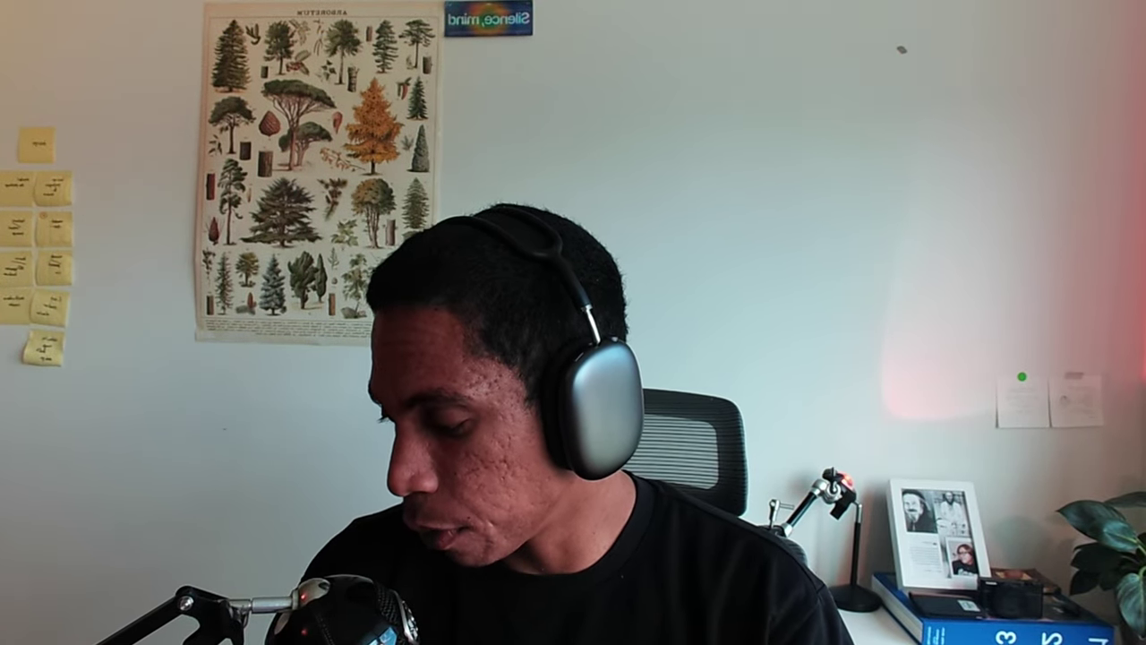
Make the main collection active and bring in the QT.svg symbol through the import menu.
middle_click(541, 301)
drag(581, 361, 581, 354)
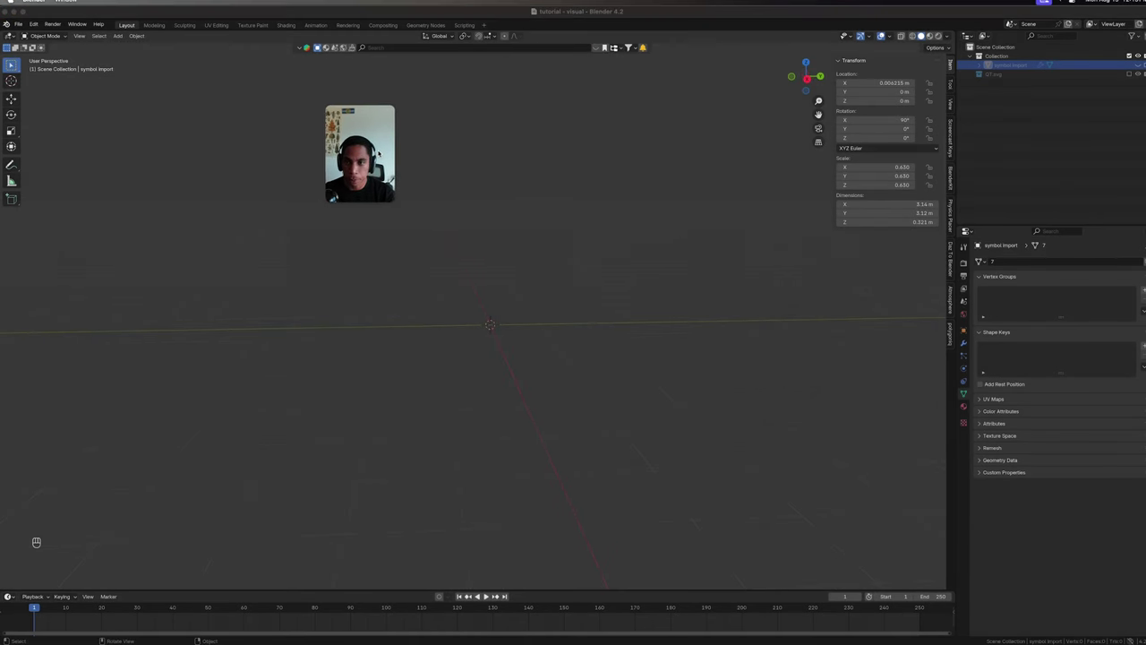
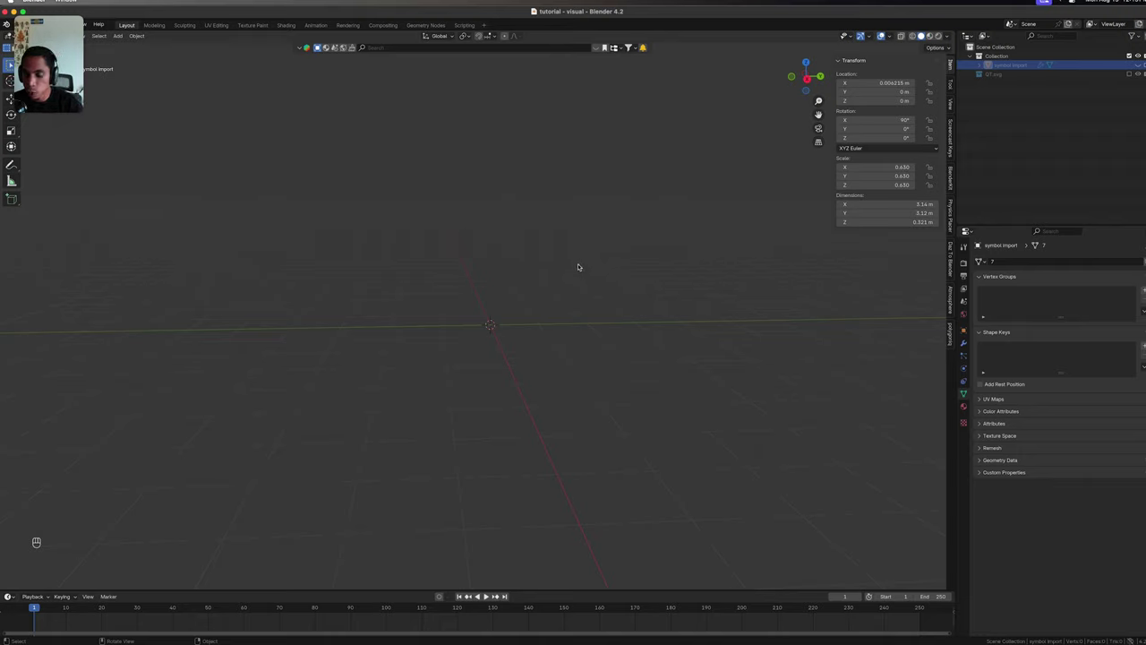
middle_click(592, 264)
key(super+s)
click(527, 300)
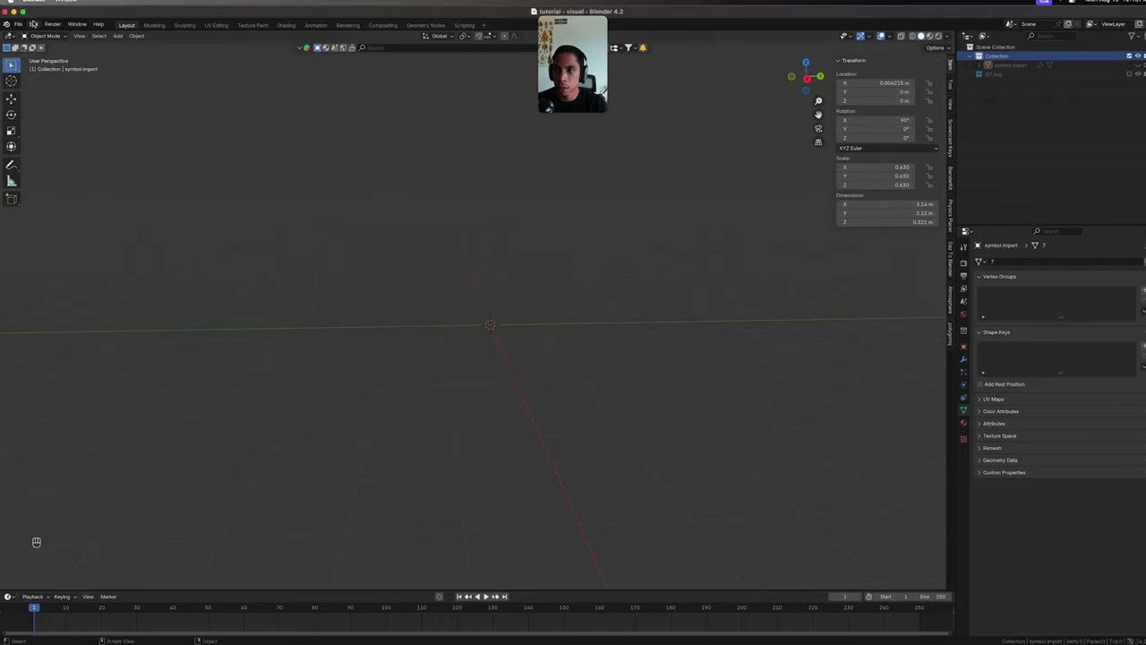
drag(37, 21, 71, 138)
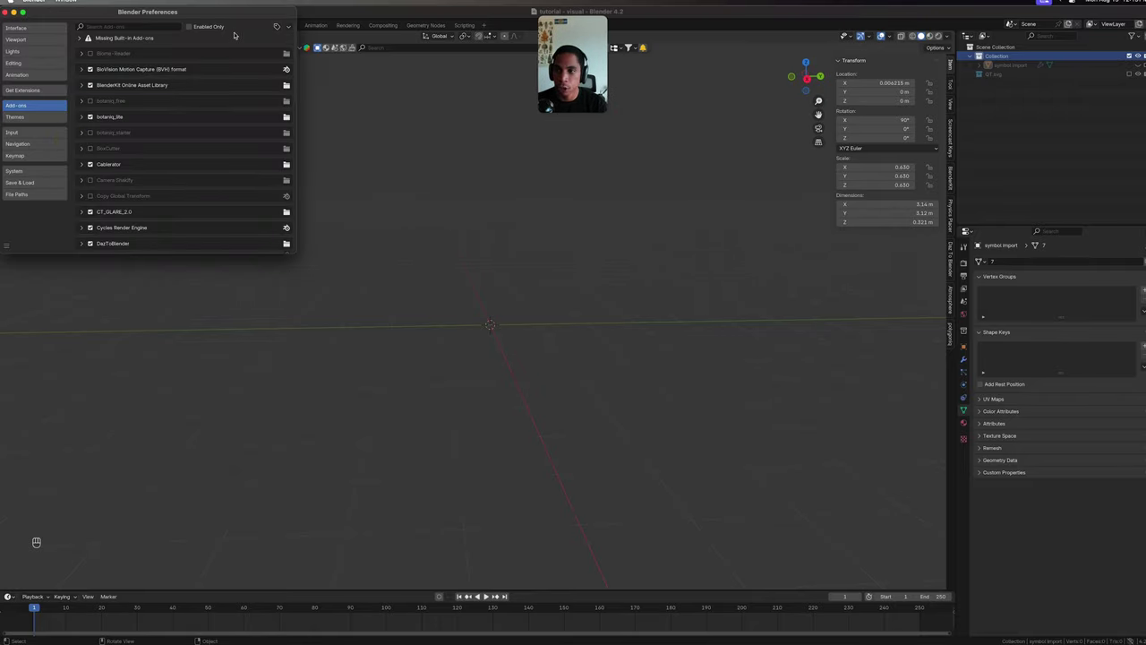
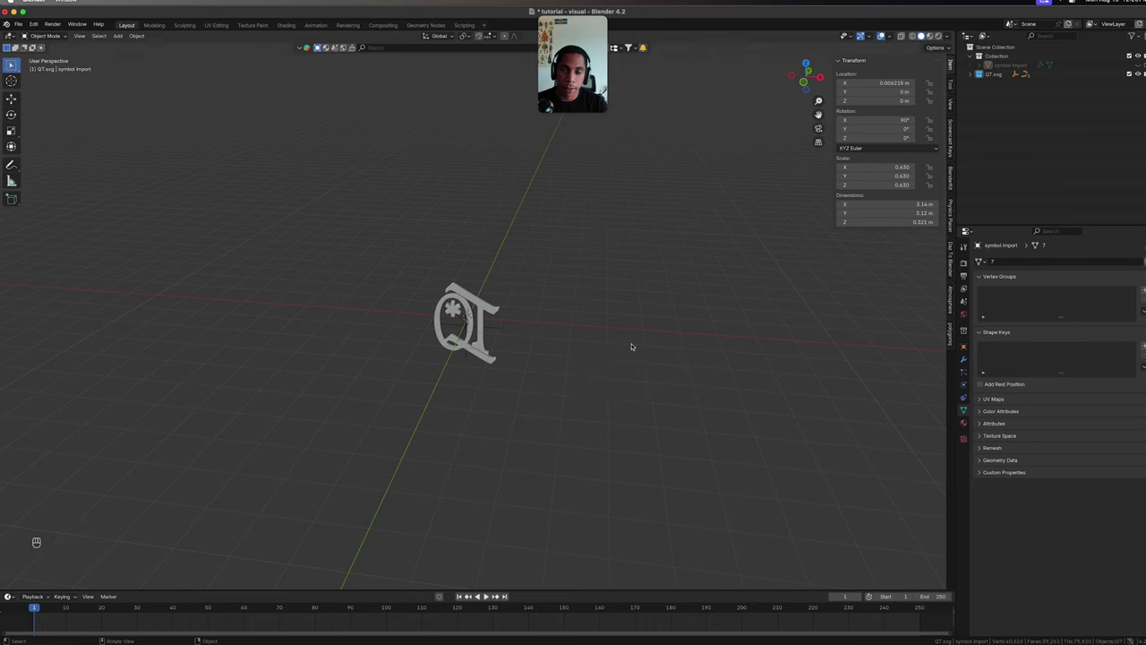
Switch to the front orthographic view of the symbol and bring up the Add menu.
click(628, 338)
key(super+s)
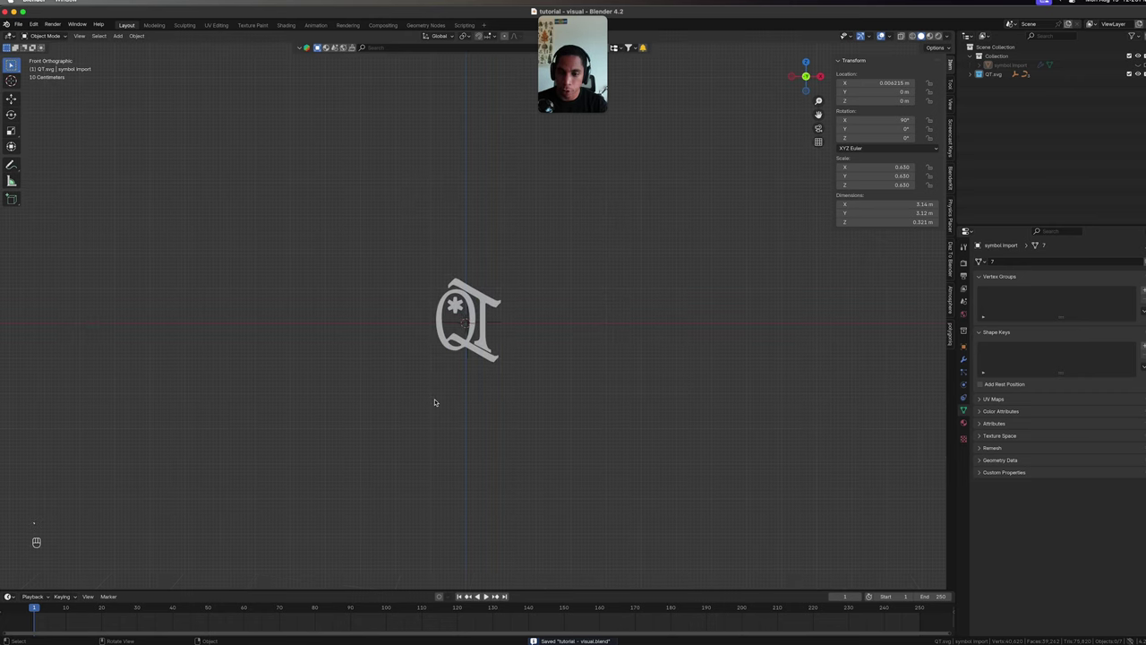
key(shift+a)
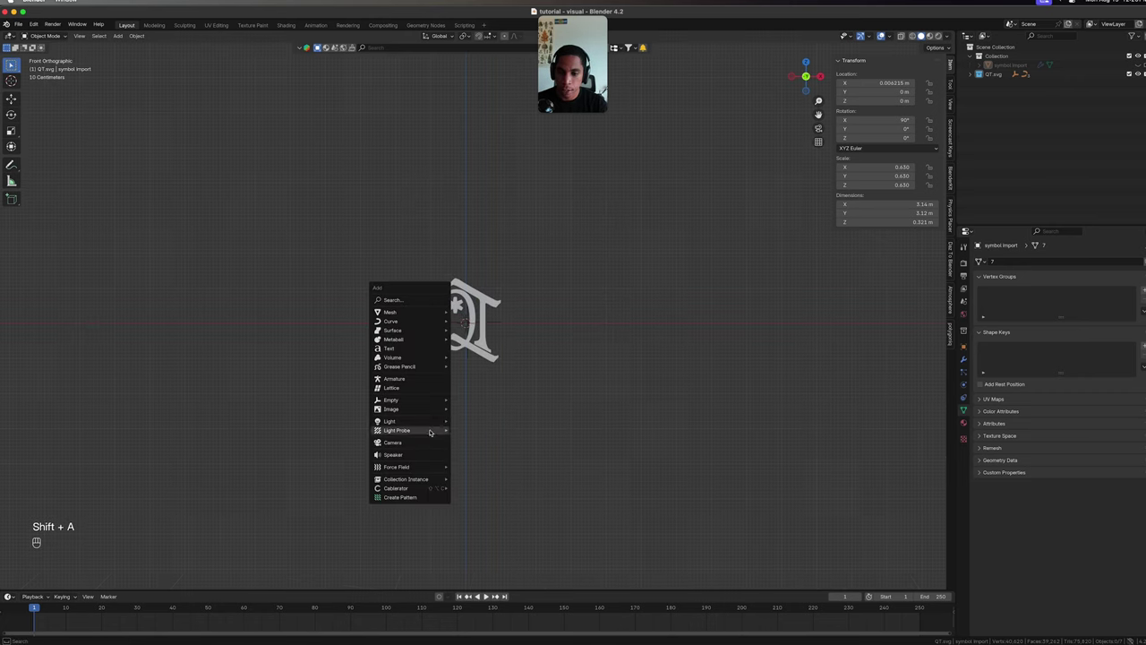
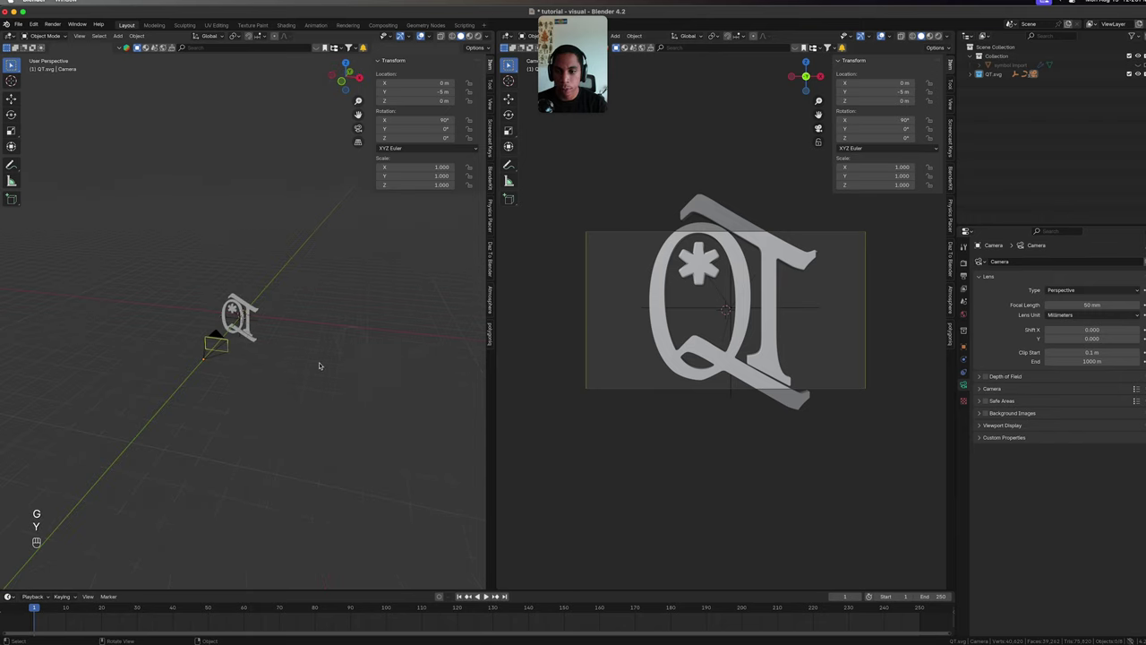
Select the camera and move it back along Y and slightly up on Z to about 11.3 m from the symbol.
key(super+s)
drag(319, 363, 294, 371)
click(255, 373)
click(199, 359)
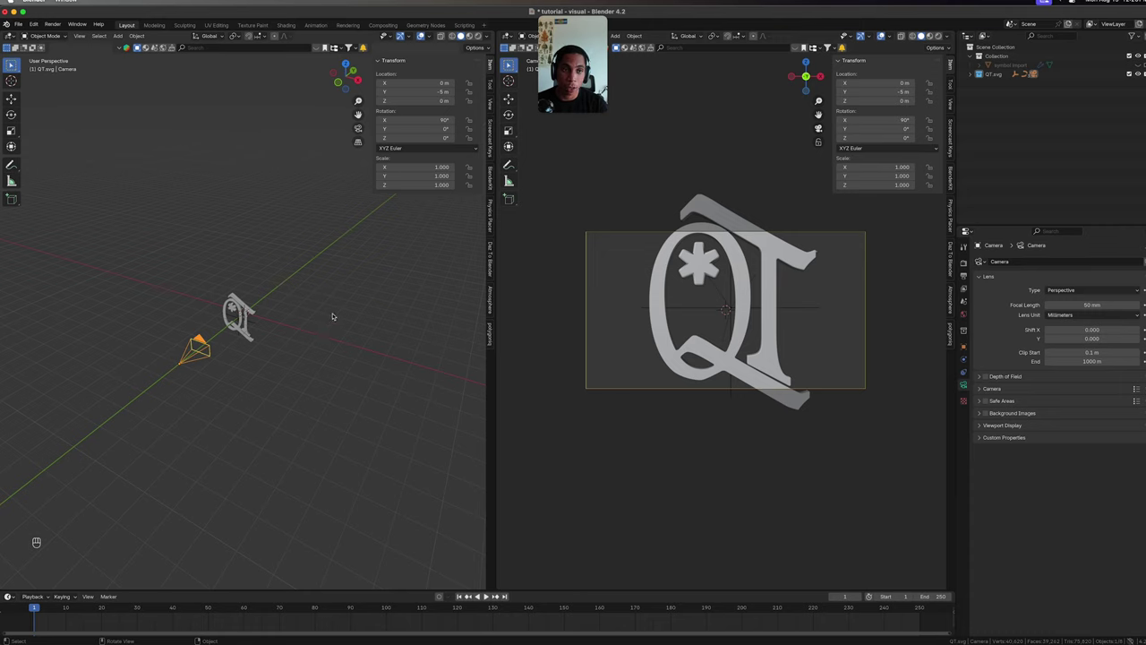
drag(351, 316, 292, 310)
key(g)
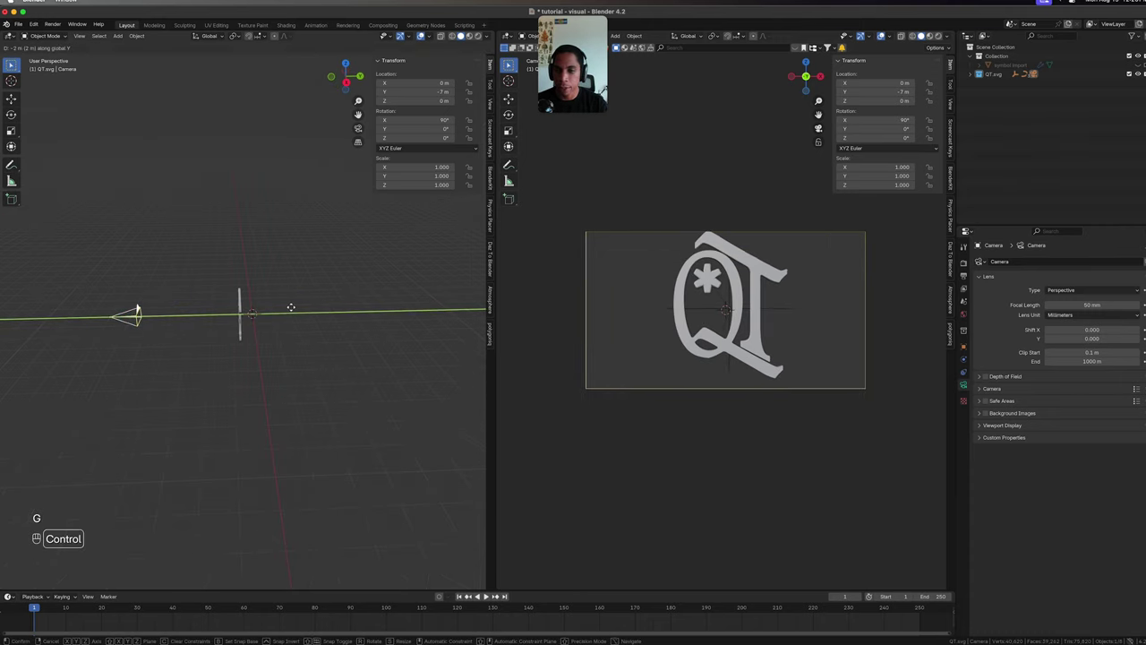
key(g)
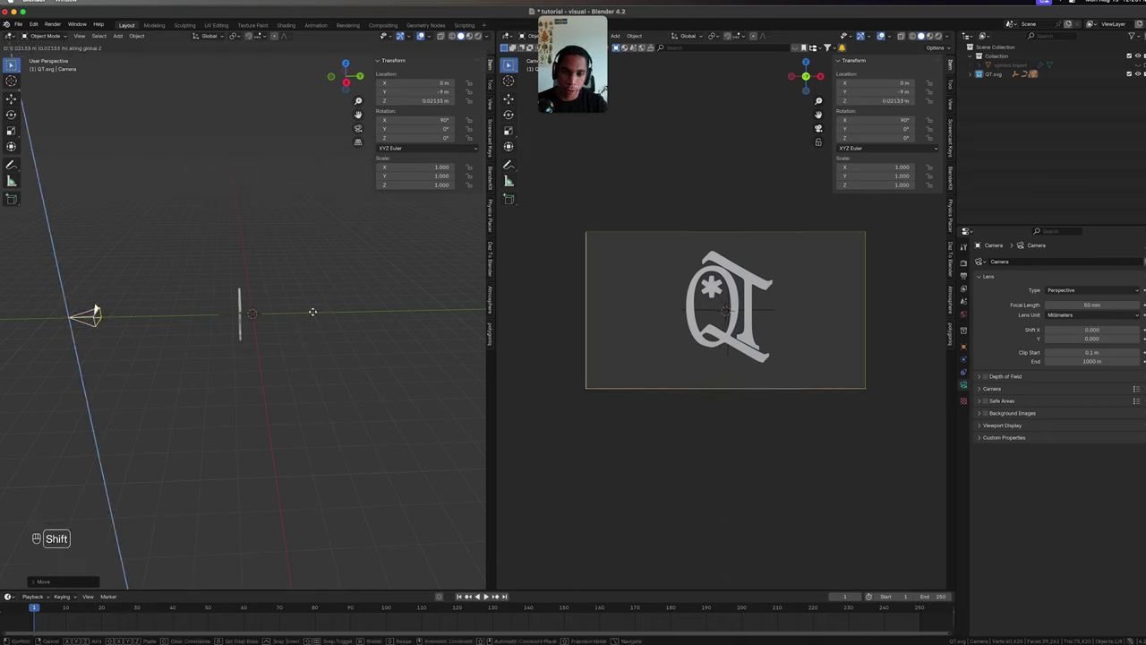
key(g)
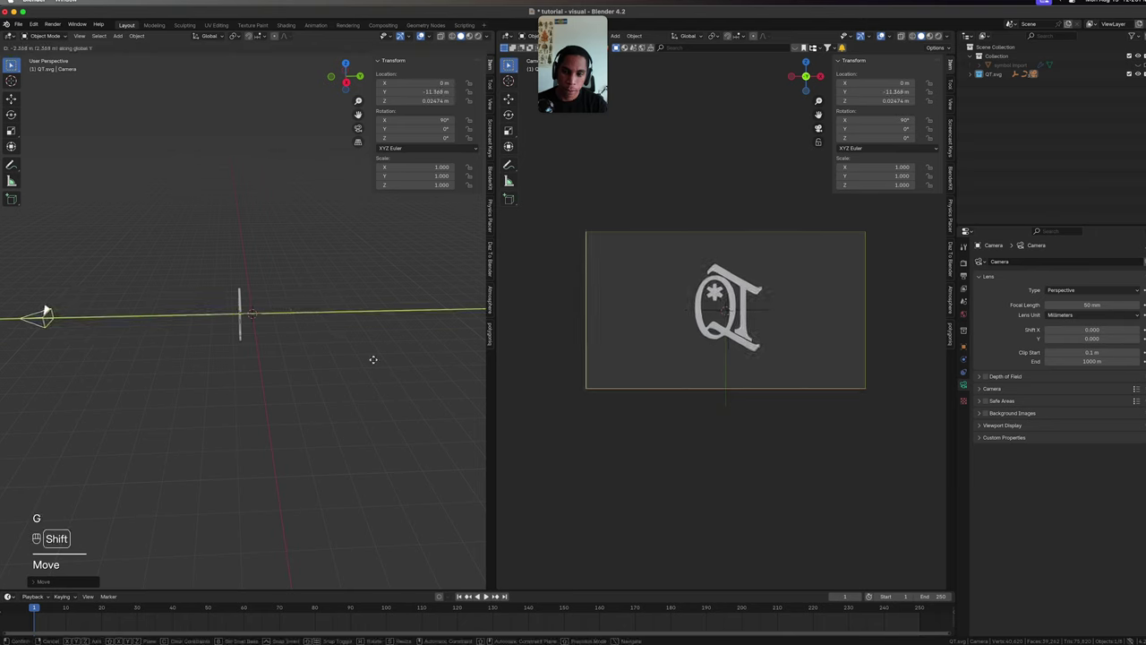
key(super+s)
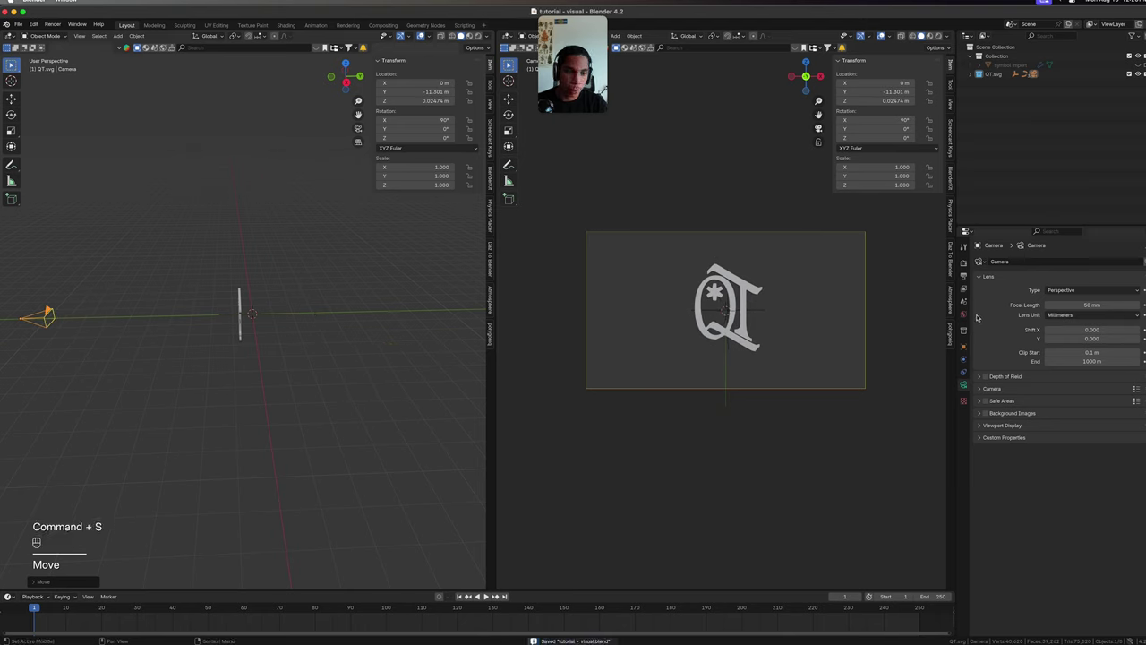
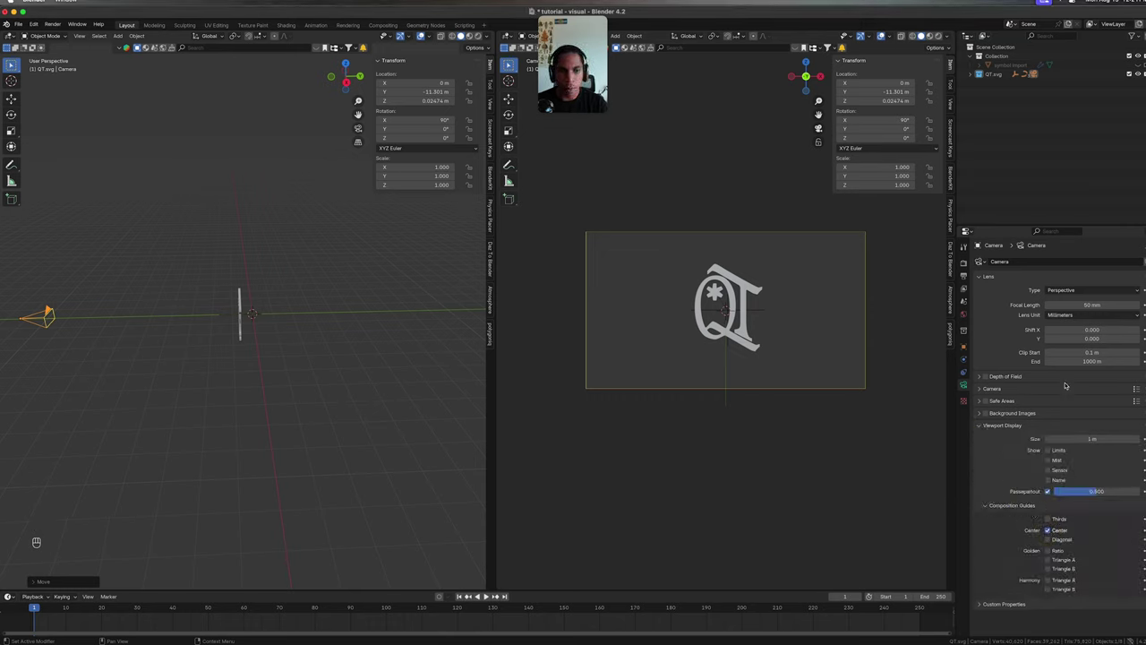
click(987, 427)
click(322, 385)
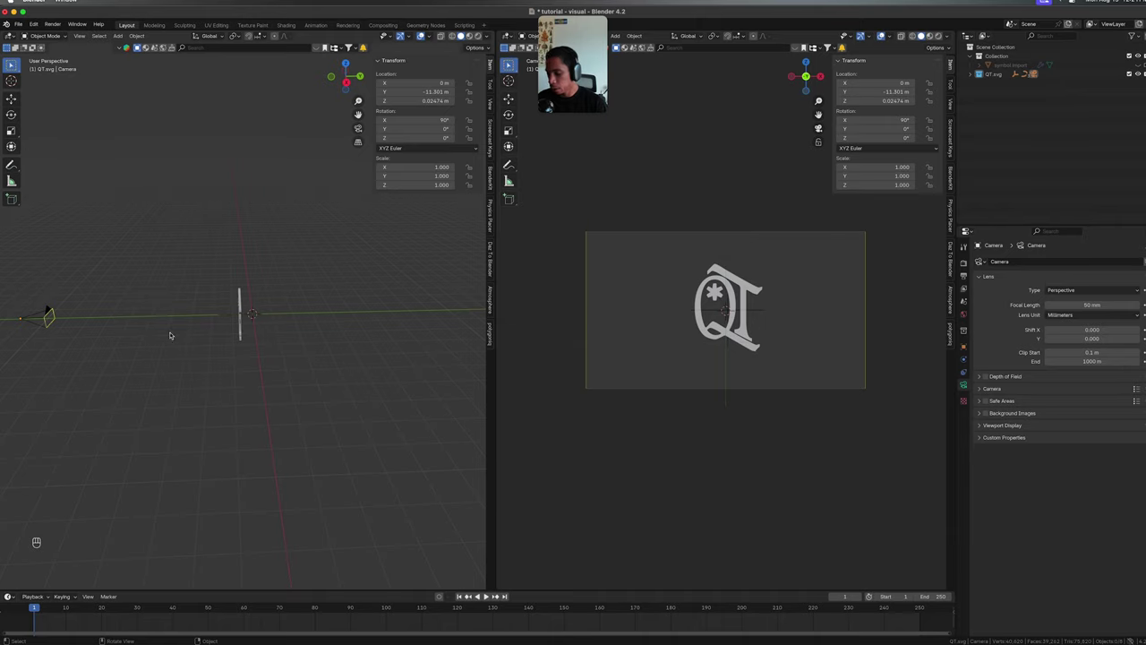
Orbit the left viewport around the scene to view the symbol before building the shell.
click(325, 305)
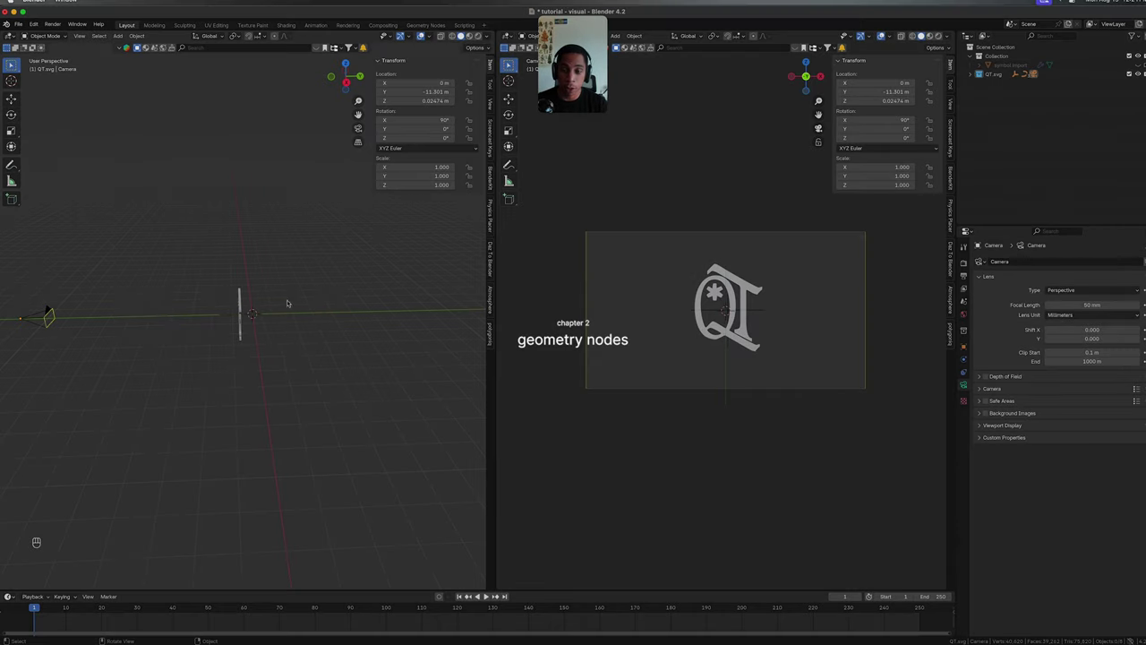
key(super+s)
drag(310, 293, 410, 271)
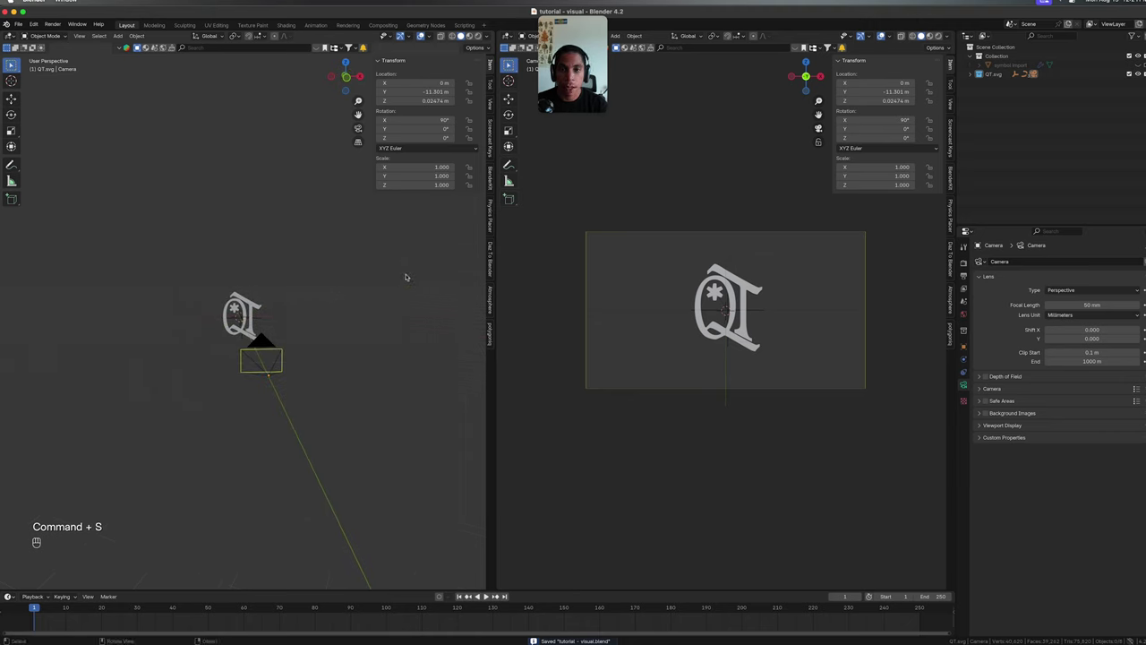
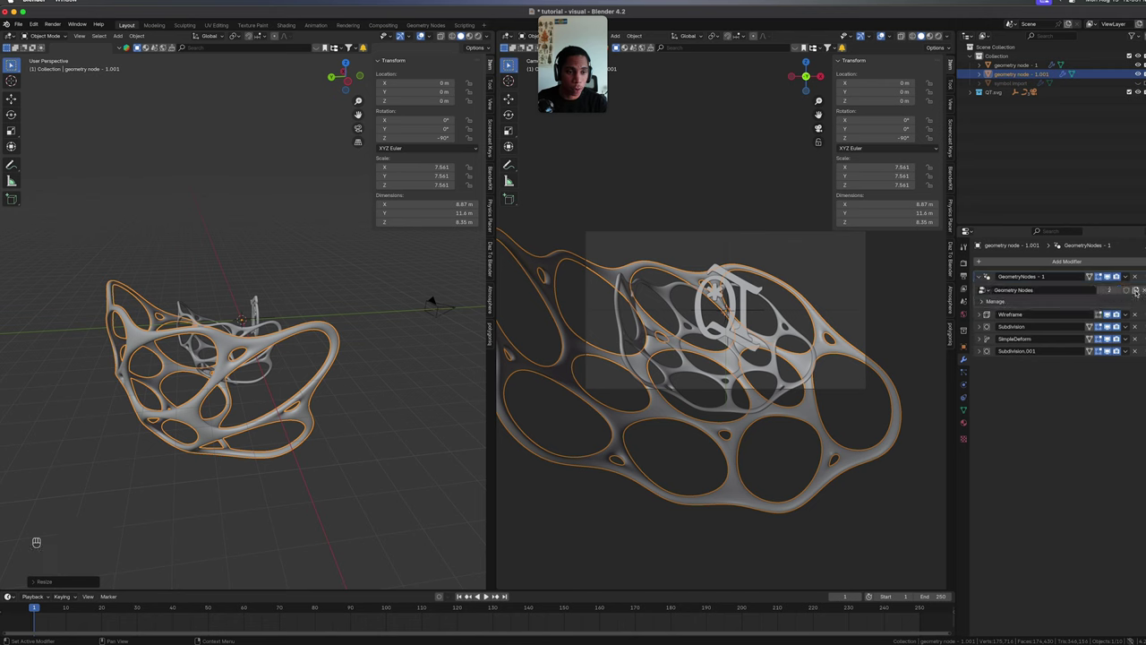
Make the copied shell's node group single-user so it gets its own Geometry Nodes.001.
click(1138, 289)
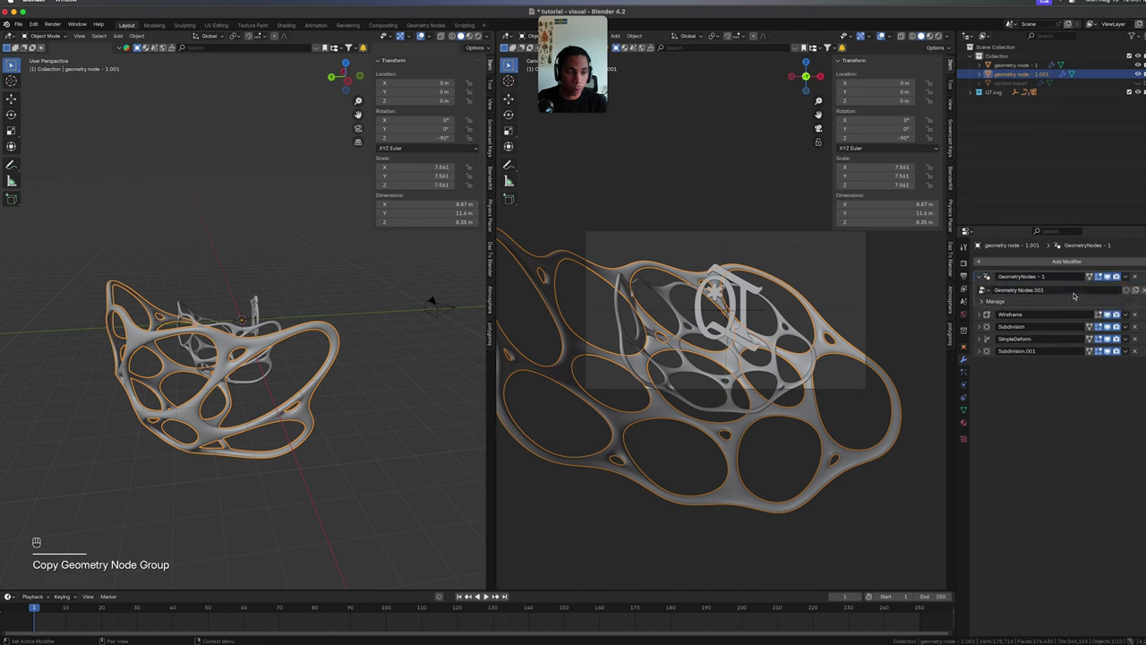
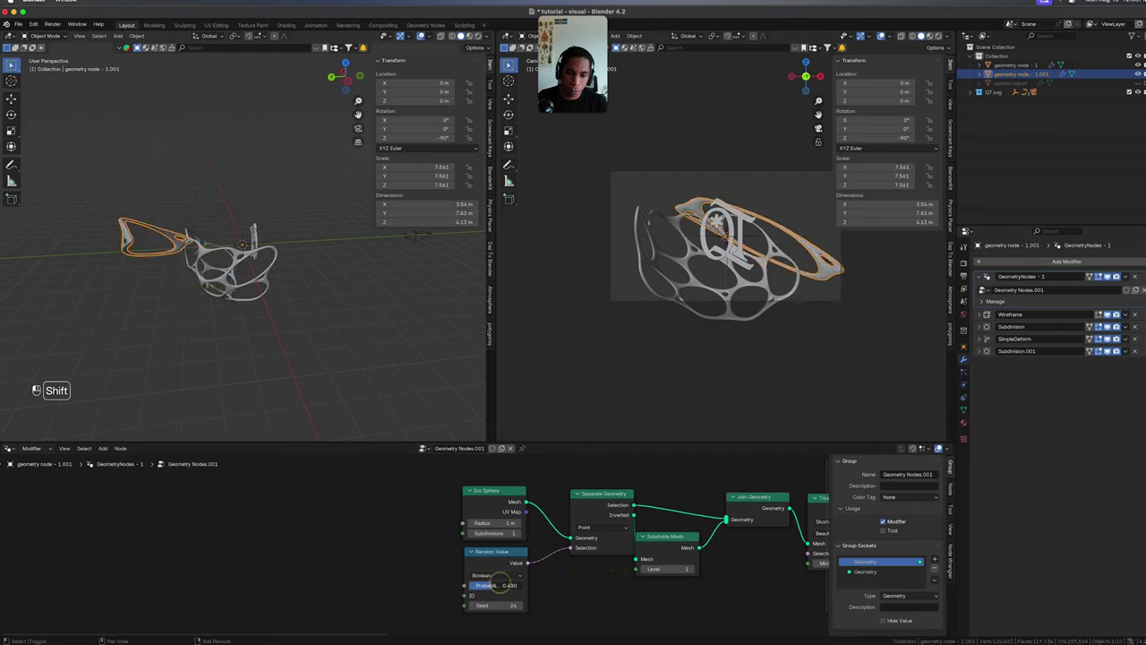
Rotate the shell on Z, then scale its duplicate up about fourteen times and rotate it again.
key(r)
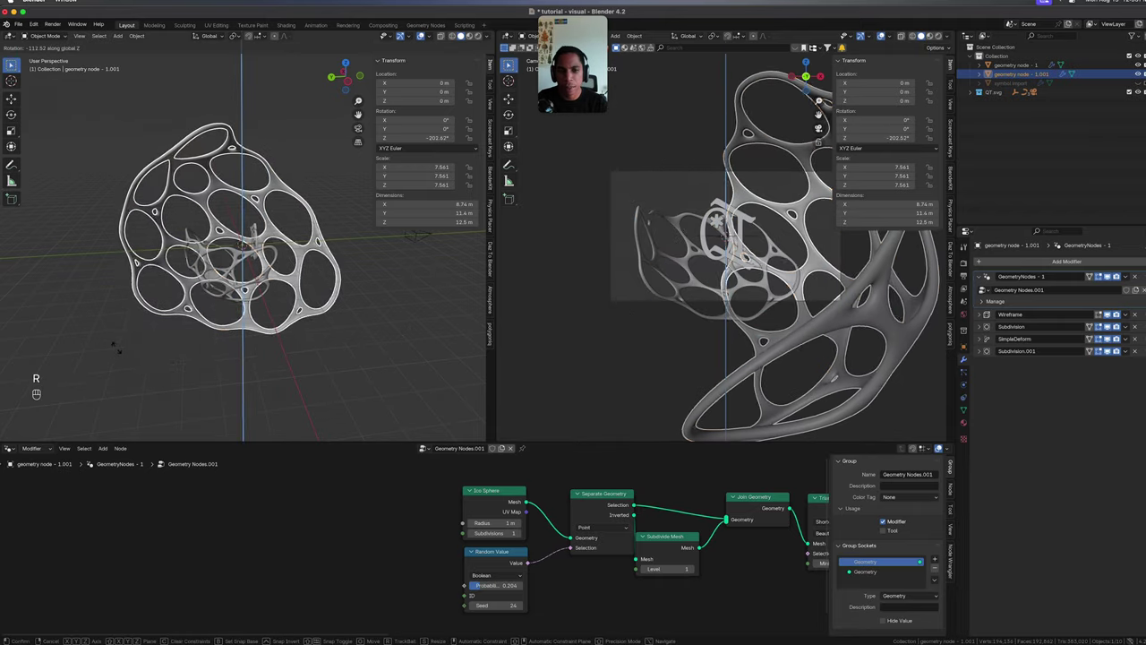
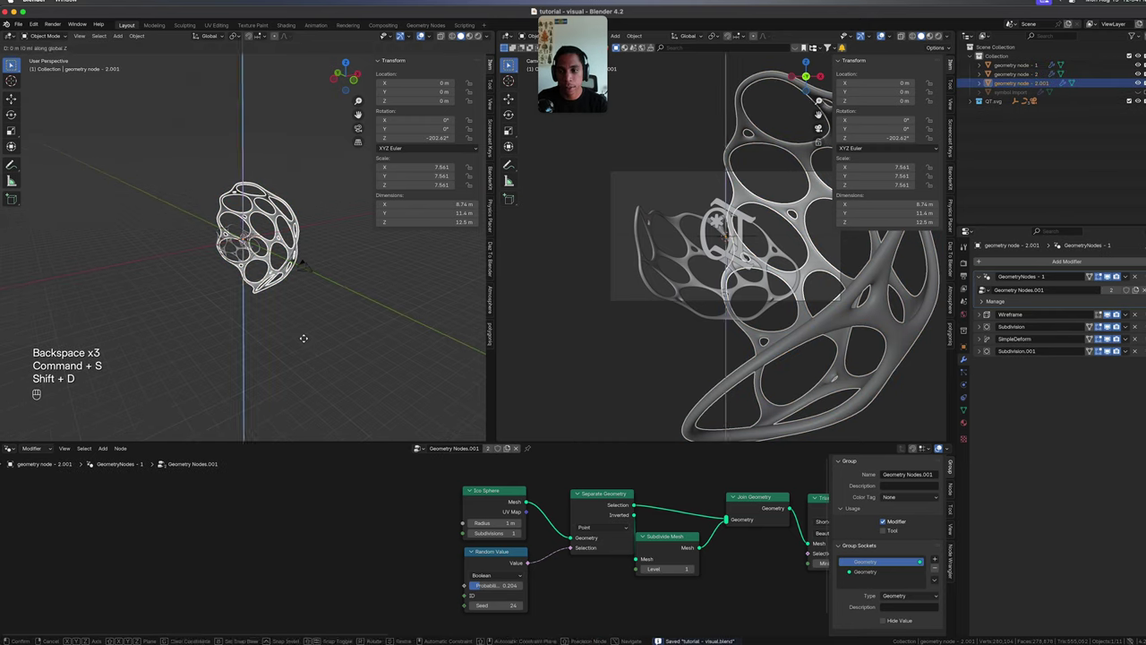
key(s)
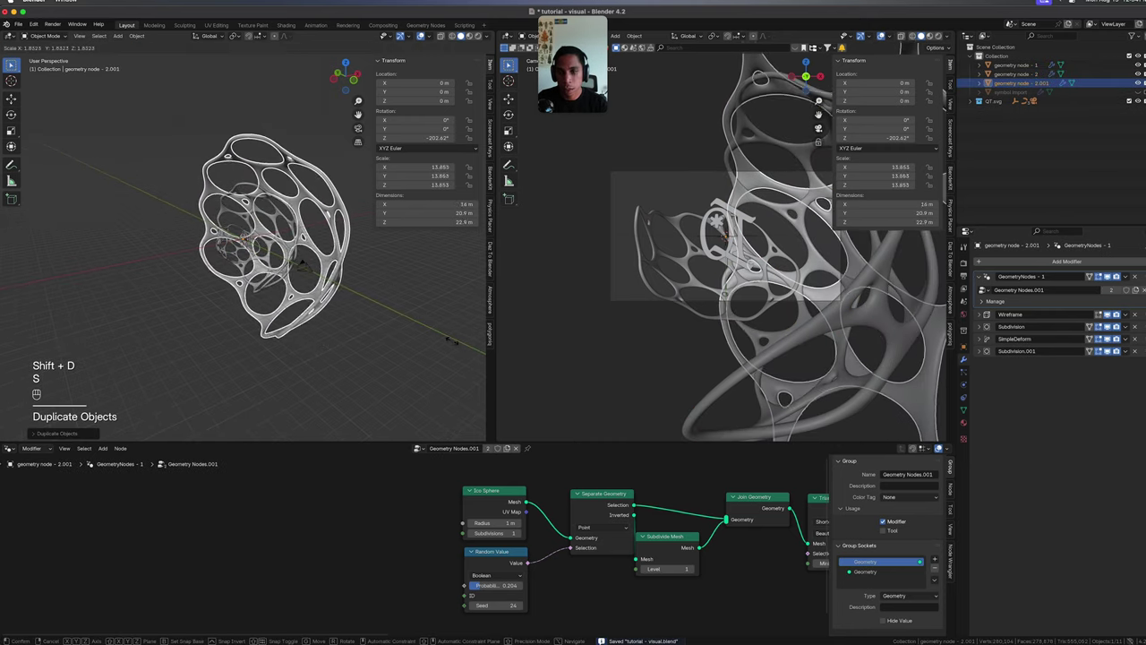
key(r)
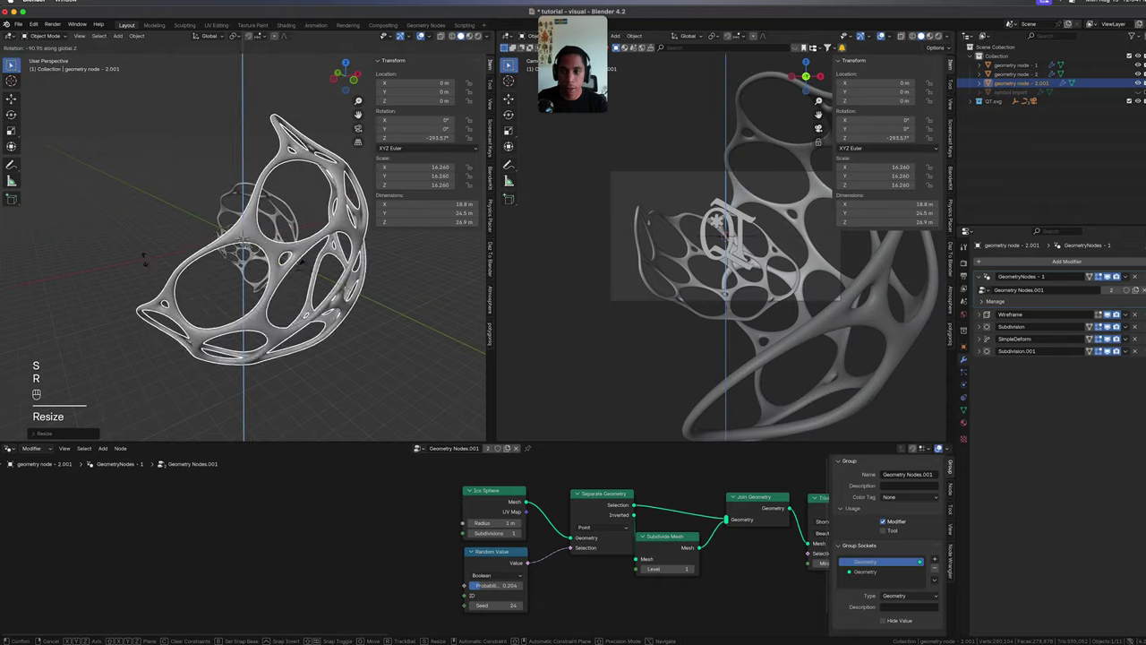
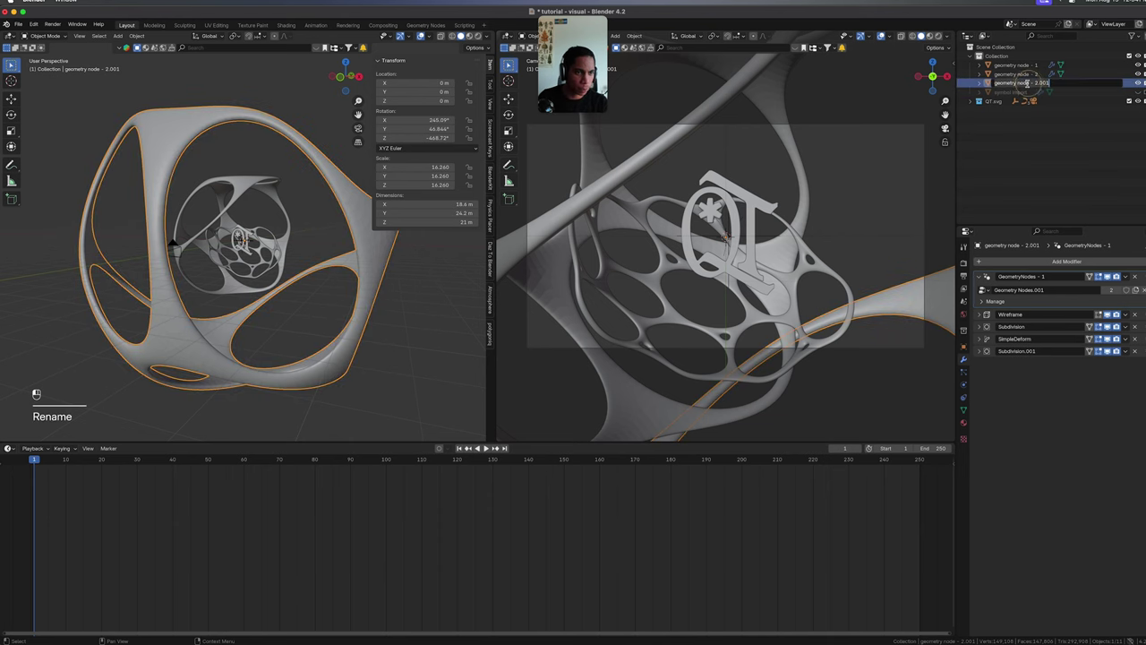
Rename the new shell object to geometry node - 3.
key(BackSpace)
key(BackSpace)
key(BackSpace)
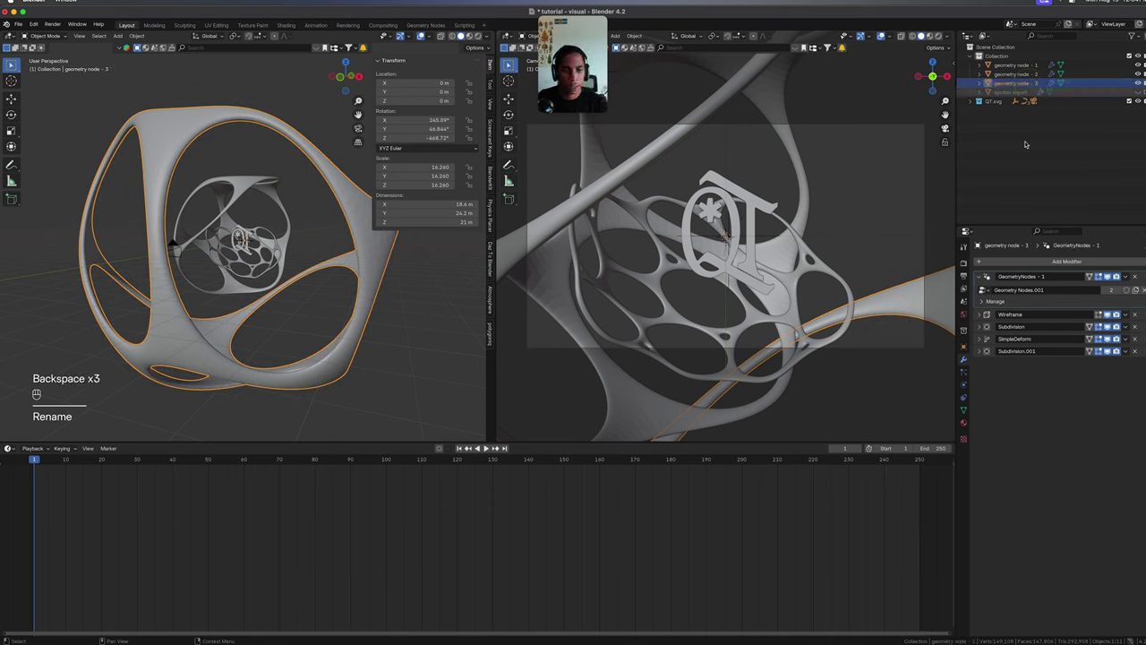
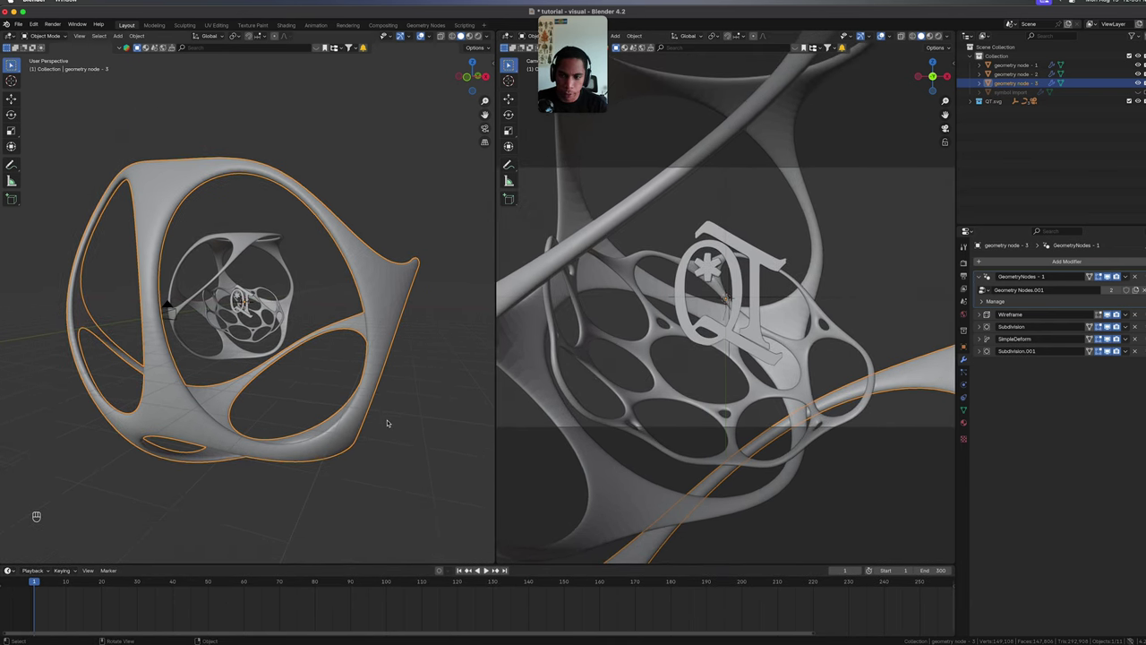
Select the original smallest shell and set the timeline to frame 0 for animating.
drag(405, 418, 396, 432)
click(394, 433)
drag(398, 432, 456, 444)
drag(361, 398, 543, 333)
key(super+s)
middle_click(1033, 60)
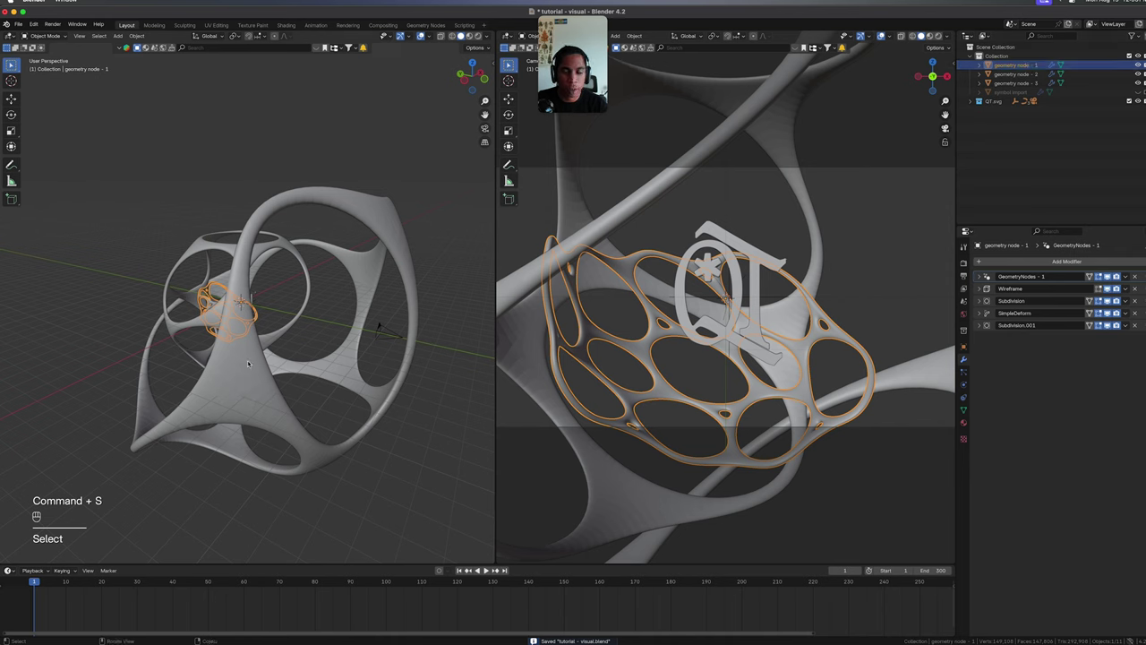
key(Left)
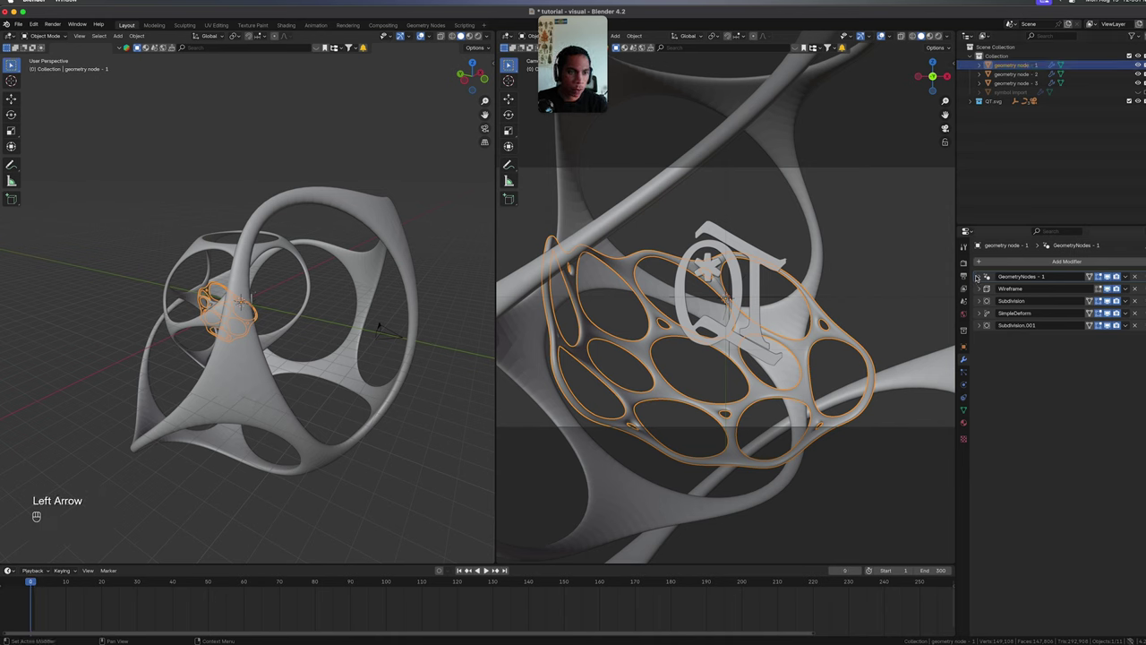
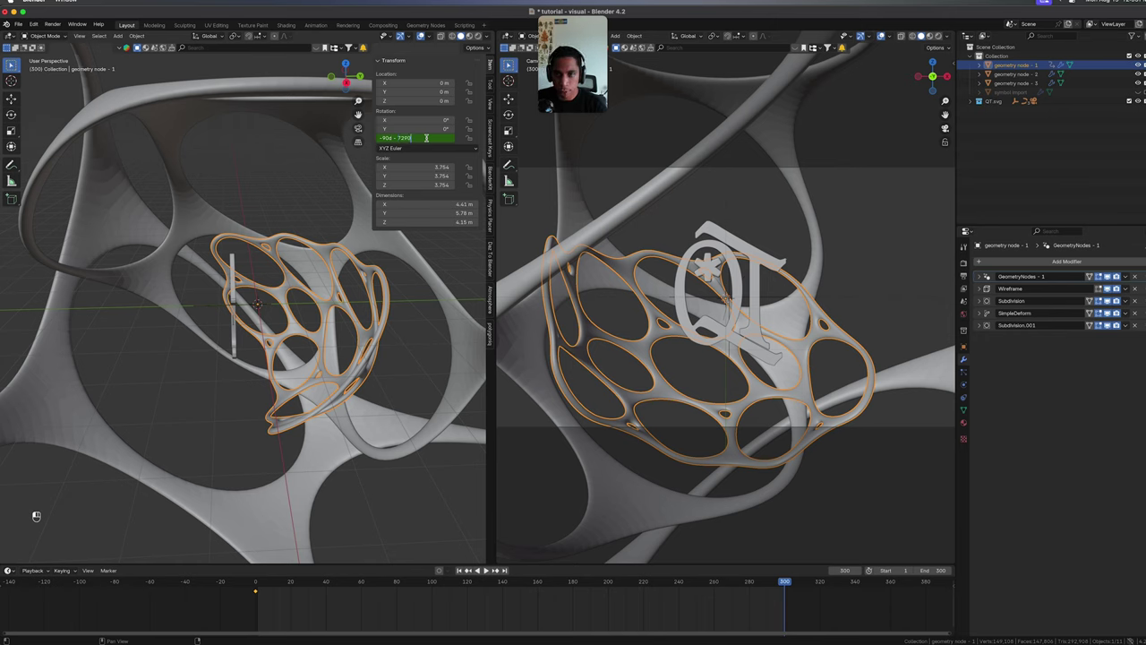
Keyframe the multi-turn Z rotation at frame 300 and play back the spinning shell to check.
key(BackSpace)
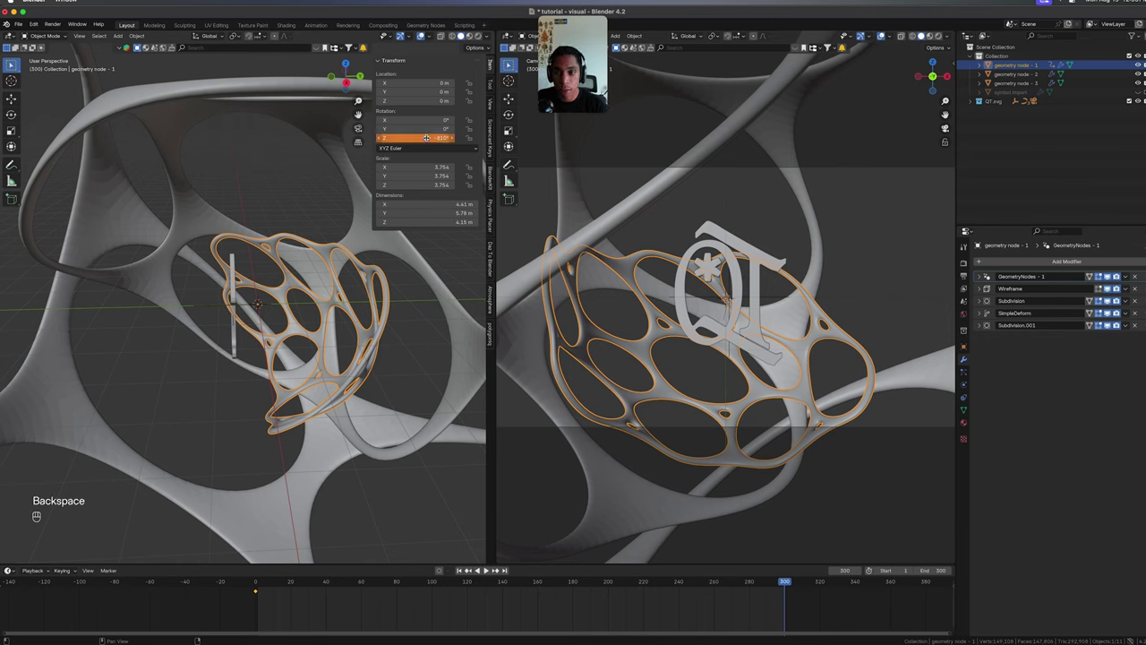
key(shift+Left)
key(space)
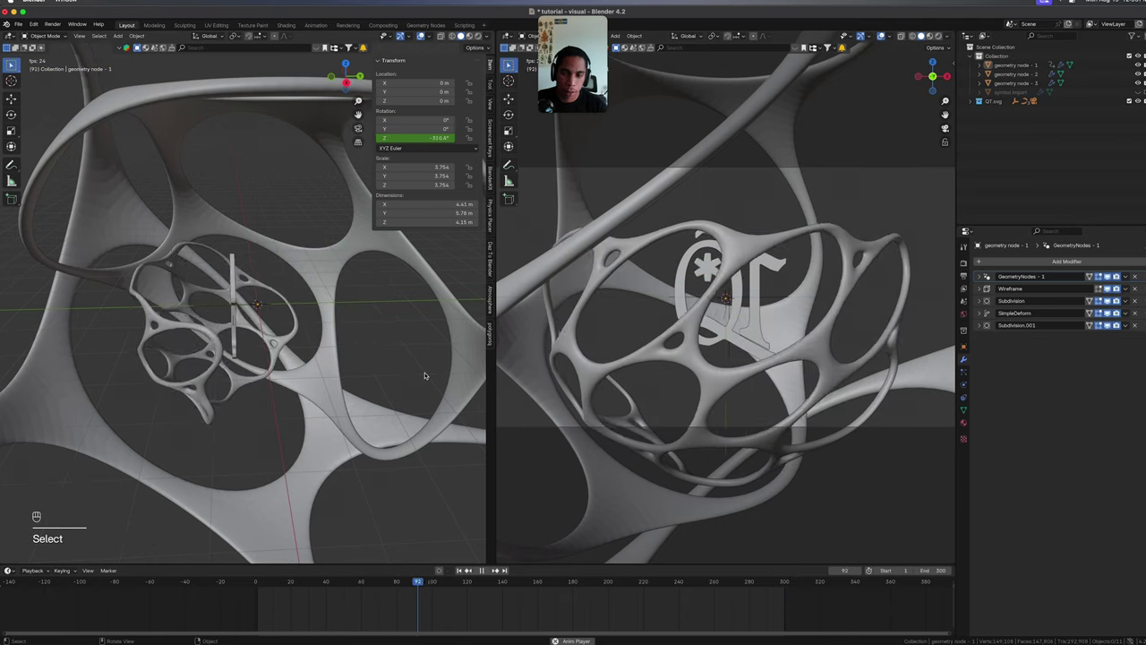
key(space)
key(shift+Left)
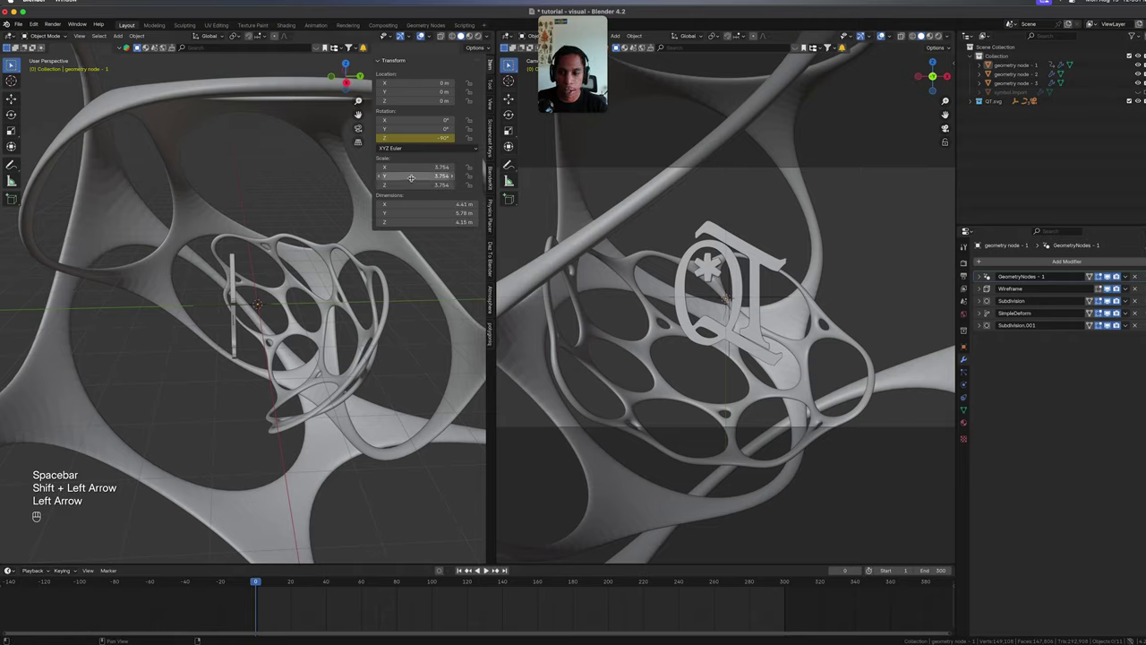
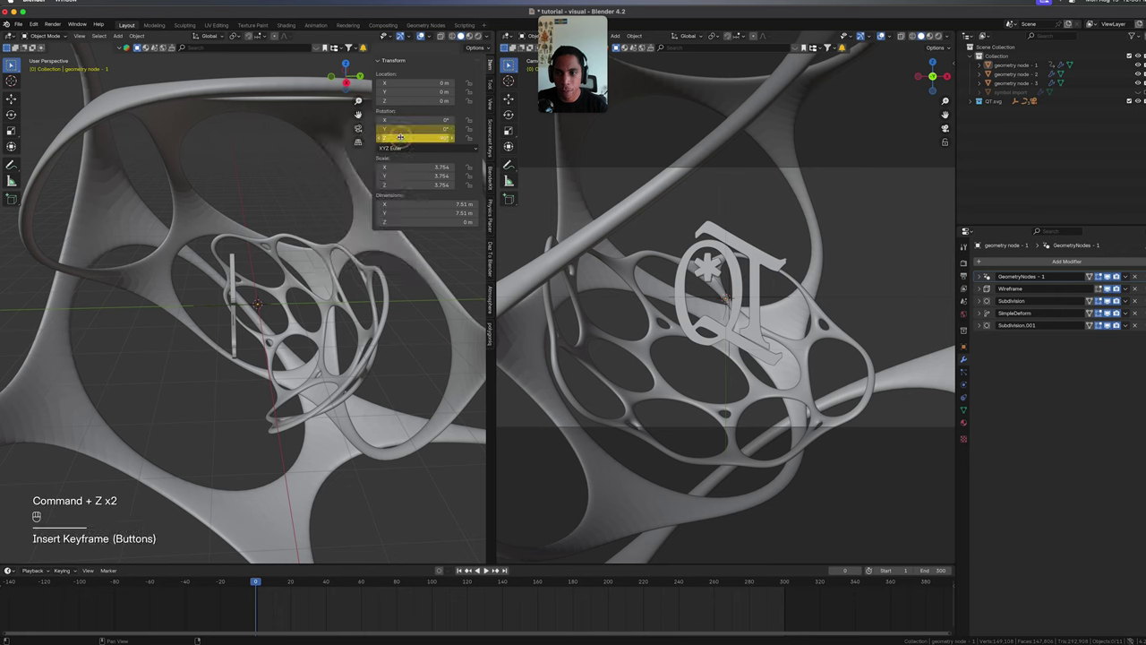
At the last frame give the shell a Y rotation expression, confirm it and play the spin.
key(shift+Right)
click(110, 503)
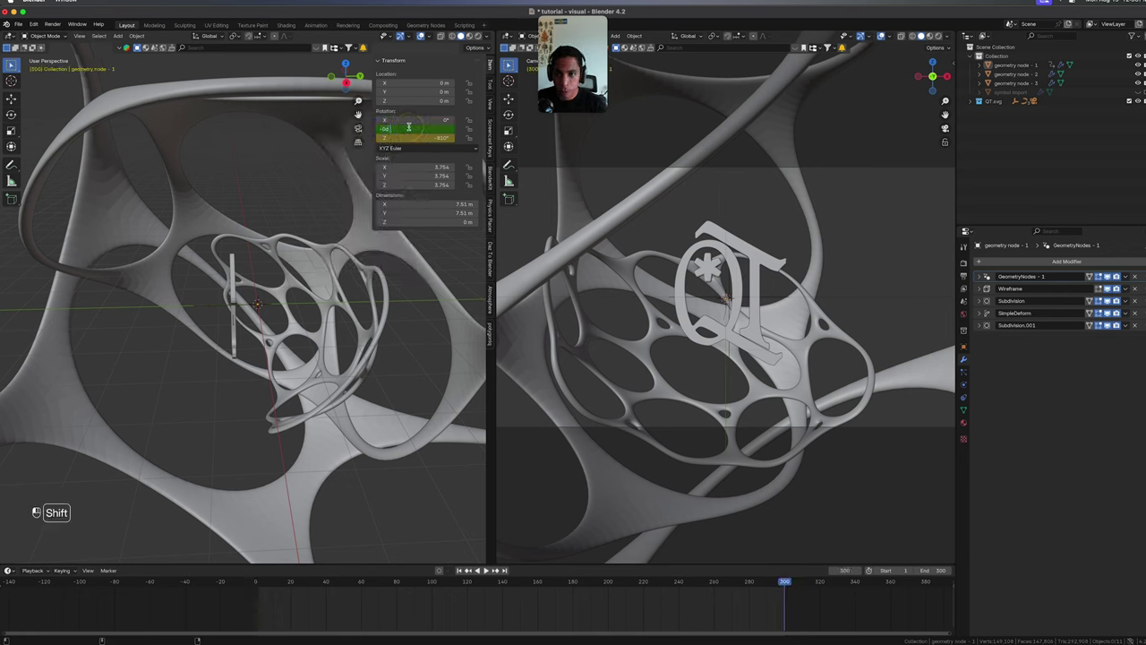
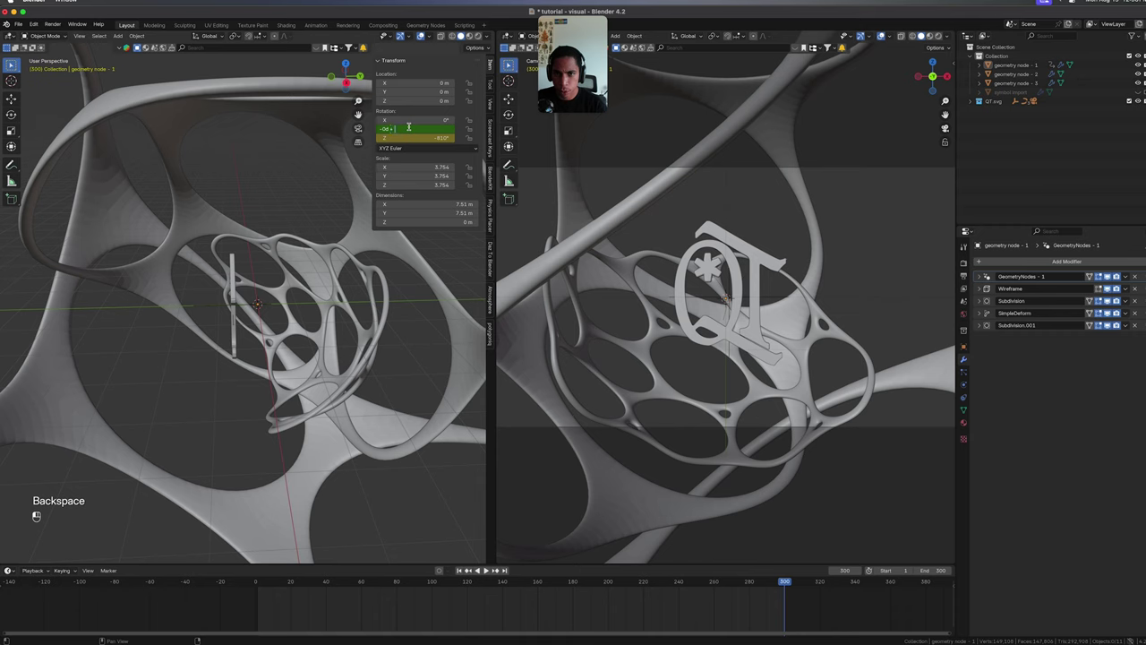
click(634, 40)
key(shift+Left)
key(space)
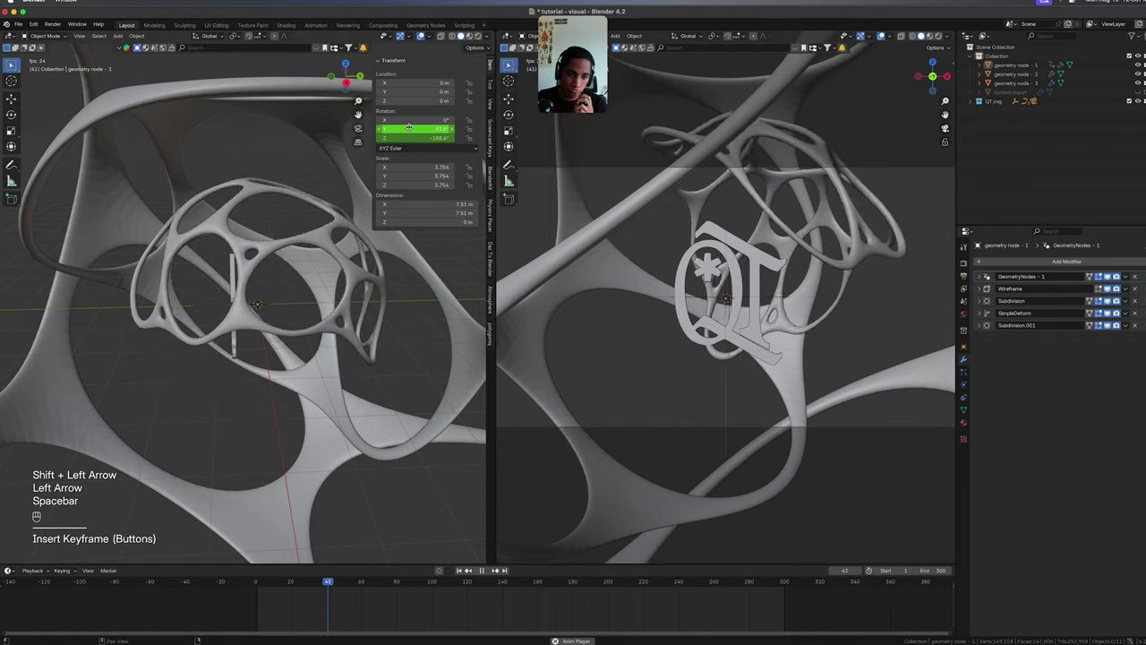
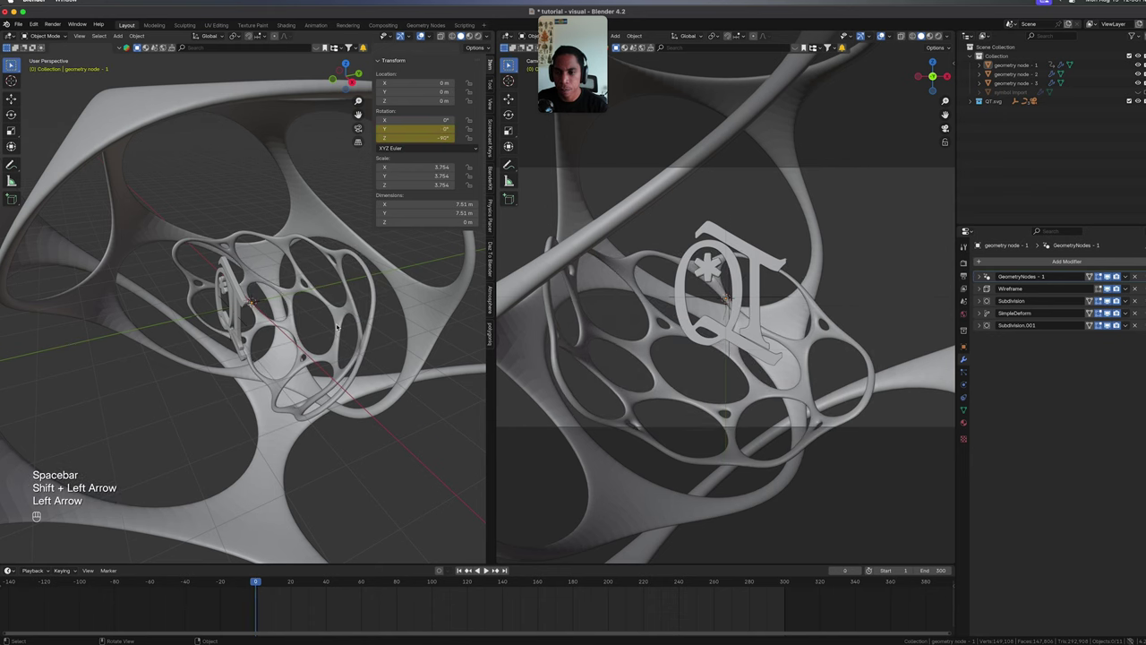
Keyframe the geometry node - 2 shell between the first and last frames and play all shells turning.
double_click(313, 234)
key(super+s)
double_click(69, 491)
key(shift+Right)
click(110, 503)
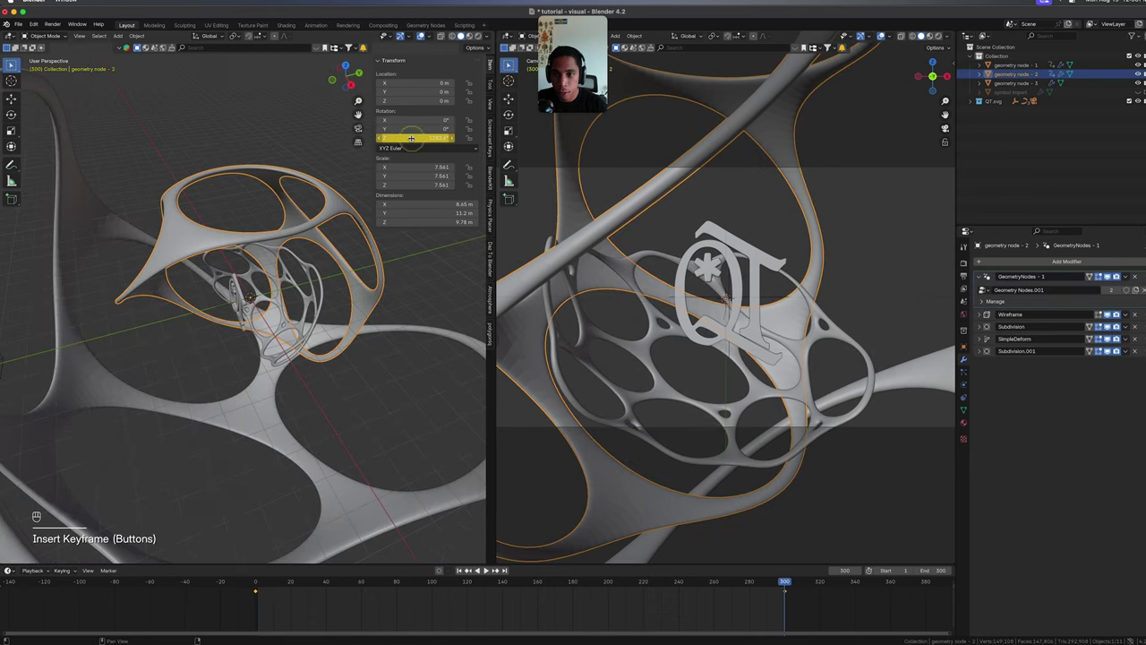
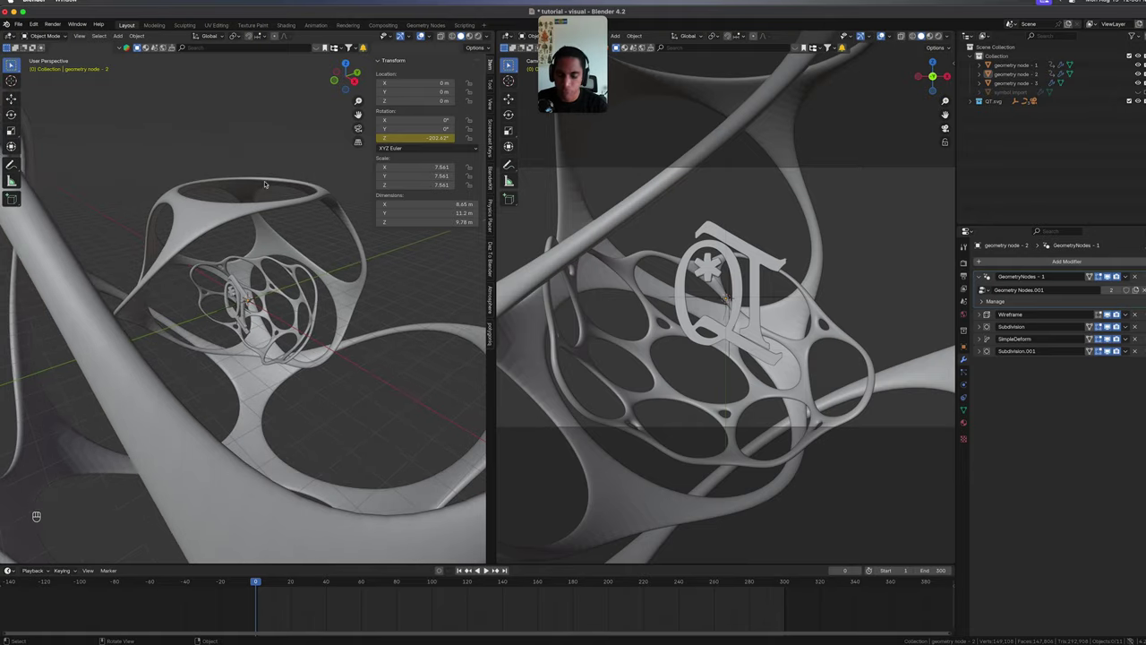
key(shift+Left)
key(space)
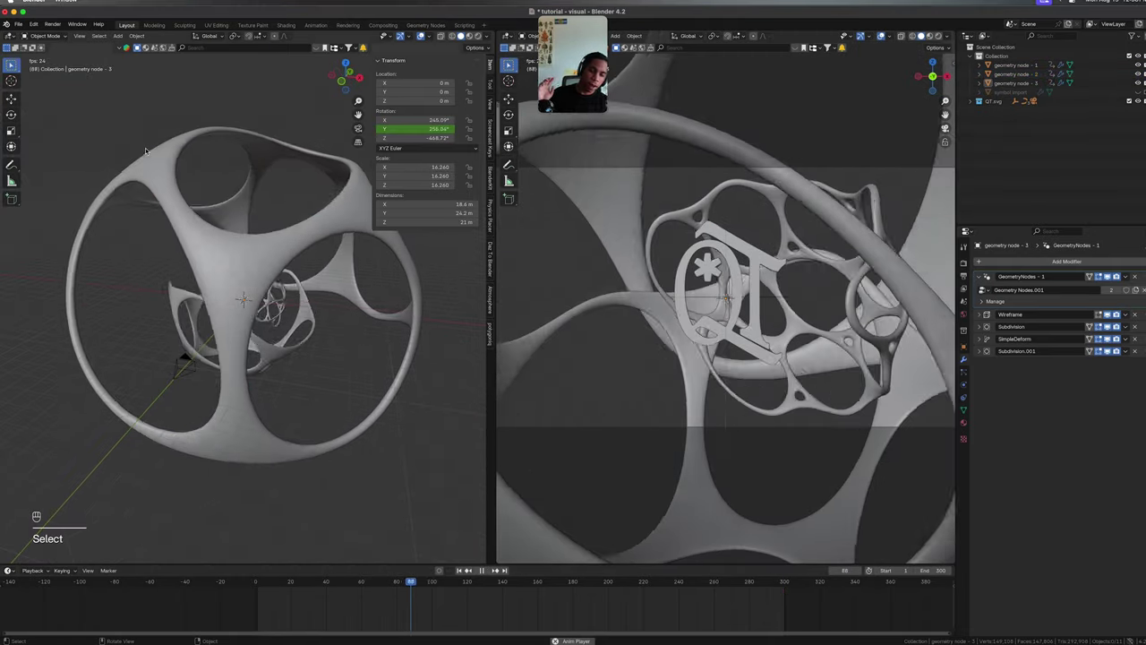
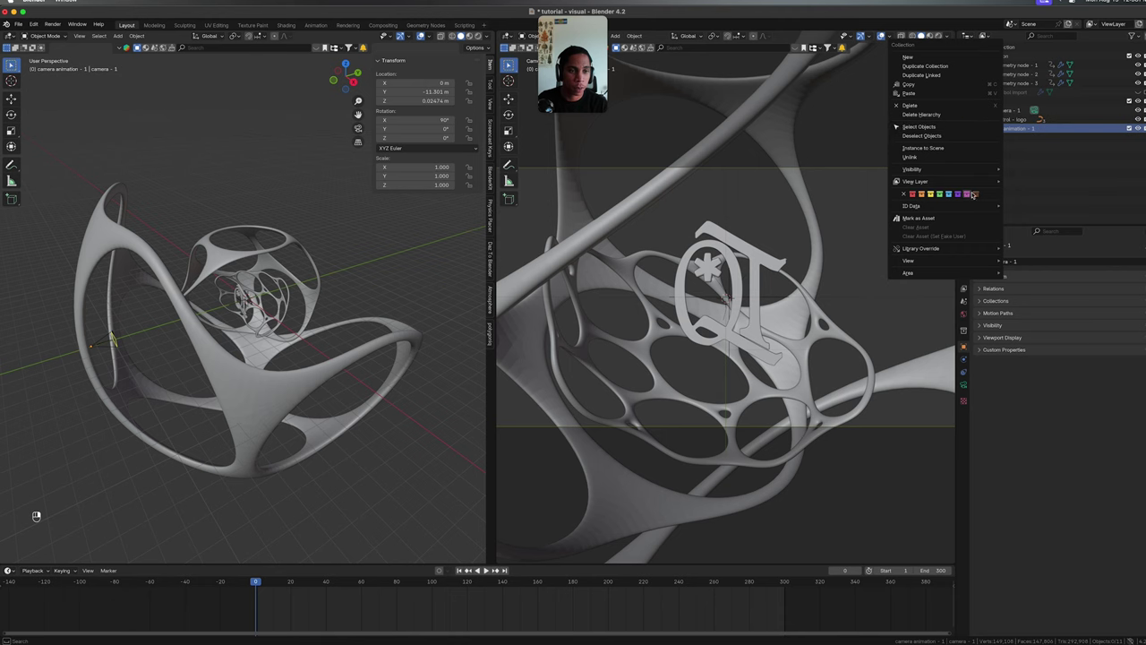
Arrange the new BezierCircle inside the camera animation - 1 collection in the outliner.
drag(1000, 109, 1004, 129)
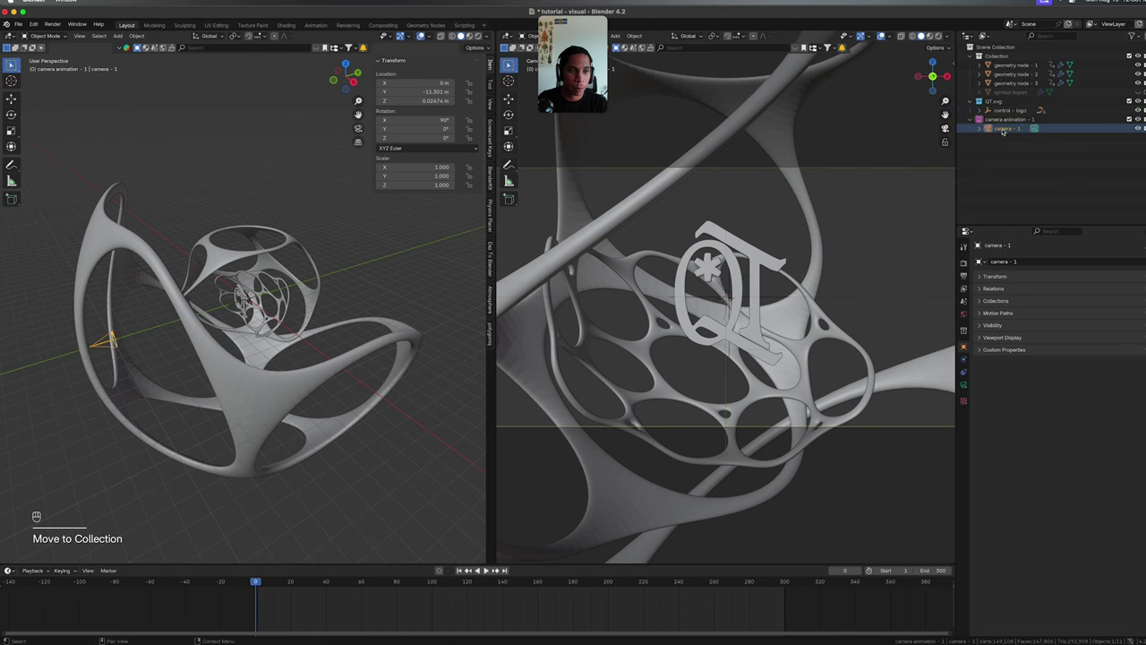
key(super+s)
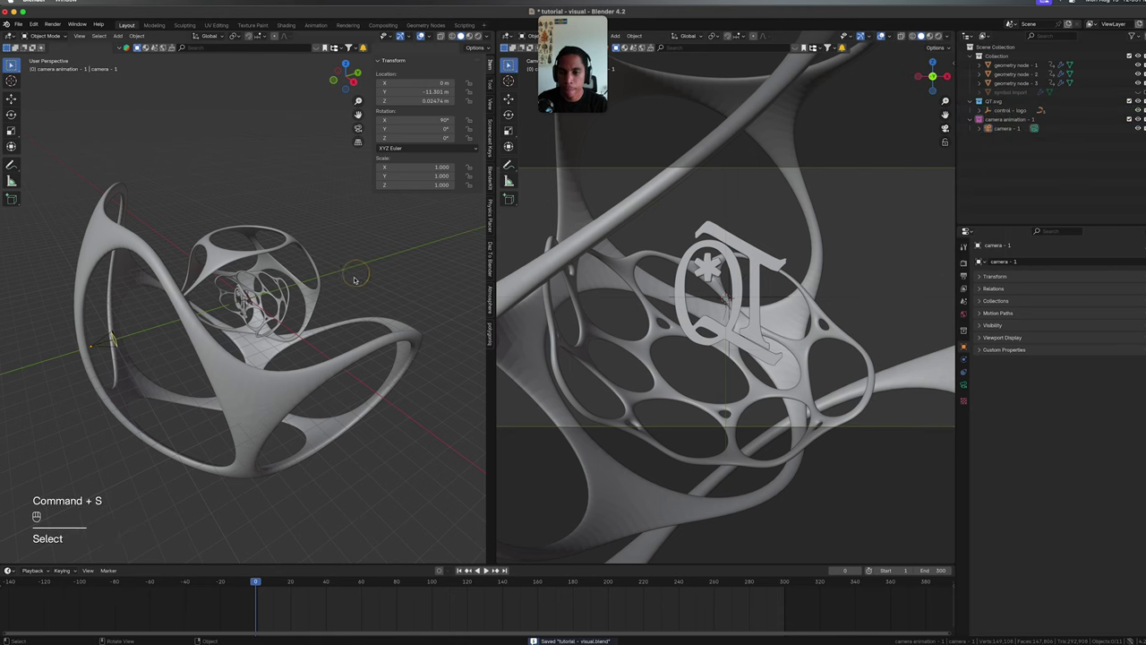
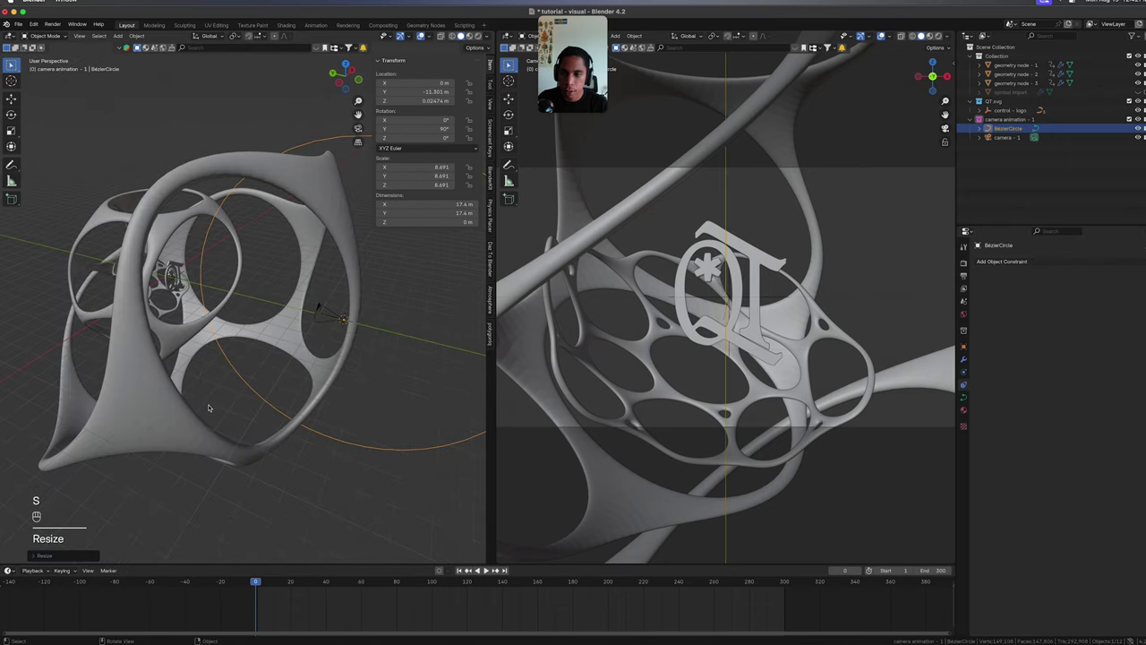
Move the circle along Y and snap the 3D cursor onto one of its curve points.
key(g)
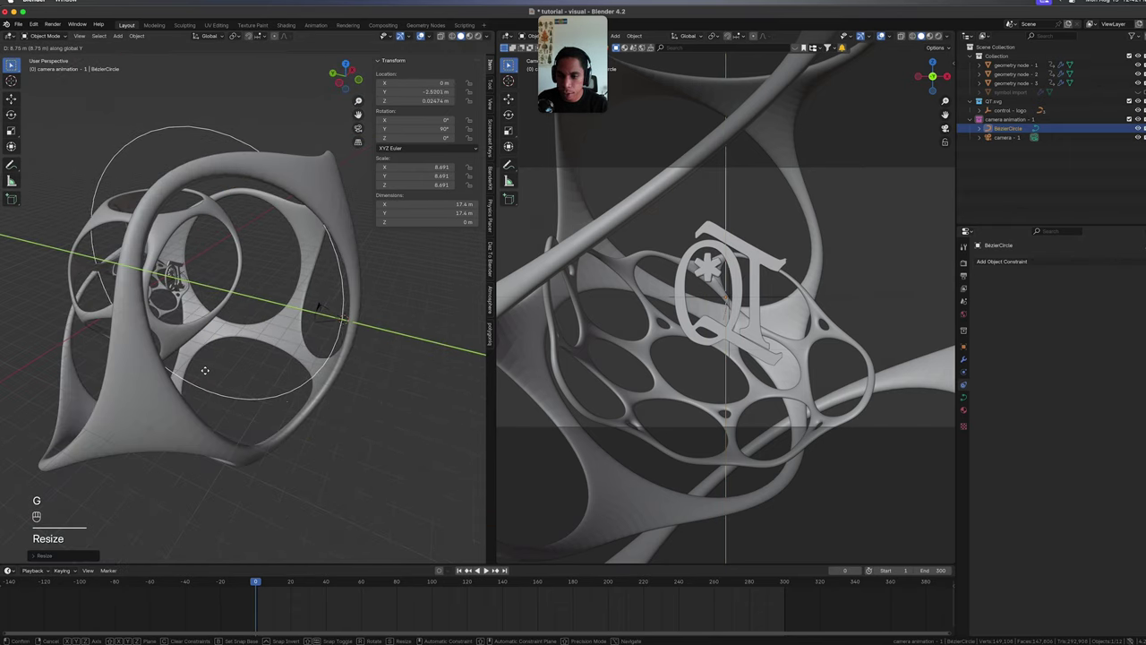
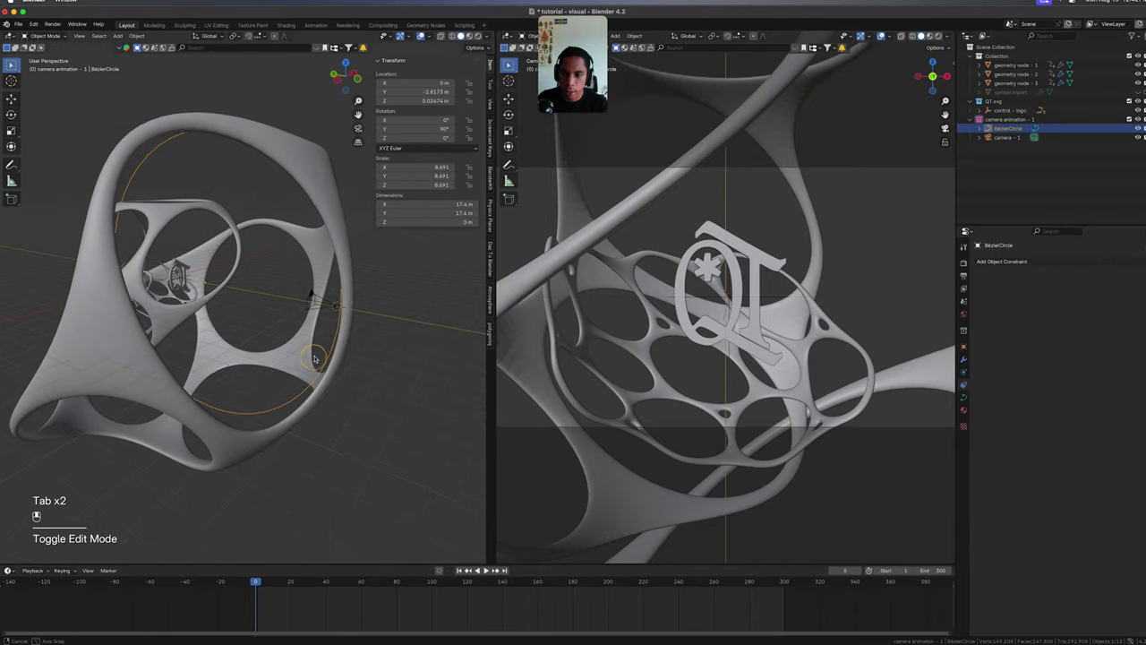
key(Tab)
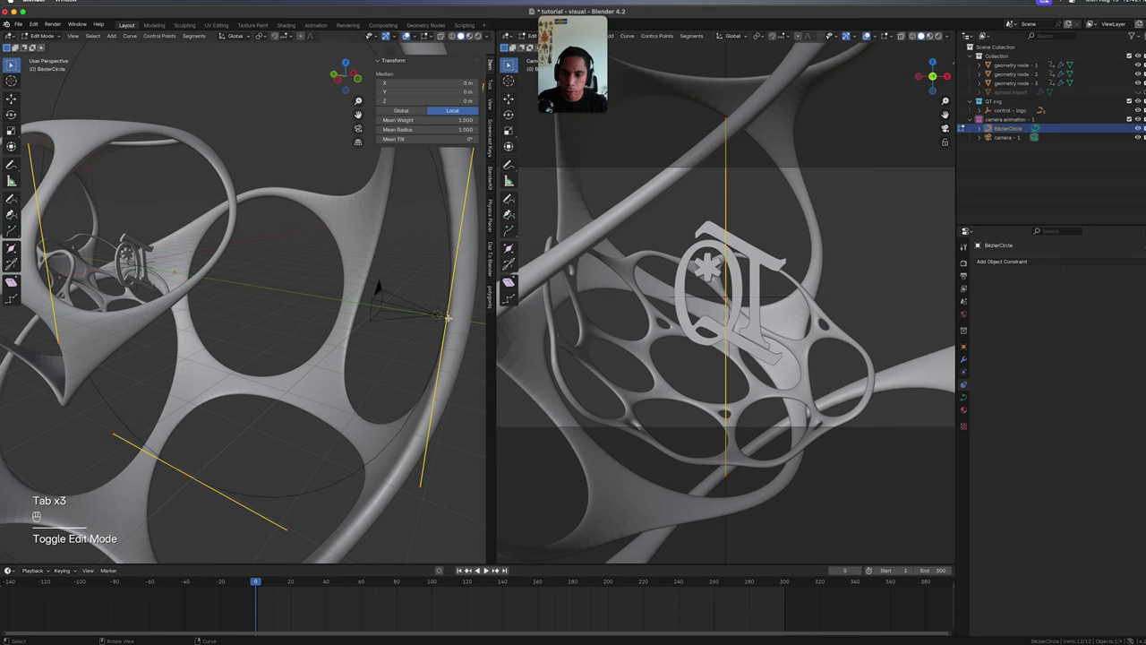
key(shift+s)
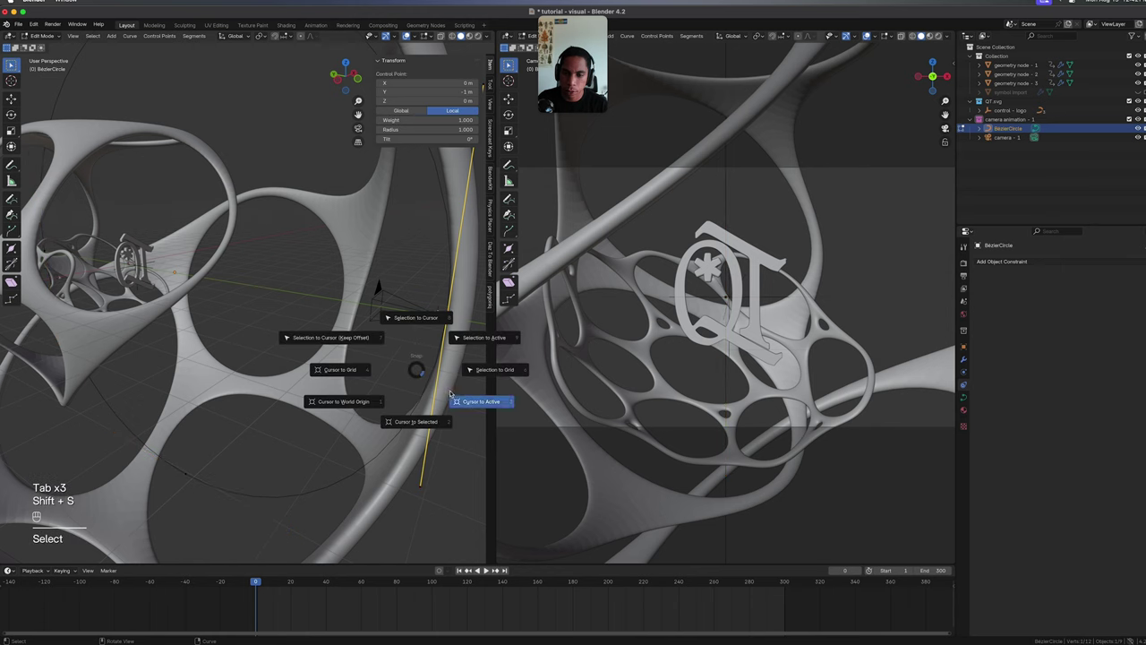
key(Tab)
key(shift+s)
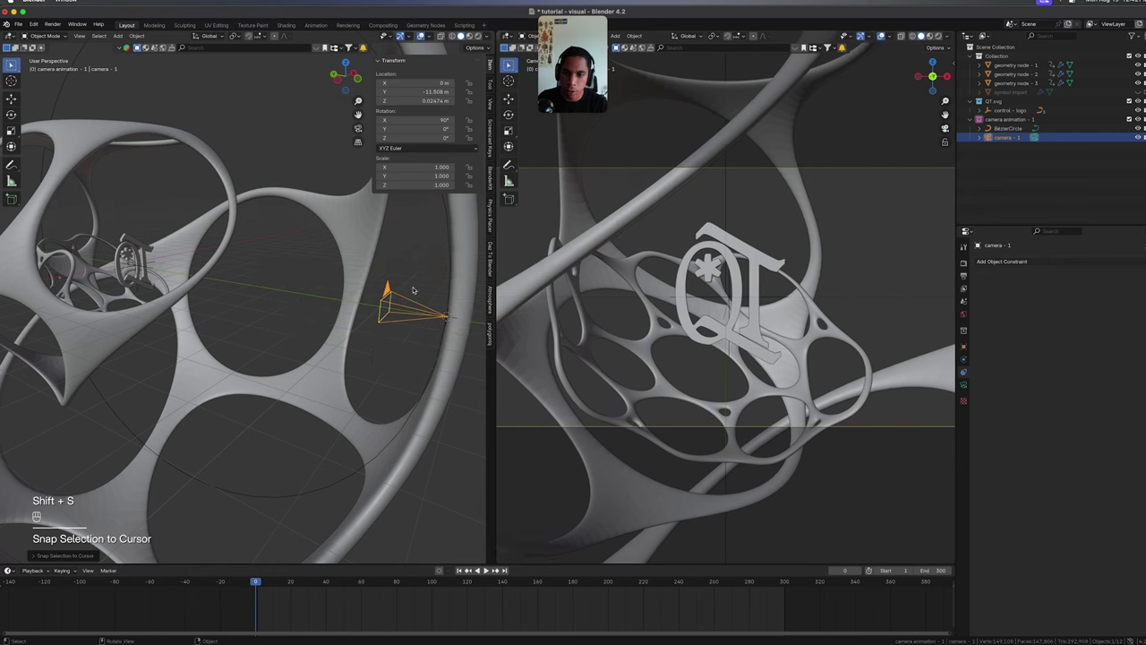
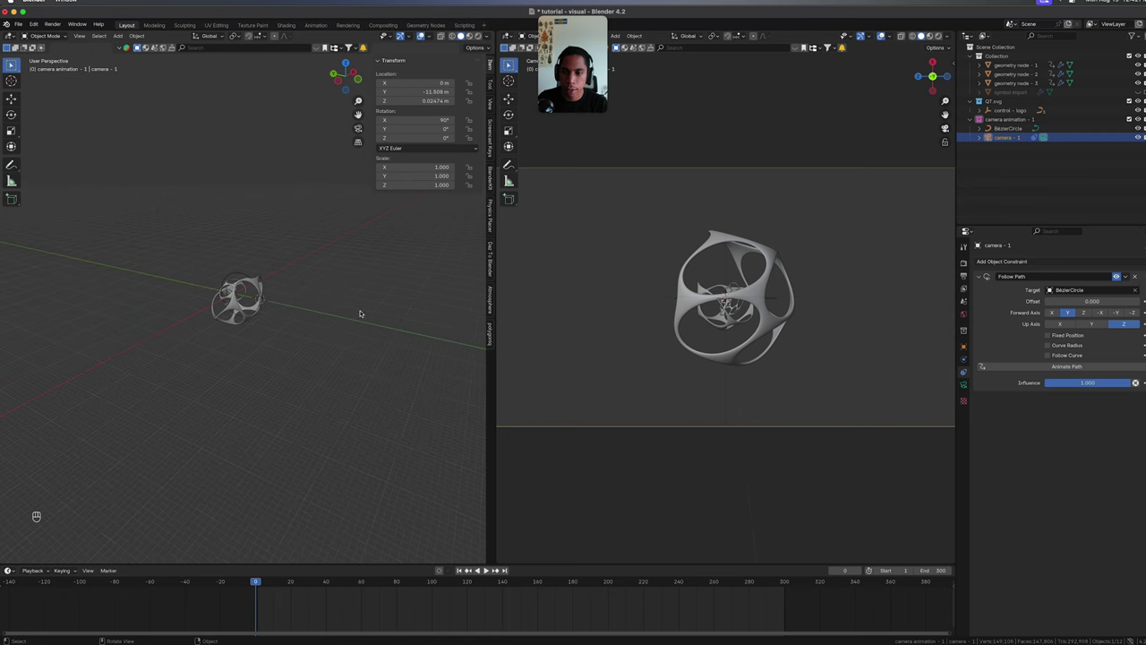
Save, apply the BezierCircle's scale to 1.000 and orbit to check the path-following camera.
drag(298, 302, 293, 289)
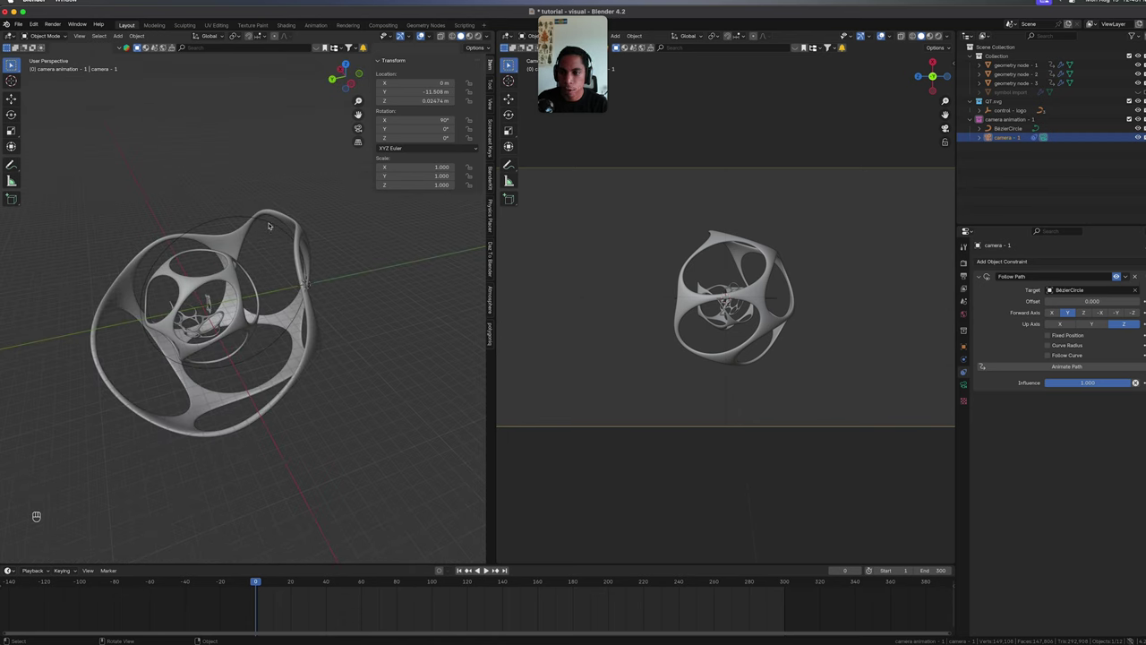
key(ctrl+s)
key(ctrl+a)
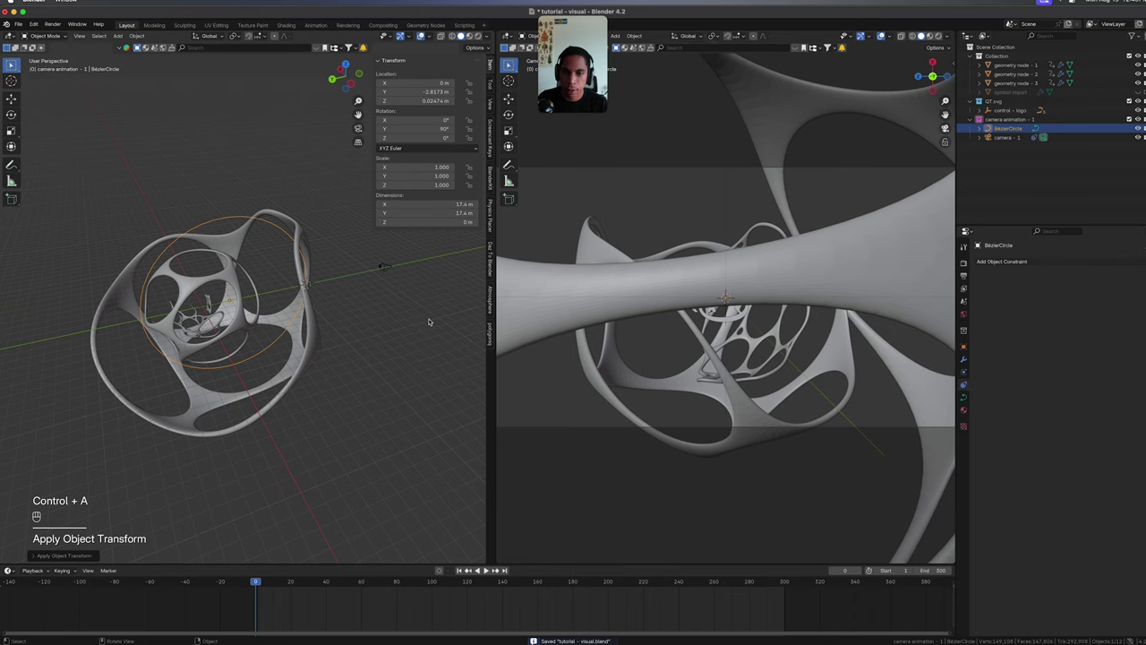
drag(433, 313, 387, 294)
drag(408, 309, 434, 318)
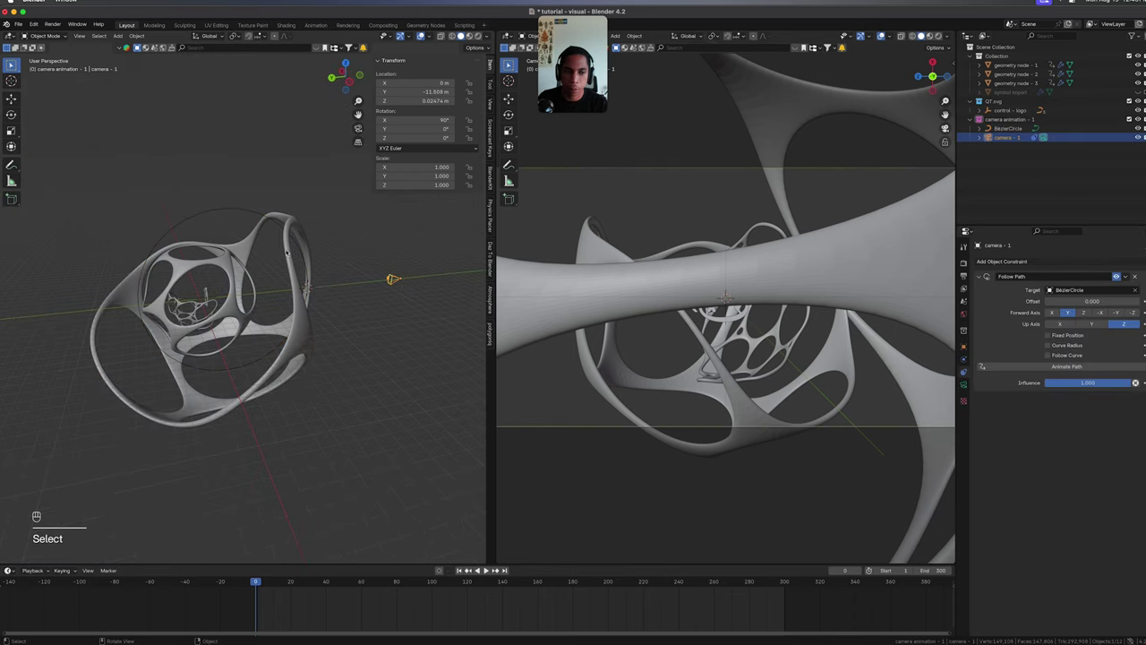
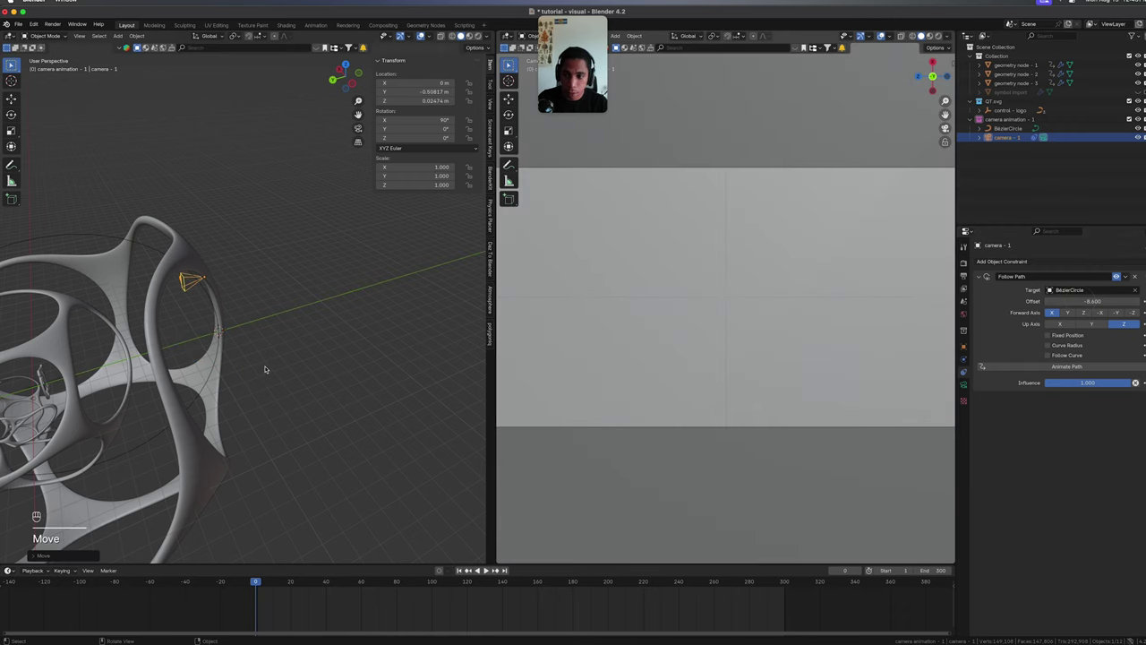
Edit the circle's points, snap the cursor, then reset the Follow Path offset to 0.
key(super+z)
key(Tab)
middle_click(266, 357)
click(182, 405)
click(133, 503)
key(Tab)
key(shift+s)
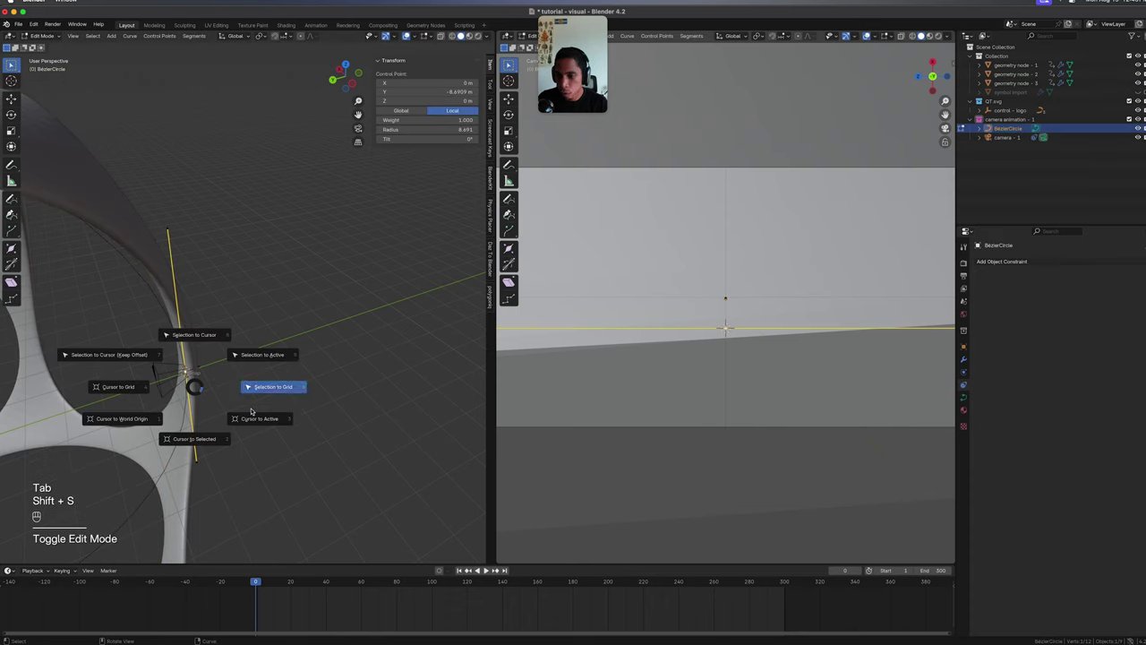
key(ctrl+z)
key(shift+s)
key(Tab)
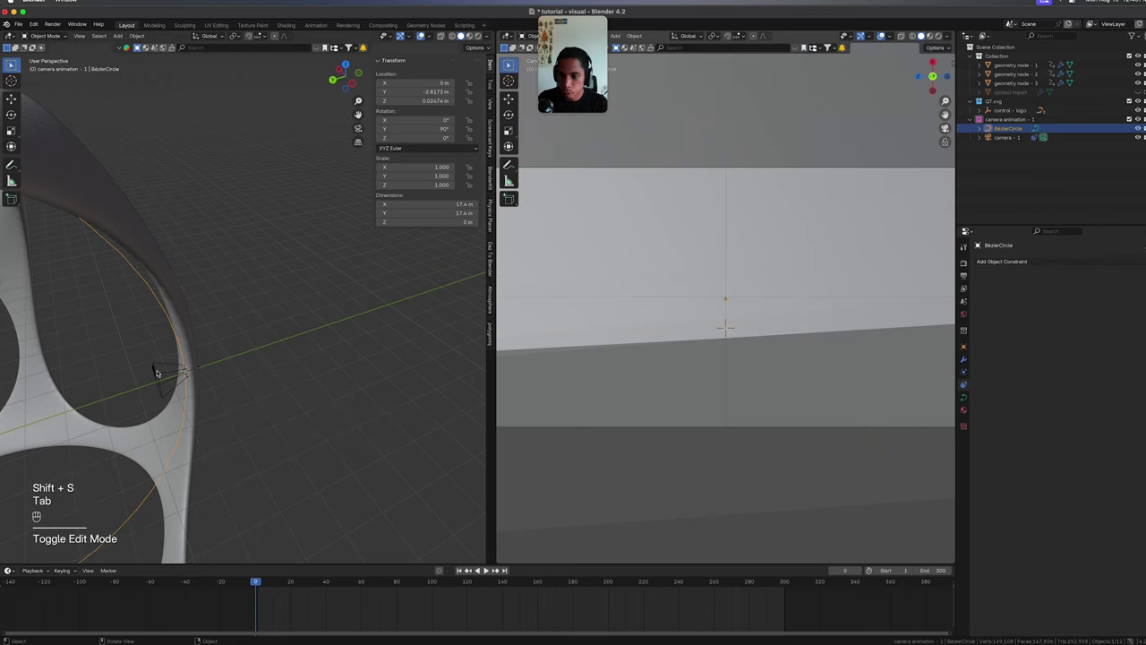
key(shift+s)
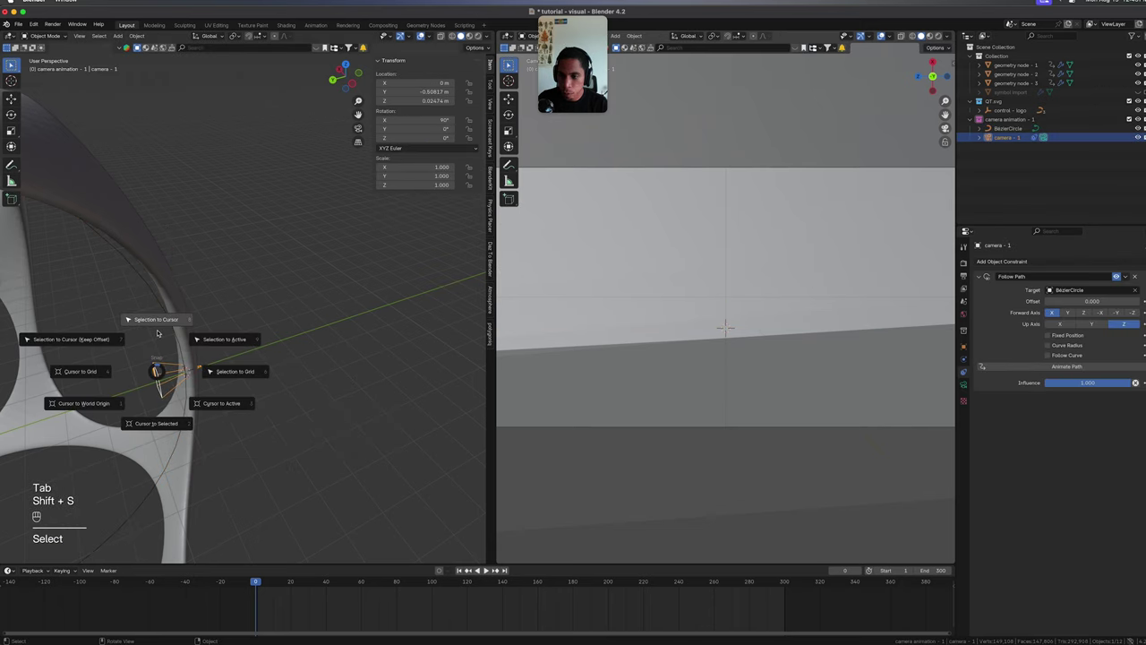
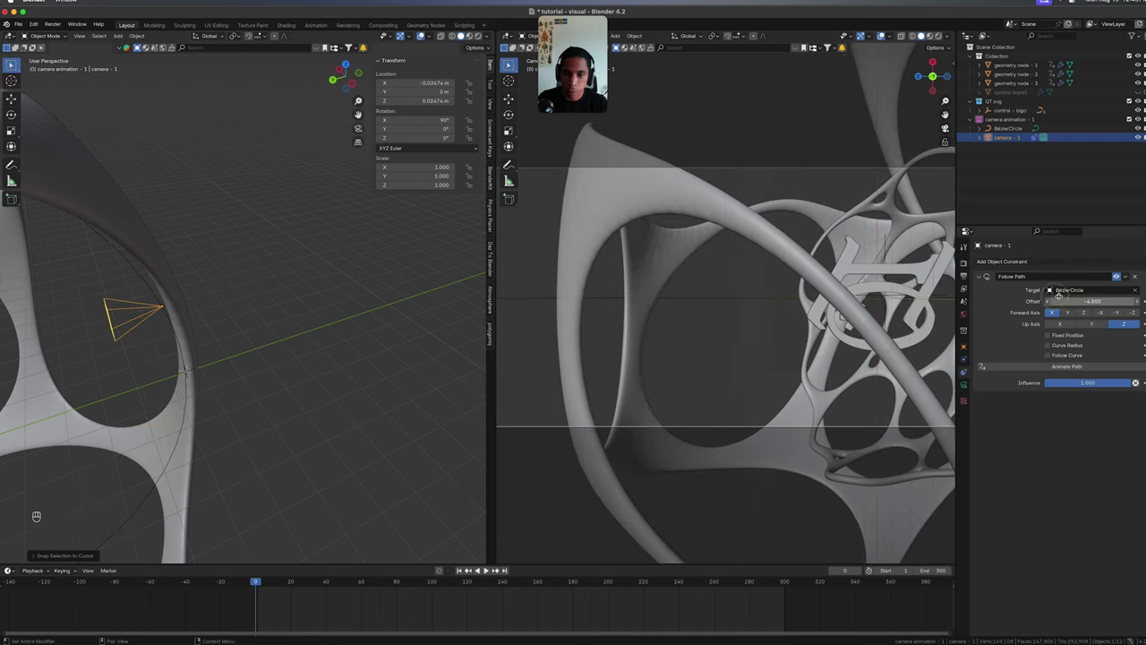
key(super+z)
Orbit the left view to check the camera framing the symbol inside the shell.
drag(317, 339, 302, 328)
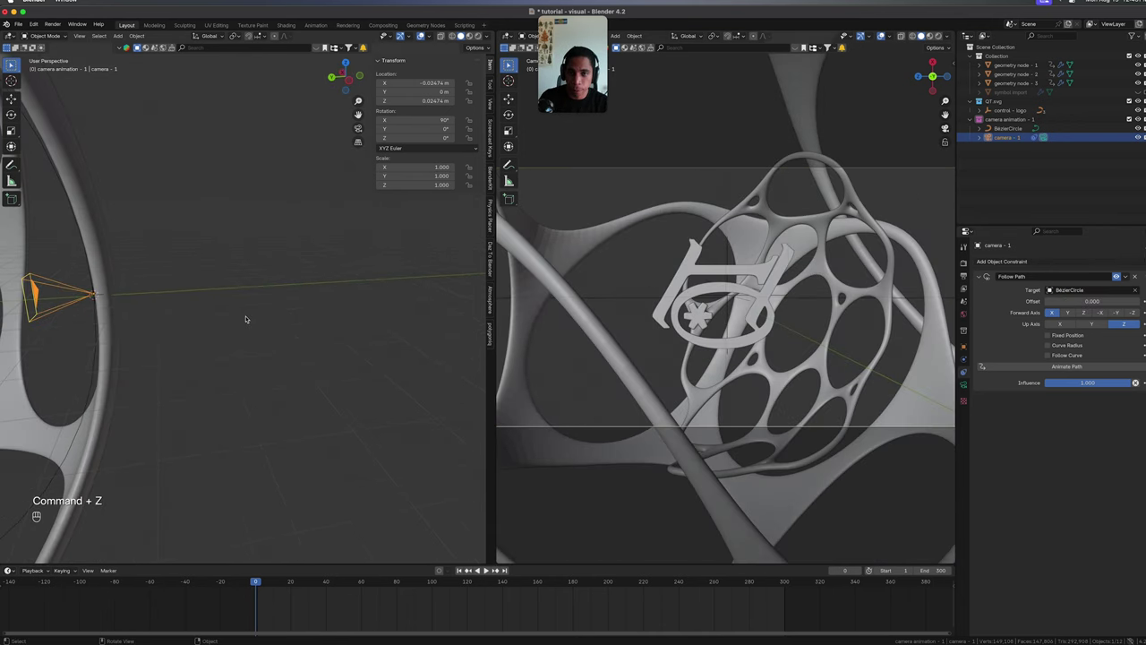
drag(290, 304, 303, 305)
drag(303, 305, 369, 319)
drag(402, 356, 374, 366)
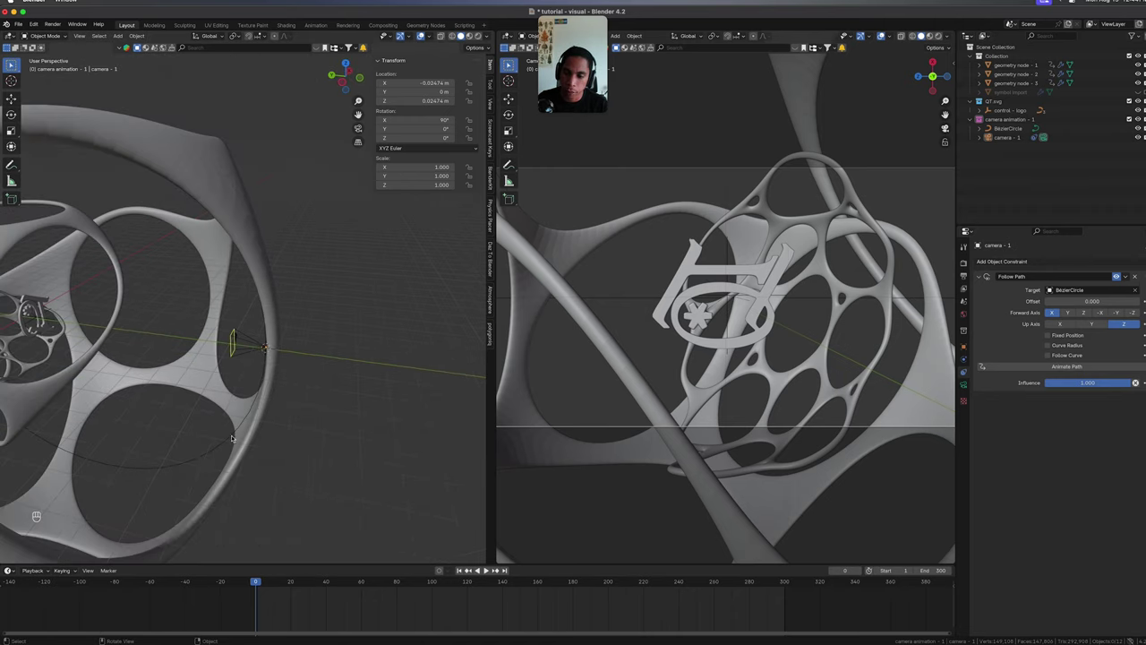
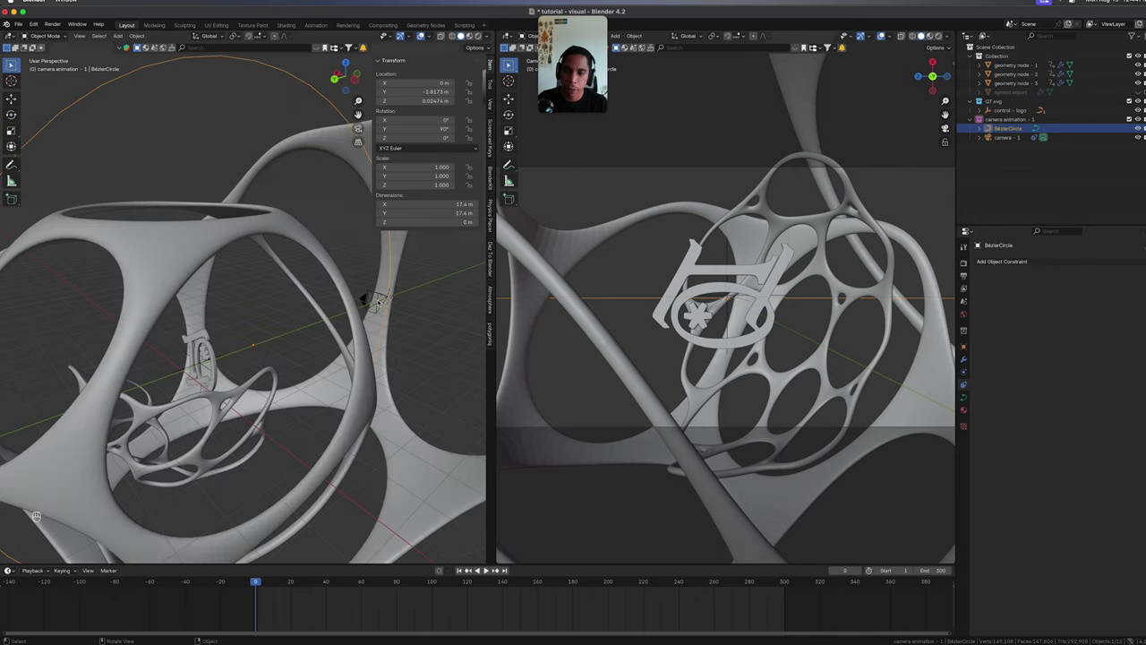
Leave point editing on the circle, snap the 3D cursor and give the camera a -90° Y rotation.
drag(417, 295, 398, 296)
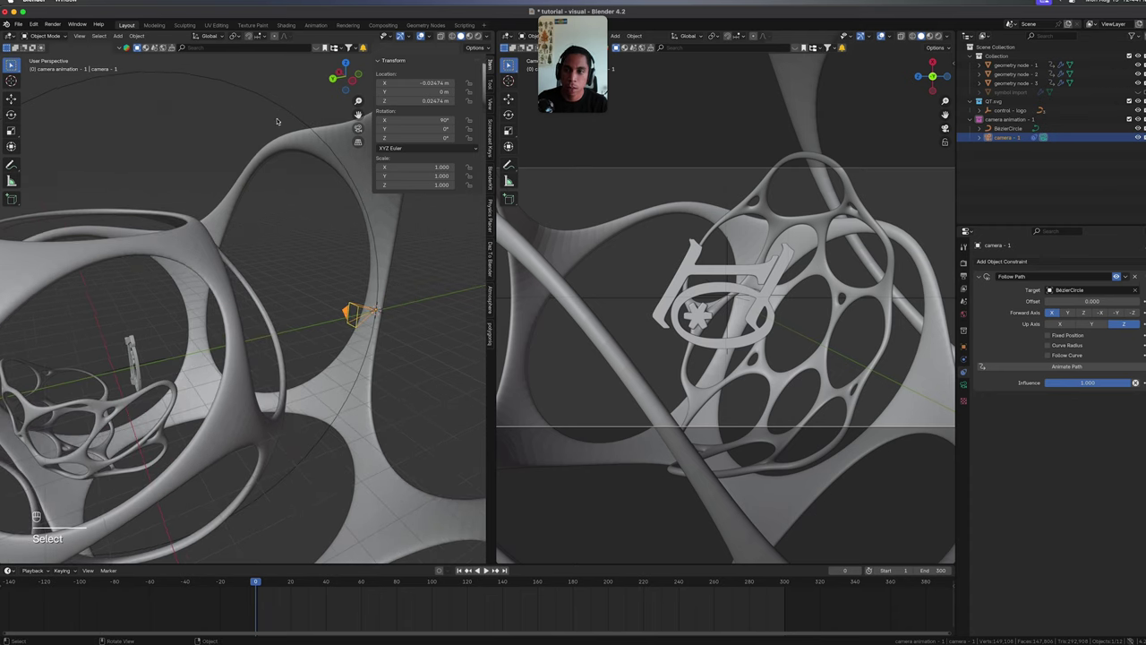
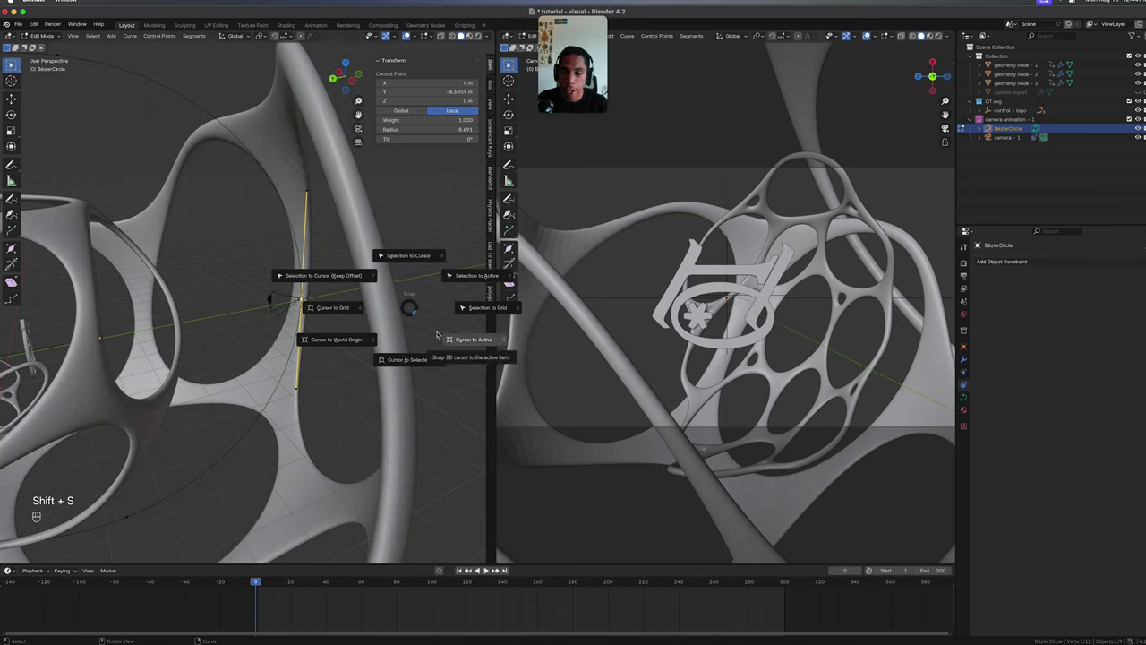
key(Tab)
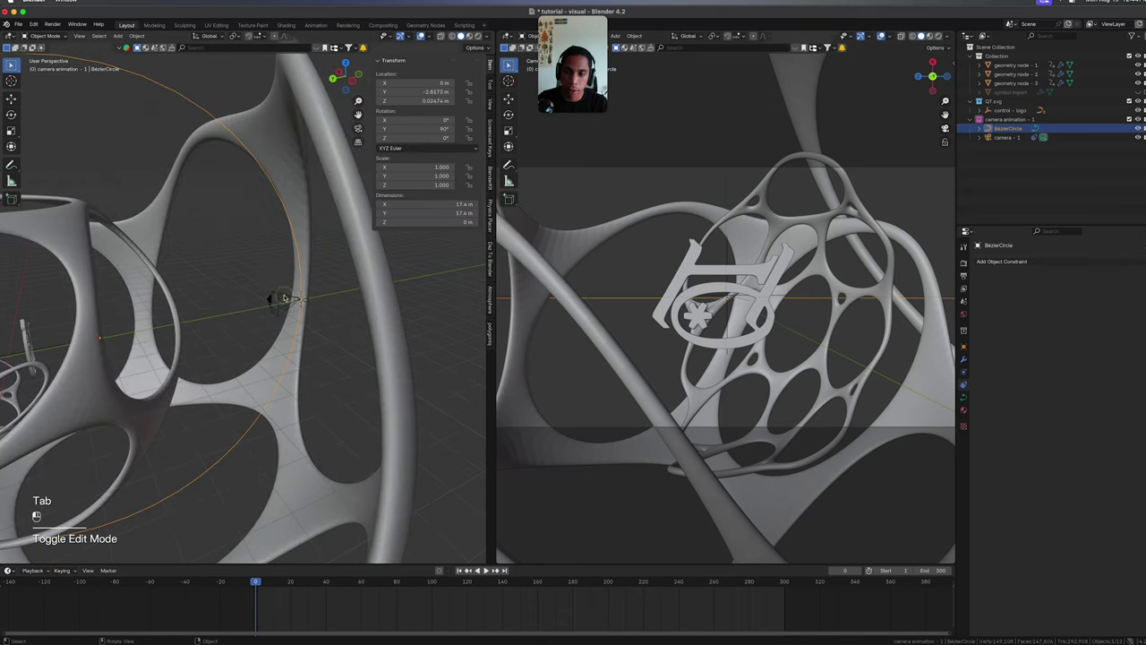
key(shift+s)
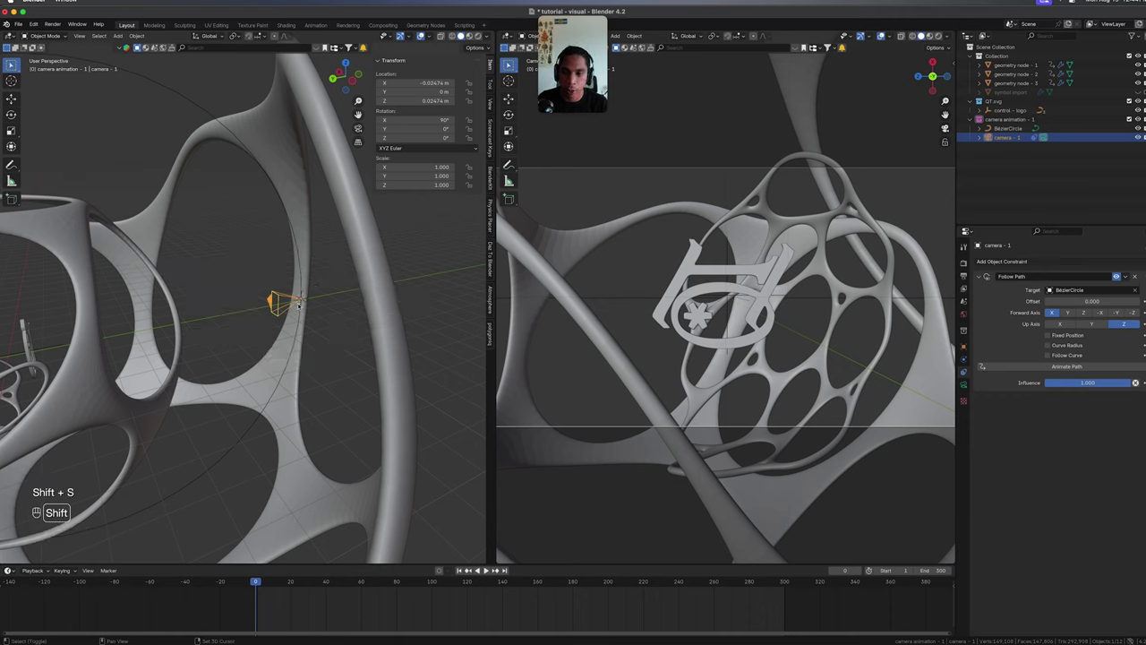
middle_click(305, 291)
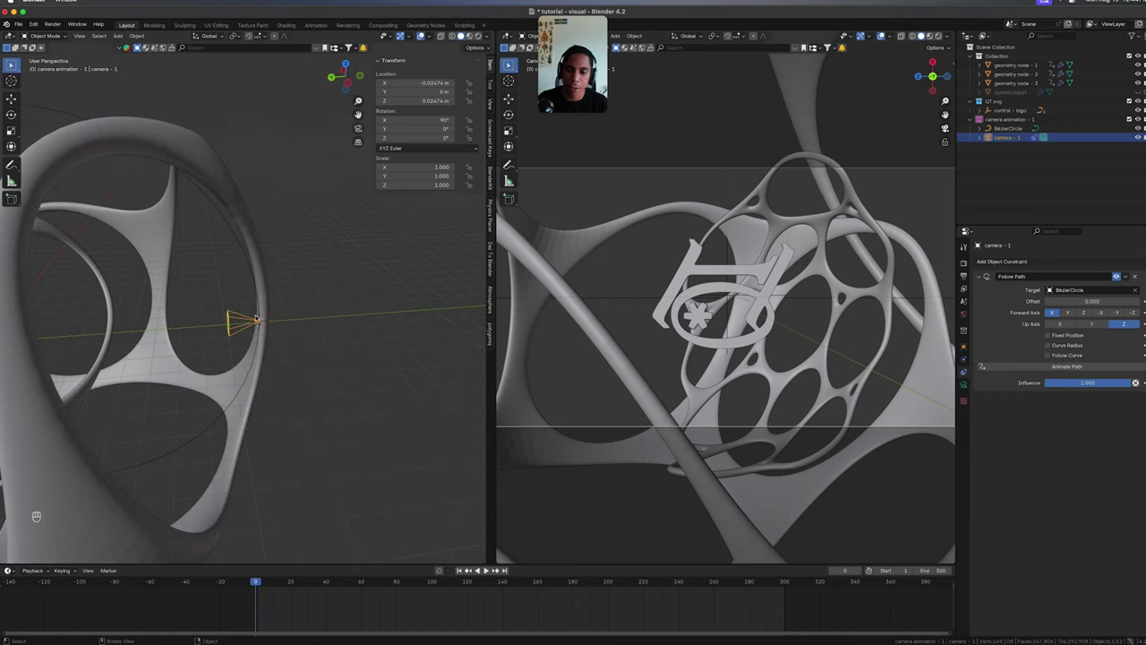
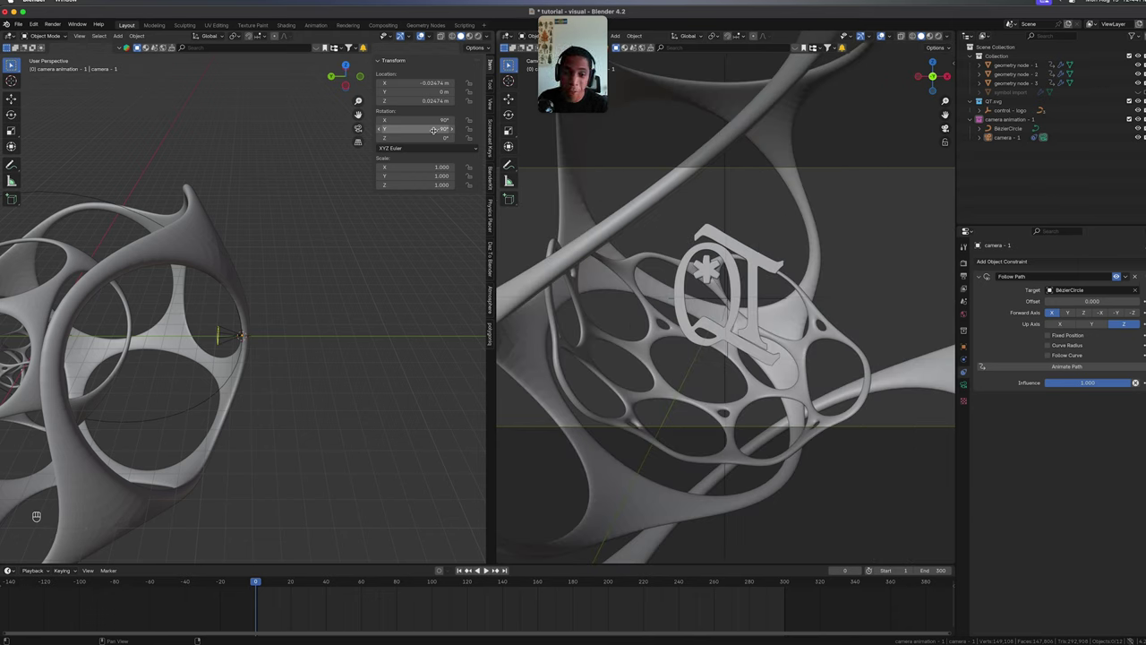
Save, scrub the Follow Path offset to test the camera, then restore it to 0.
key(super+s)
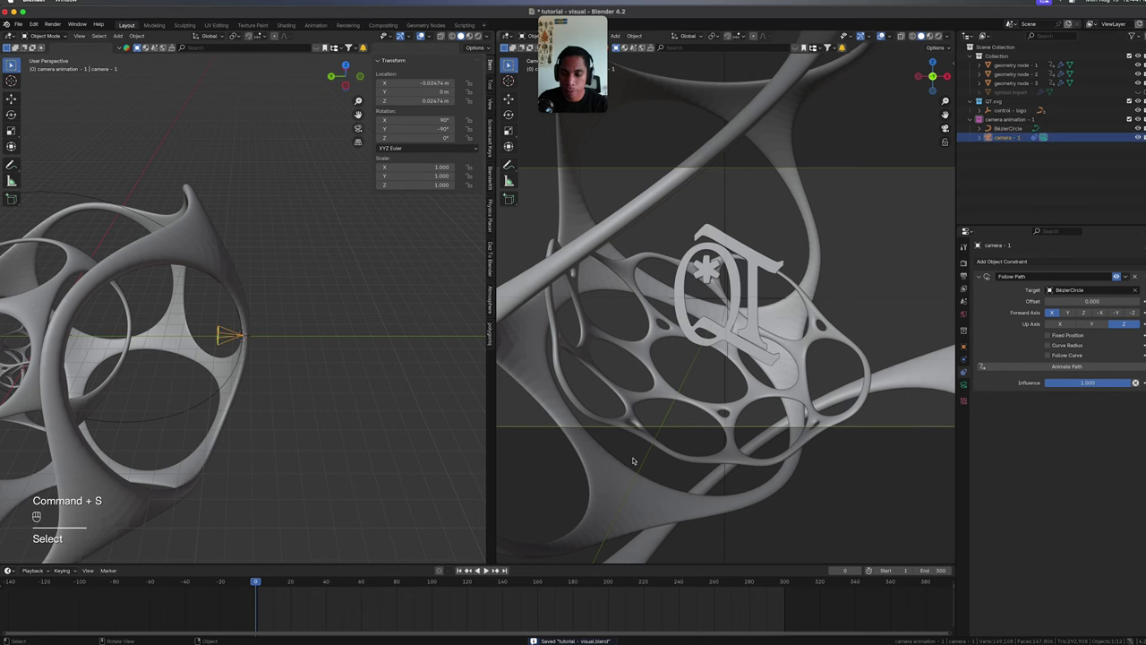
key(Left)
key(Right)
key(Left)
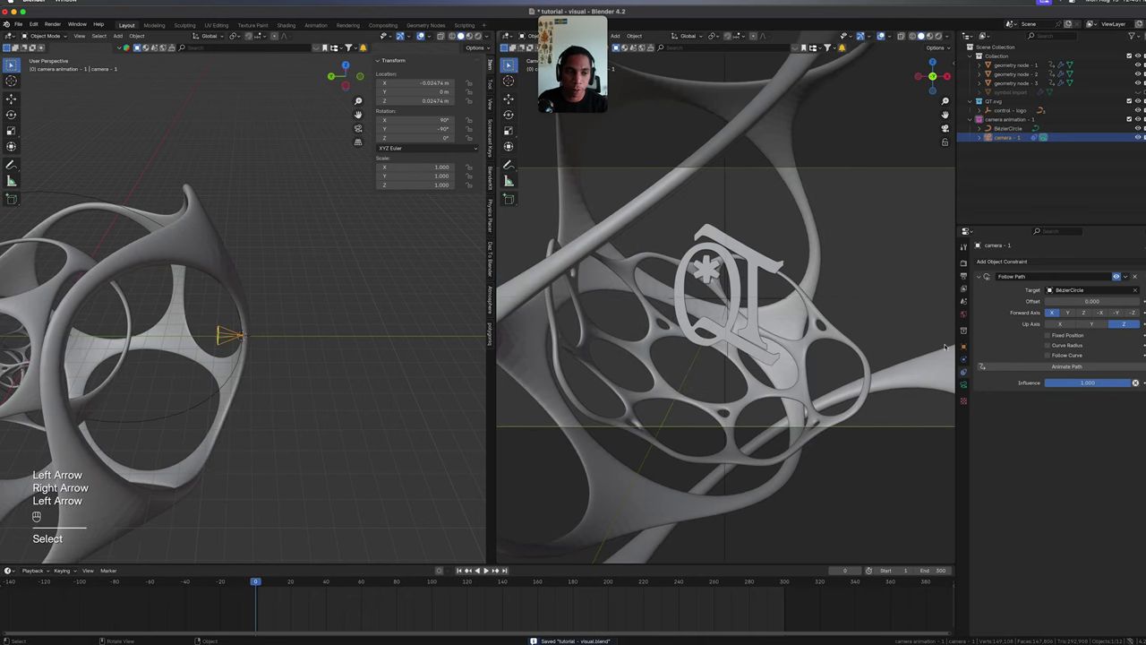
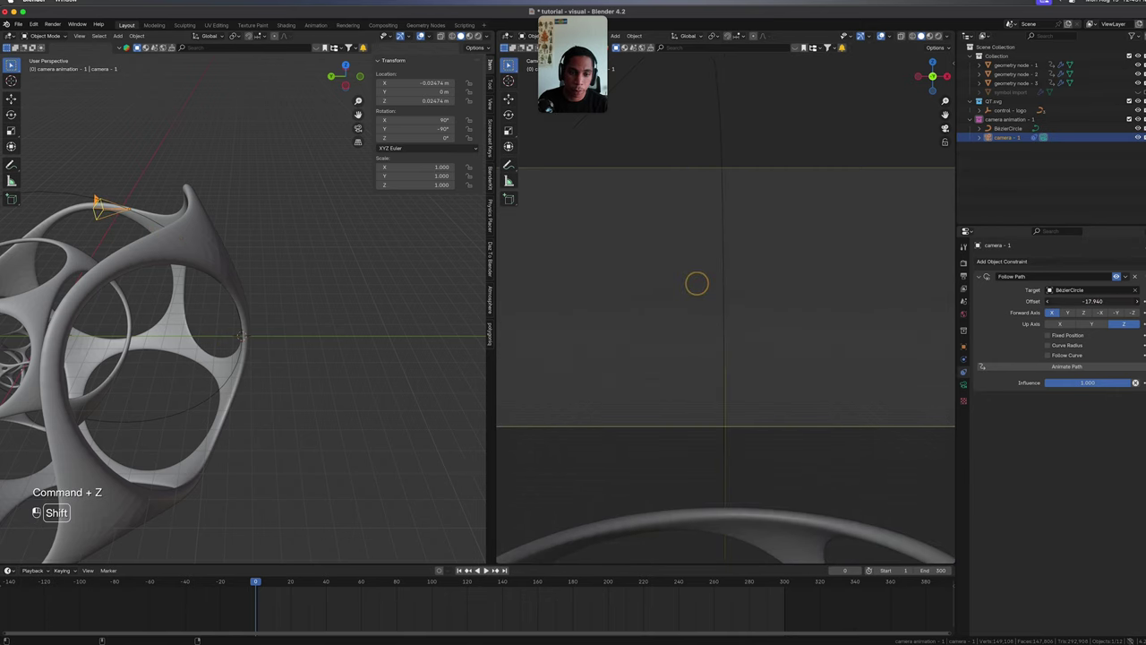
key(super+z)
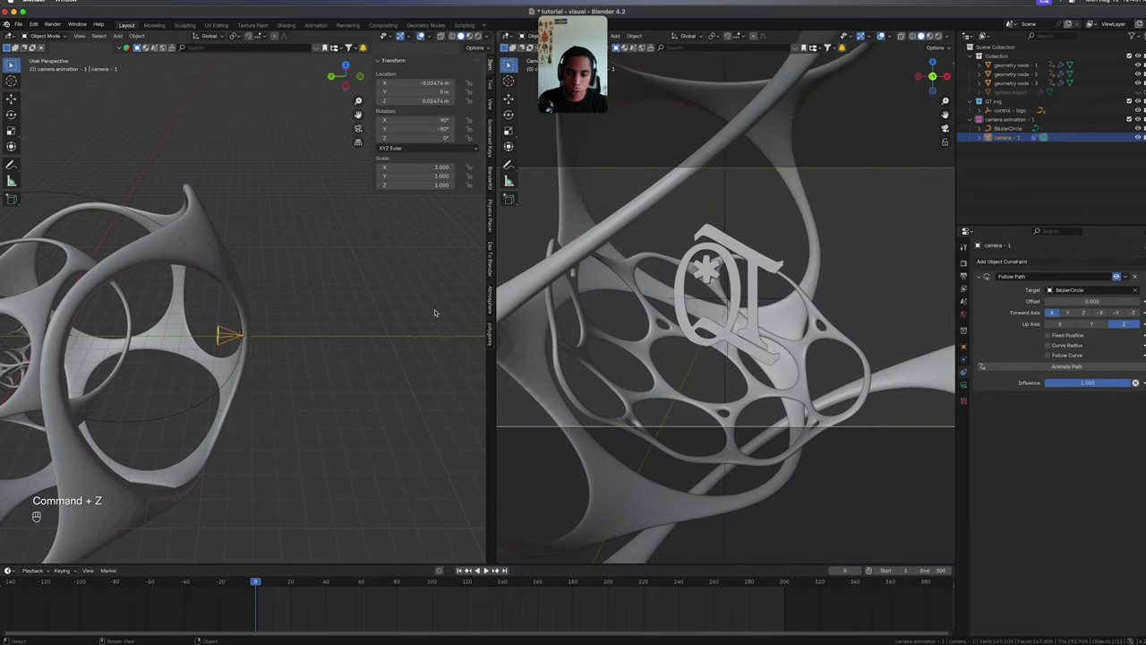
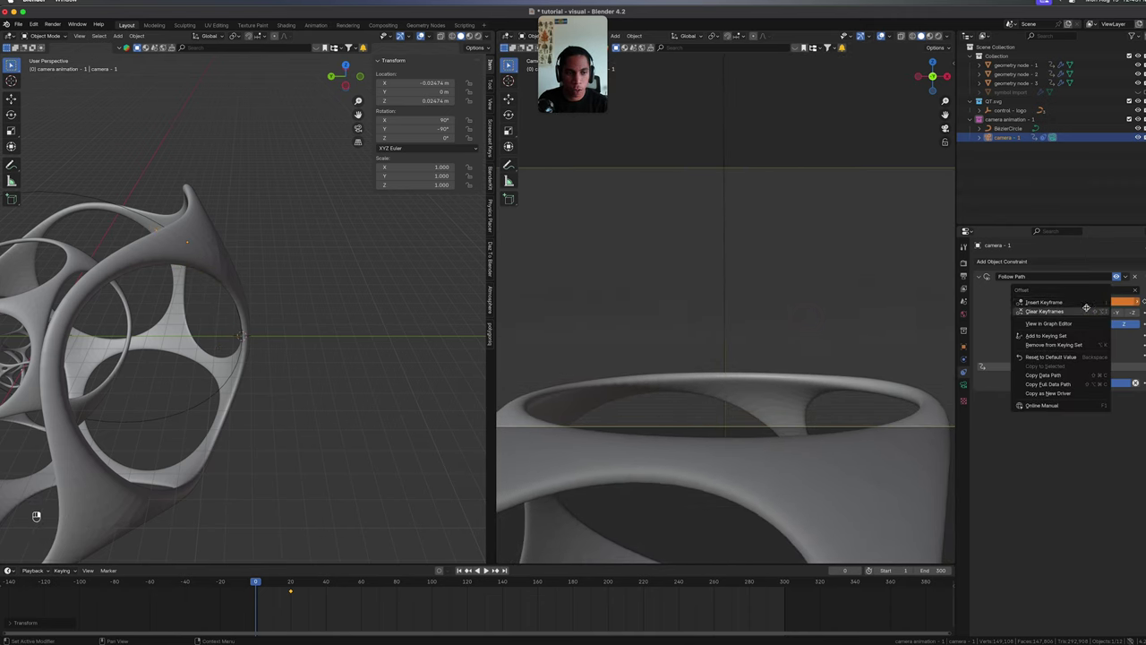
Set the camera's path offset to -12.500 and save.
key(shift+Left)
key(shift+Right)
key(shift+Left)
key(space)
key(space)
key(shift+Left)
key(super+s)
Keyframe the -12.500 offset at frame 0 and bring up the Add menu for an empty.
drag(69, 490, 69, 490)
click(69, 490)
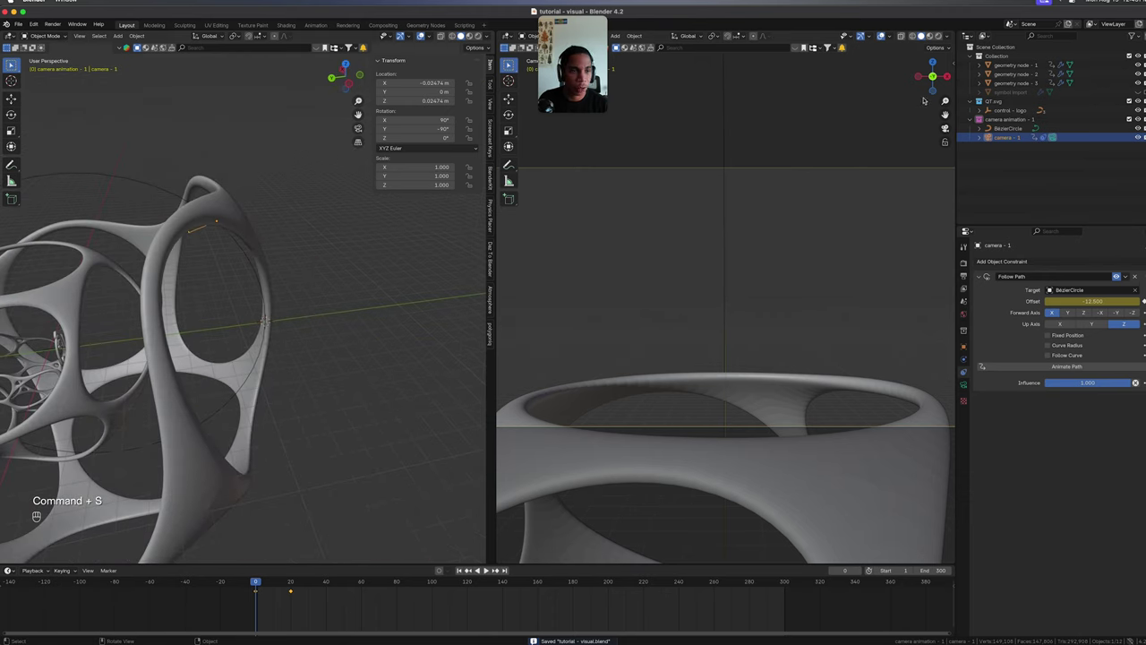
drag(323, 295, 351, 268)
key(shift+a)
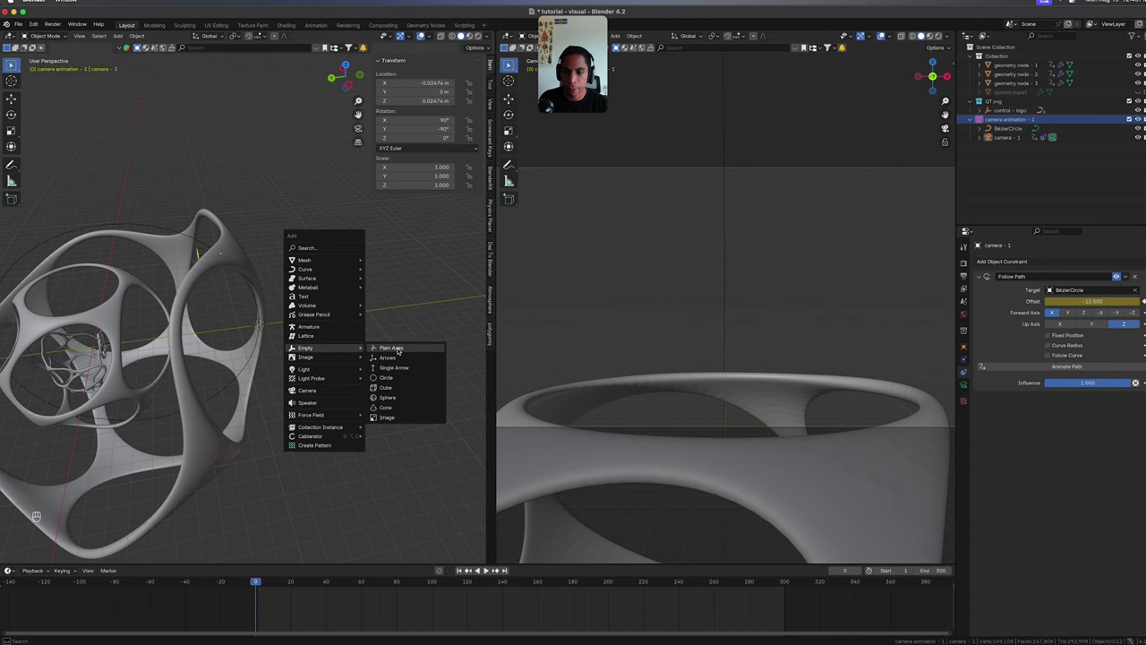
Add a Plain Axes empty named target, move it along X and aim the camera at it with Track To.
middle_click(343, 329)
key(g)
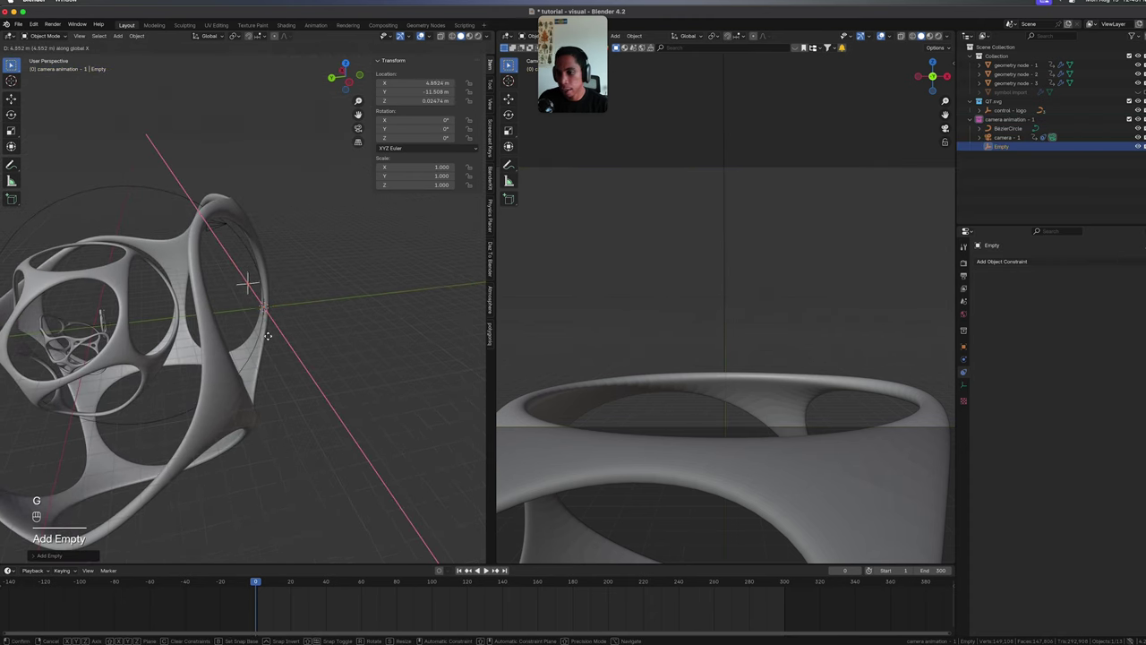
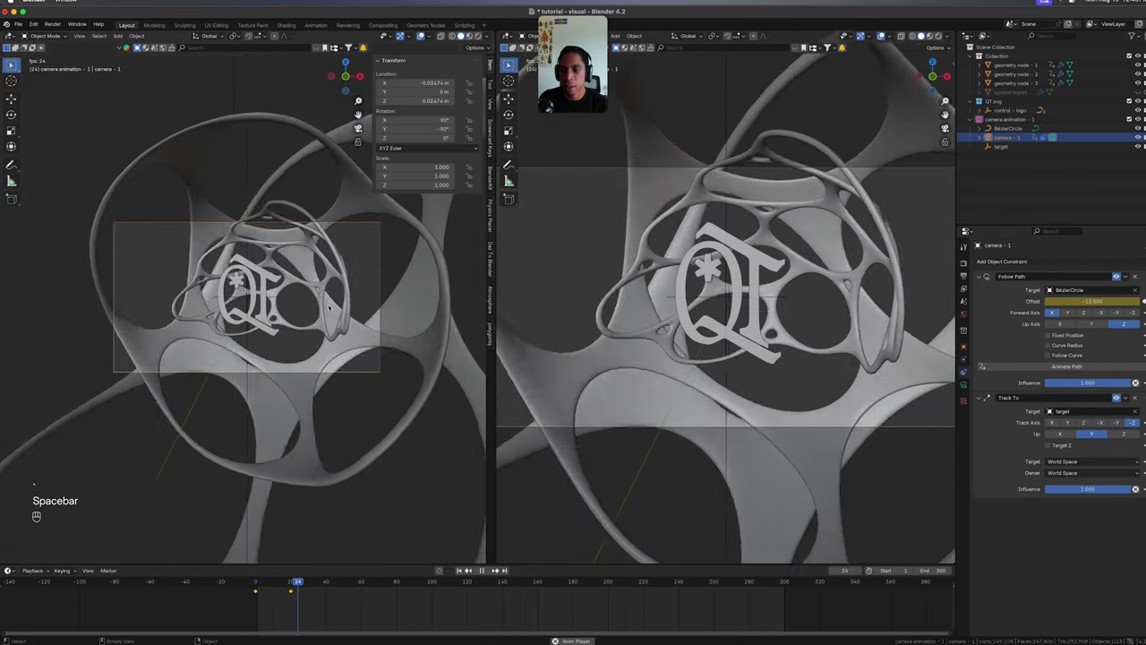
key(space)
key(shift+Left)
key(super+s)
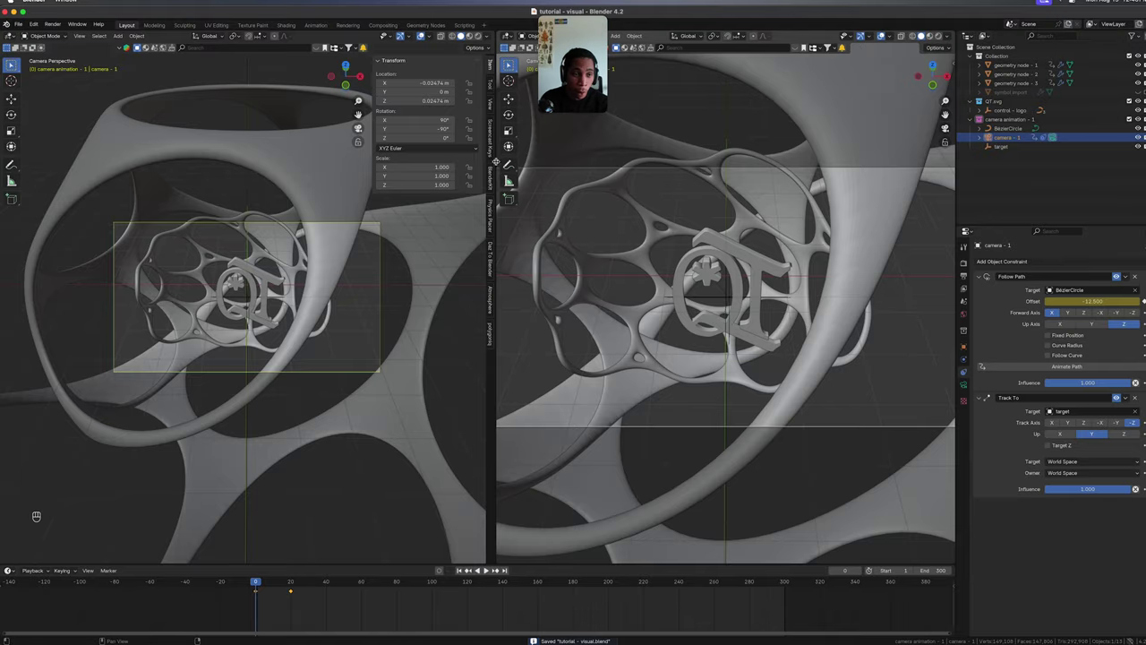
Play the fly-through through the camera, return to frame 0 and save the project.
key(space)
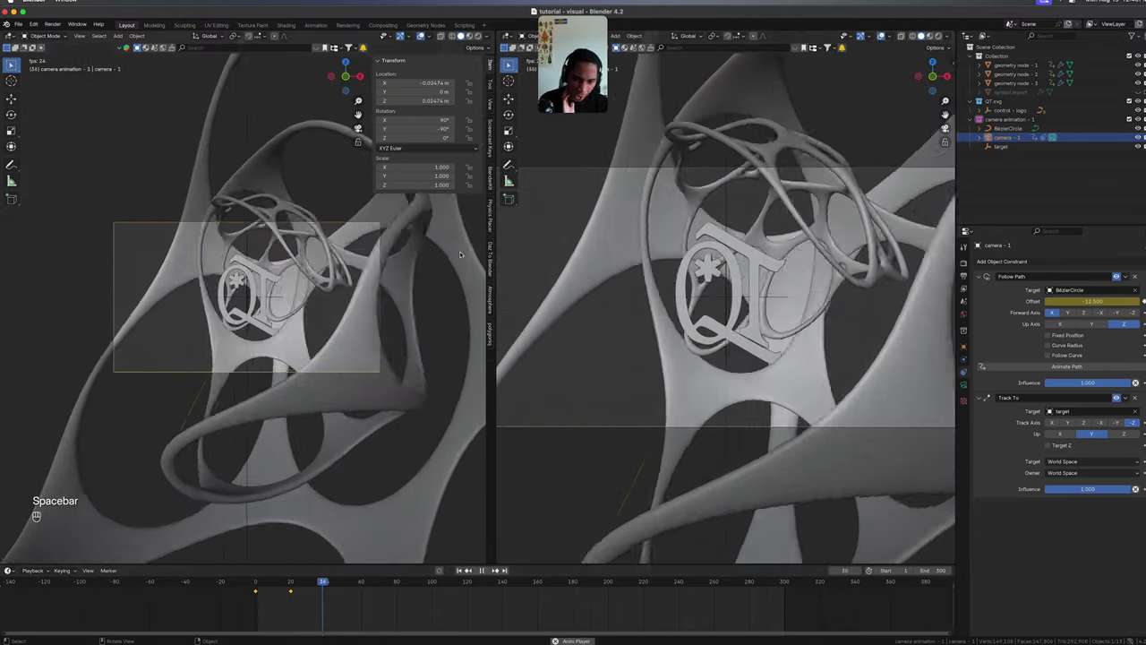
key(space)
key(shift+Left)
key(space)
key(space)
key(shift+Left)
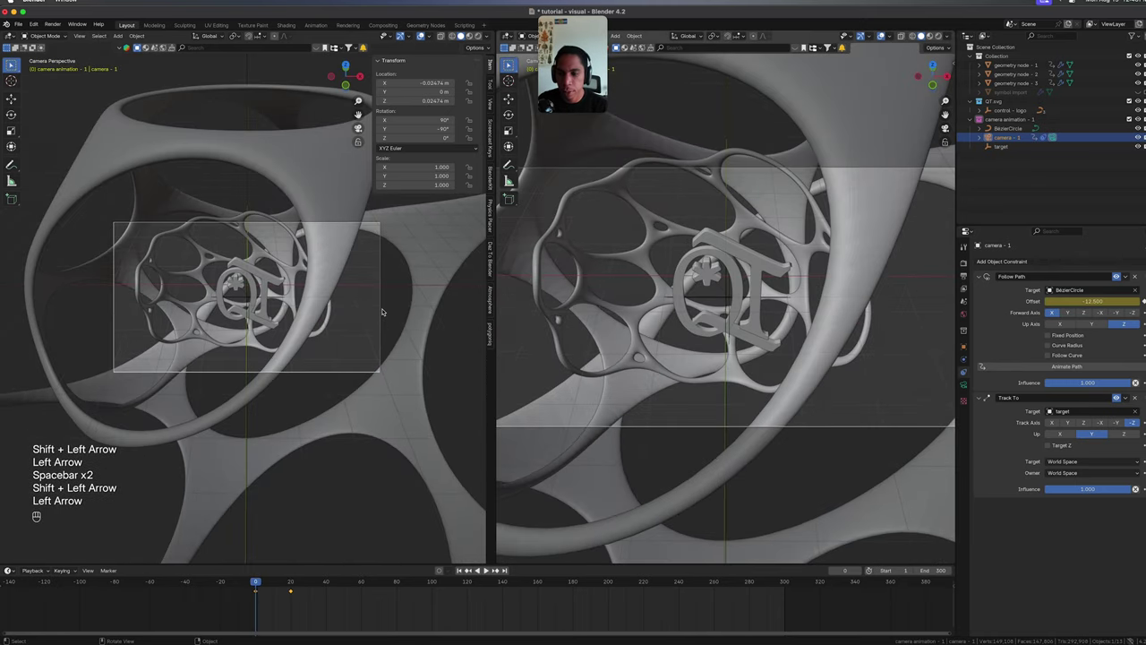
key(super+s)
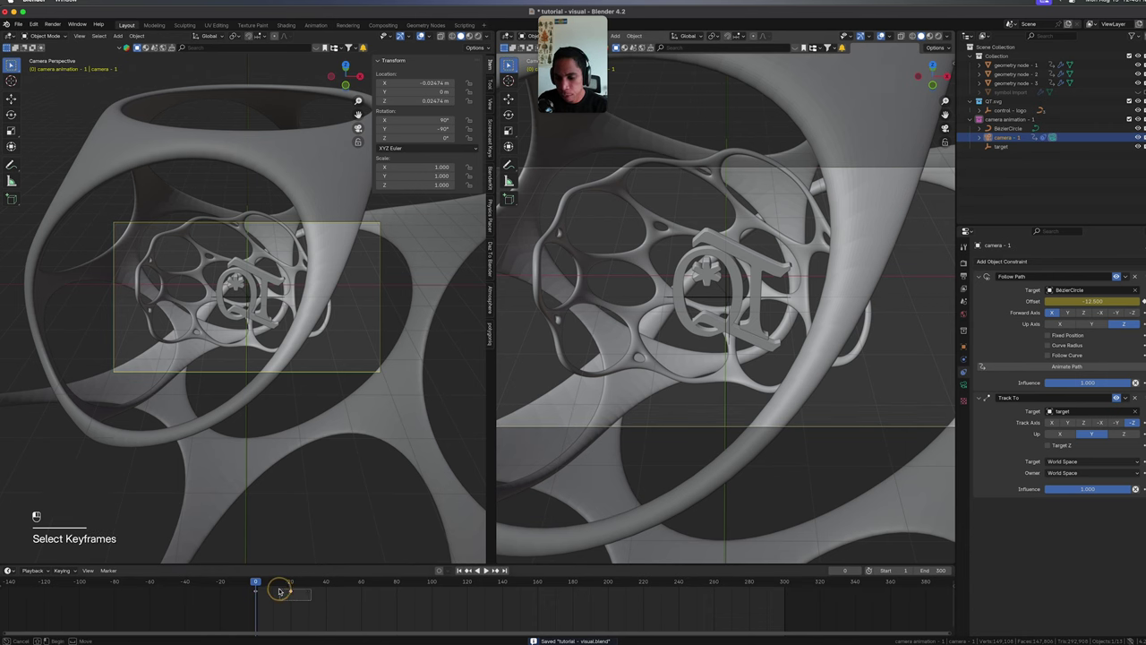
key(g)
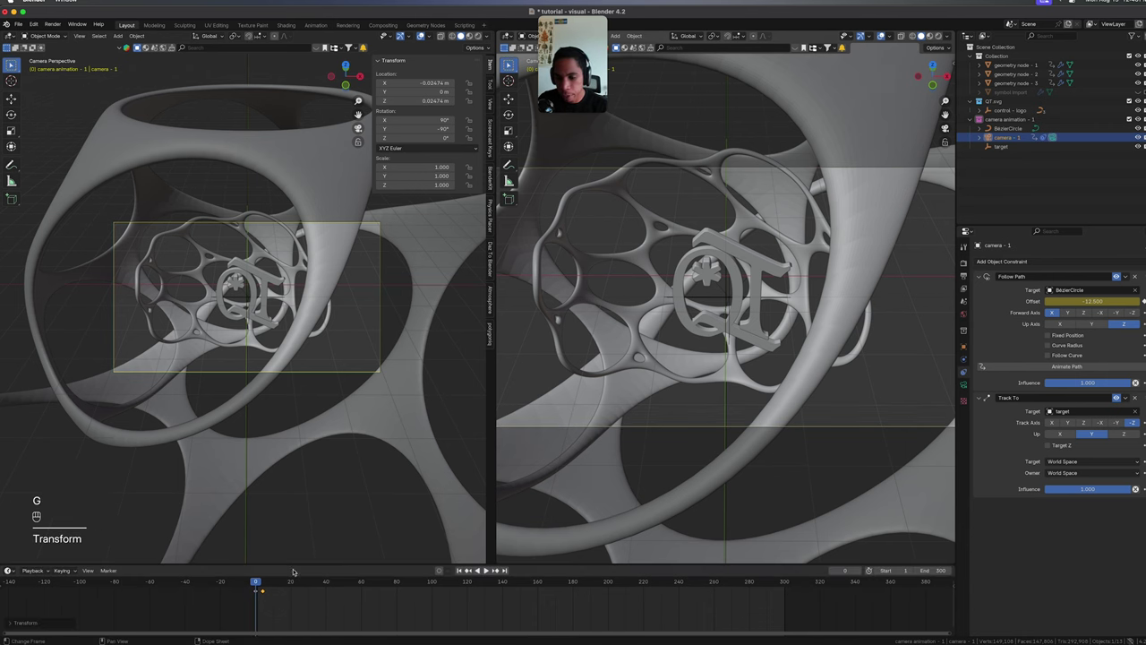
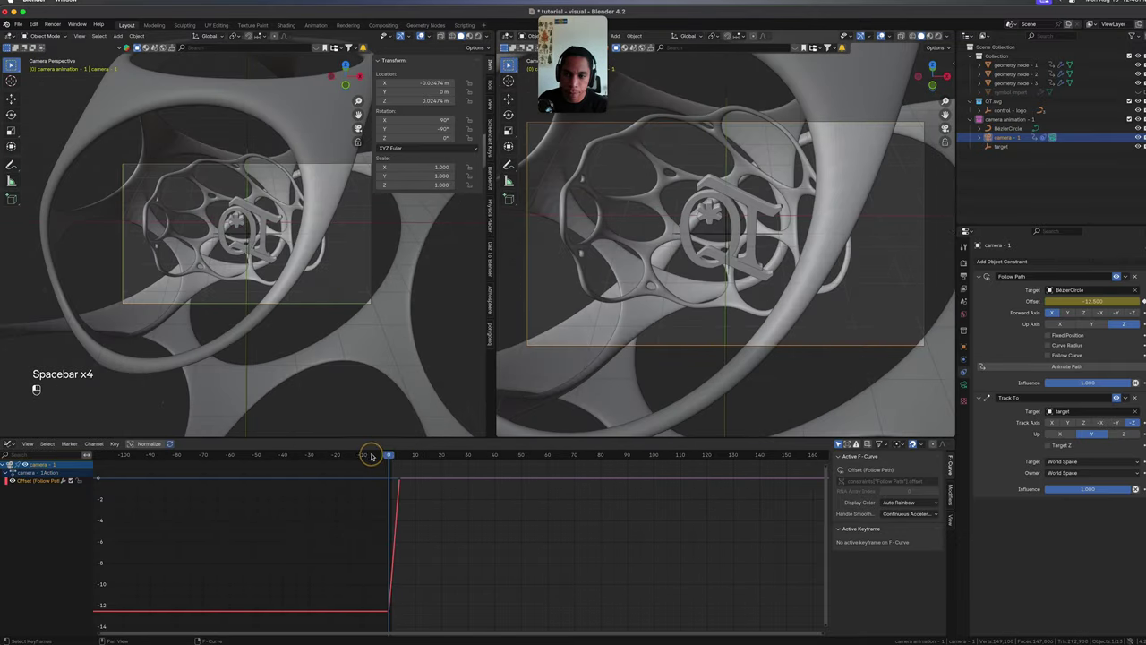
Keyframe the Follow Path offset and scrub the timeline to review the move.
key(space)
key(space)
drag(416, 453, 387, 454)
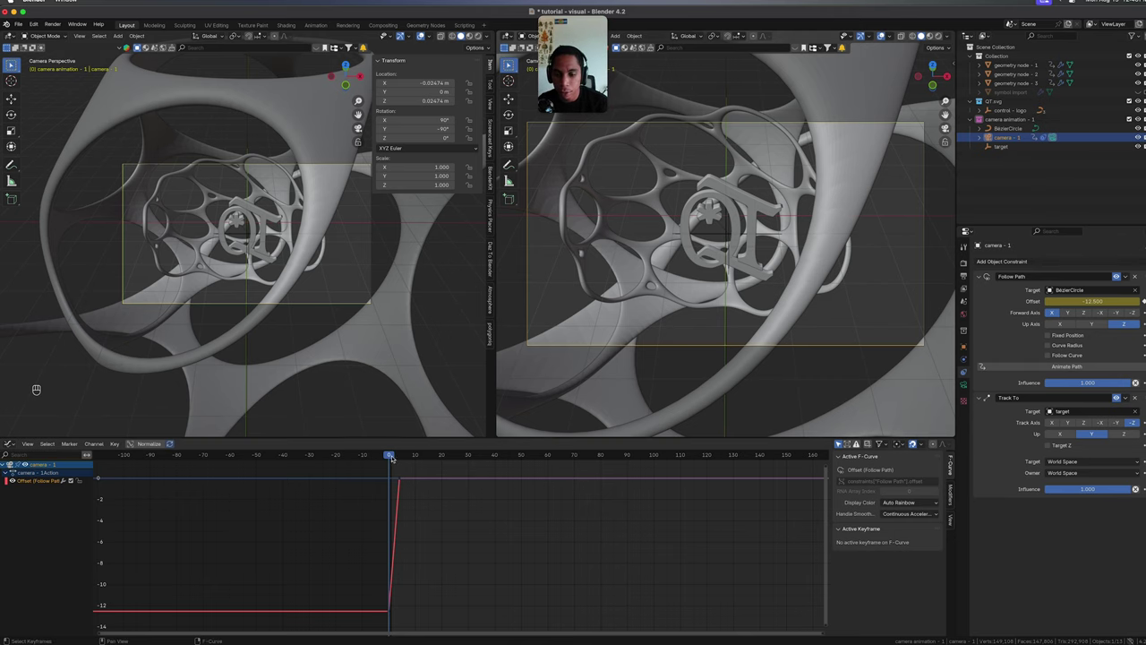
drag(394, 455, 383, 458)
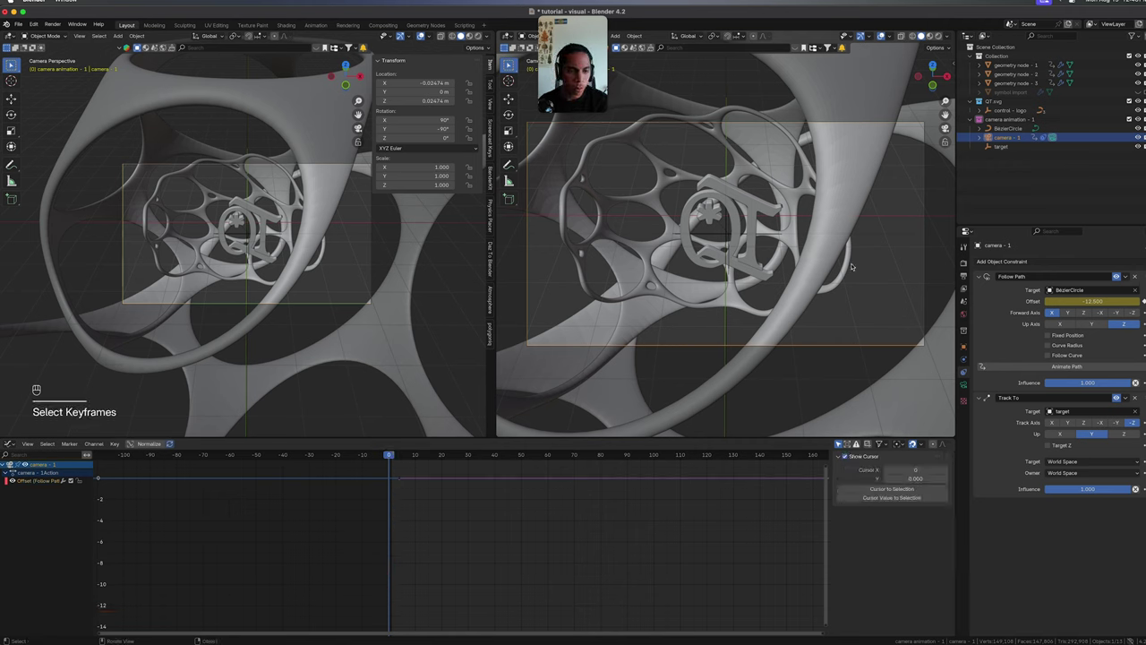
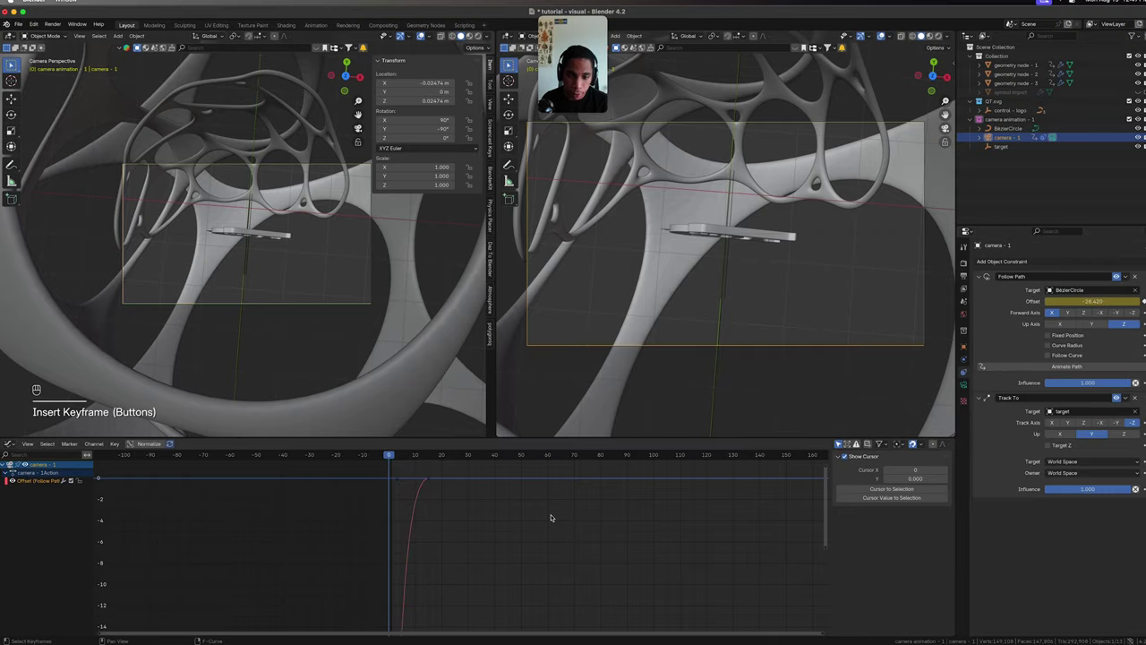
Show the offset curve in the Graph Editor, animating from about -29 to 0 over the first 15 frames.
key(space)
key(space)
click(446, 451)
key(space)
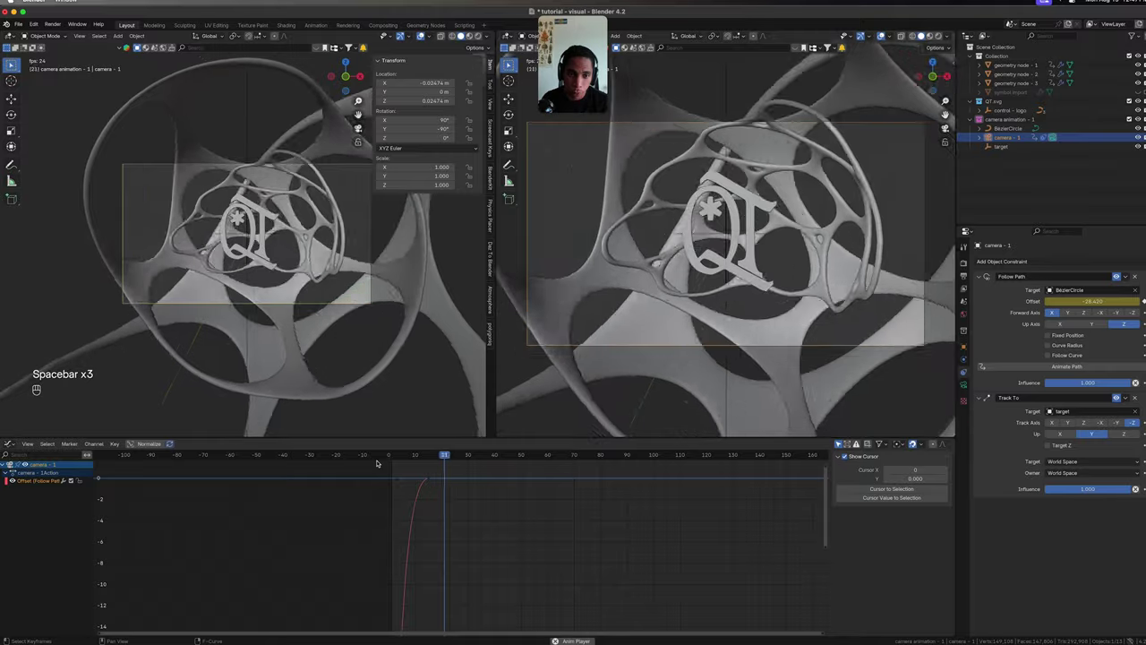
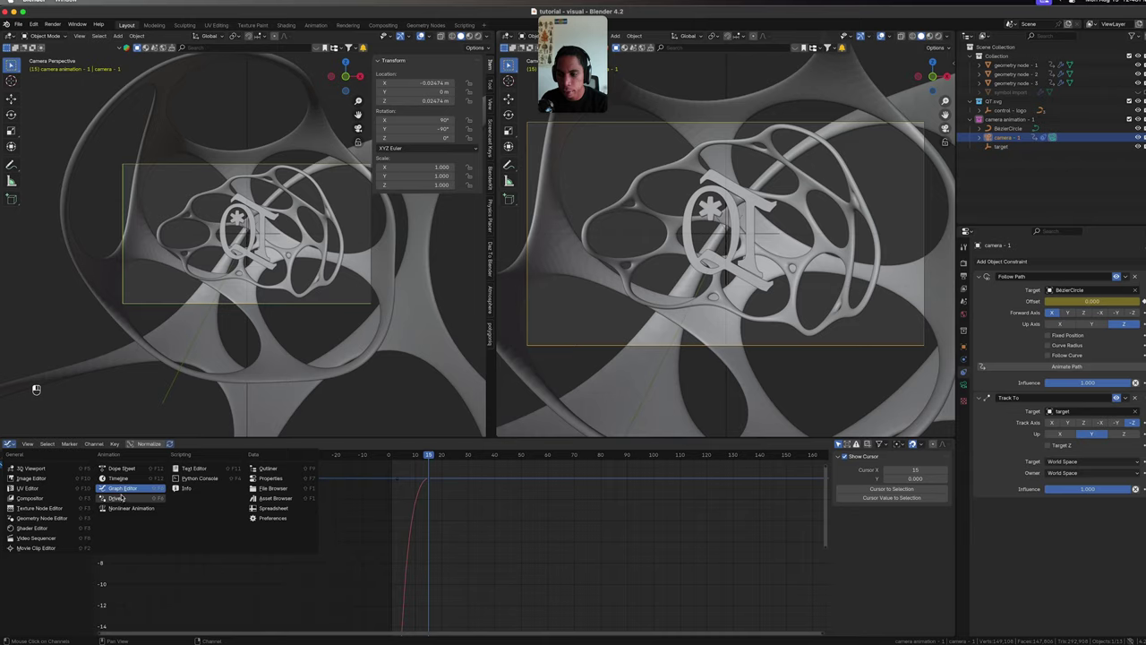
click(297, 453)
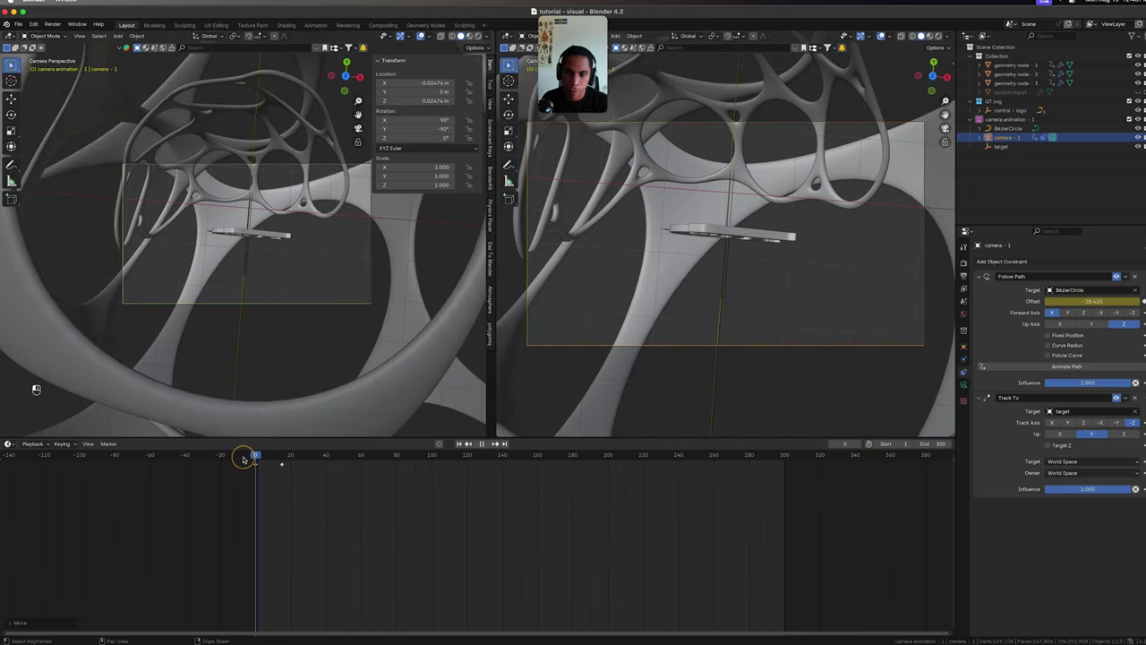
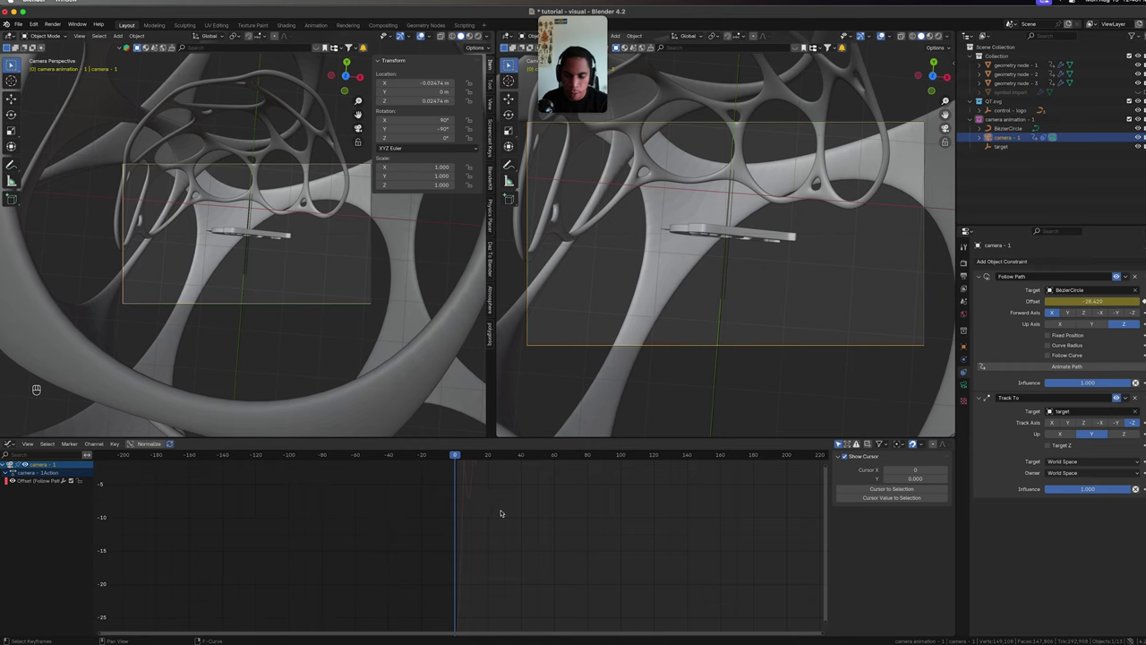
Change the offset keyframes' interpolation mode, return the lower area to the timeline and save.
click(495, 517)
click(488, 476)
drag(449, 584, 438, 615)
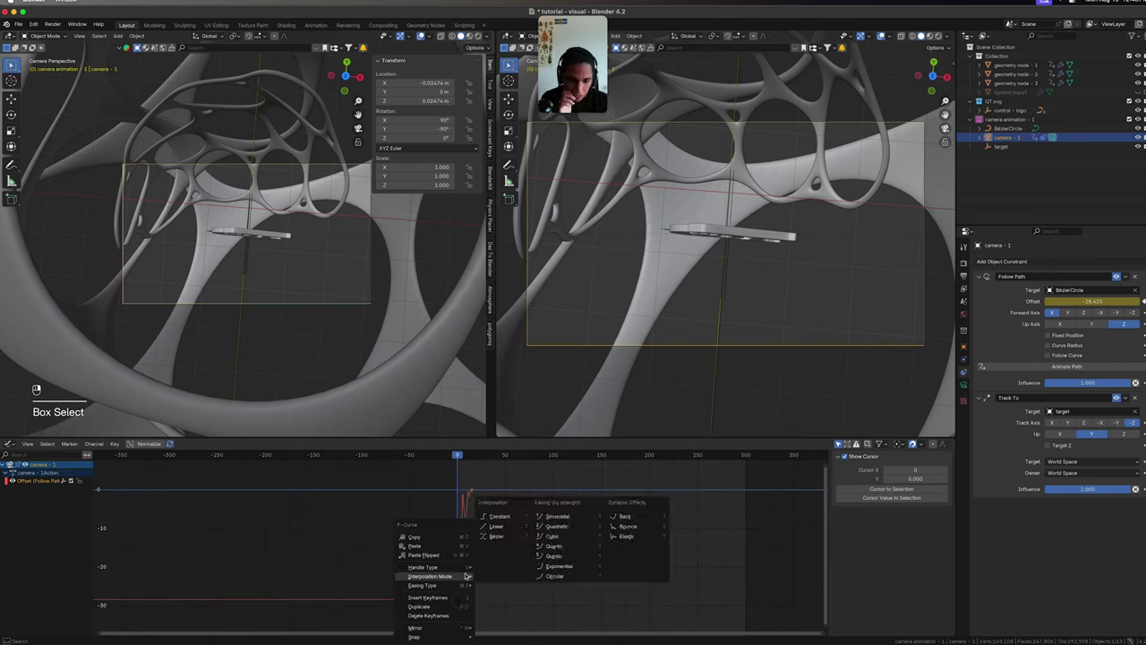
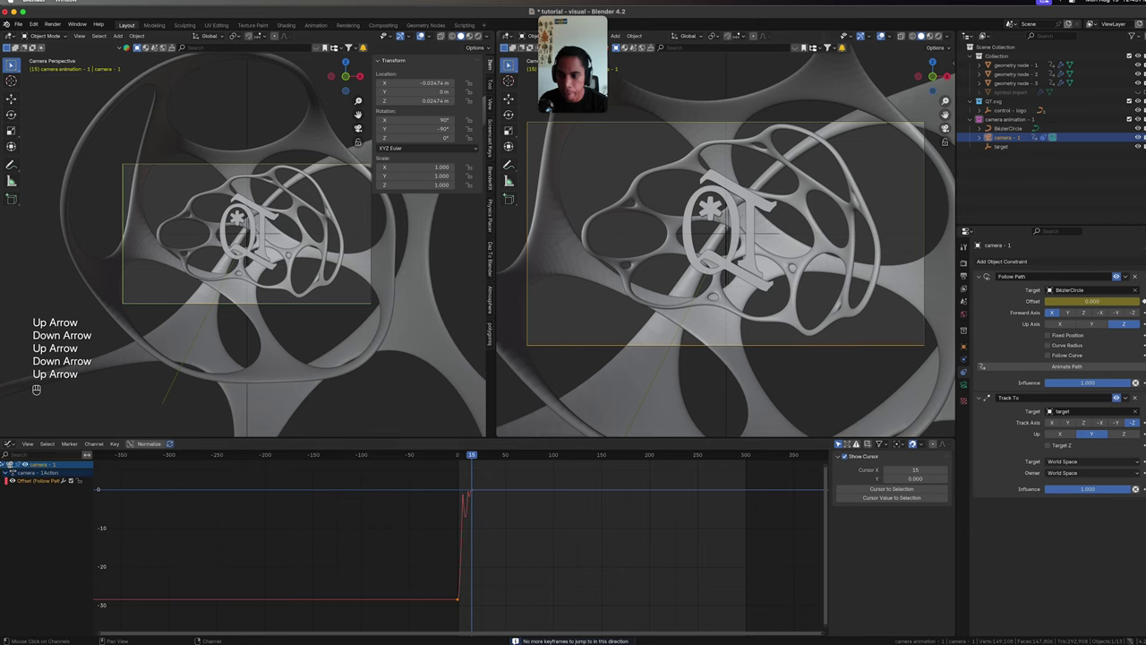
click(65, 351)
key(super+s)
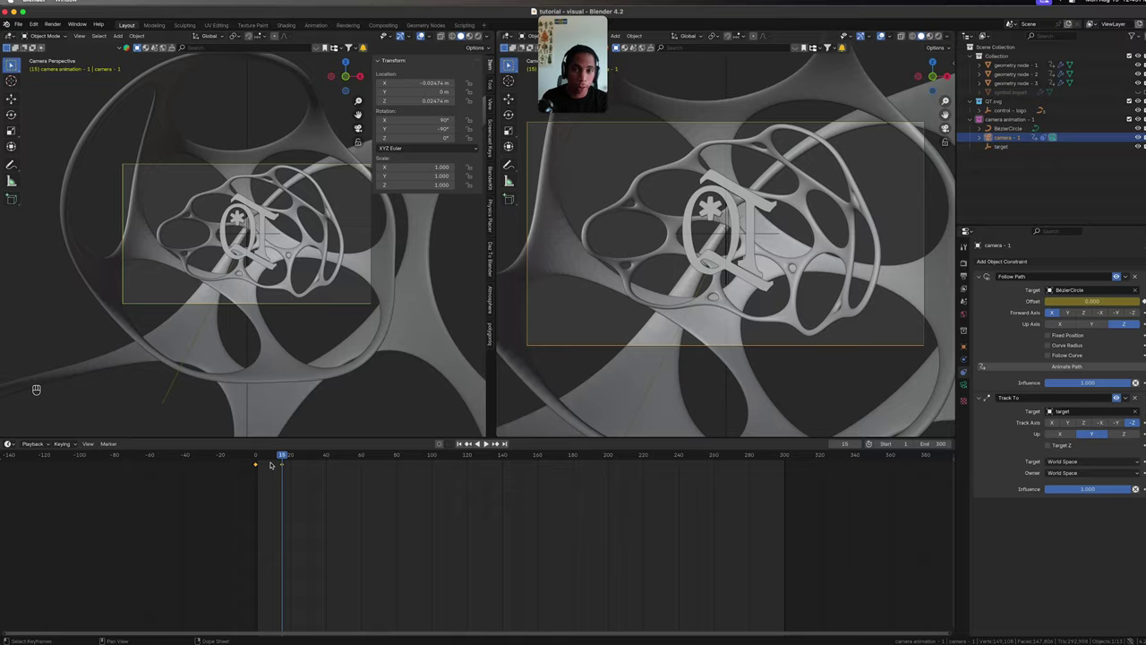
middle_click(266, 461)
key(space)
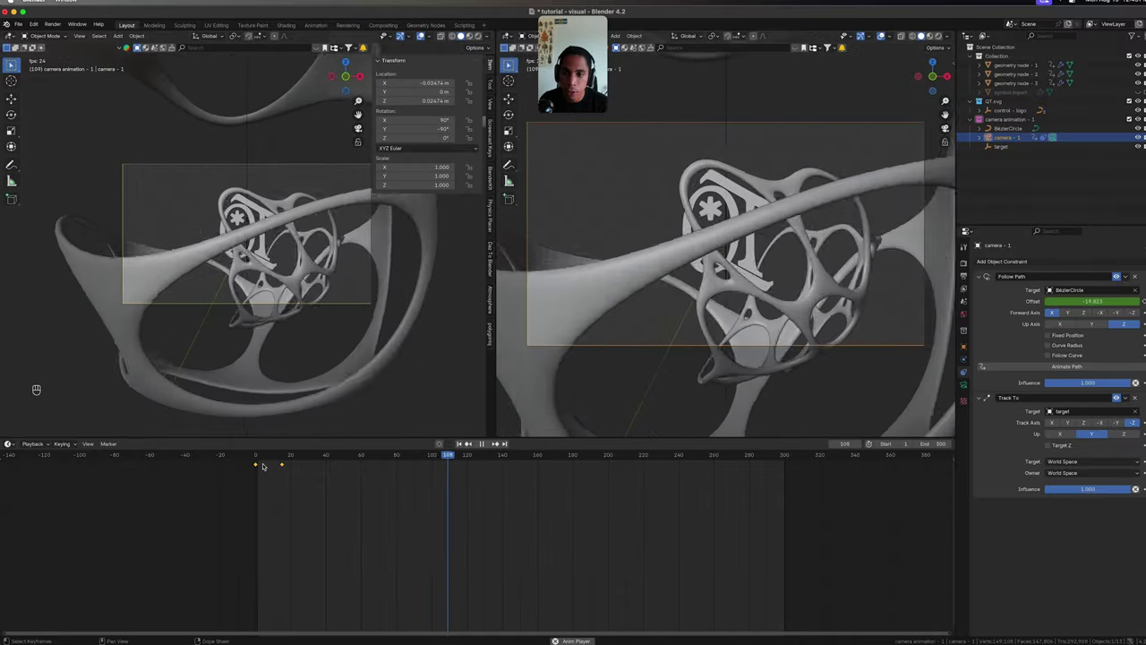
key(space)
key(space)
key(space)
key(space)
key(space)
drag(506, 453, 502, 458)
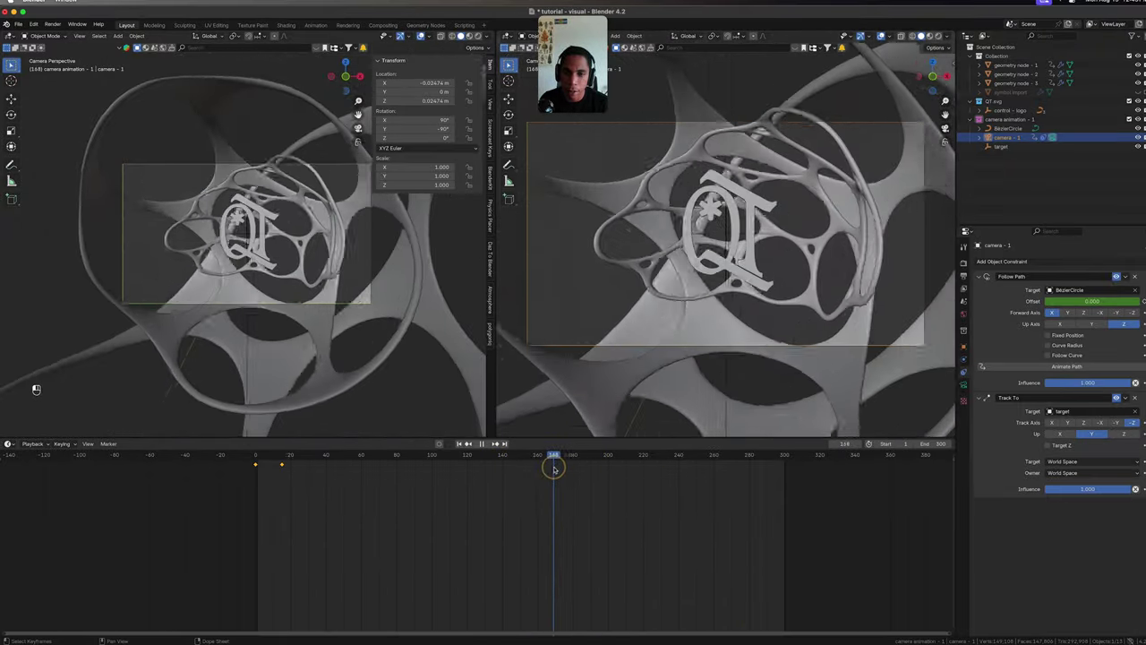
drag(533, 464, 282, 460)
middle_click(269, 461)
drag(260, 462, 319, 458)
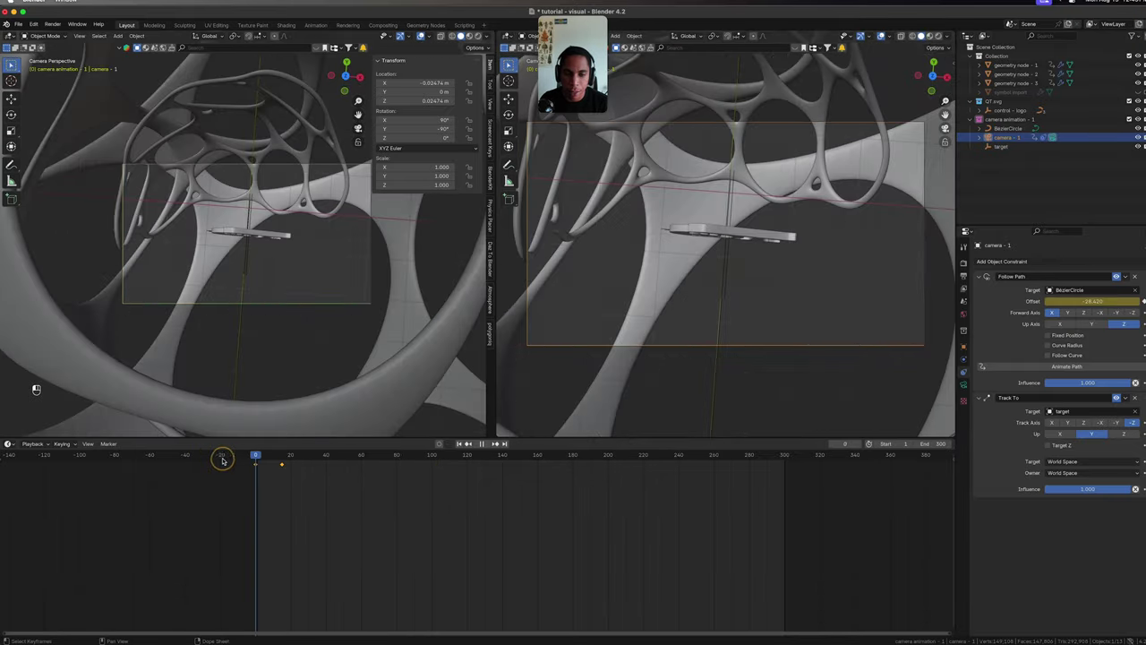
key(space)
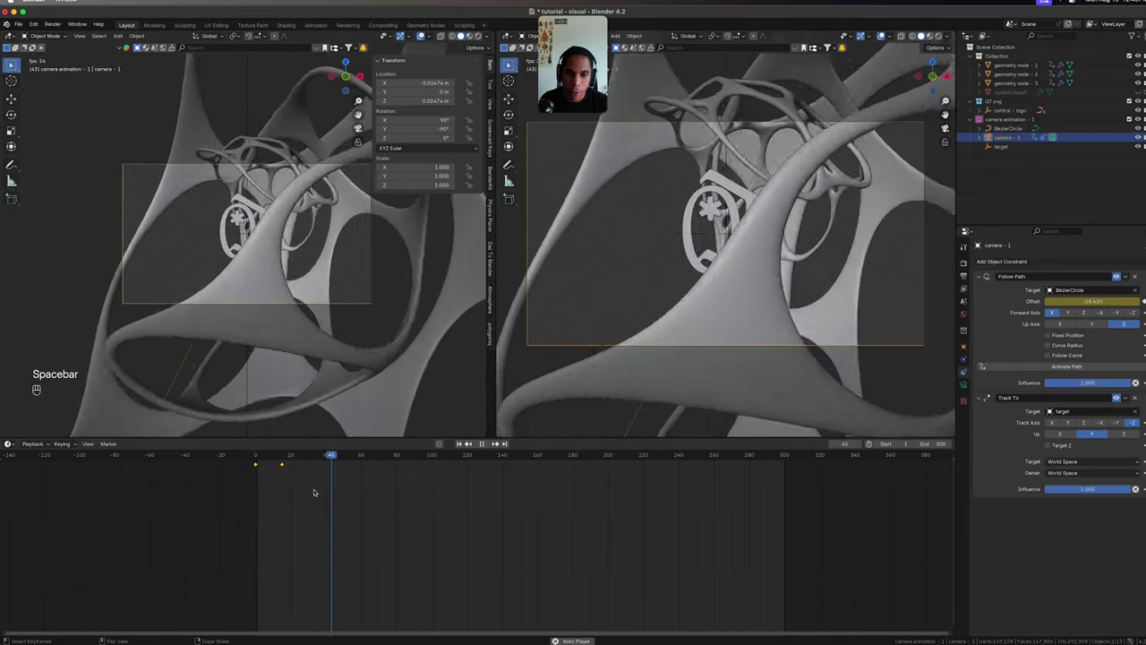
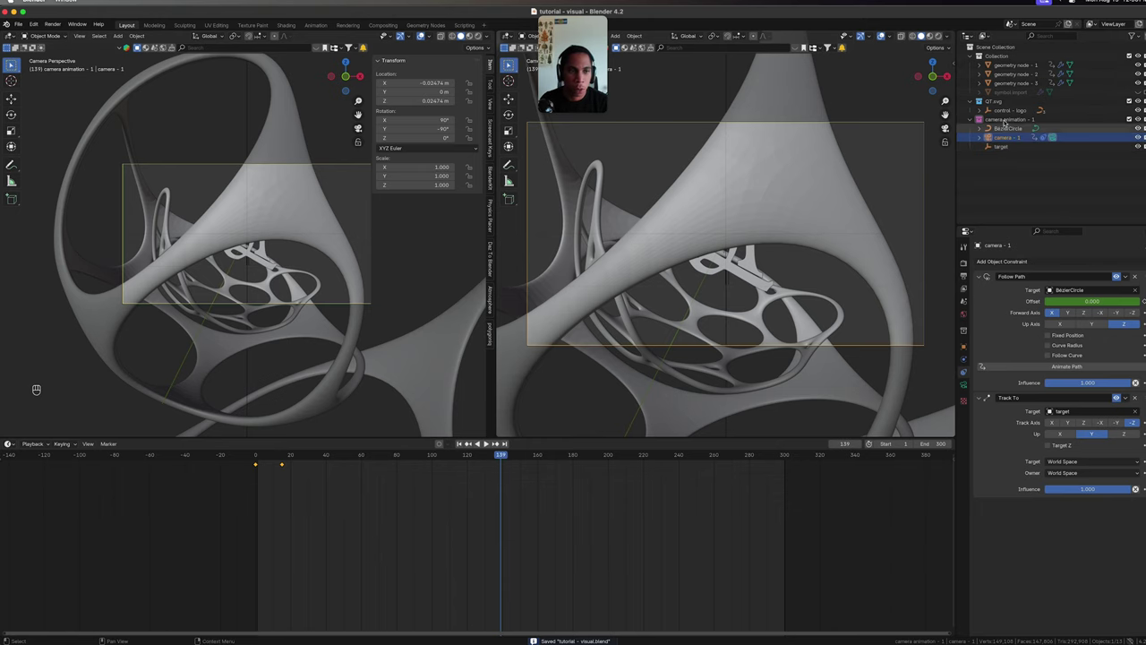
Keyframe Curve.002's Show in Viewports on and scrub to frame 139.
click(1004, 106)
key(super+j)
key(super+s)
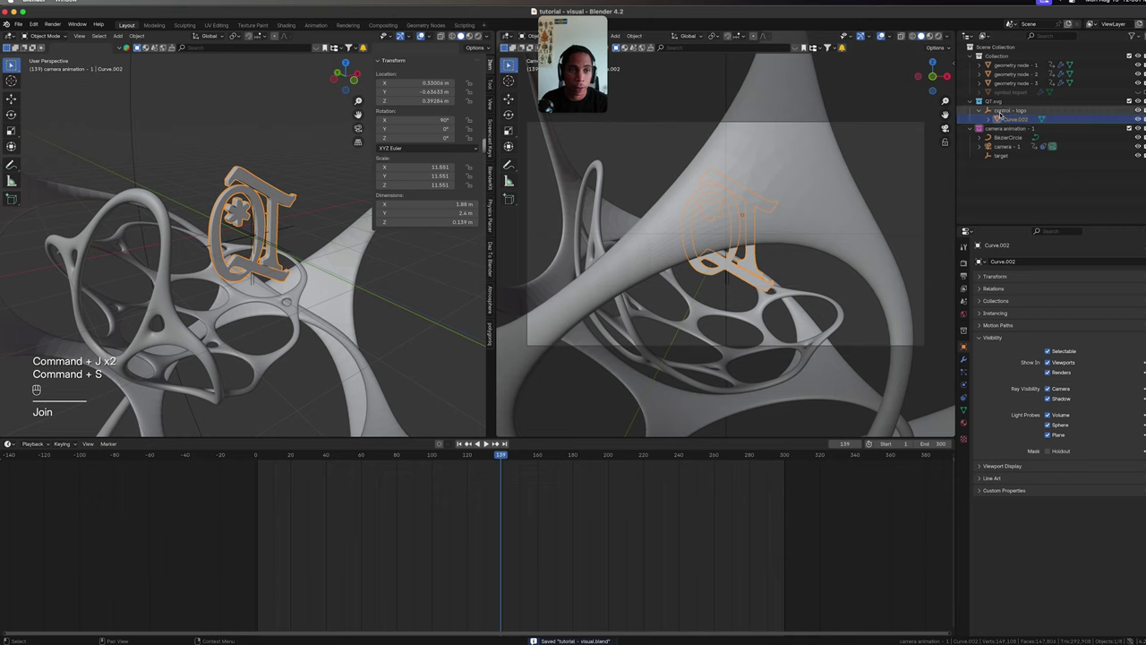
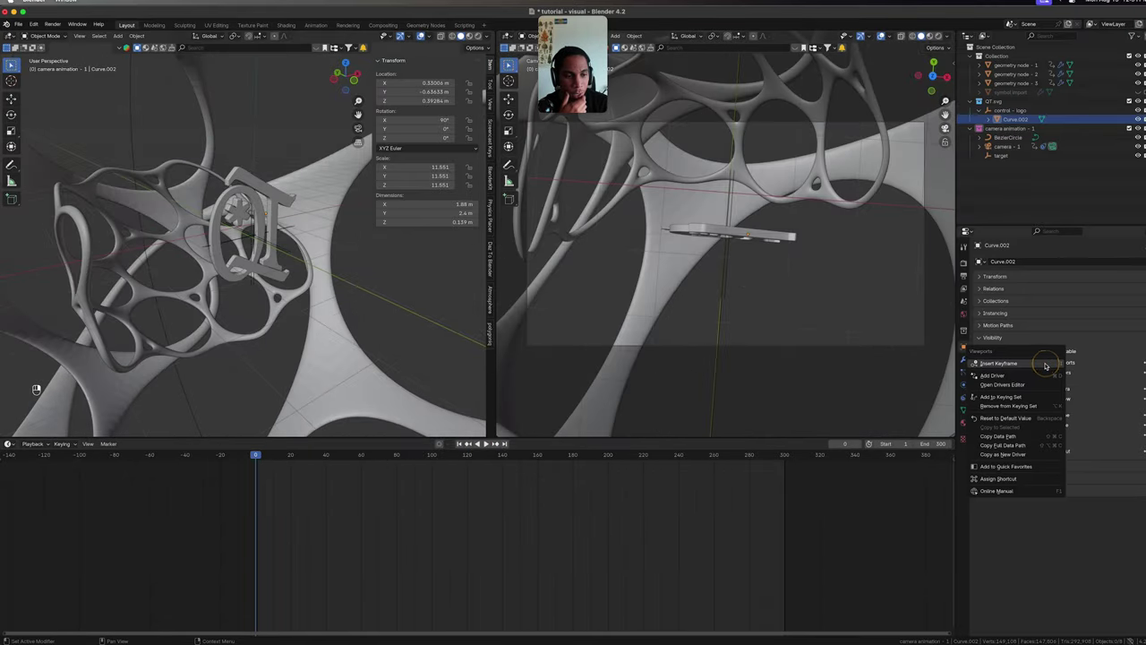
drag(1048, 364, 257, 454)
Hide the logo from viewports at frame 139 and unhide symbol import around frame 138.
middle_click(272, 454)
middle_click(429, 460)
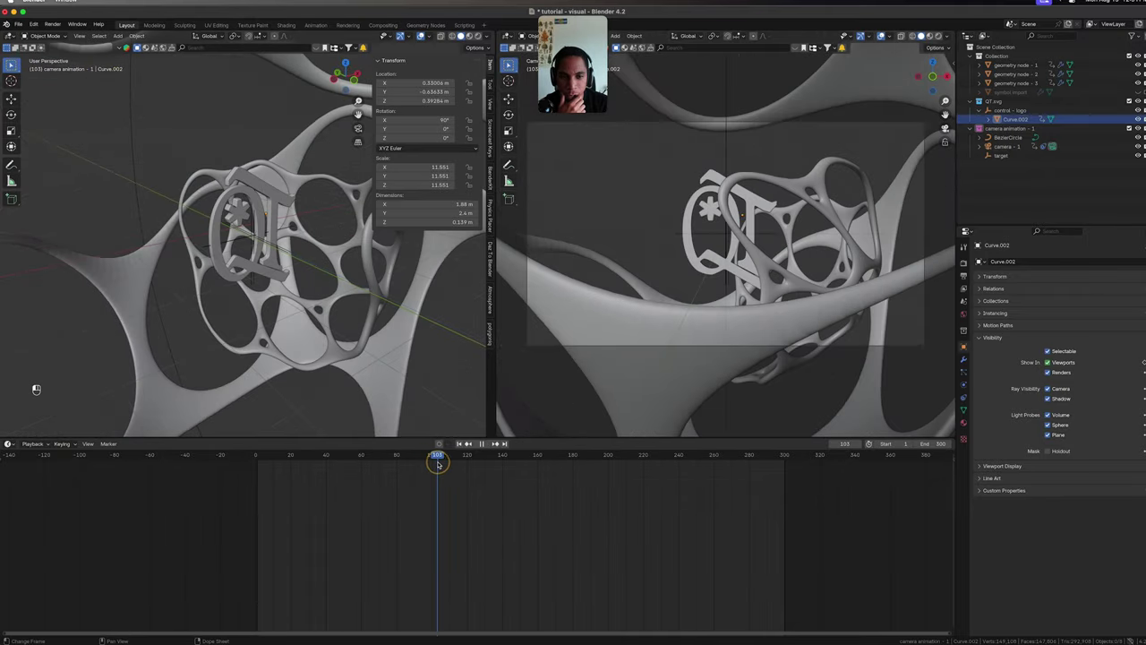
middle_click(462, 461)
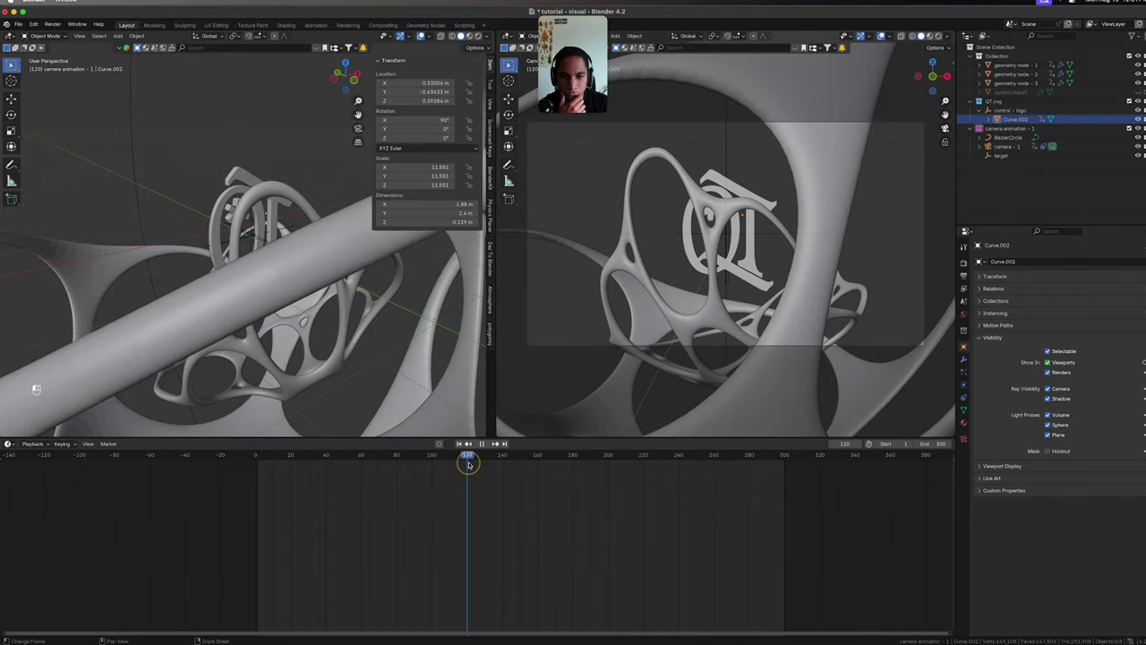
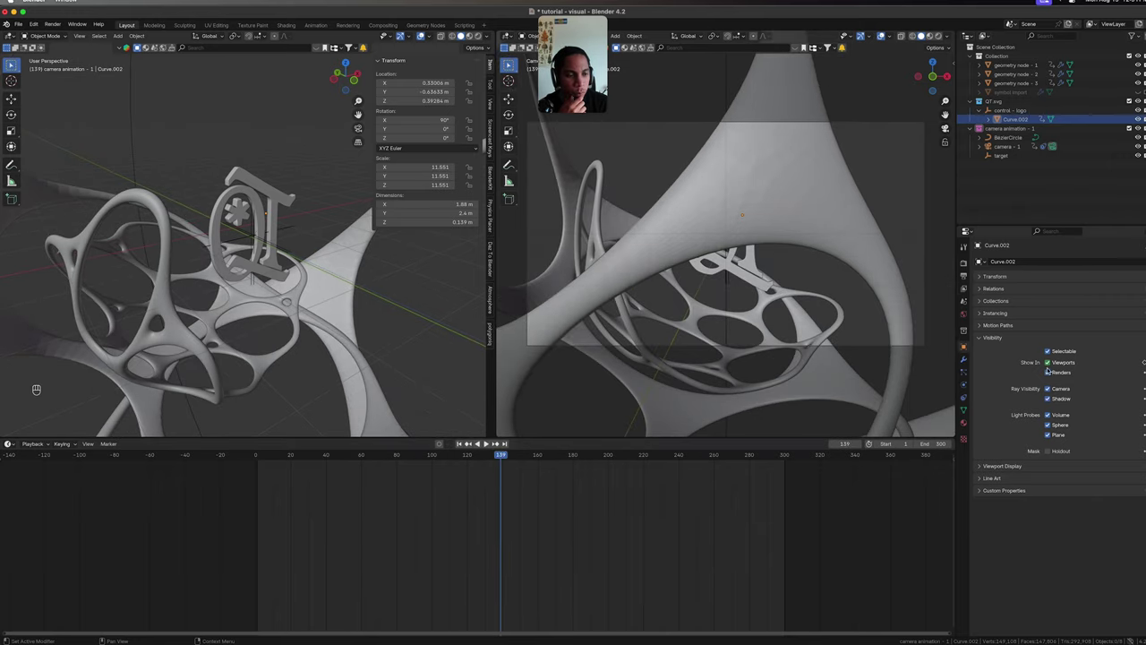
click(1051, 363)
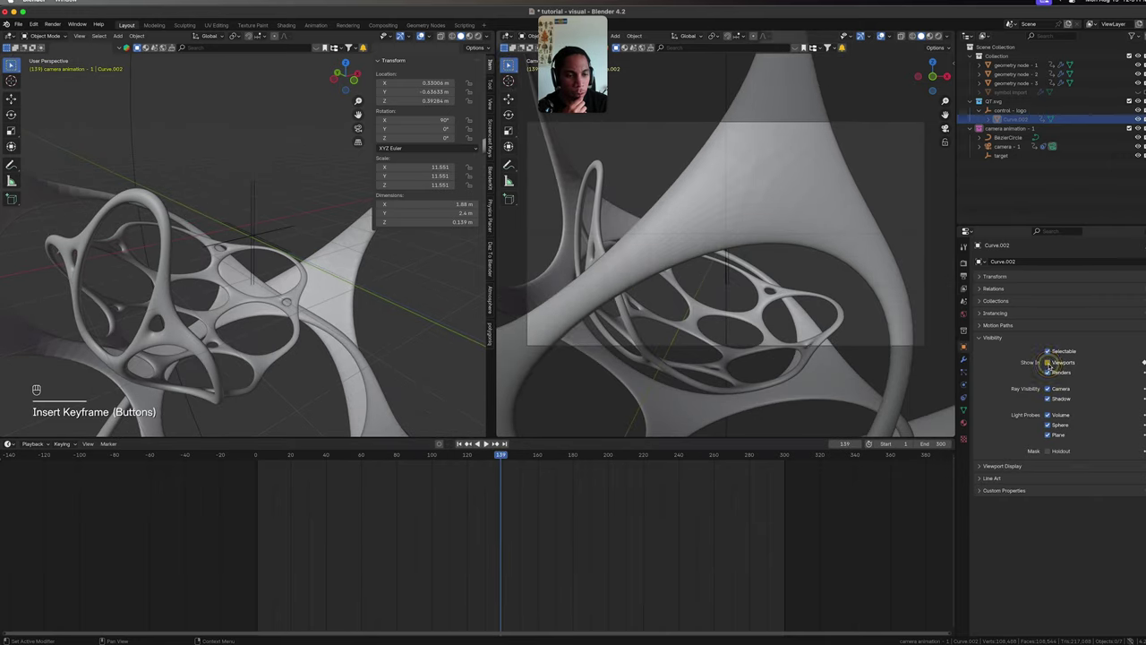
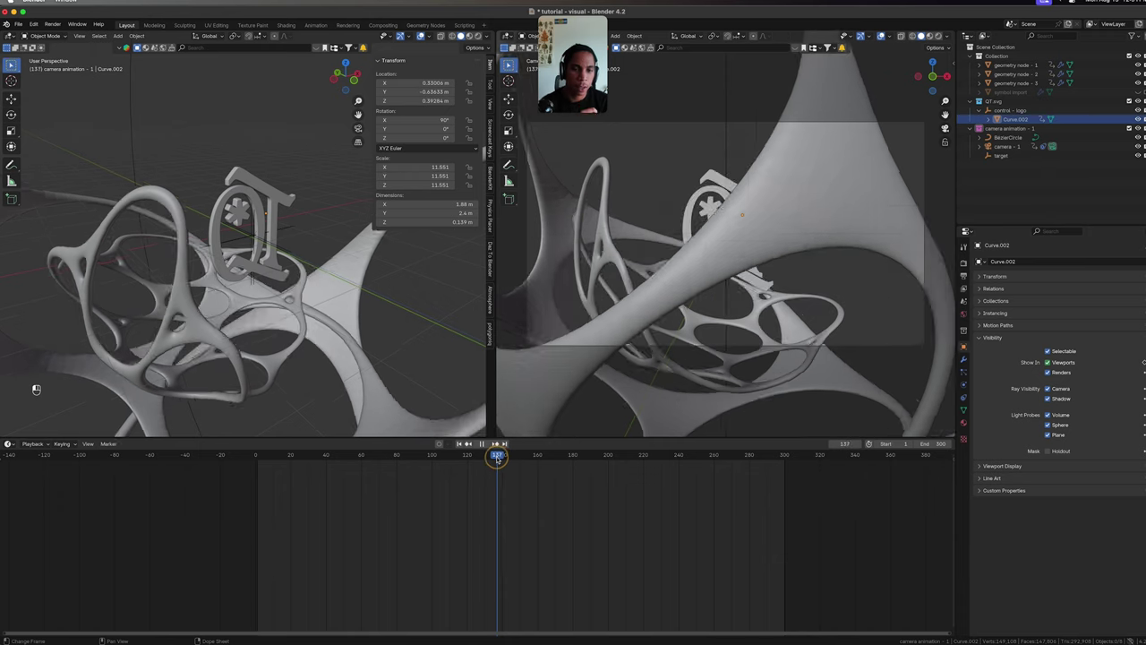
drag(497, 458, 499, 457)
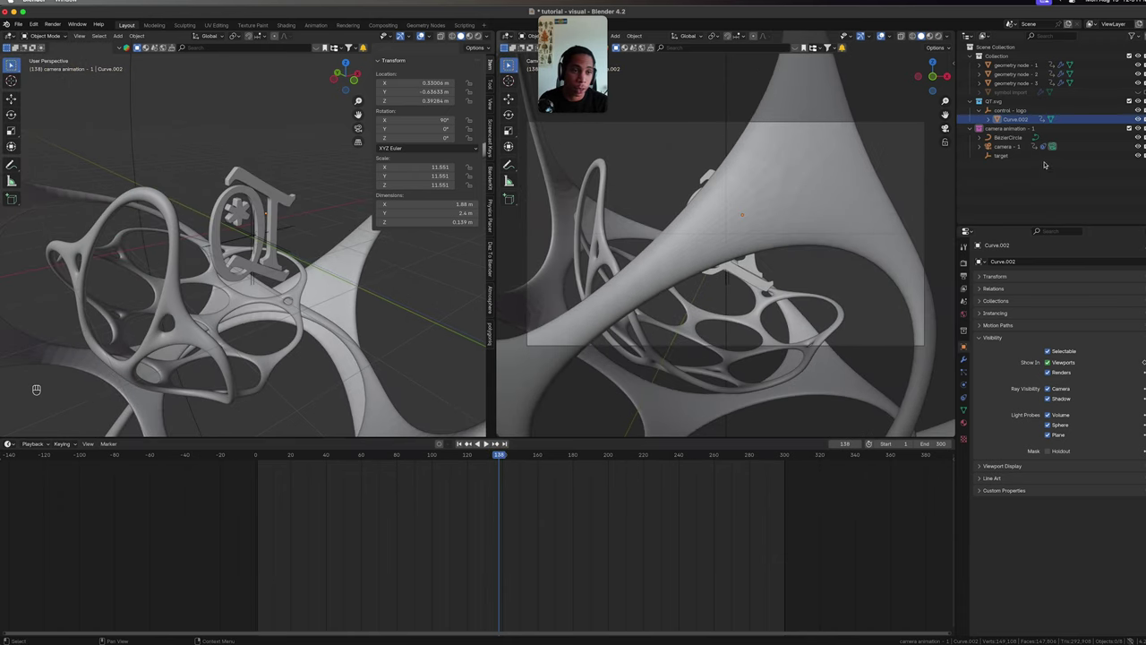
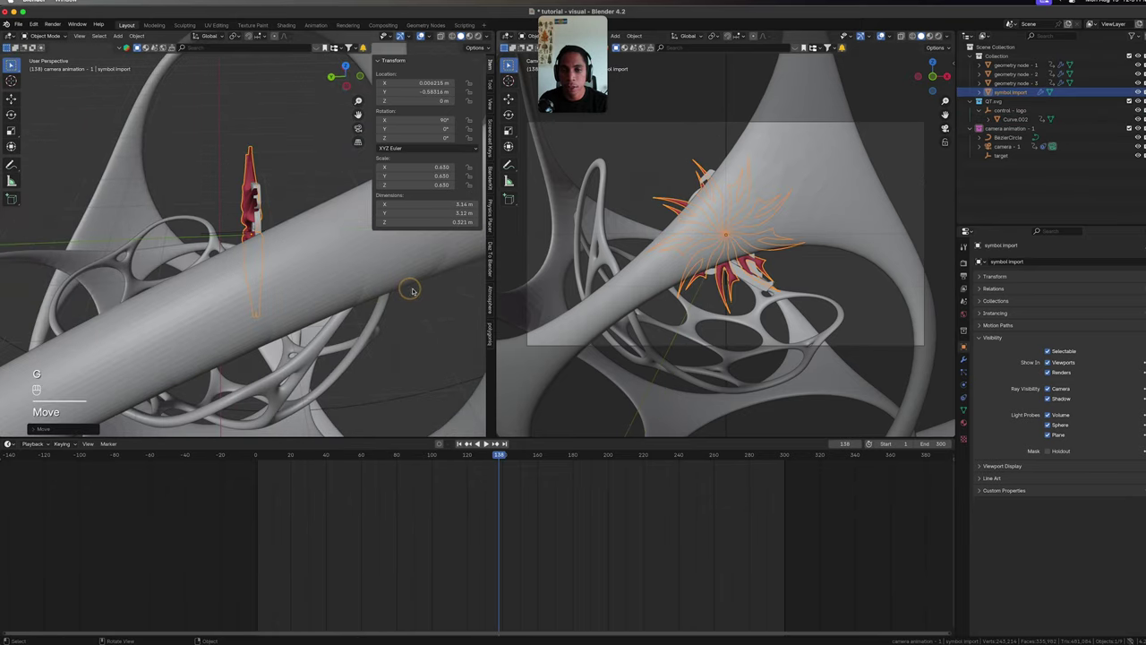
Keyframe symbol import hidden at frame 0 and shown at frame 140, then save.
click(306, 273)
drag(295, 256, 256, 258)
middle_click(245, 258)
click(244, 237)
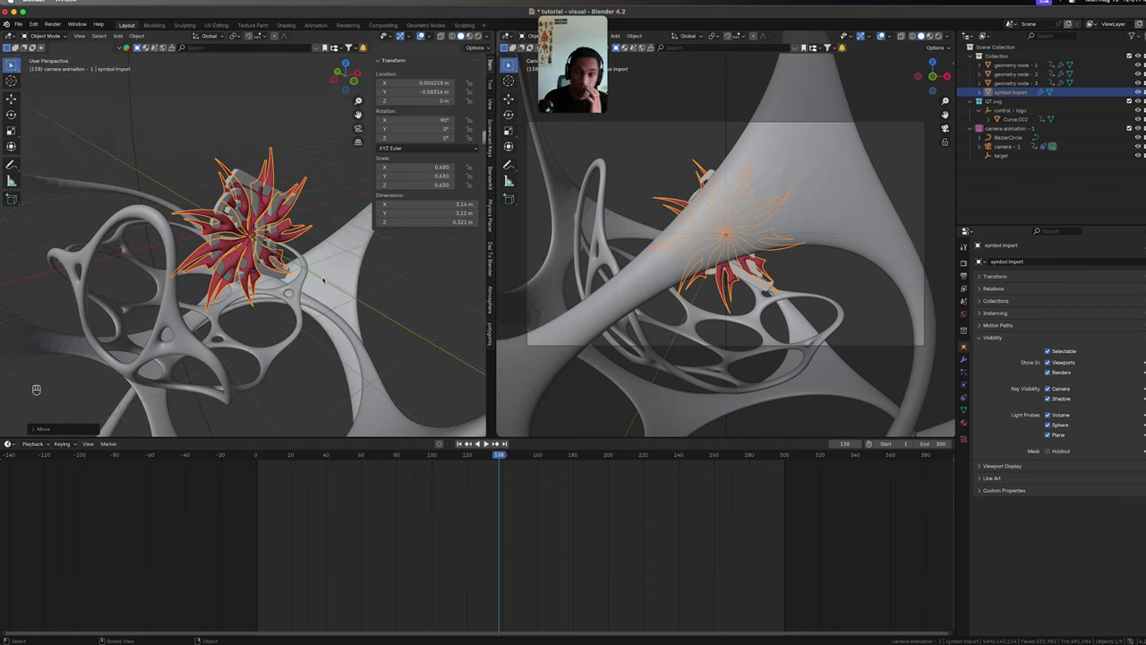
key(super+s)
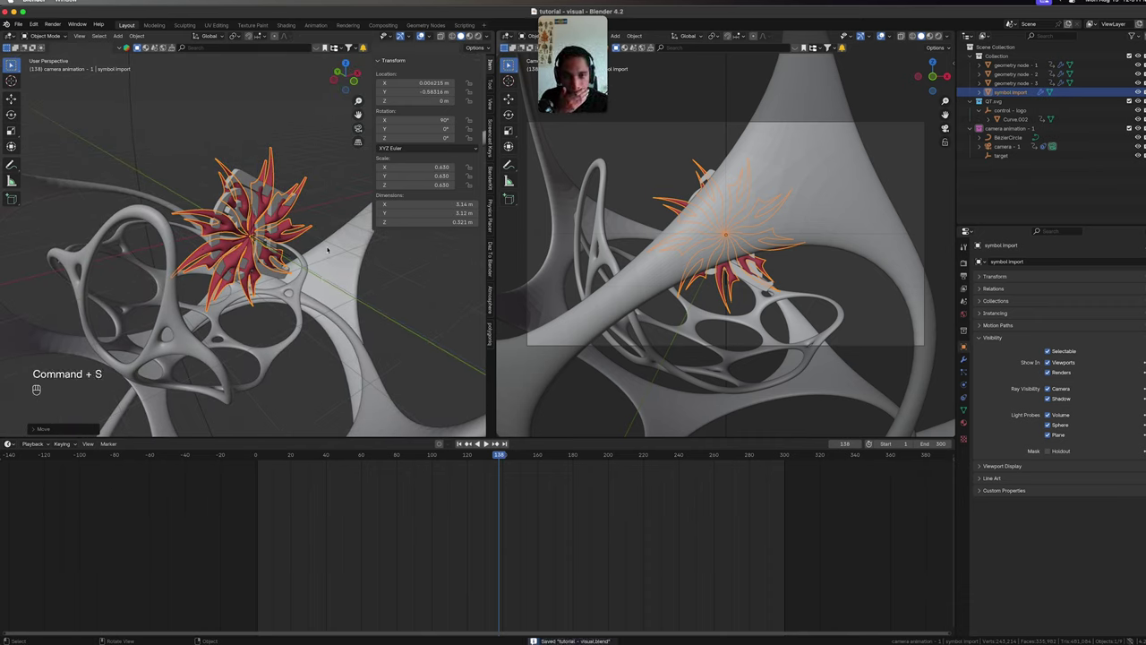
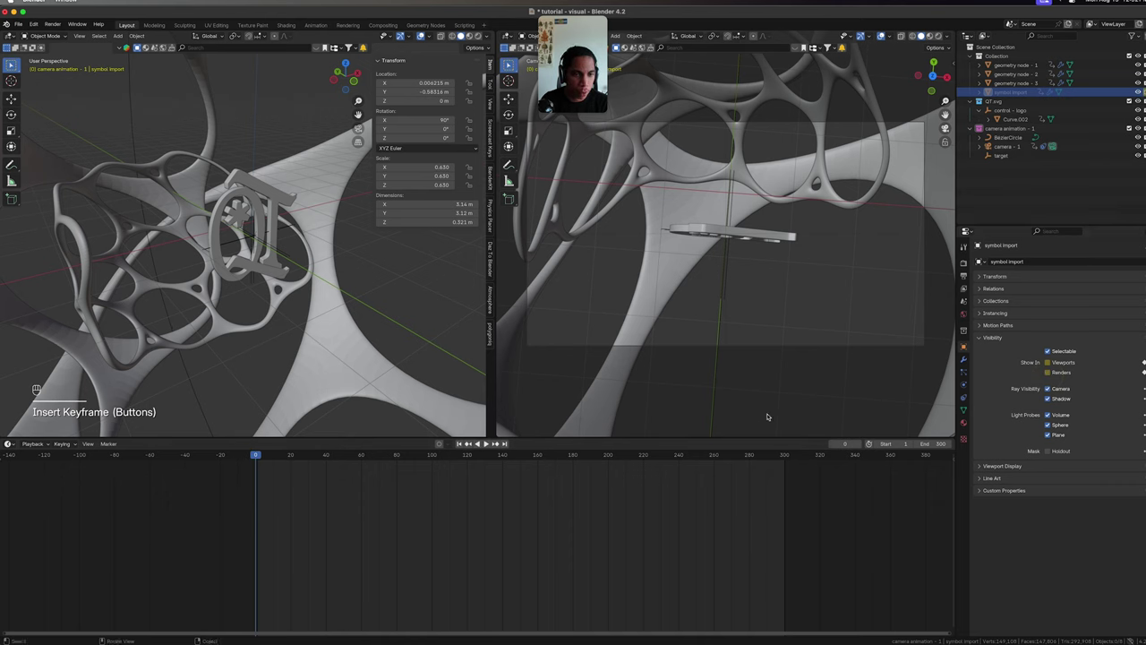
key(super+s)
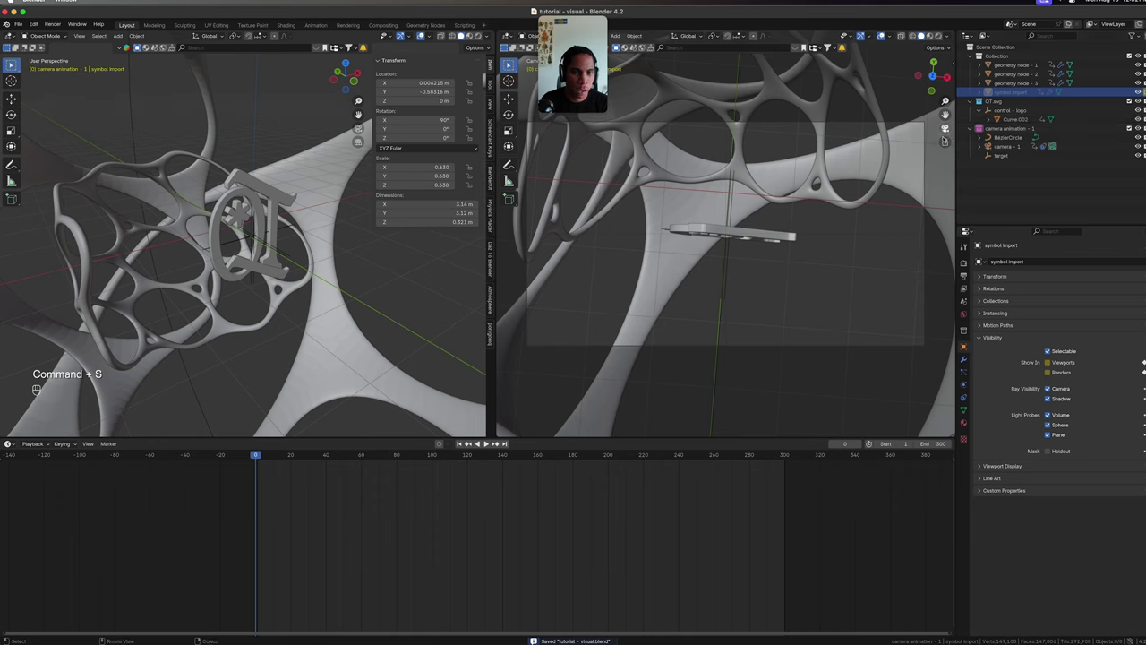
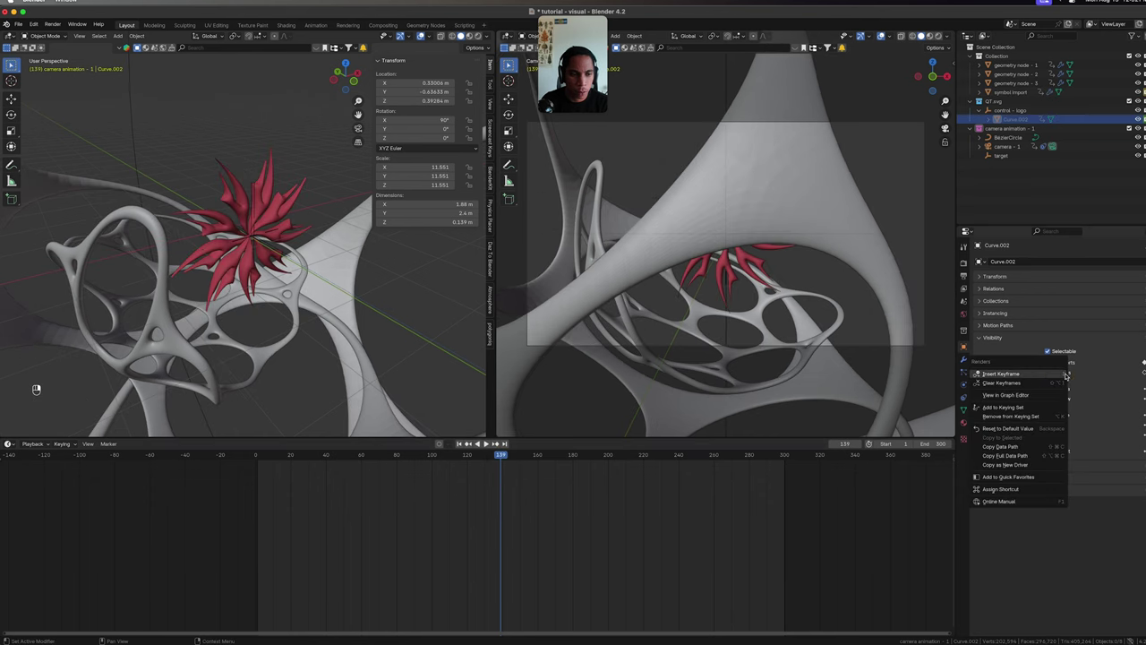
Keyframe the logo's render visibility and play the fly-through to check the flower/logo swap, stopping near frame 129.
click(1054, 371)
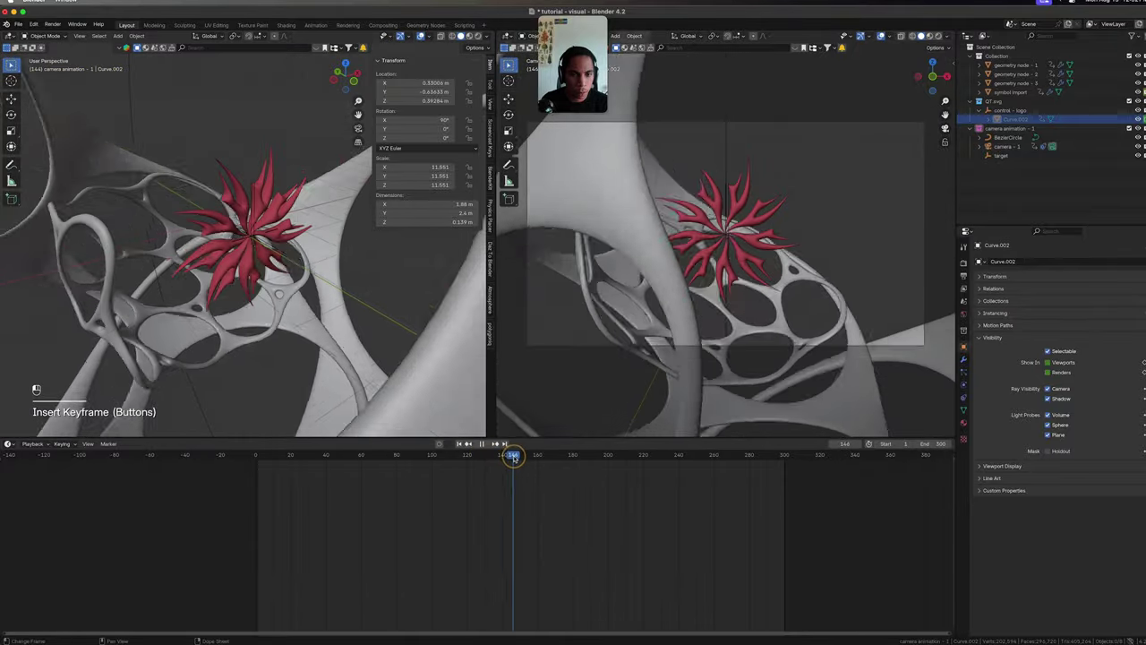
middle_click(287, 459)
key(space)
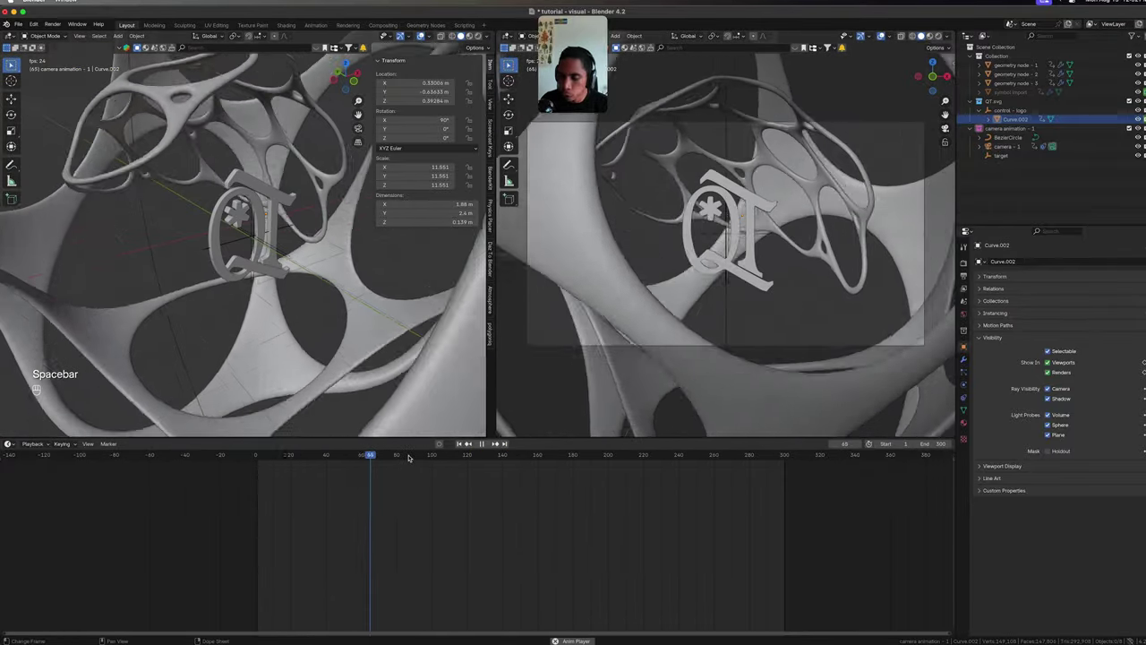
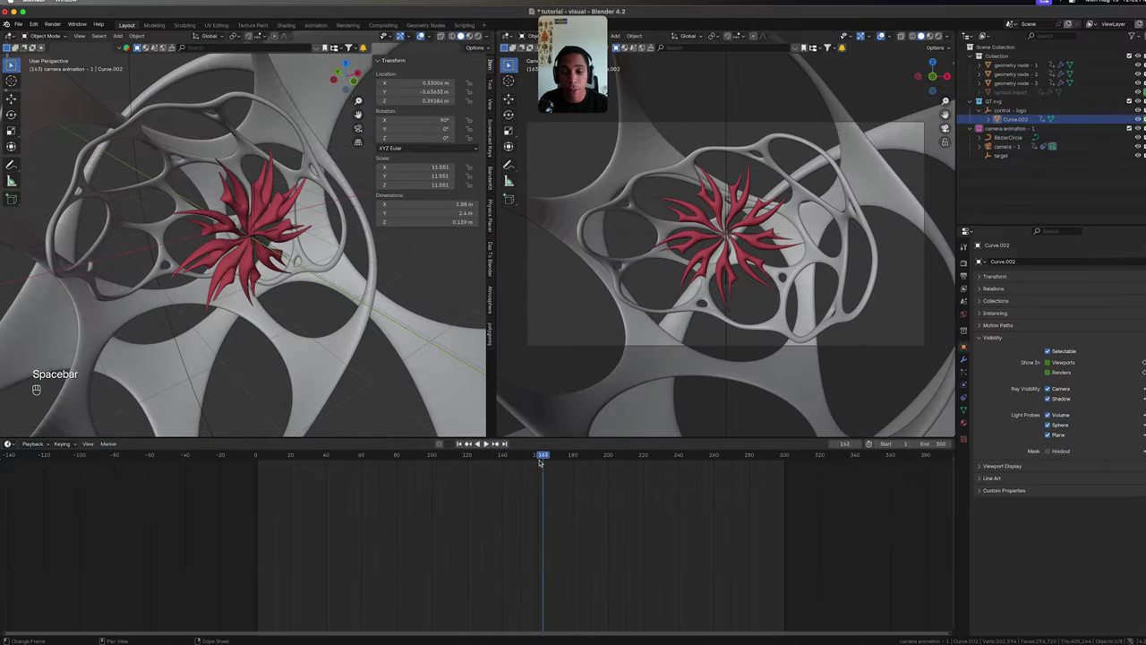
click(548, 456)
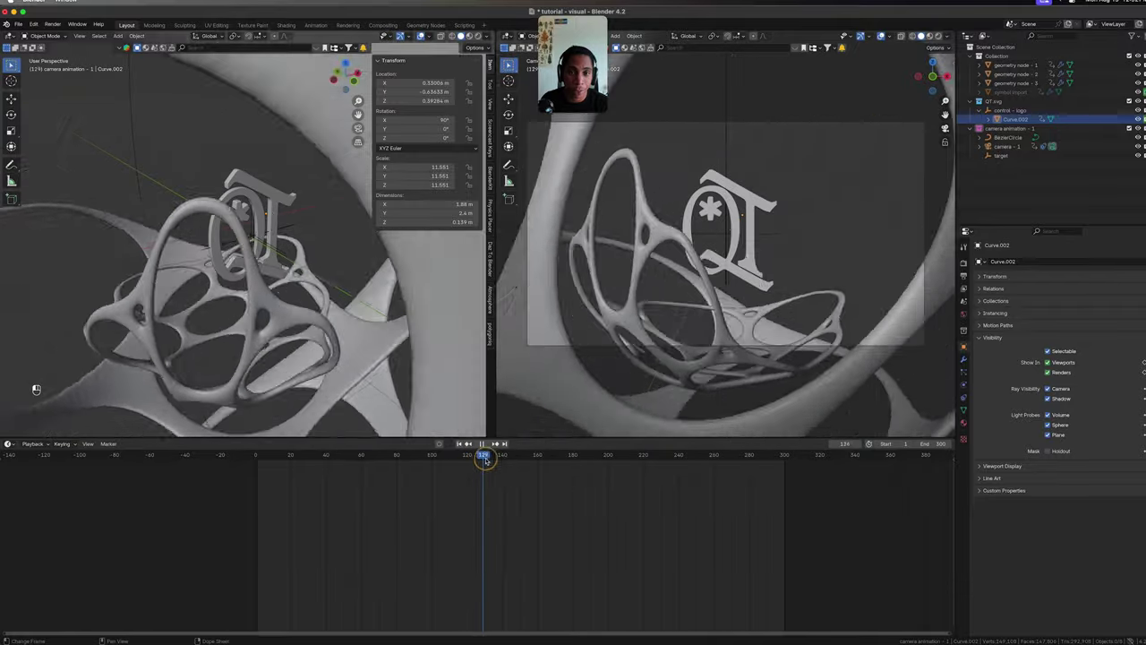
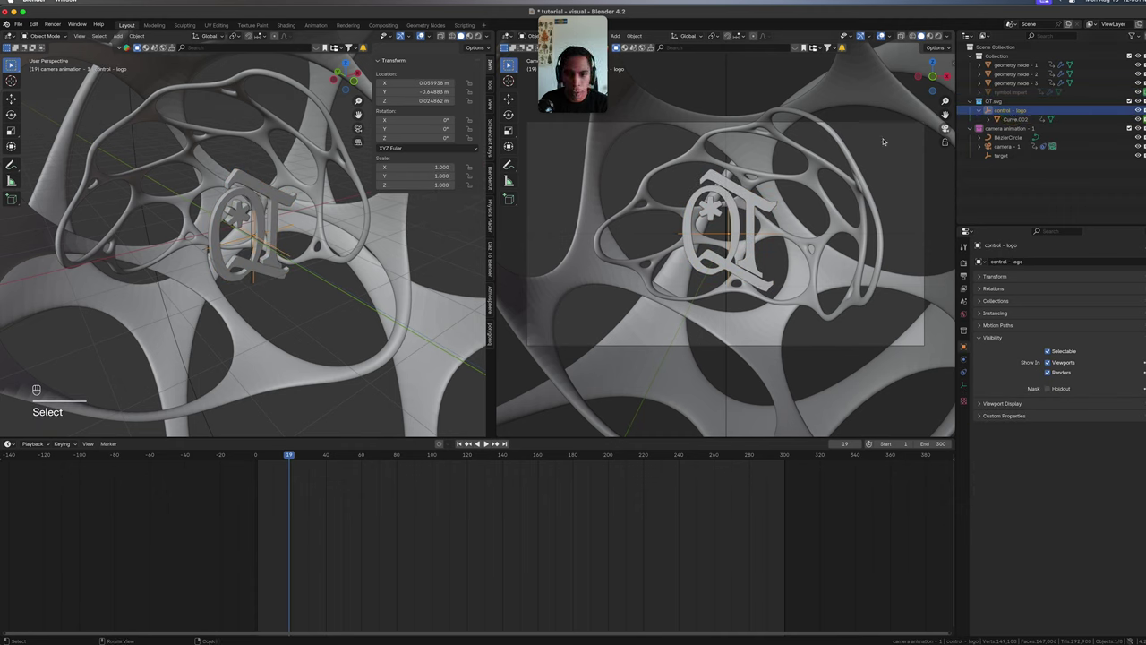
Begin rotating the logo's control object about its Z axis for the swing keyframe.
key(r)
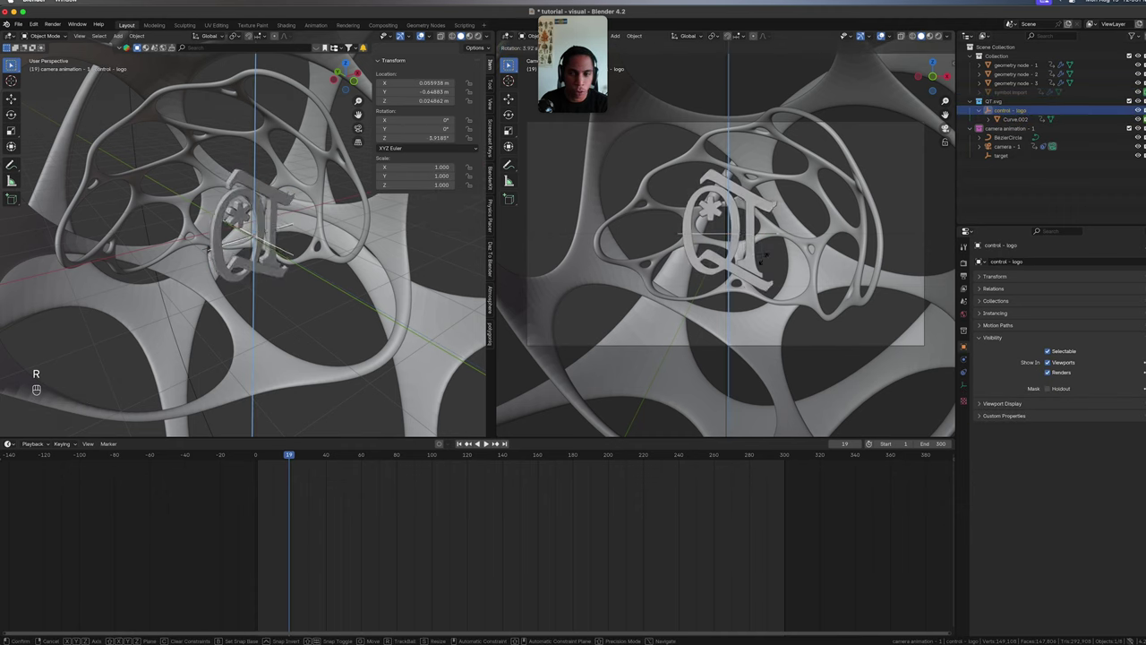
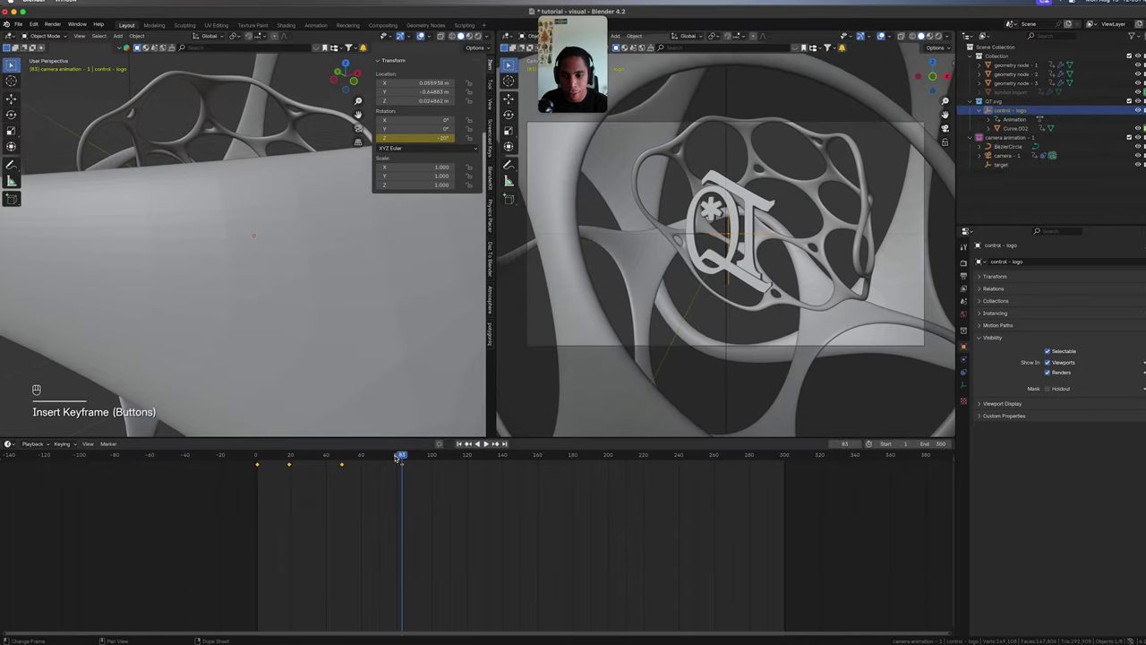
Scrub back and replay the logo's Z swing between its keyframes, orbiting to check it reaches -20° at frame 83.
drag(397, 456, 369, 457)
drag(369, 458, 253, 468)
key(space)
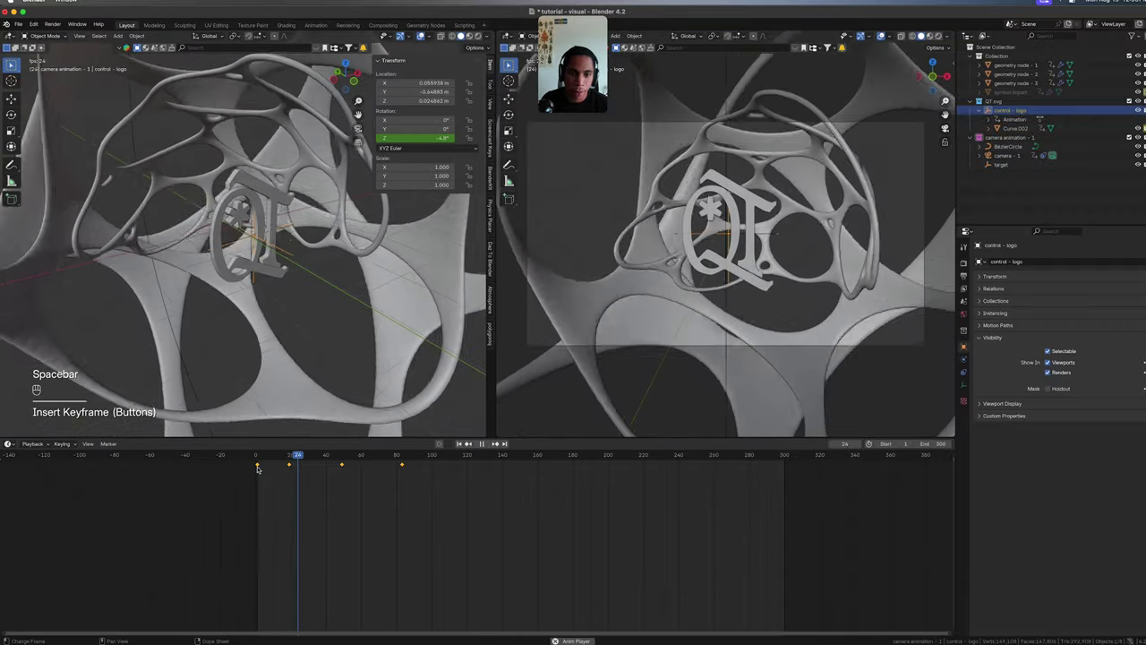
middle_click(277, 467)
key(space)
middle_click(362, 455)
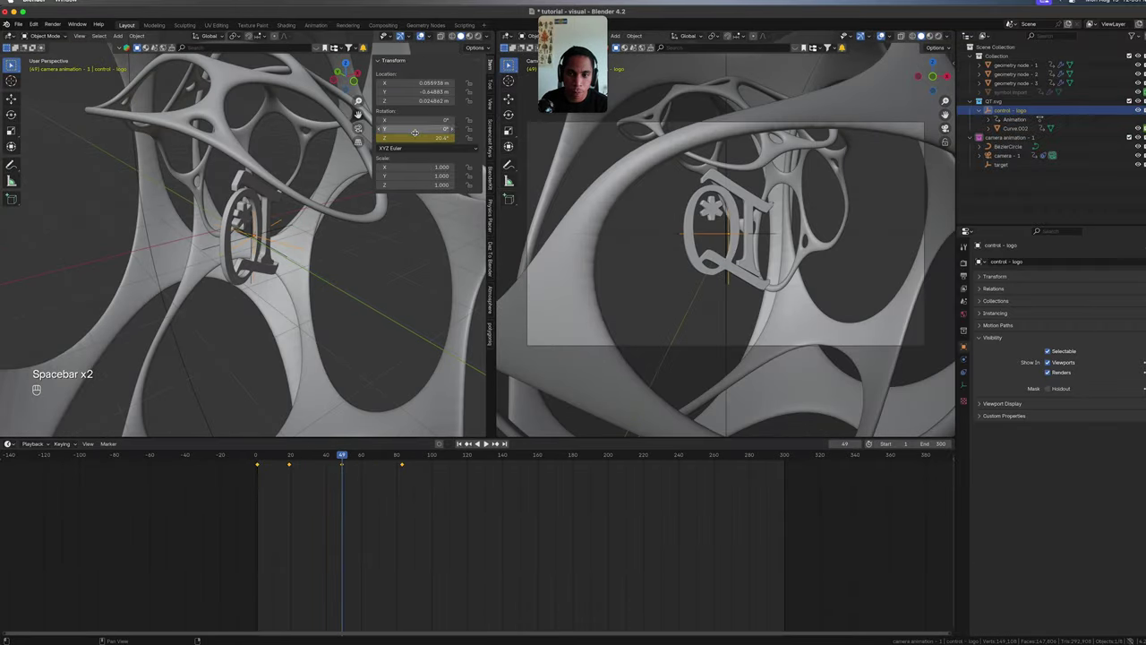
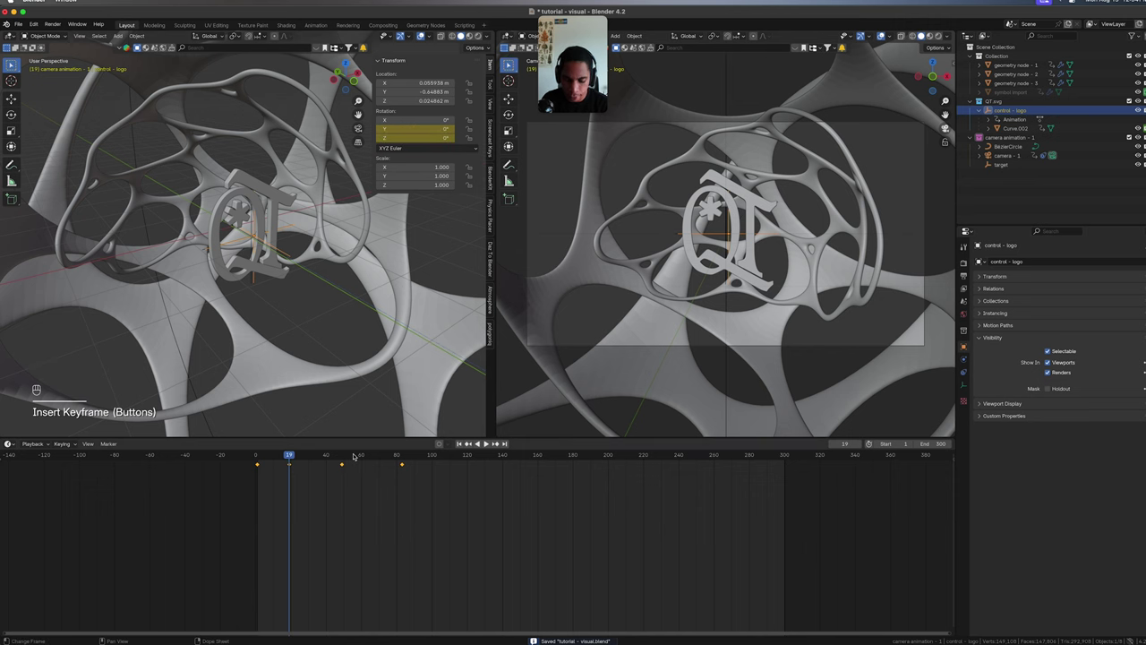
key(Up)
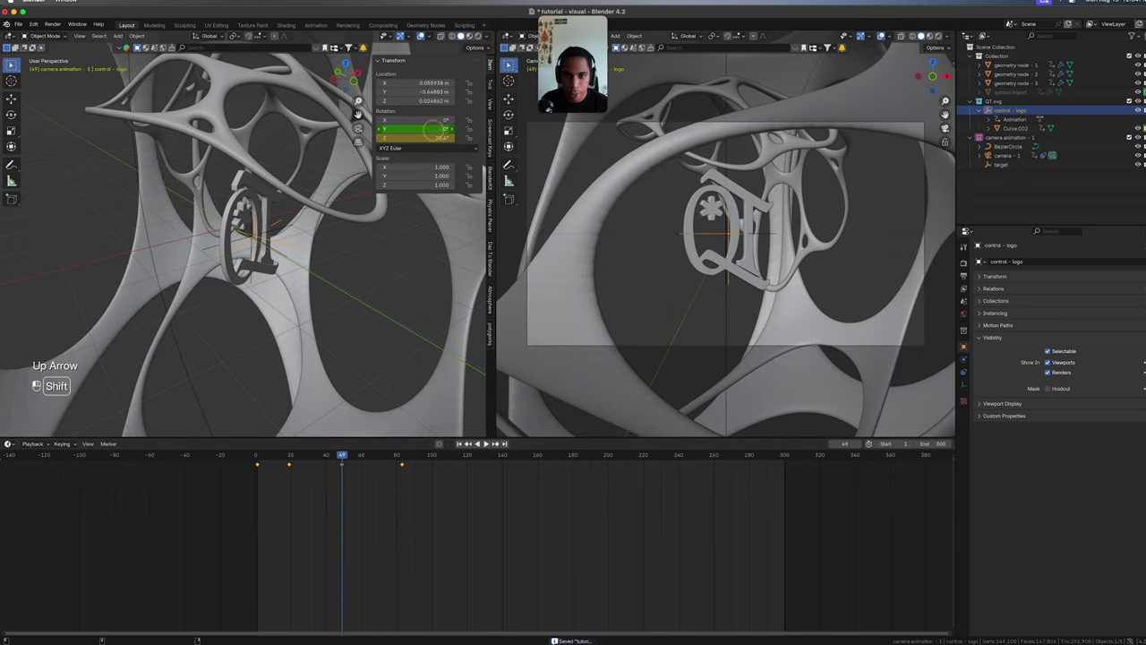
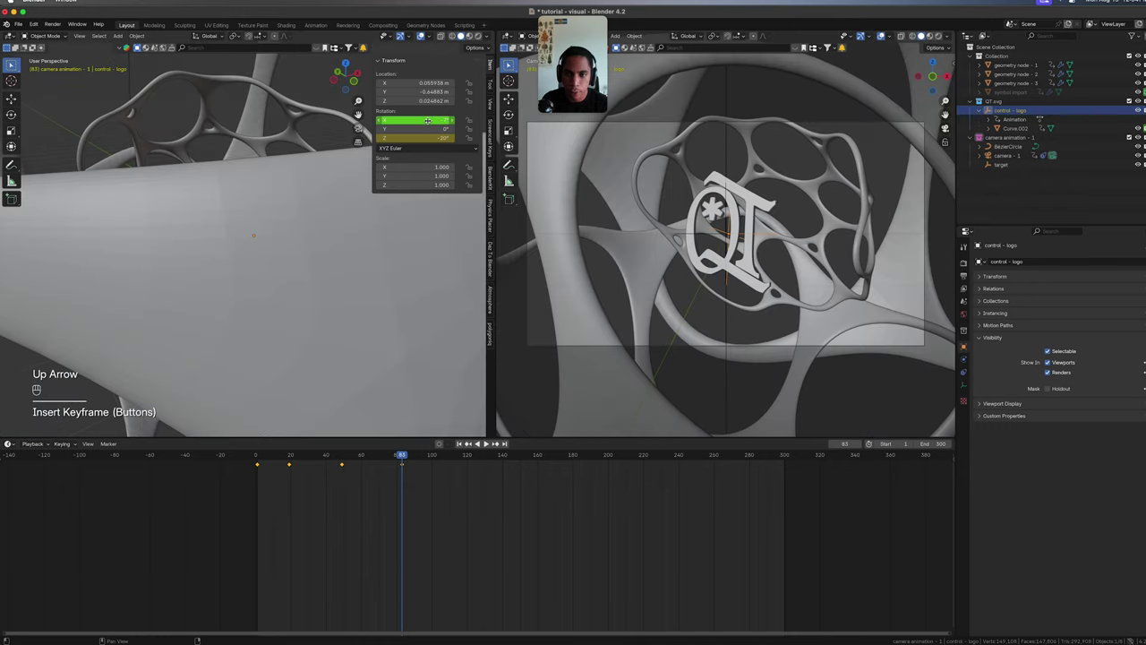
Tilt the logo forward to about 7.6° on X, keyframe the tilt and play back the tilted swing.
drag(65, 368, 64, 368)
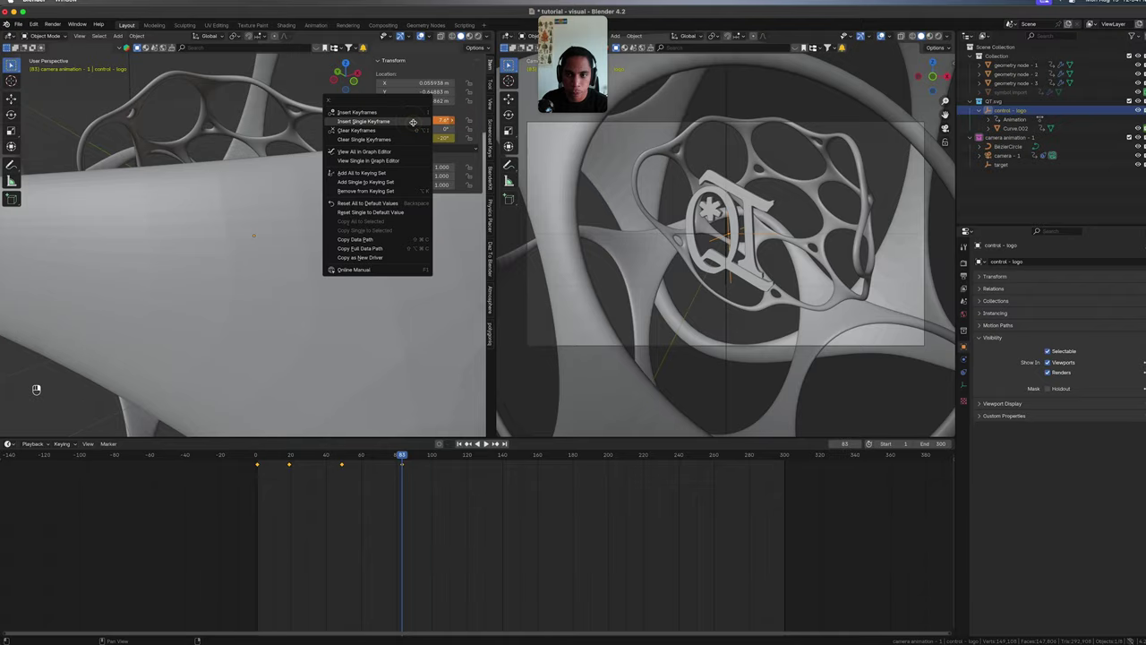
key(Up)
key(Up)
key(Up)
key(Down)
key(Down)
key(Down)
key(Down)
key(space)
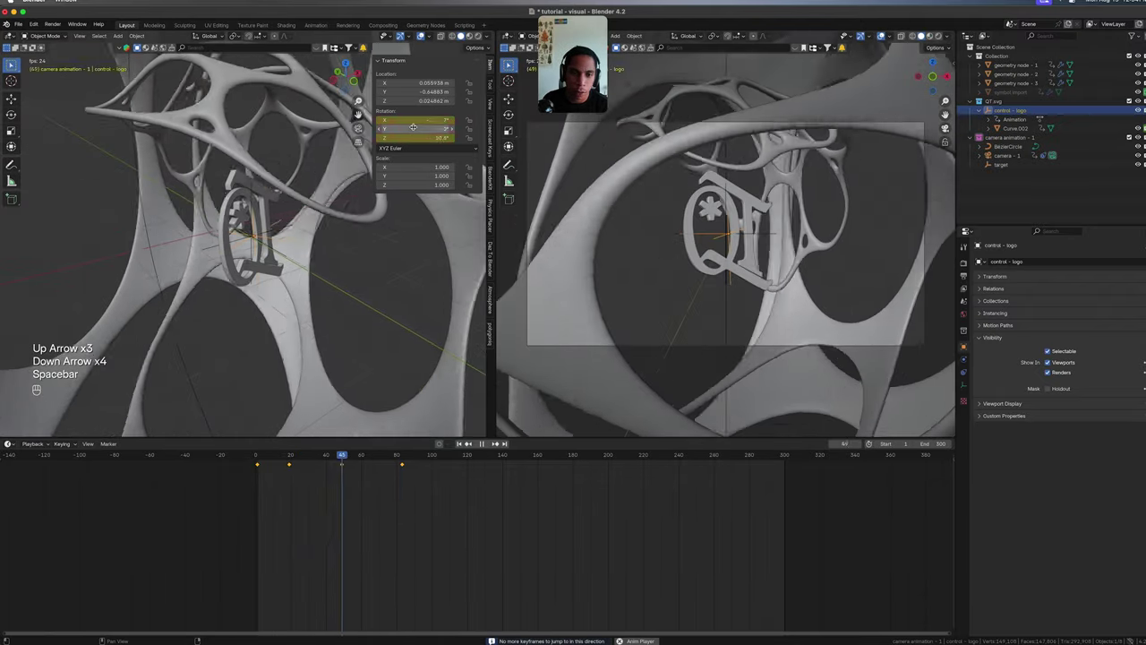
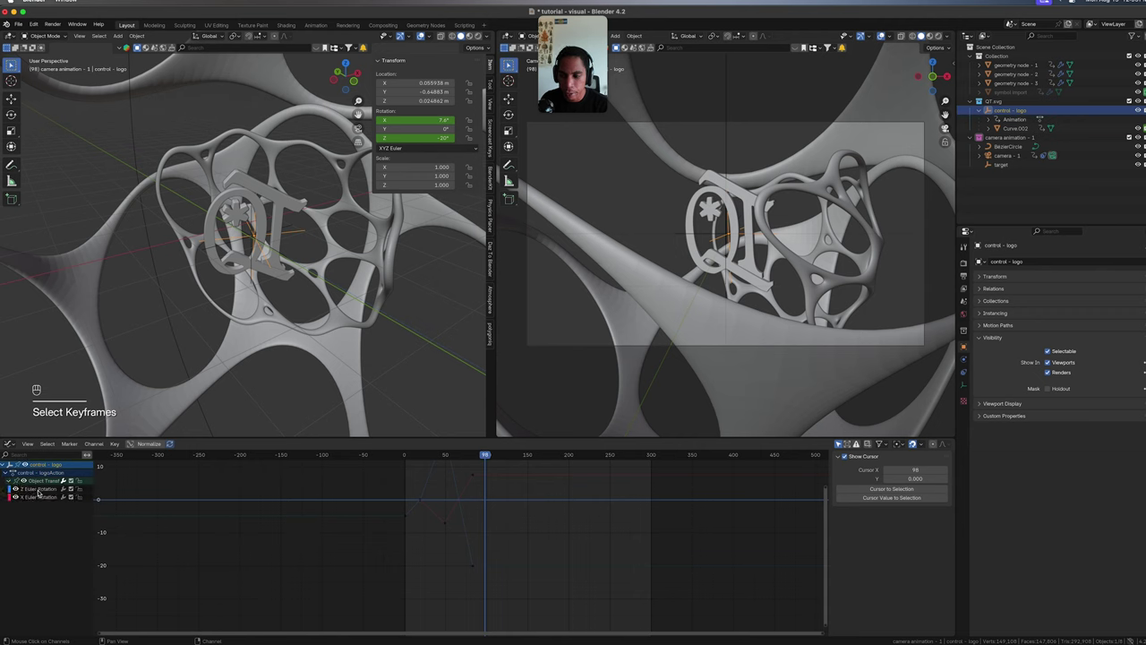
In the Graph Editor move the Z-rotation peak keyframe to frame 52 at 20.4° and stop playback to review.
click(47, 493)
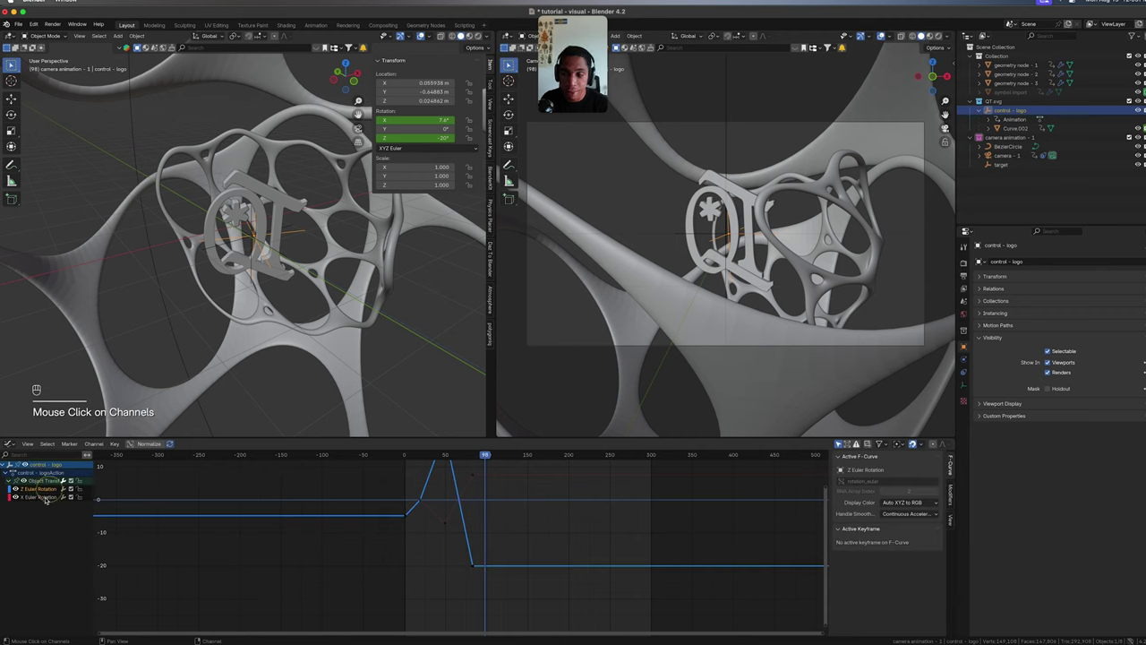
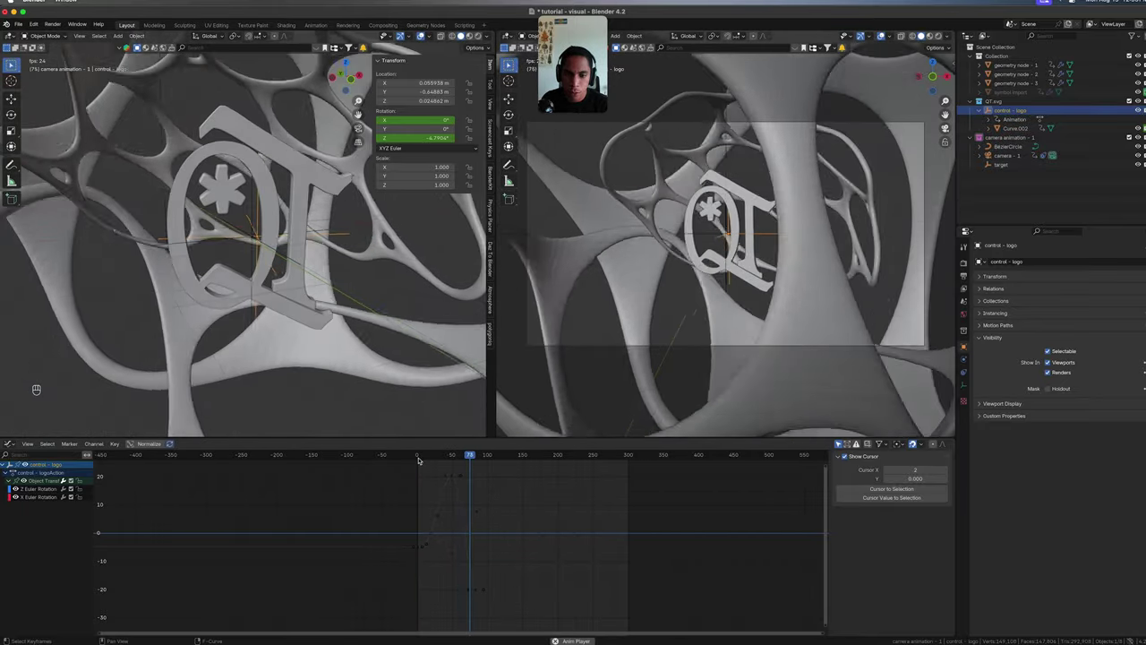
key(space)
click(477, 588)
click(453, 476)
key(s)
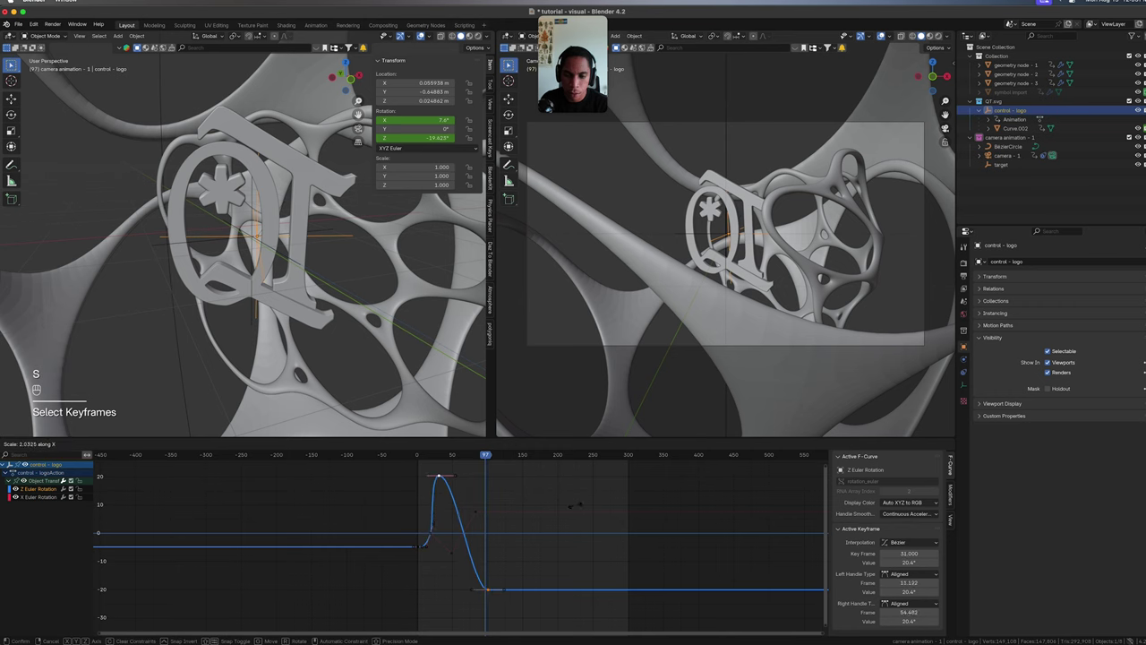
key(g)
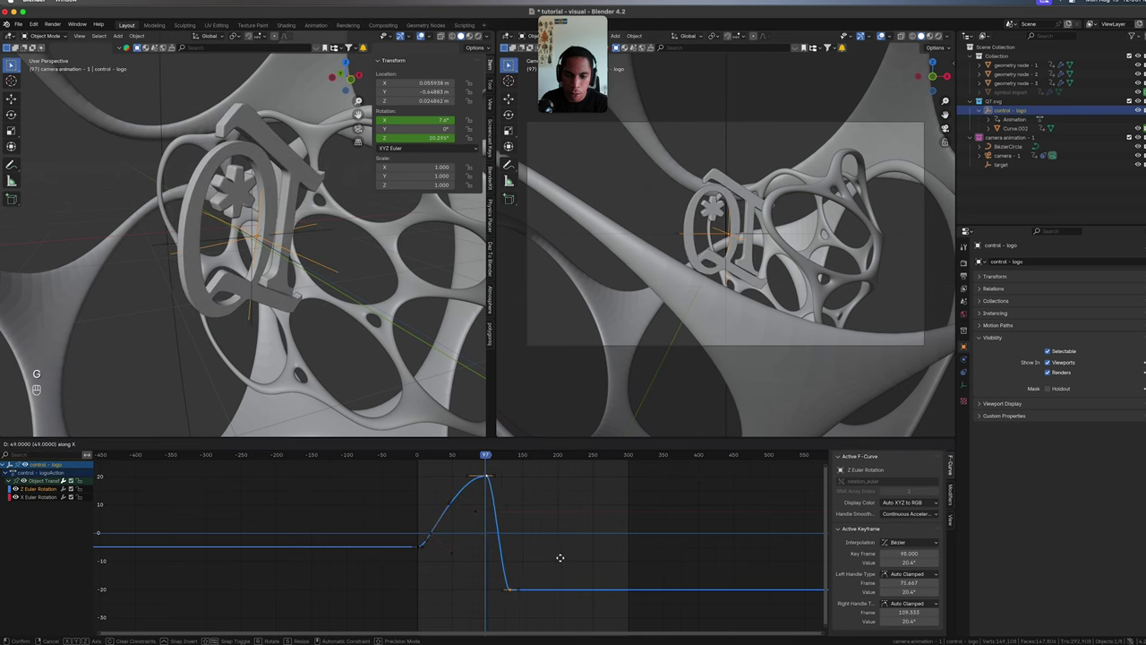
key(s)
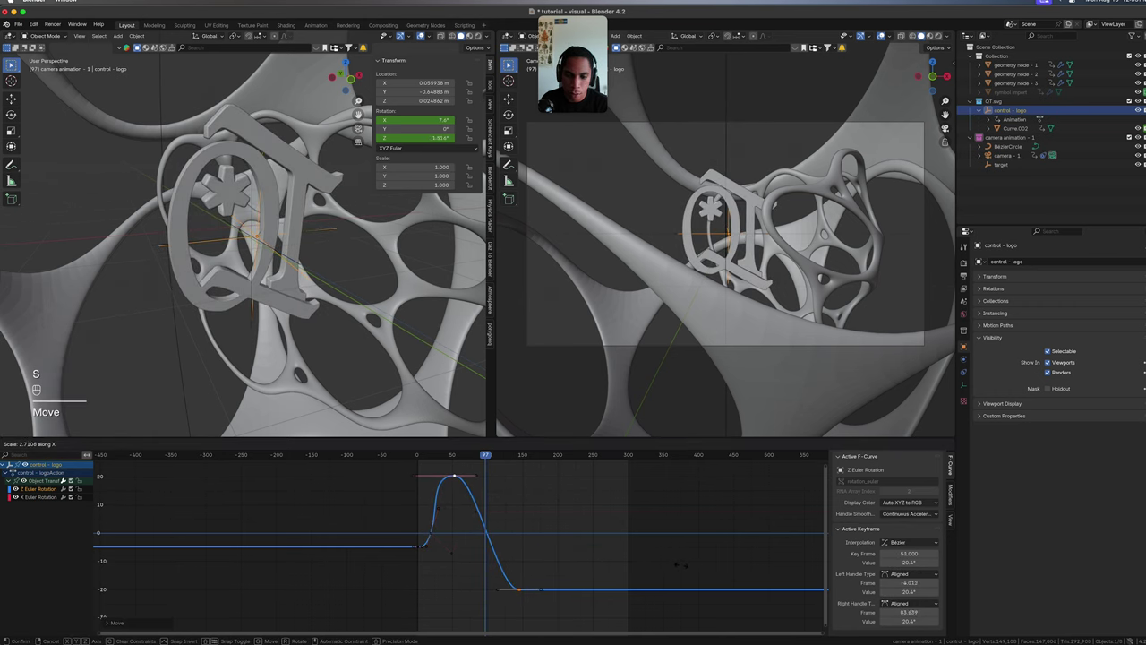
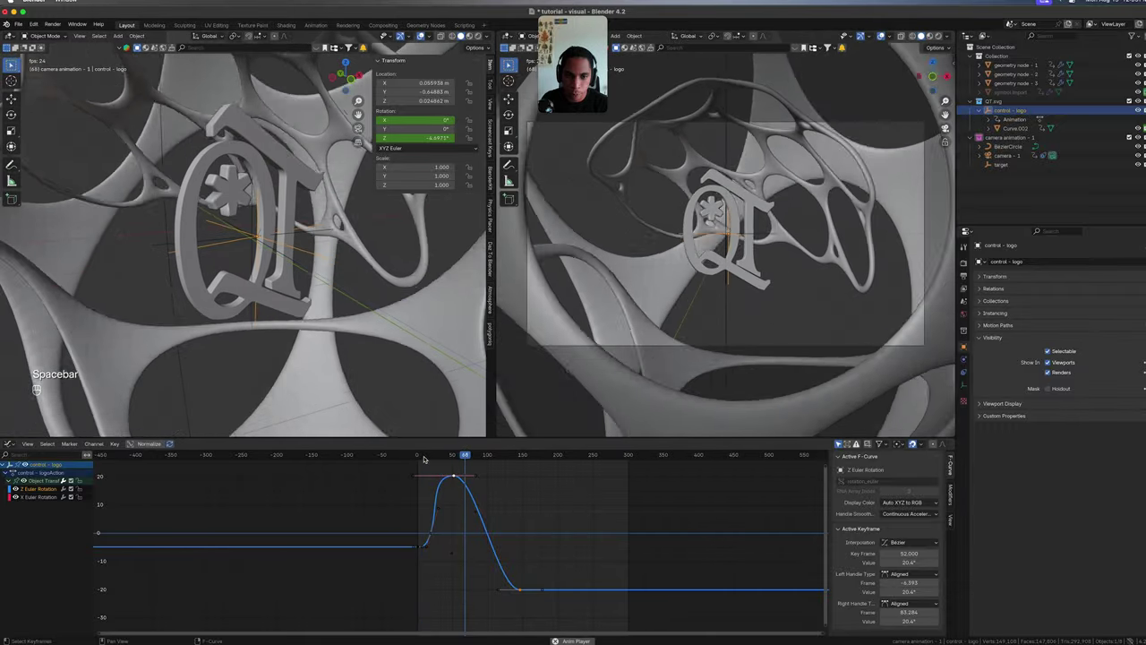
key(space)
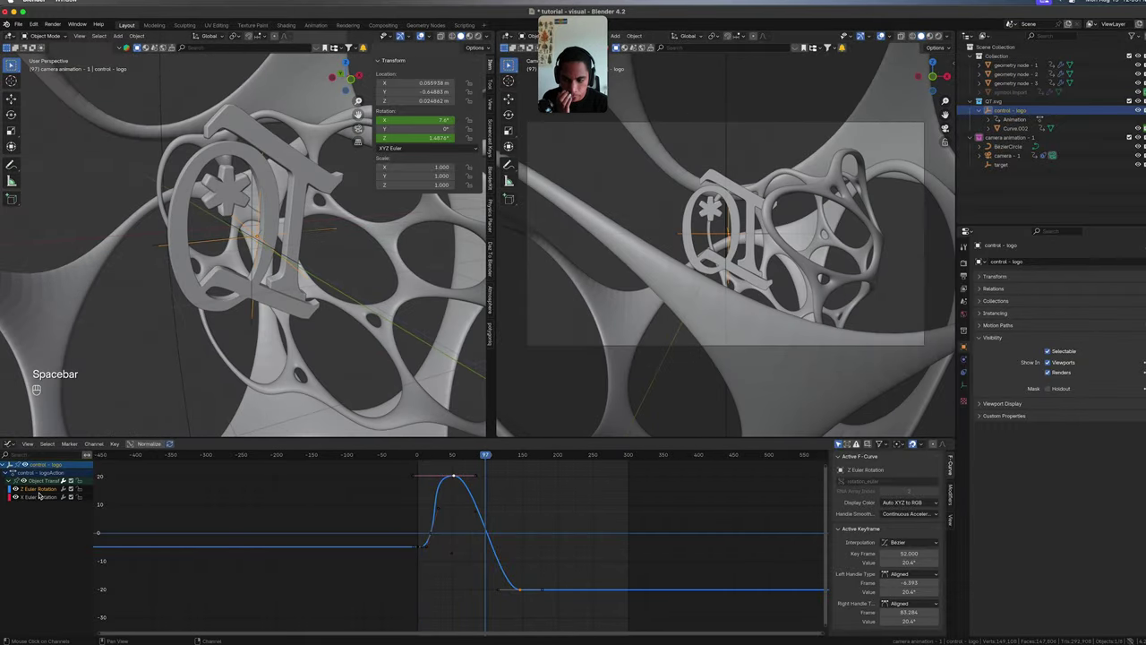
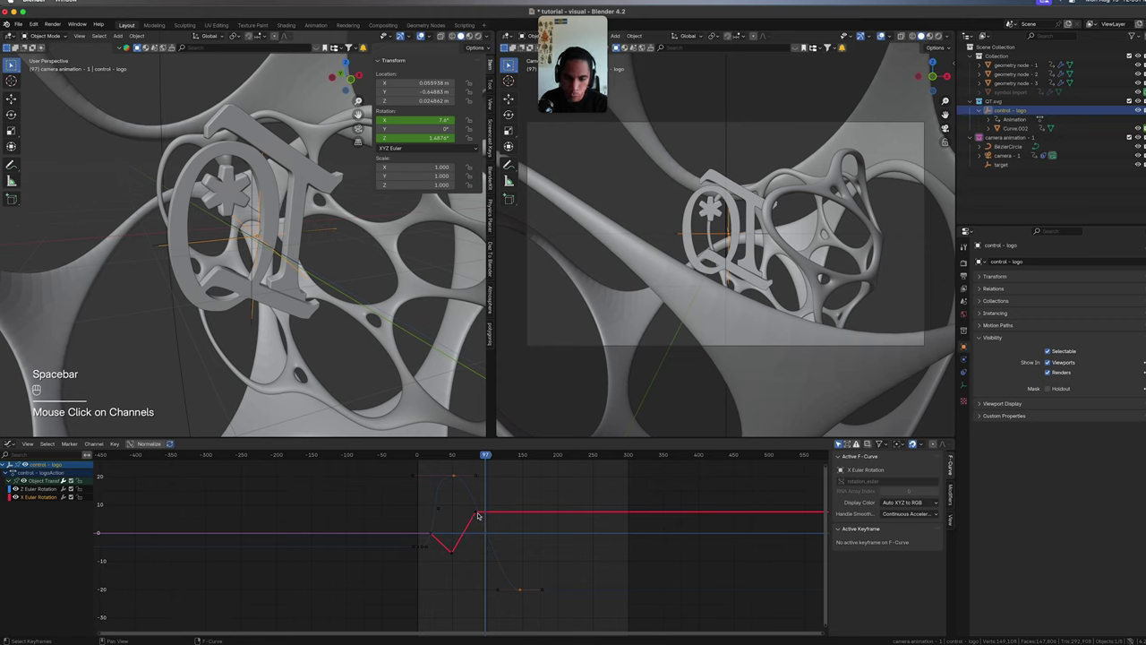
key(a)
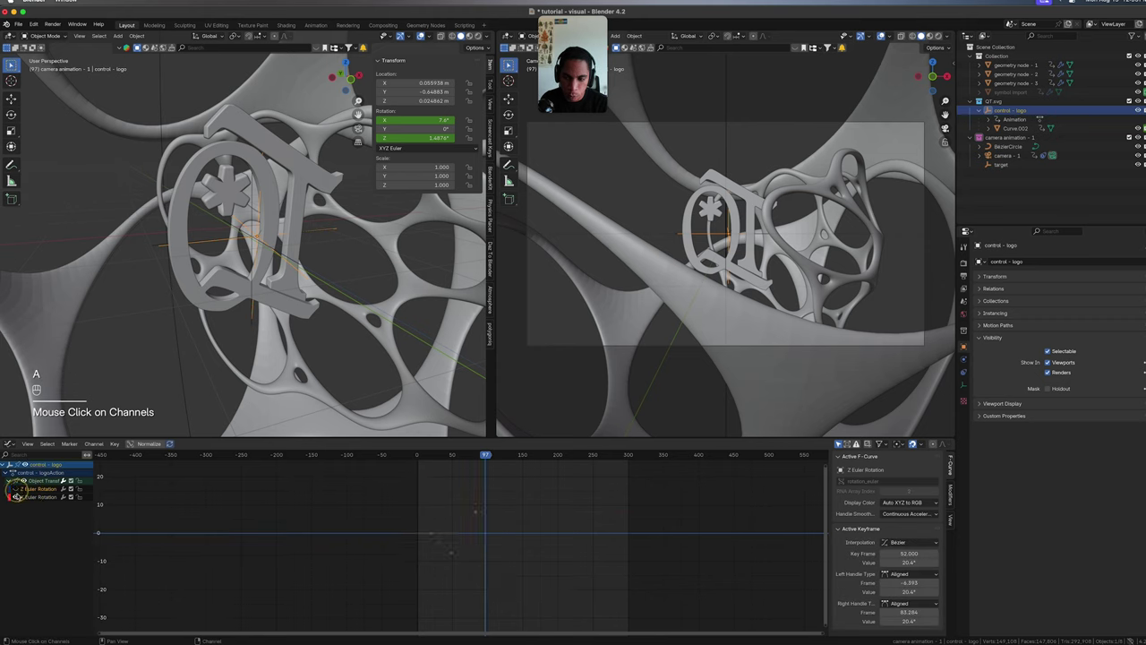
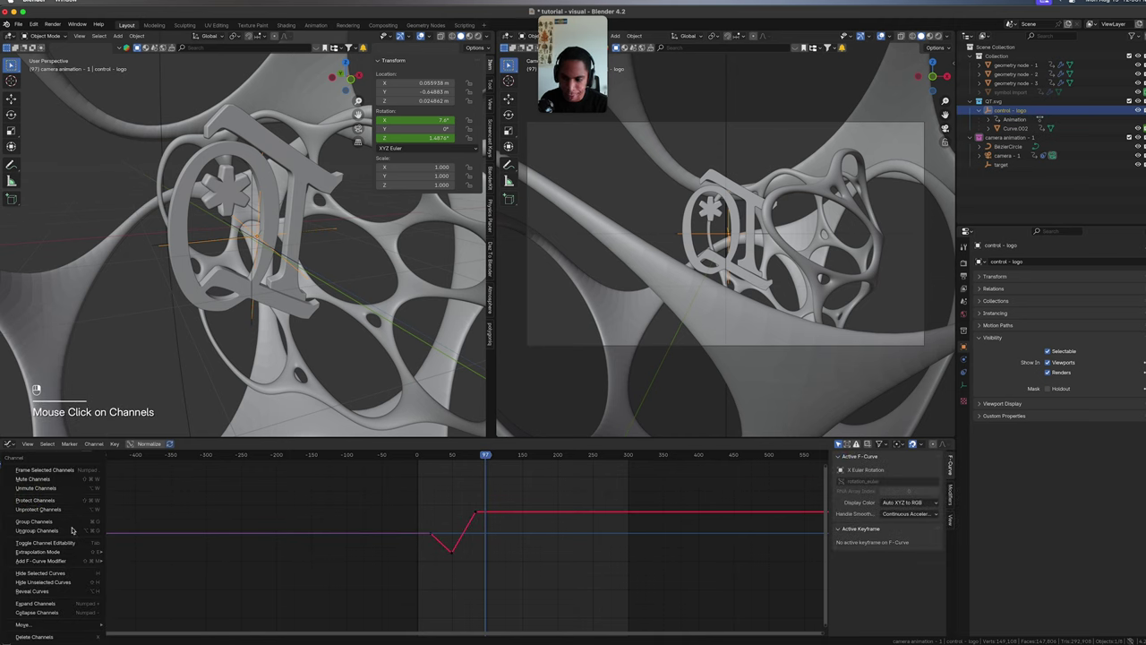
Set the logo's X-rotation keyframes to linear interpolation and box-select them.
key(Escape)
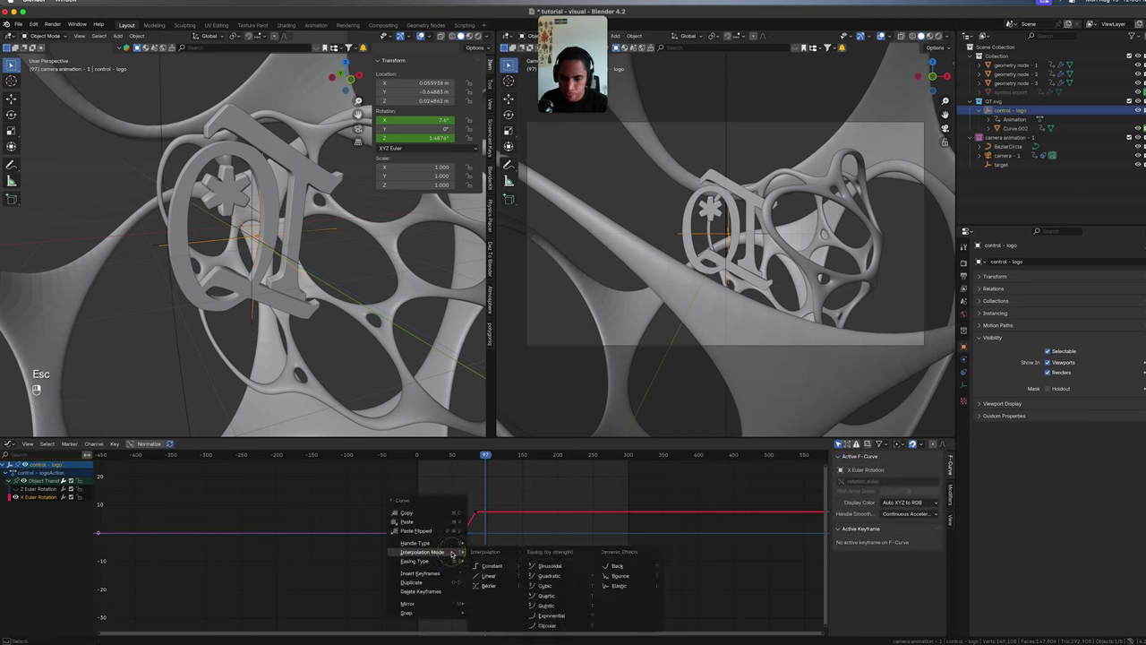
click(458, 558)
drag(434, 528, 430, 517)
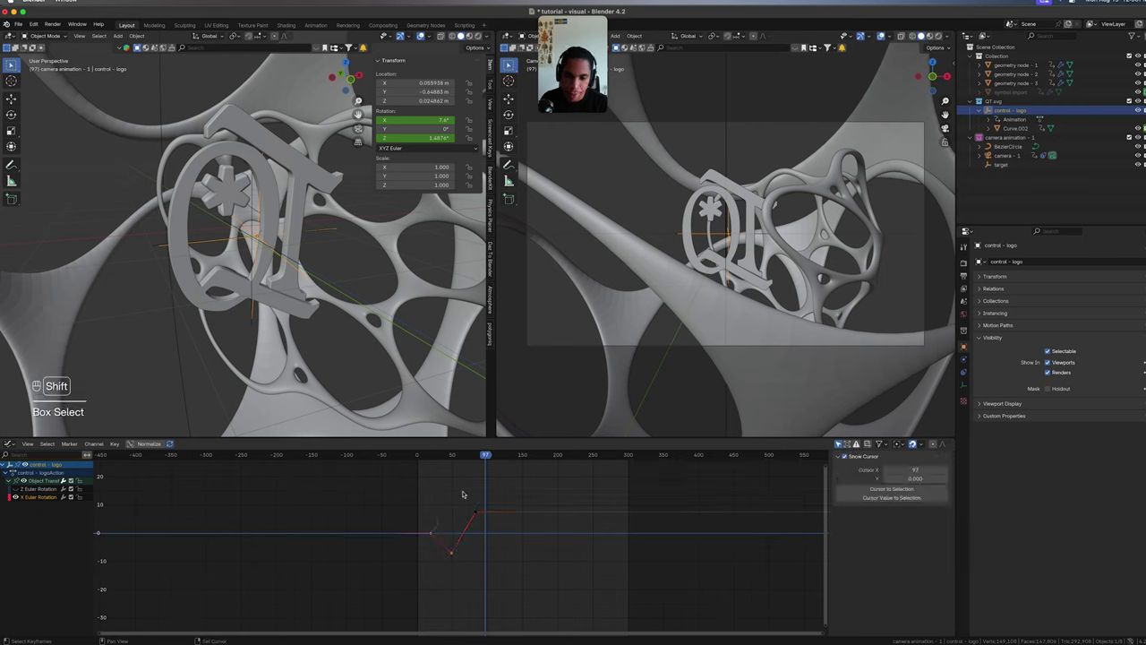
drag(477, 512, 531, 545)
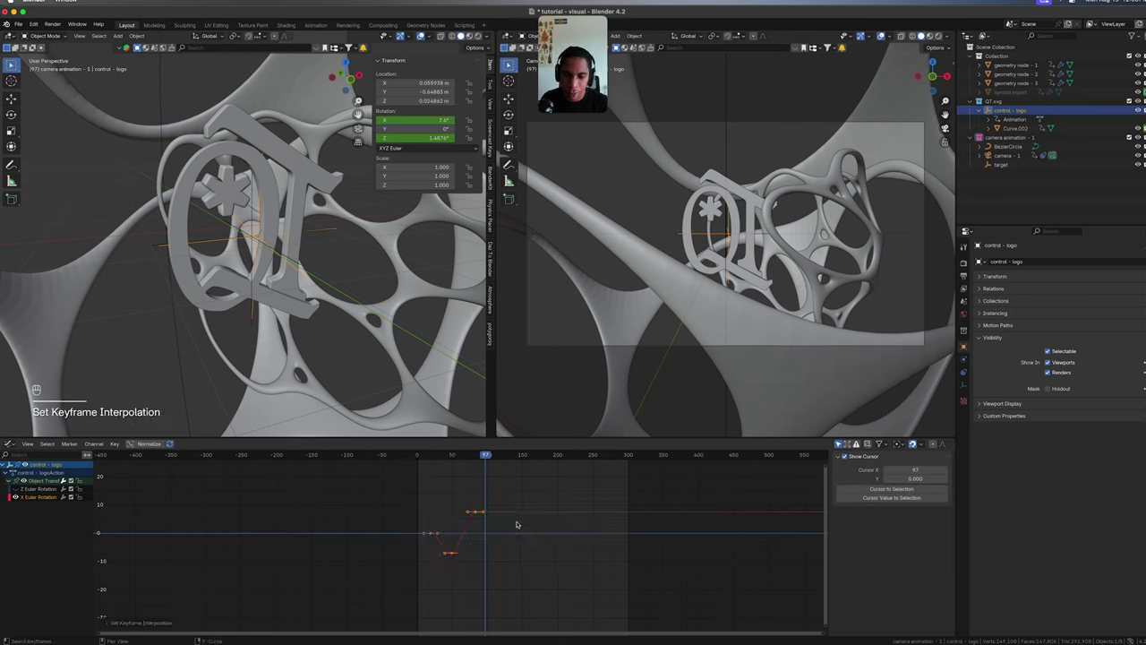
Slide the selected X-rotation keyframes later along the time axis.
click(500, 528)
drag(445, 564, 515, 479)
key(s)
key(g)
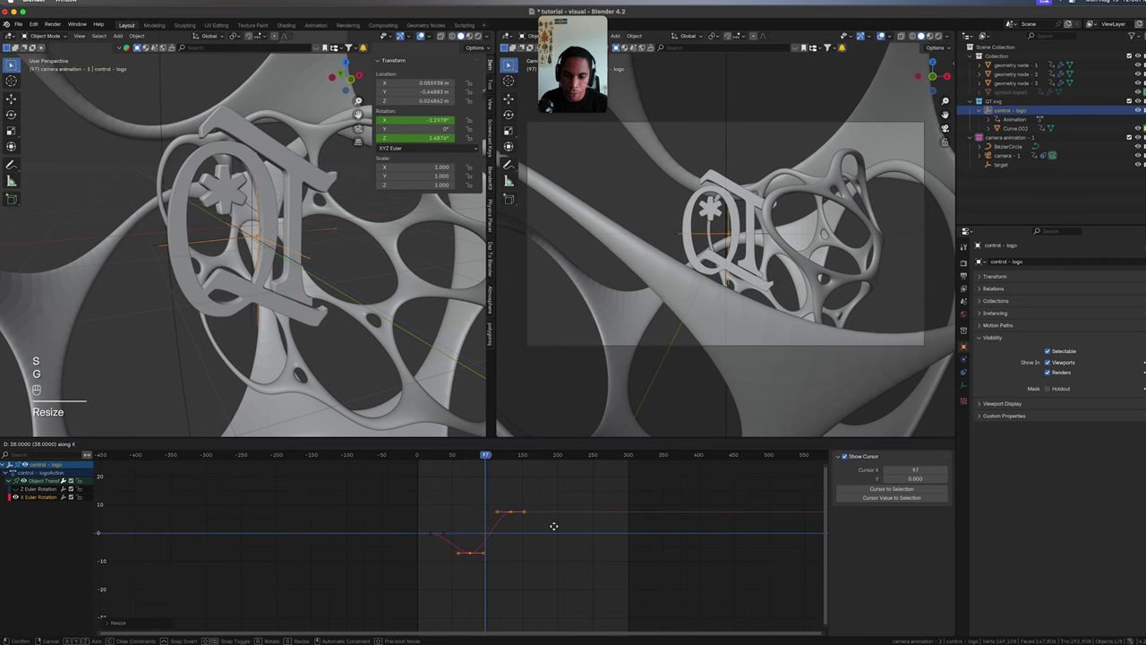
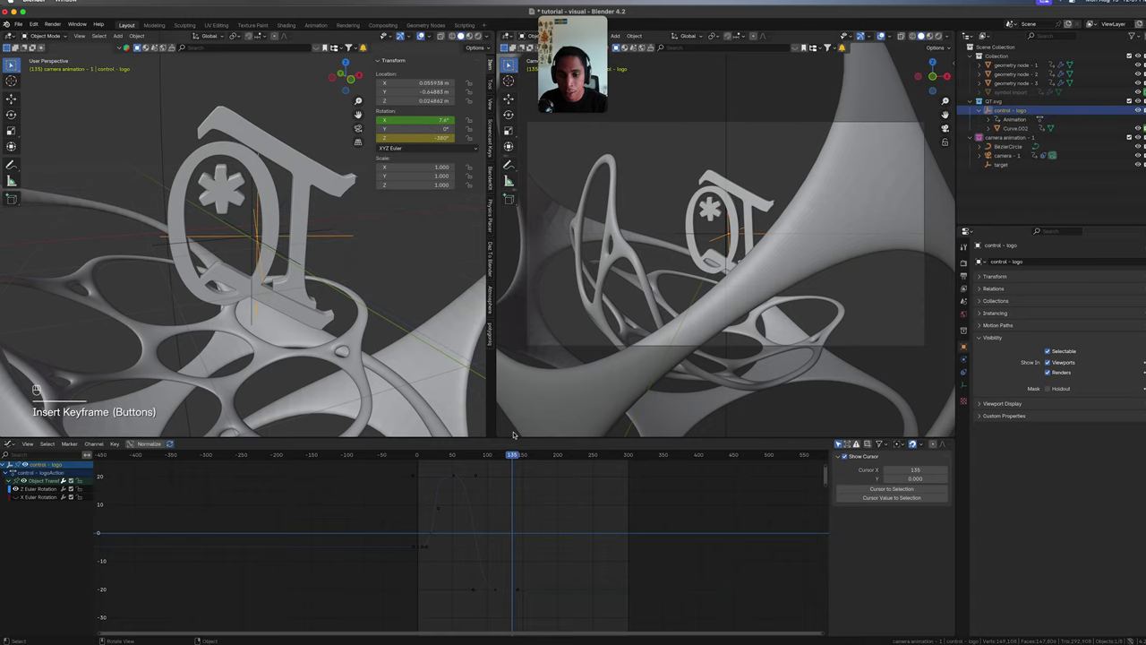
Confirm the -360° Z spin at frame 135, play it back and frame the whole spin curve in view.
key(space)
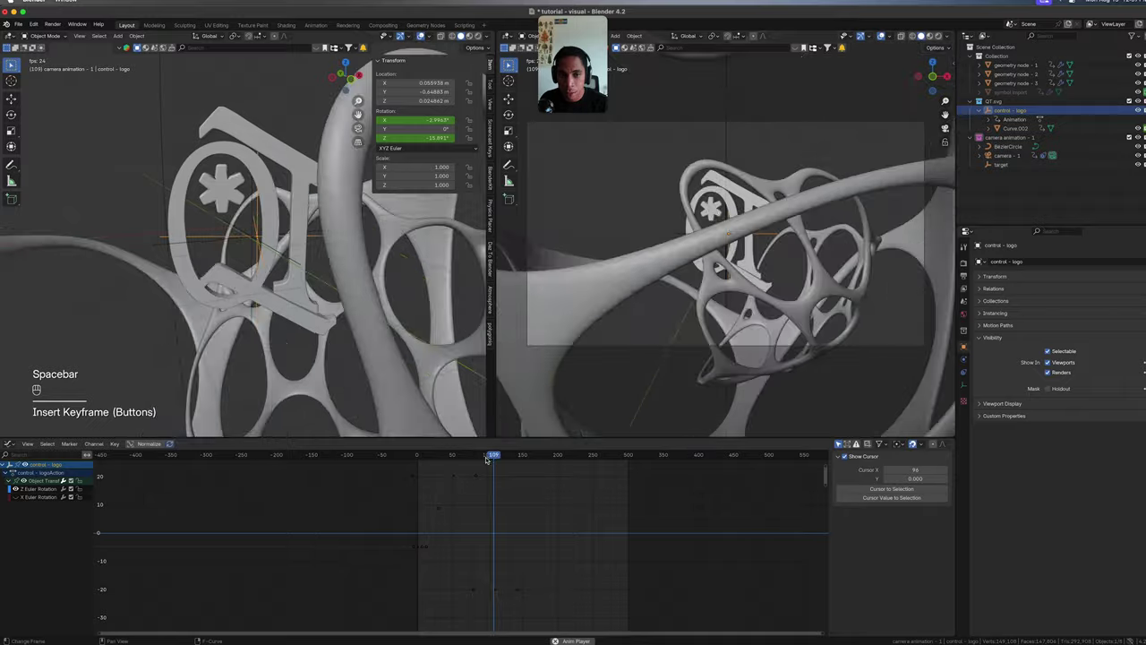
key(space)
click(517, 455)
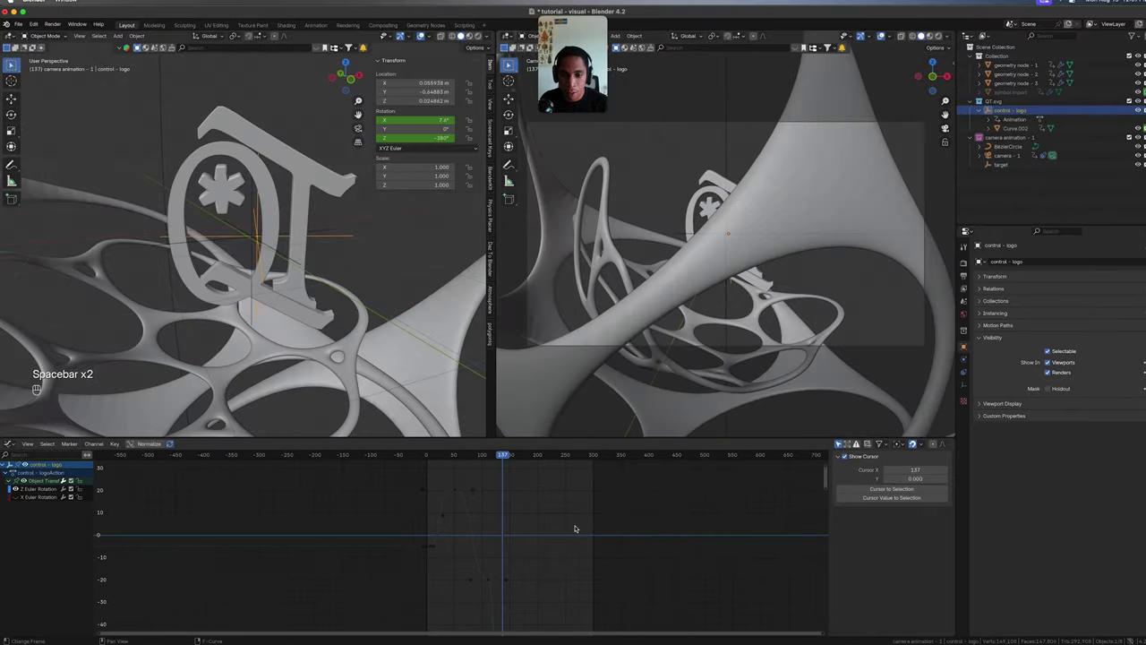
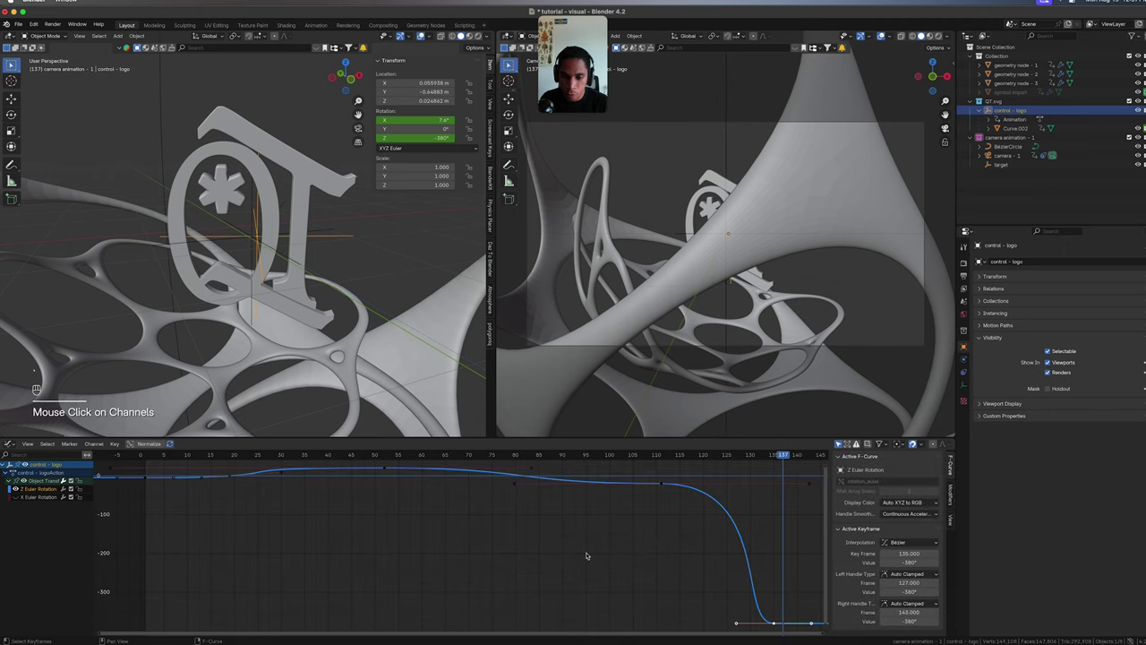
key(a)
key(`)
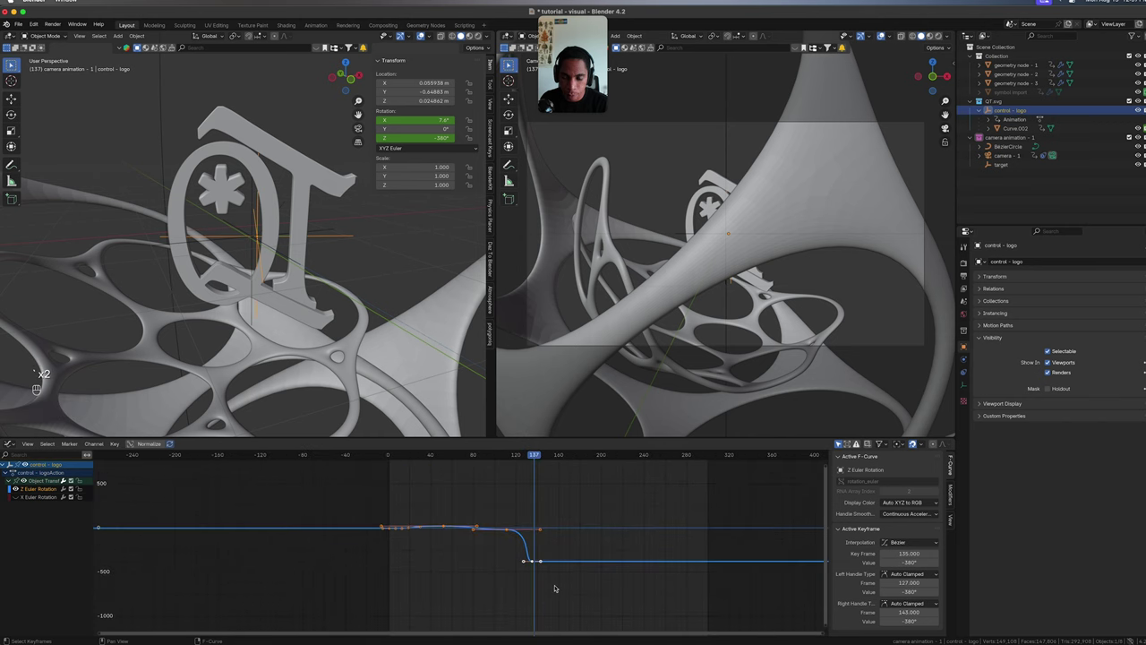
Clear the curve selection, replay the spin once more and save the project.
click(537, 574)
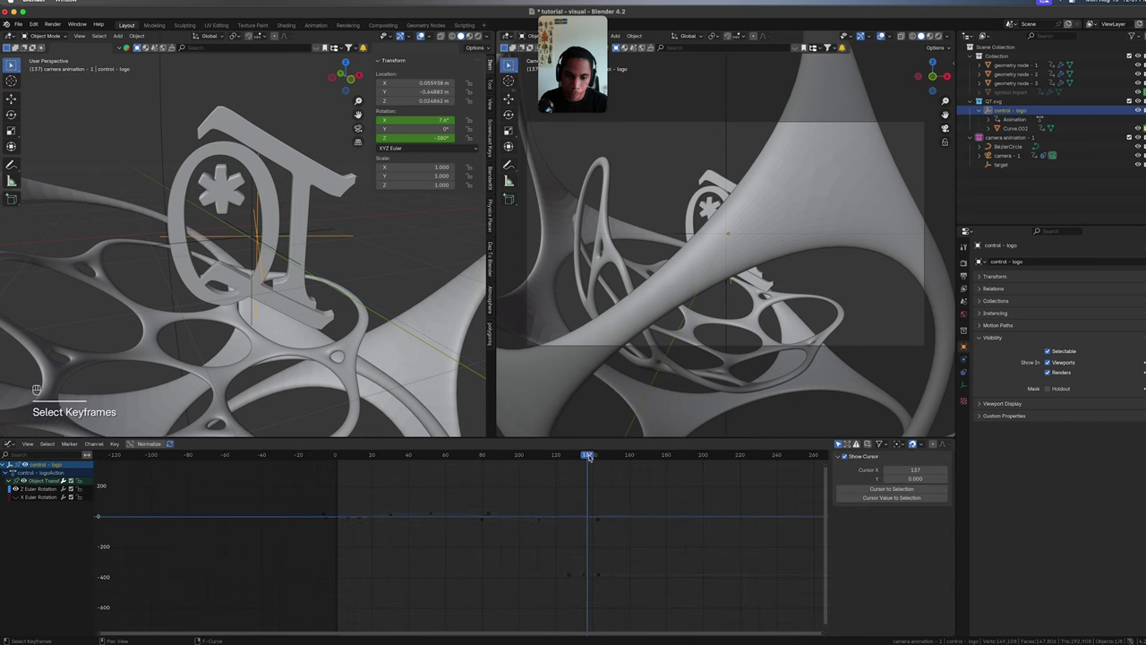
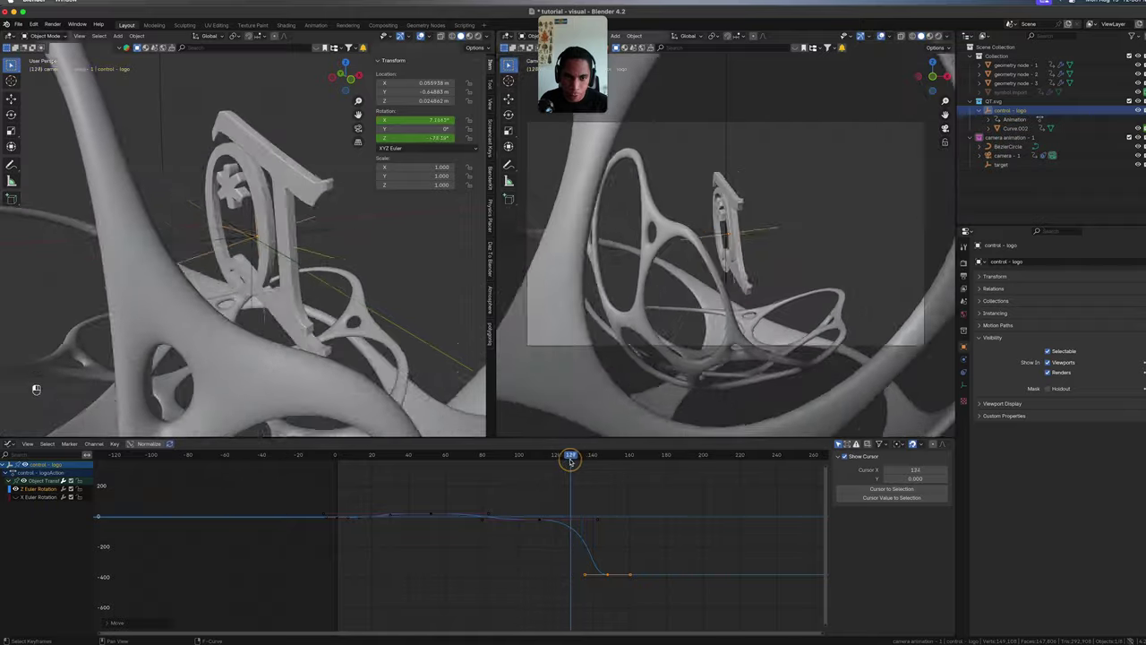
key(space)
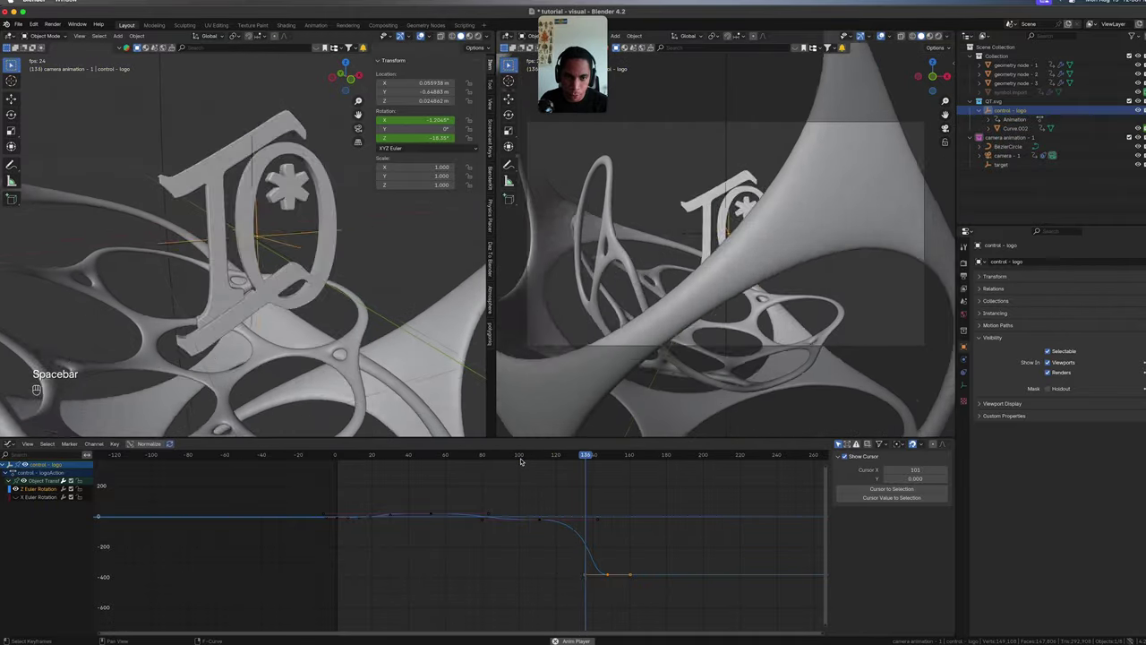
key(space)
key(super+s)
click(616, 456)
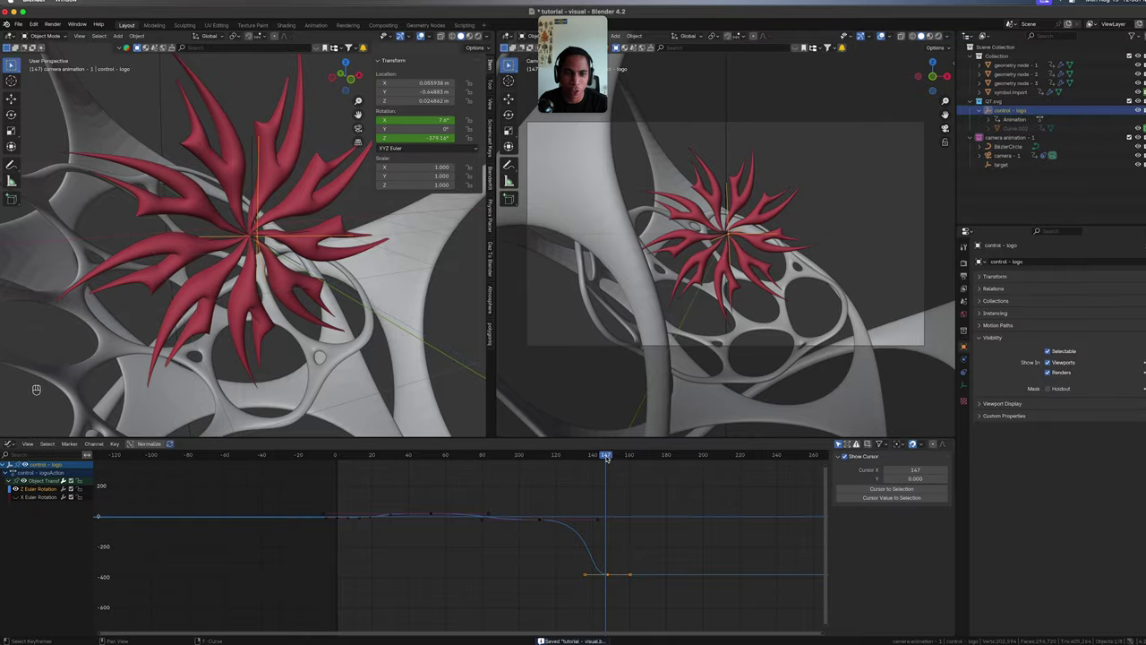
drag(610, 454, 549, 458)
drag(537, 459, 462, 459)
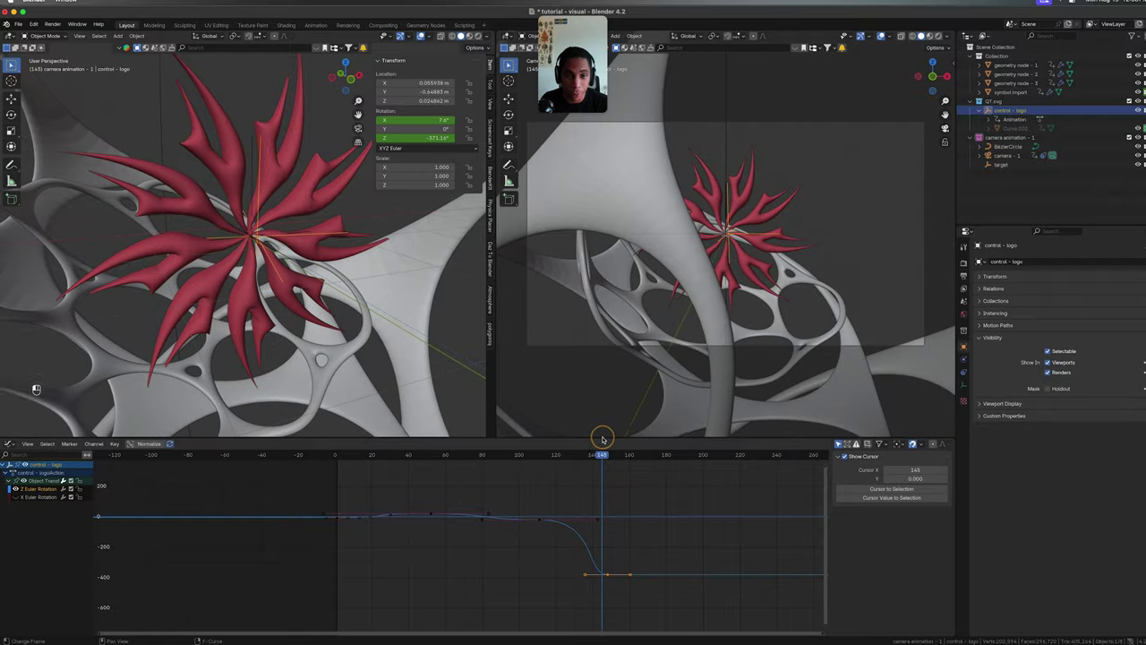
key(space)
key(space)
key(super+s)
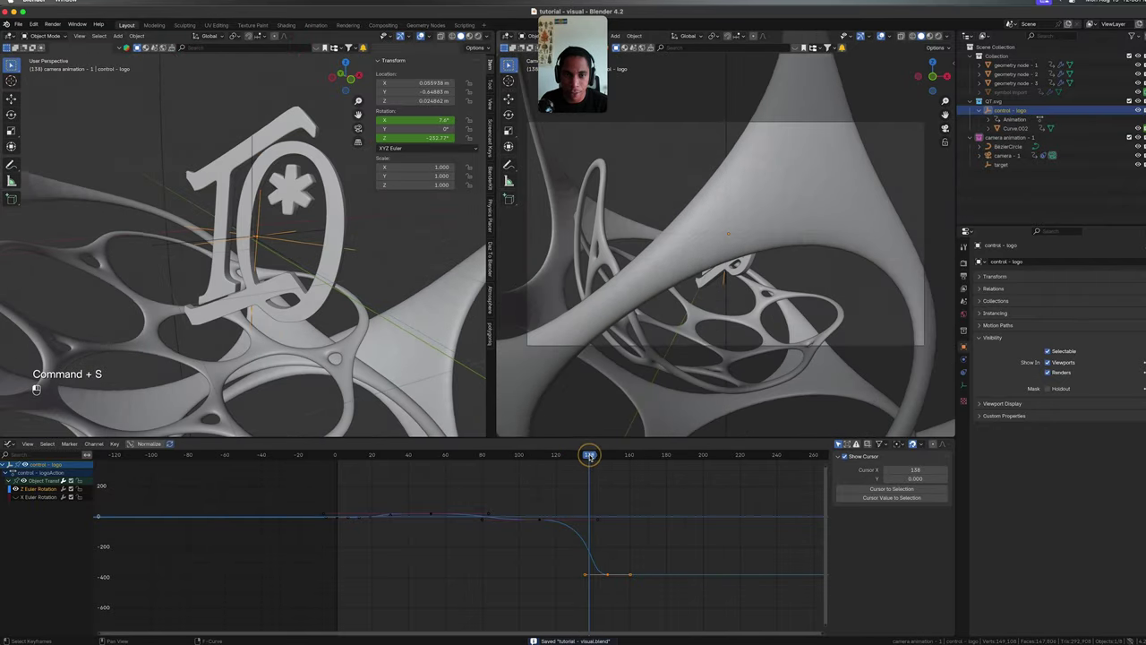
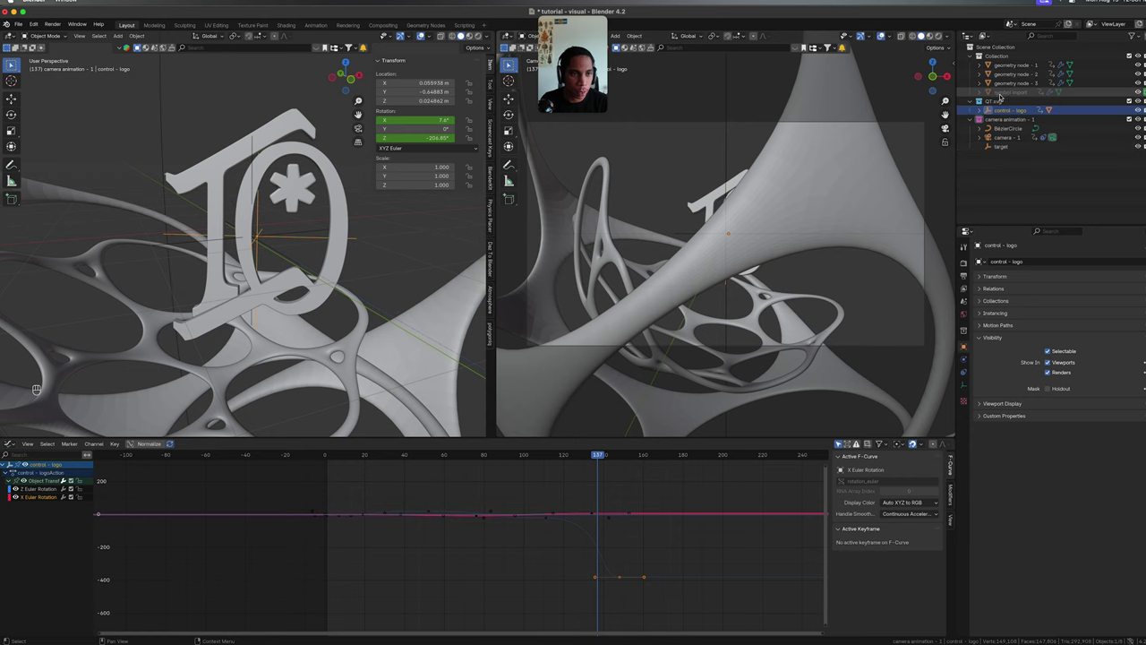
Select the imported symbol, mark frame 148 with a 'flip' timeline marker and save the project.
click(1011, 91)
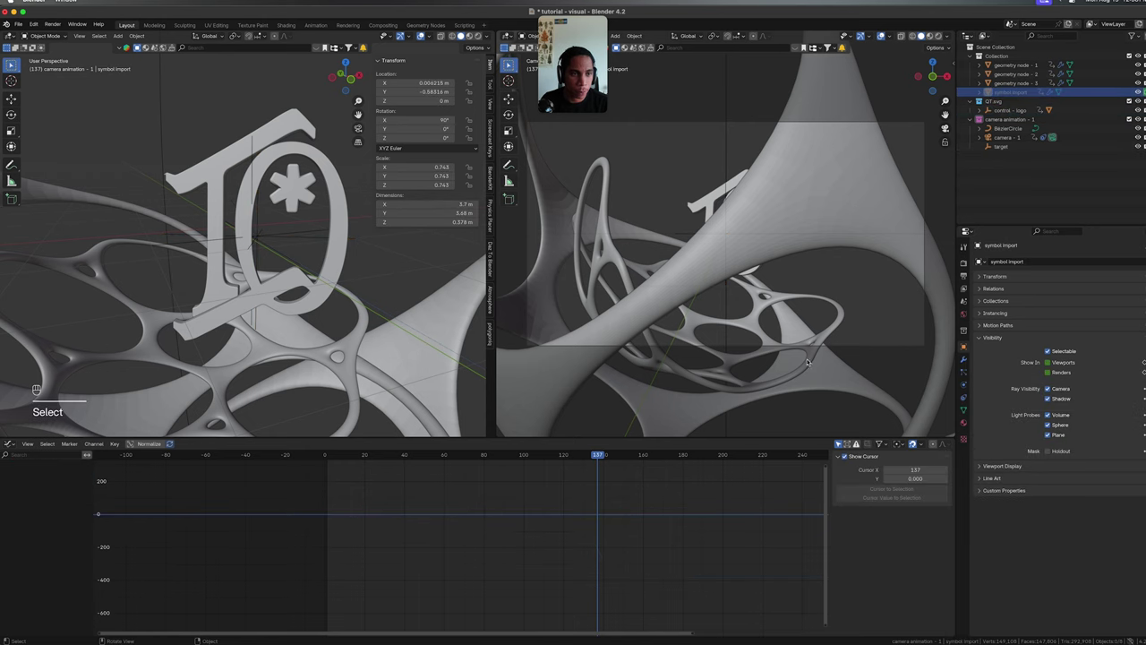
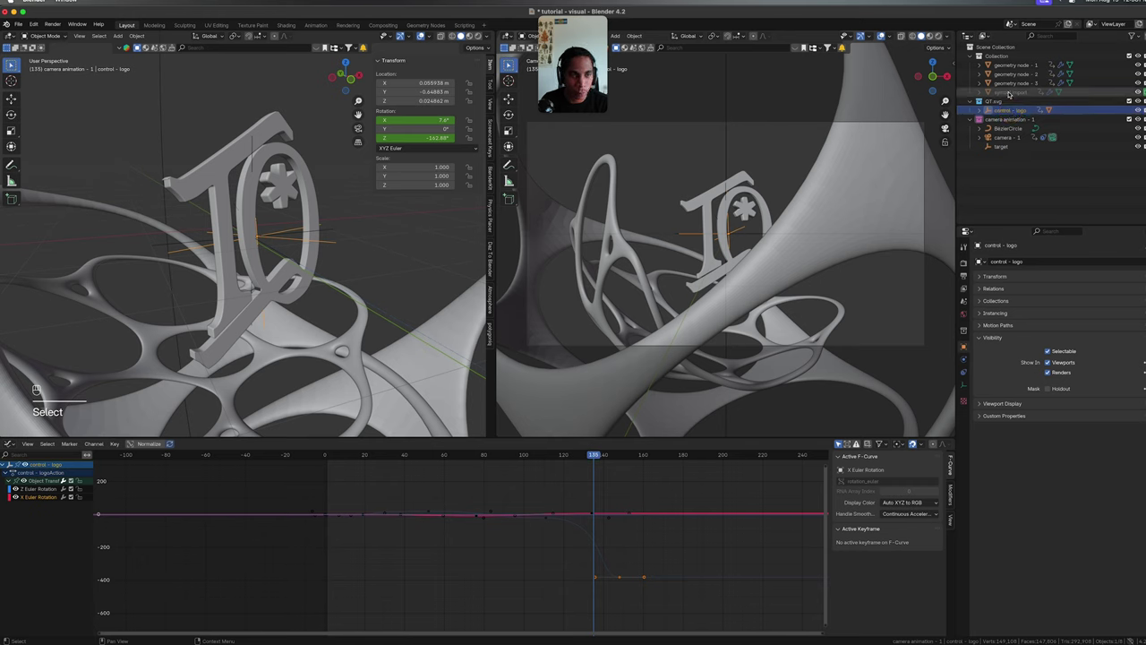
click(1015, 90)
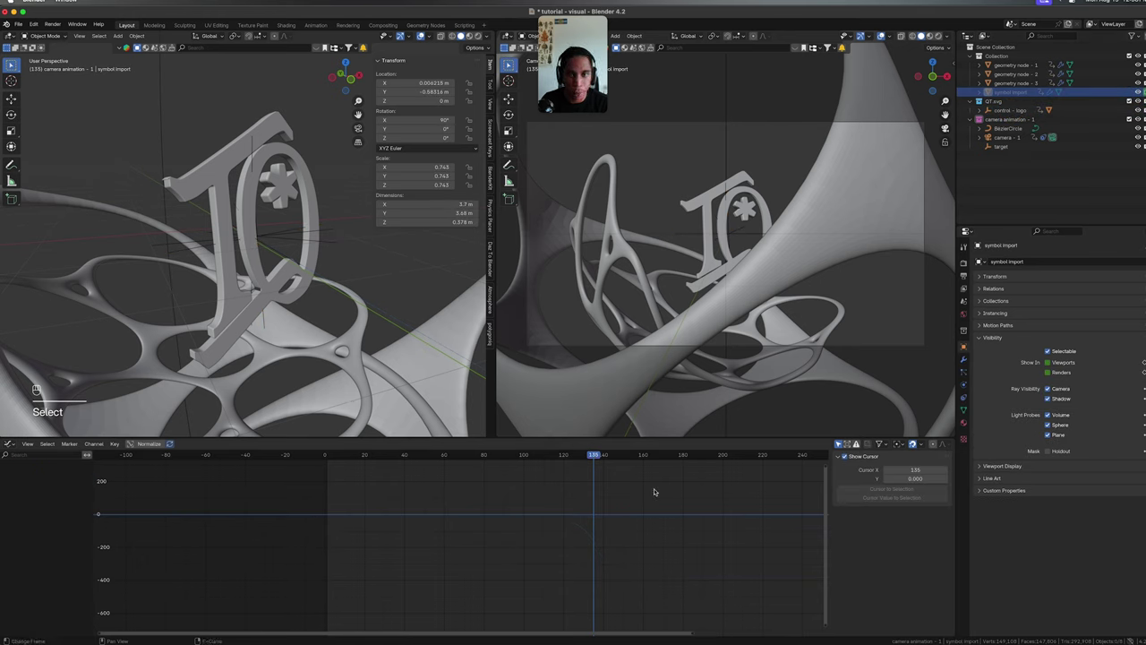
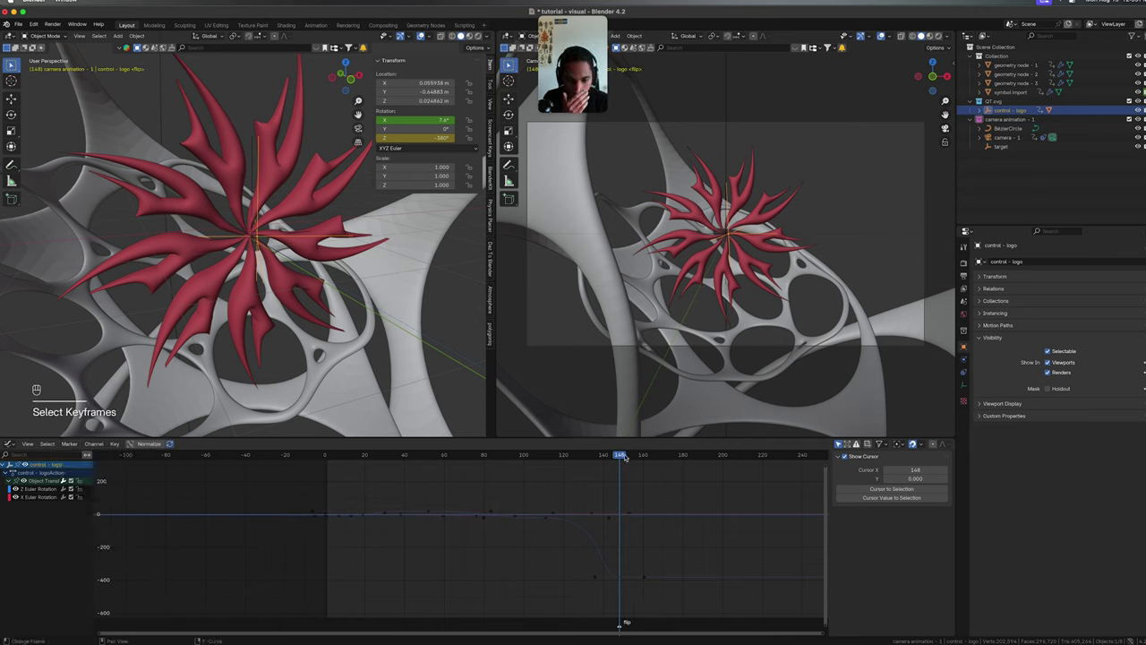
key(super+s)
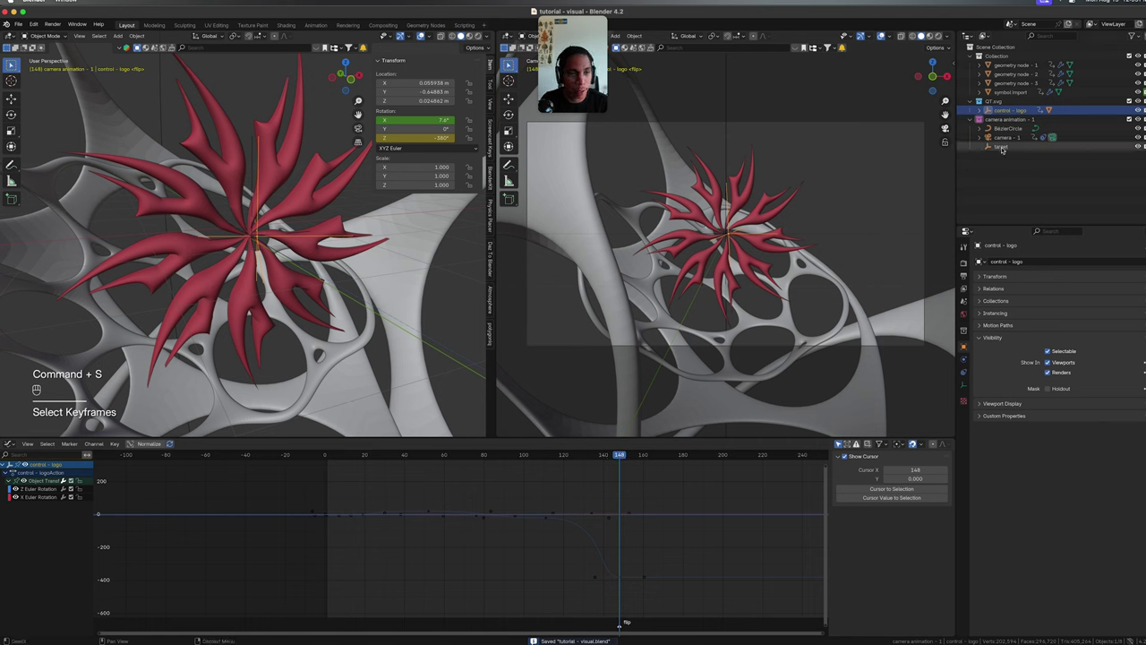
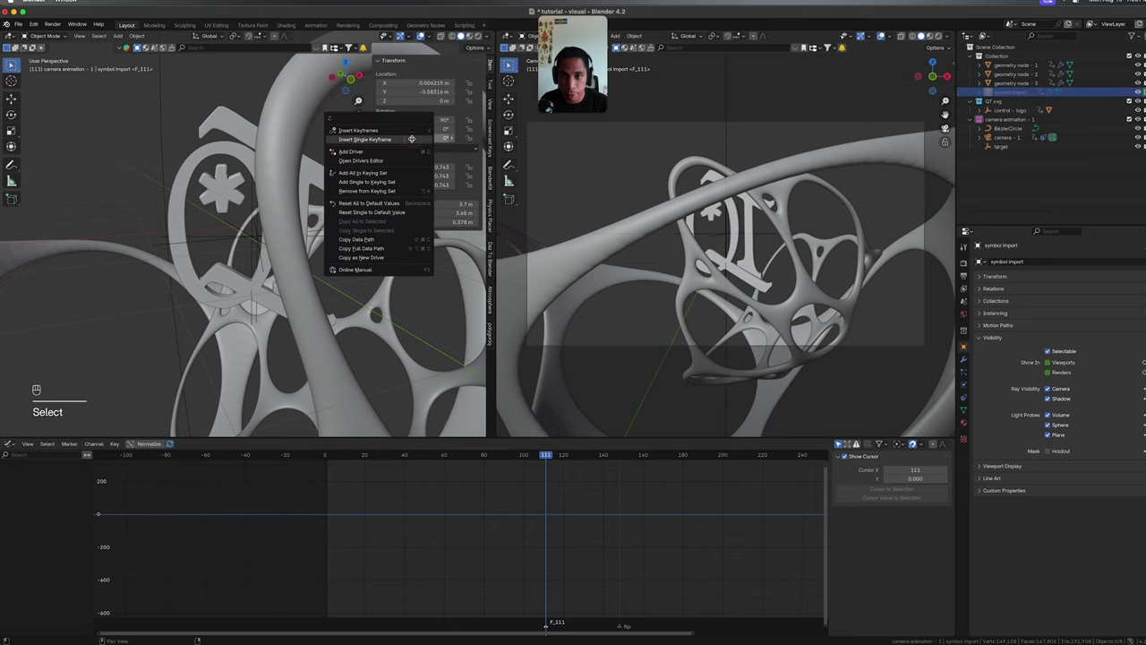
Key the symbol's Z rotation at frame 111, jump to the flip marker and key -360° at frame 148.
key(Up)
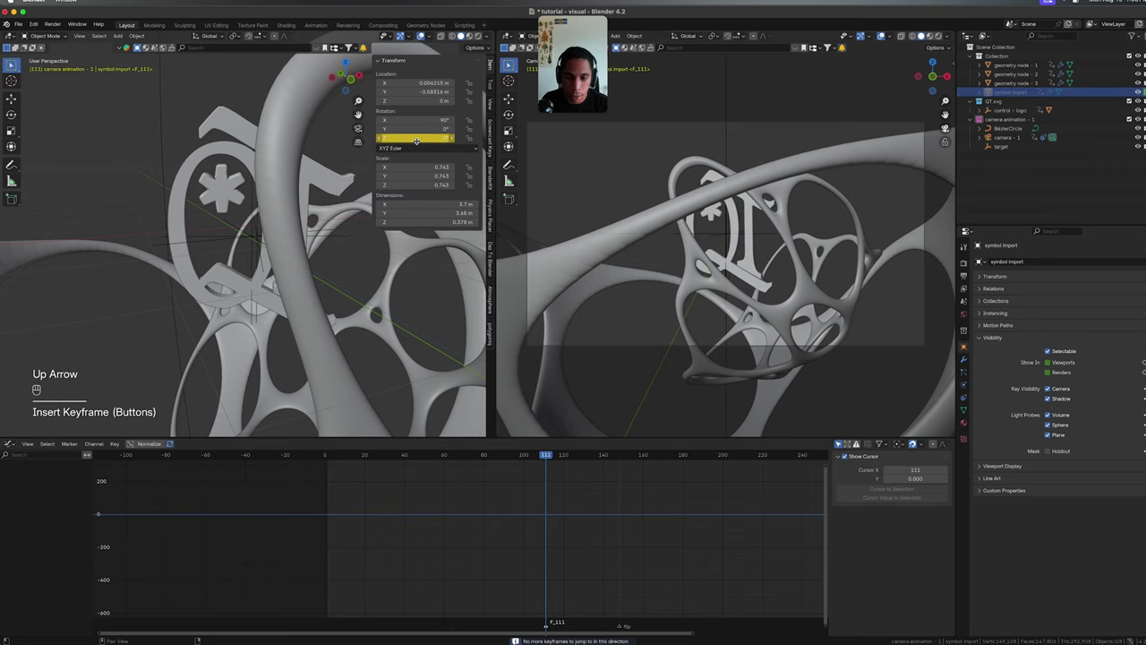
double_click(64, 376)
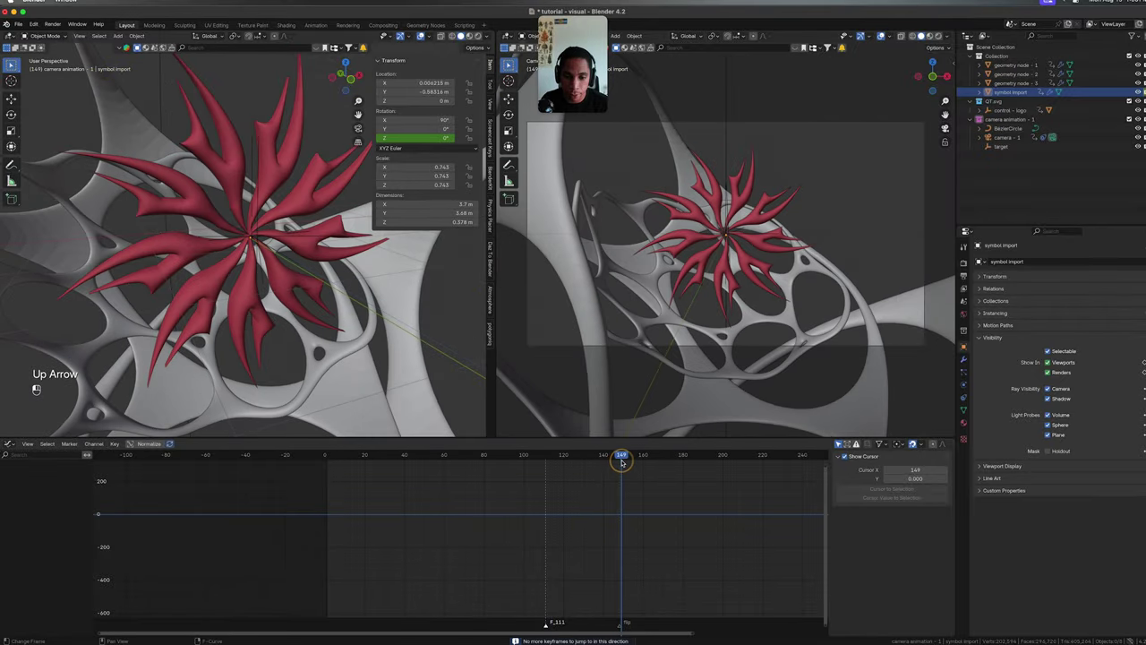
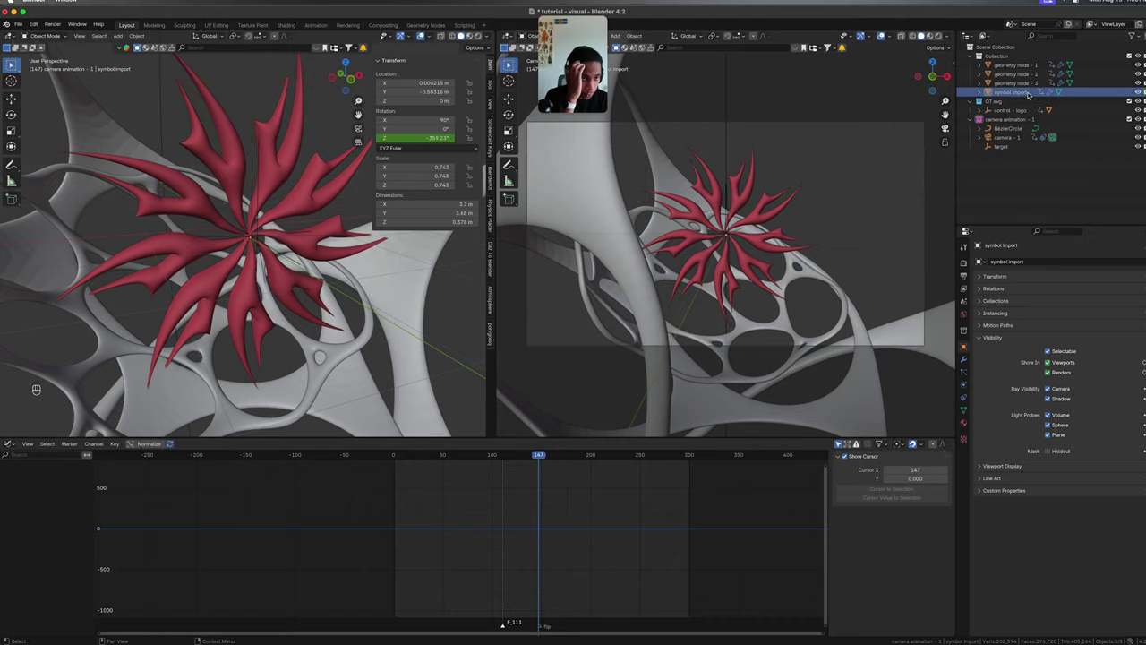
click(587, 546)
drag(548, 556, 529, 561)
key(g)
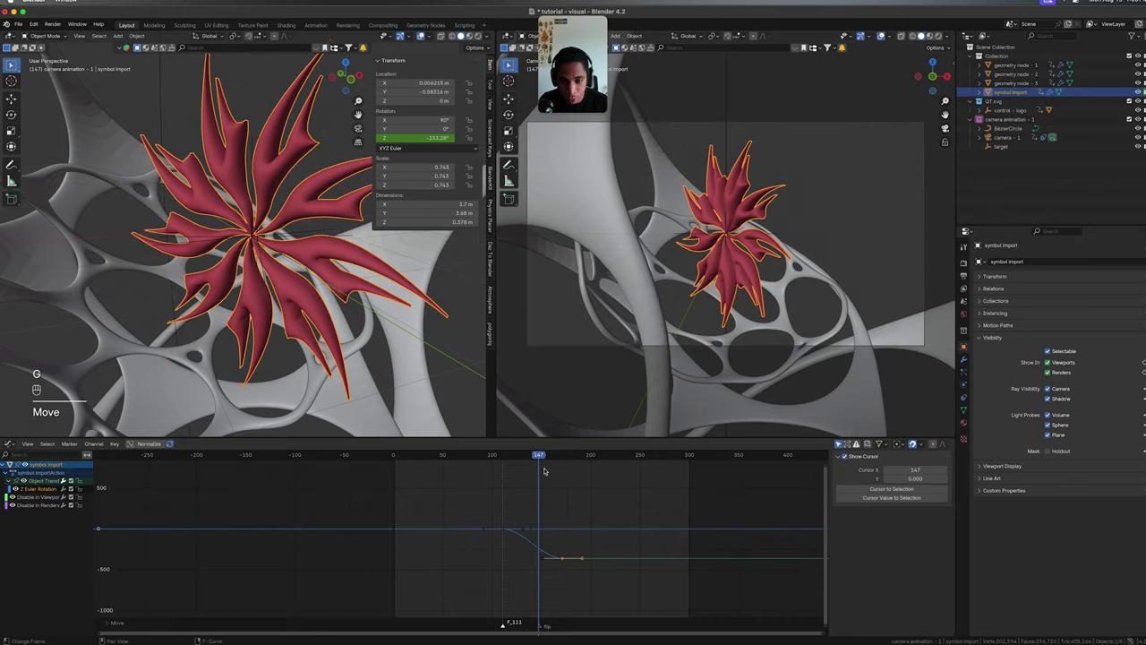
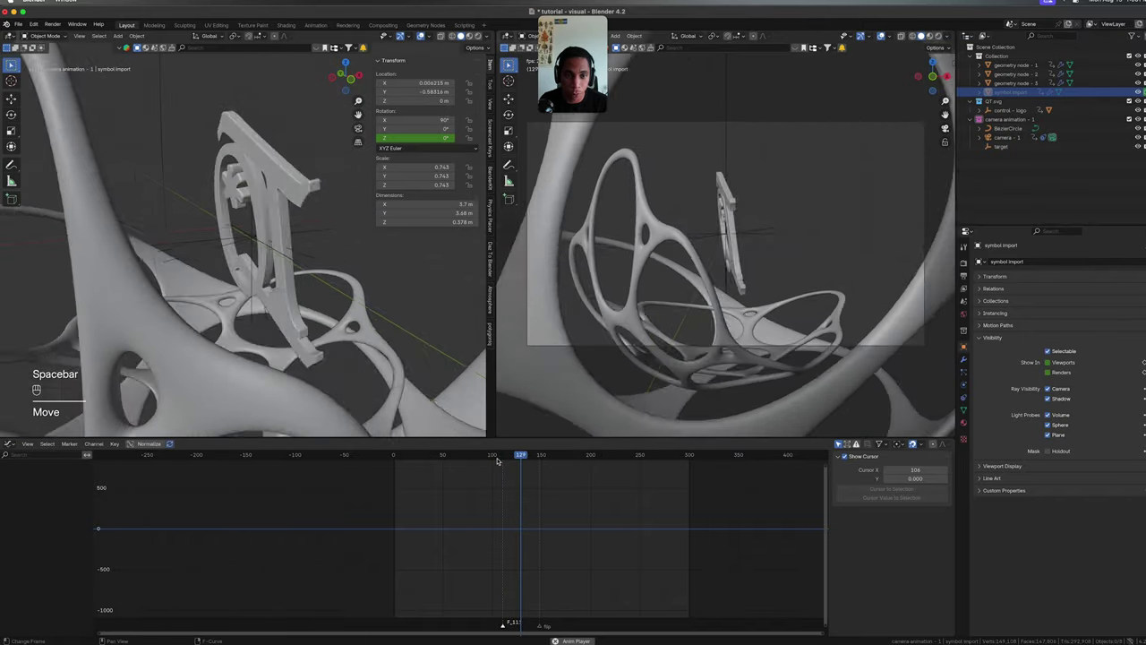
key(space)
Undo the stray keyframe move, select the final Z keyframe and show its properties to set it to -720°.
key(super+z)
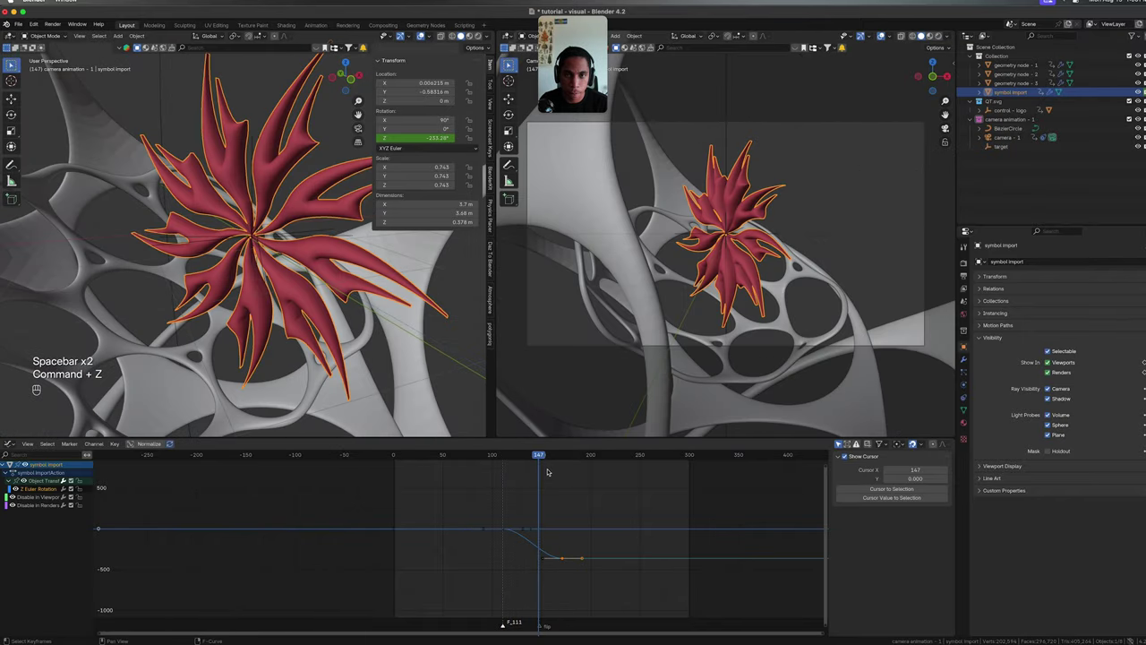
key(super+z)
click(577, 603)
click(540, 560)
key(super+s)
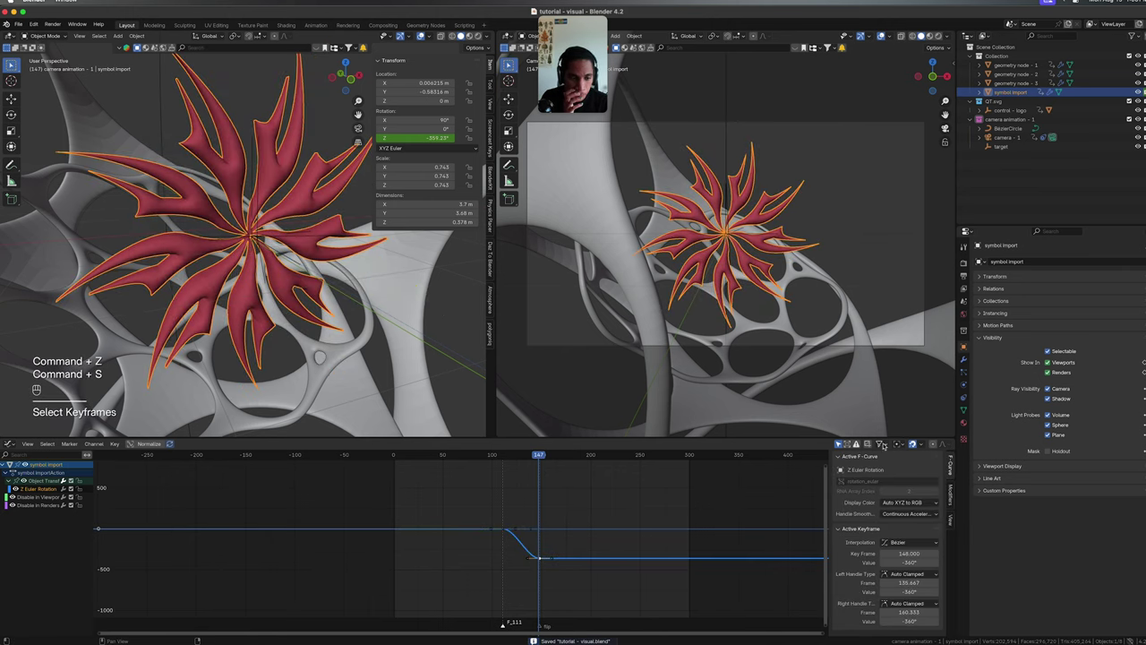
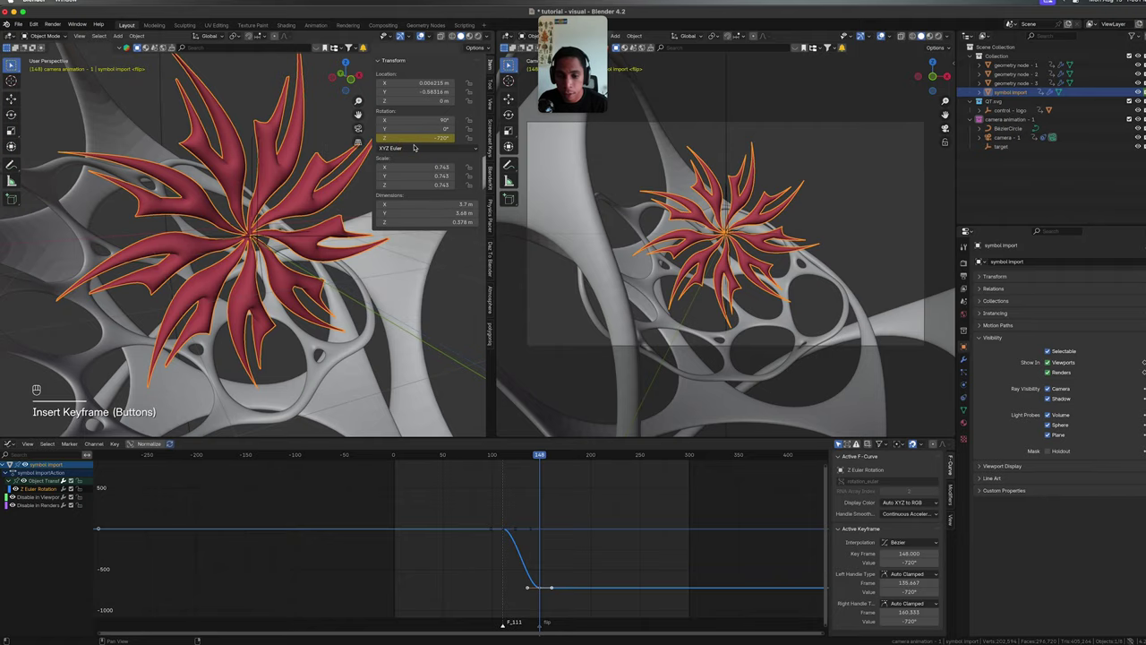
key(shift+Left)
key(shift+Right)
key(shift+Left)
key(space)
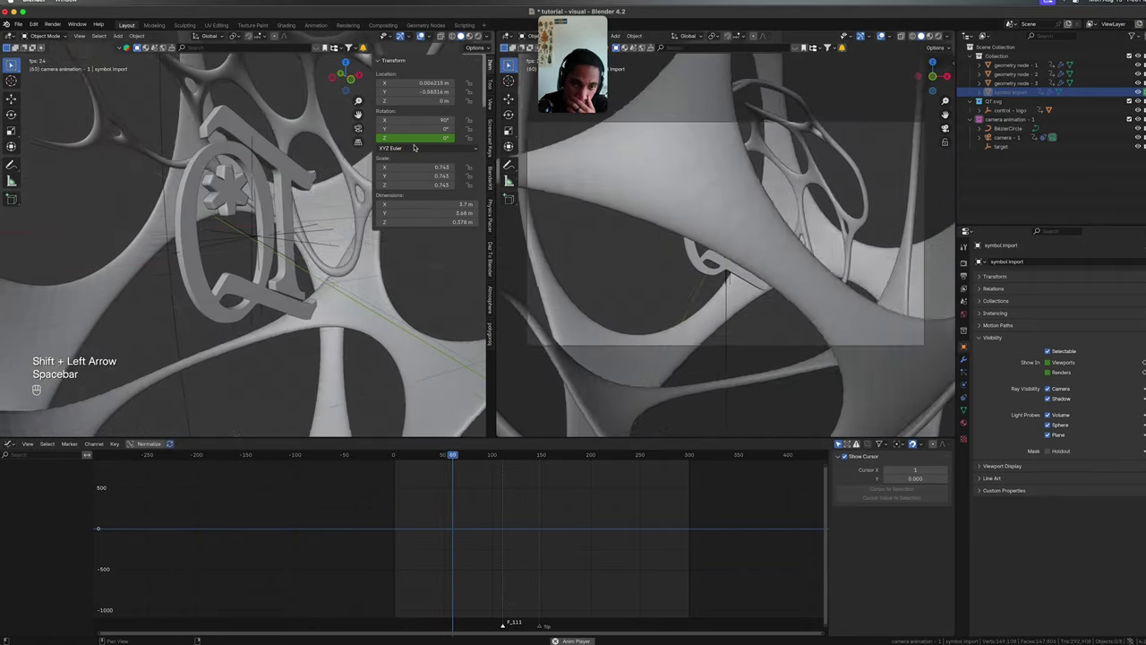
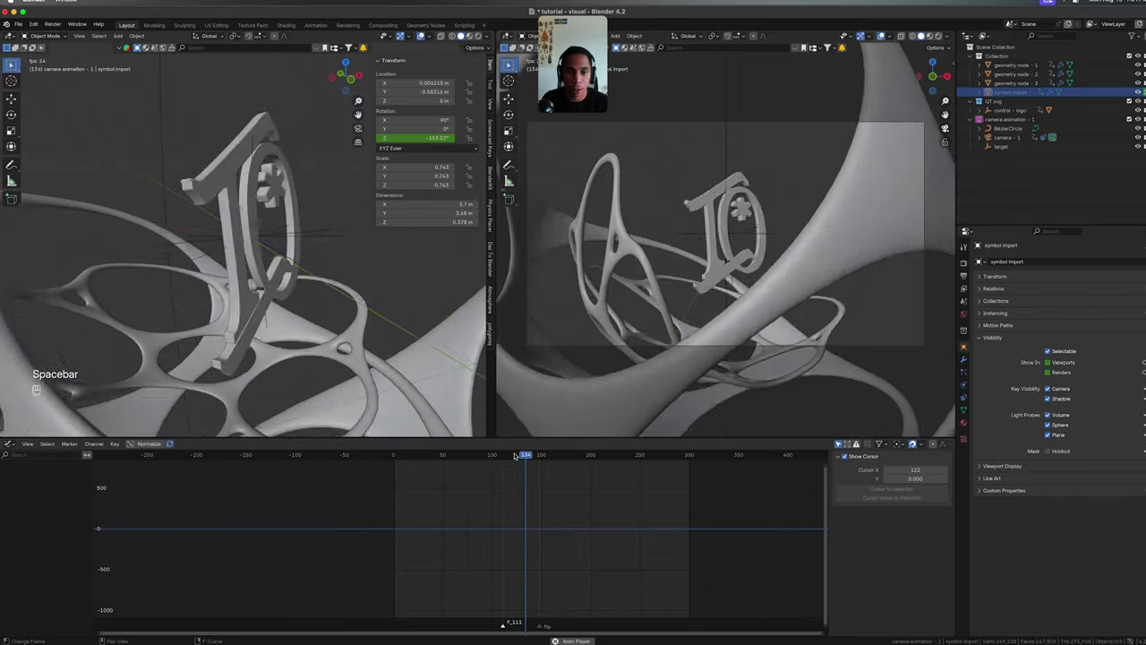
key(space)
key(super+s)
drag(569, 455, 528, 458)
key(space)
key(space)
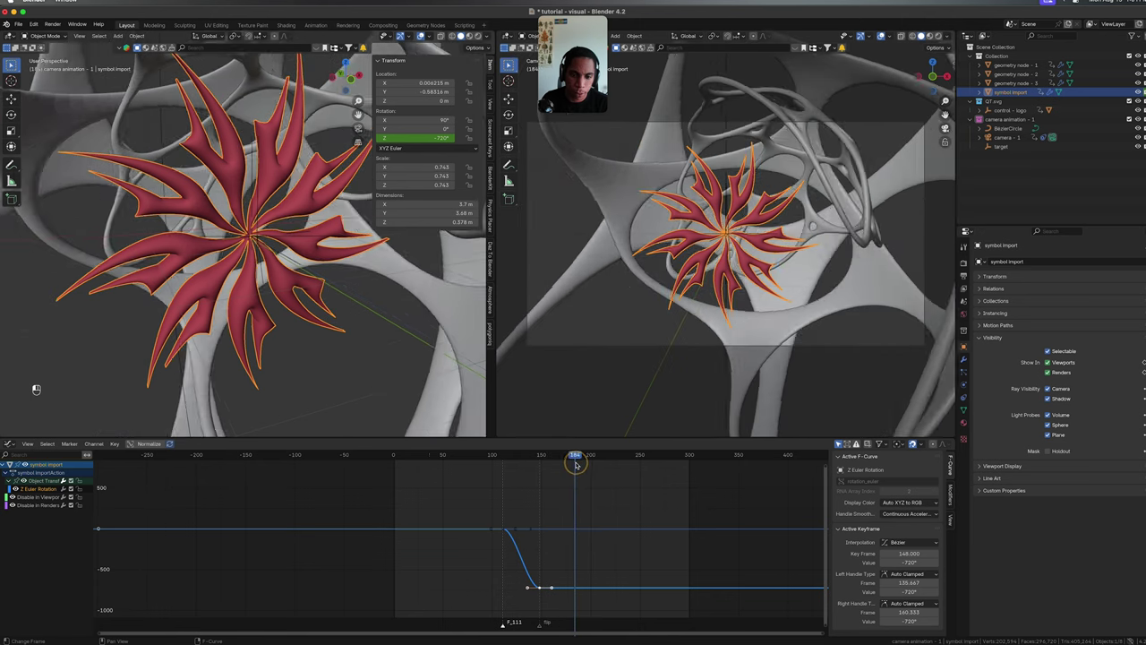
drag(585, 461, 592, 459)
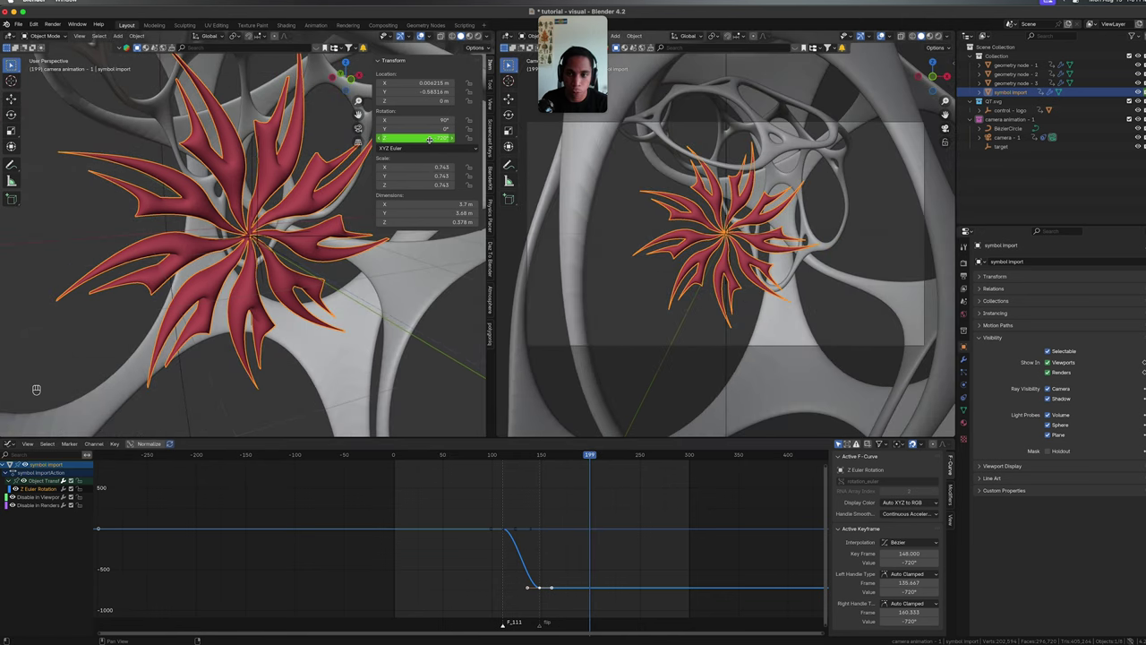
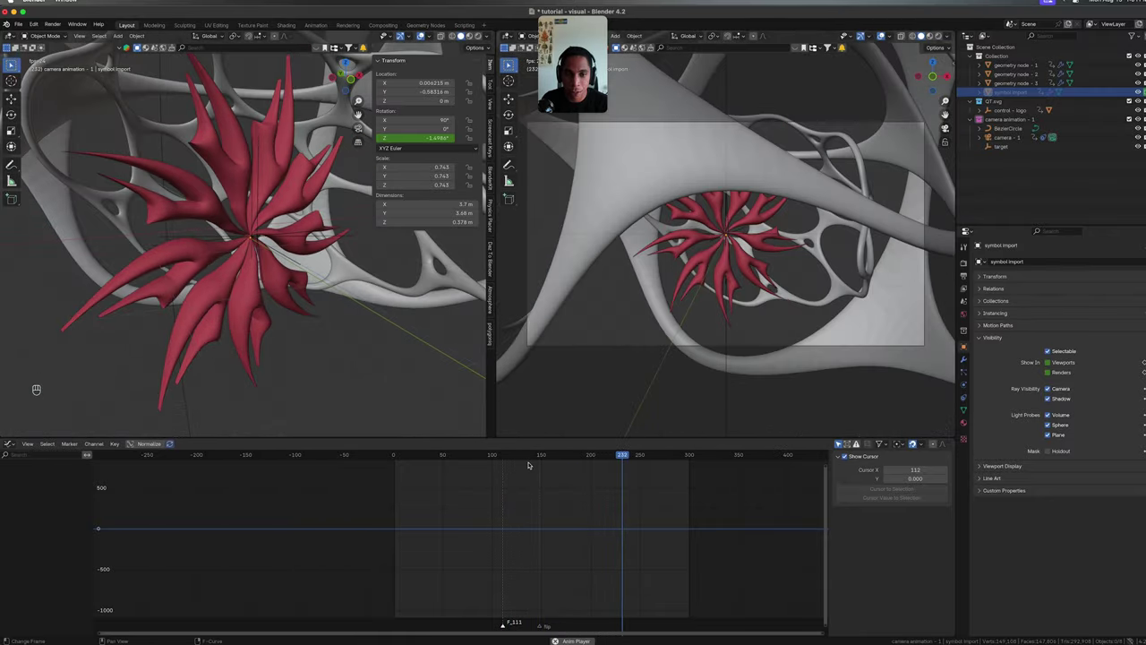
Deselect the rotation keys, return to frame 0 and key the symbol's Y and Z rotation at 0°.
key(space)
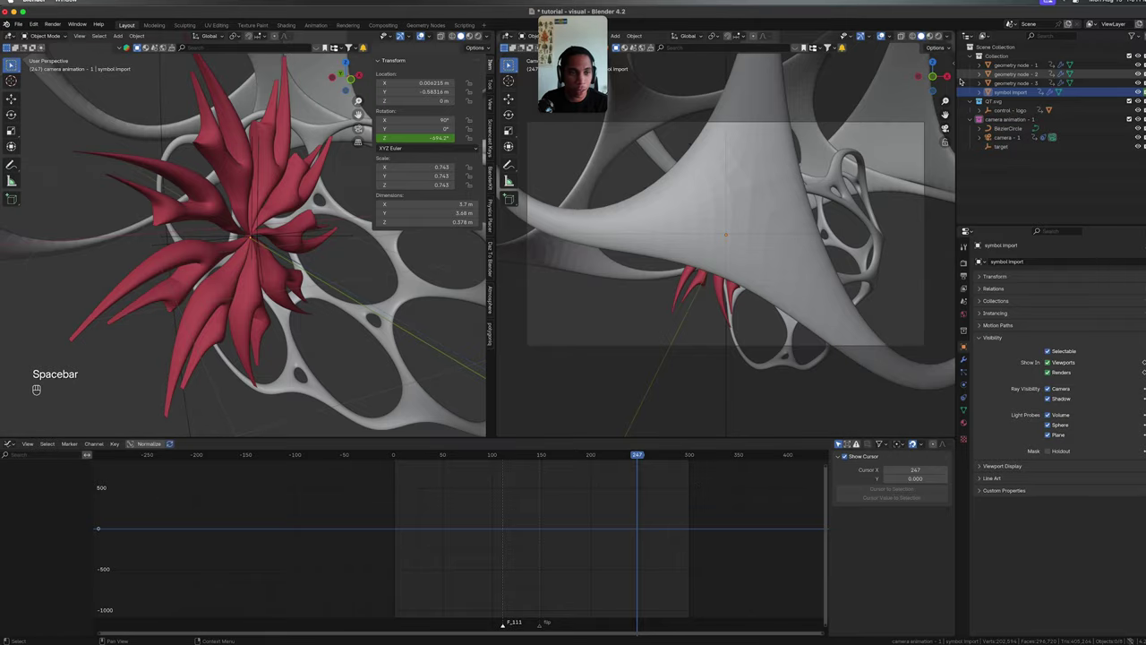
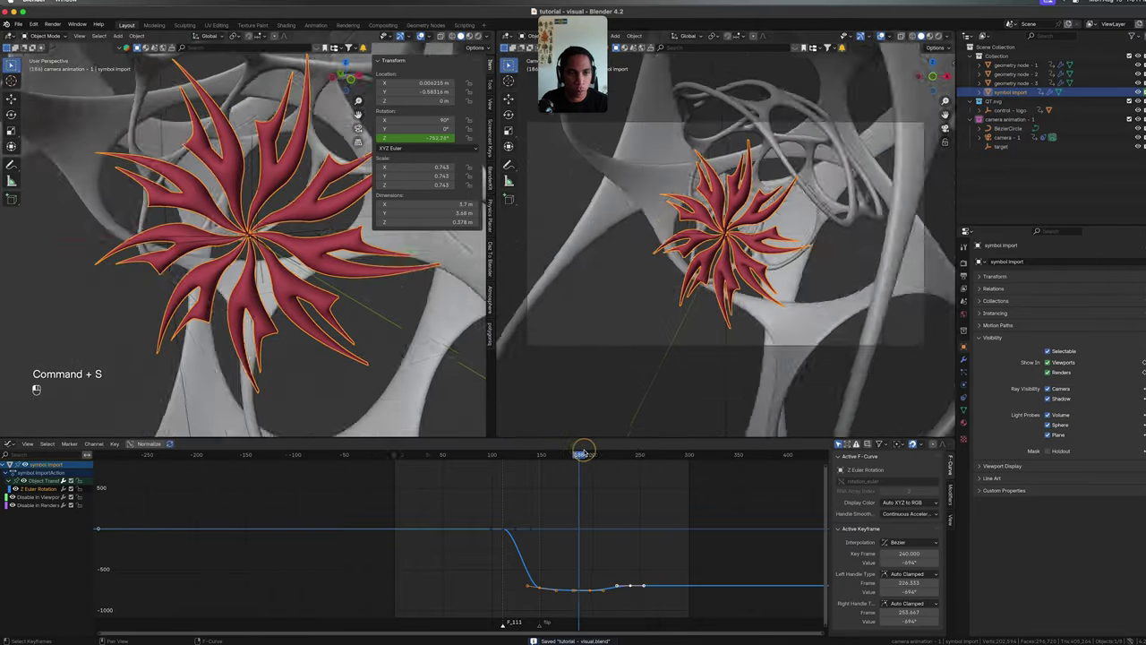
drag(628, 447, 595, 457)
click(647, 549)
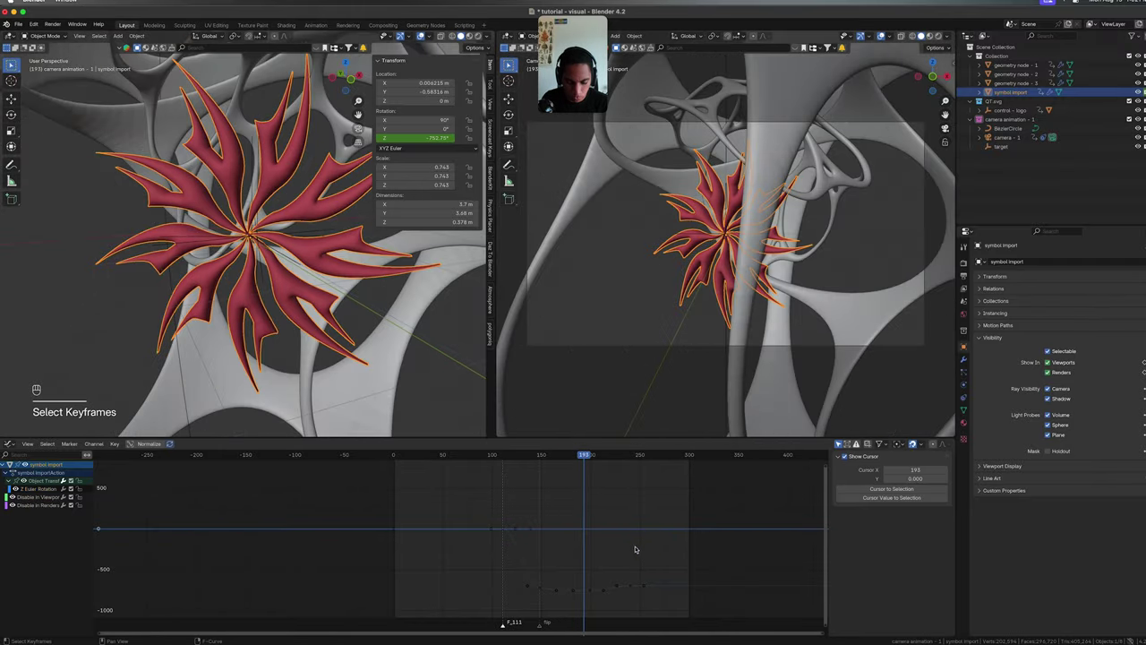
key(Up)
key(Down)
key(Down)
key(Up)
key(Up)
key(Down)
key(Up)
key(Down)
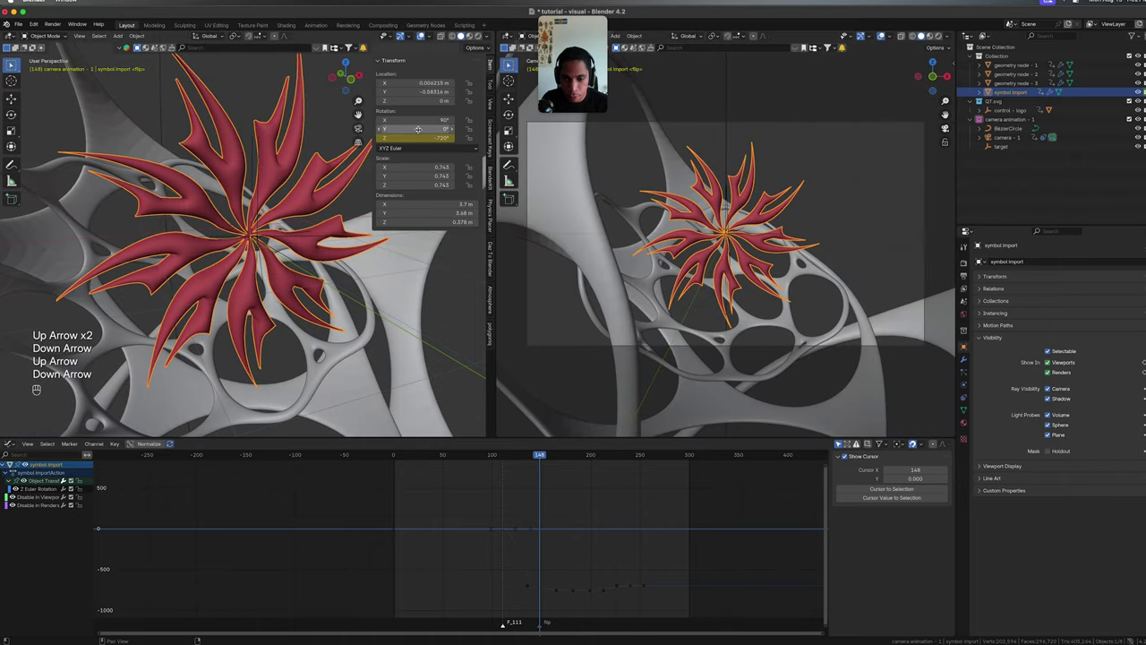
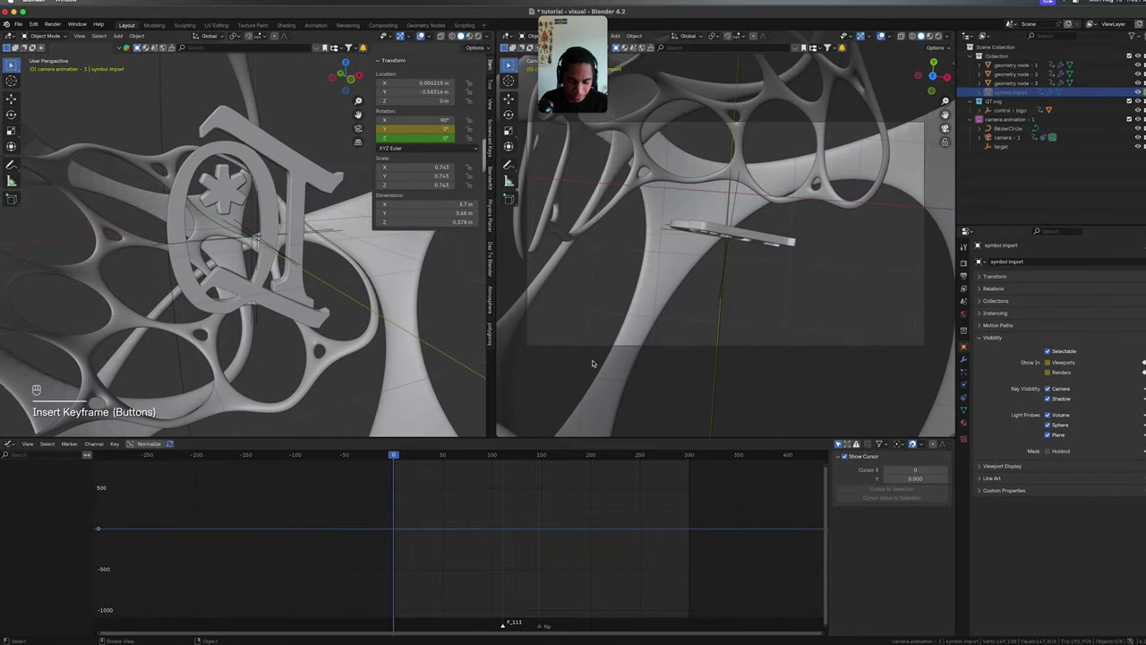
Key the symbol's Y rotation to -720° at frame 300 with linear interpolation and save.
key(Right)
key(shift+Right)
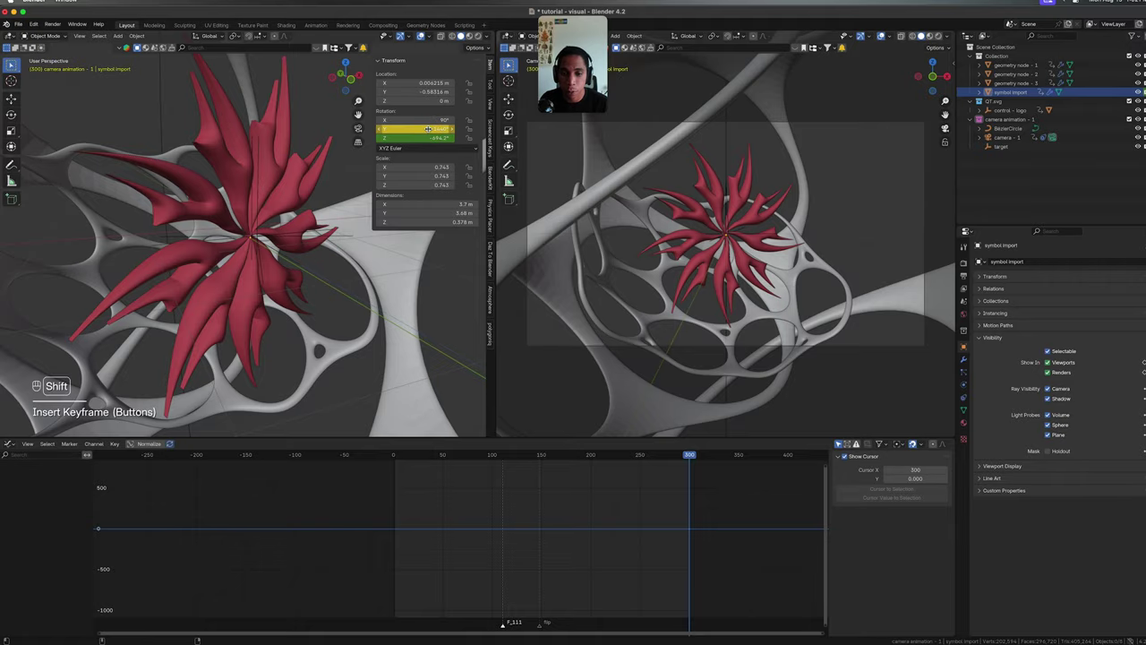
key(shift+Left)
key(space)
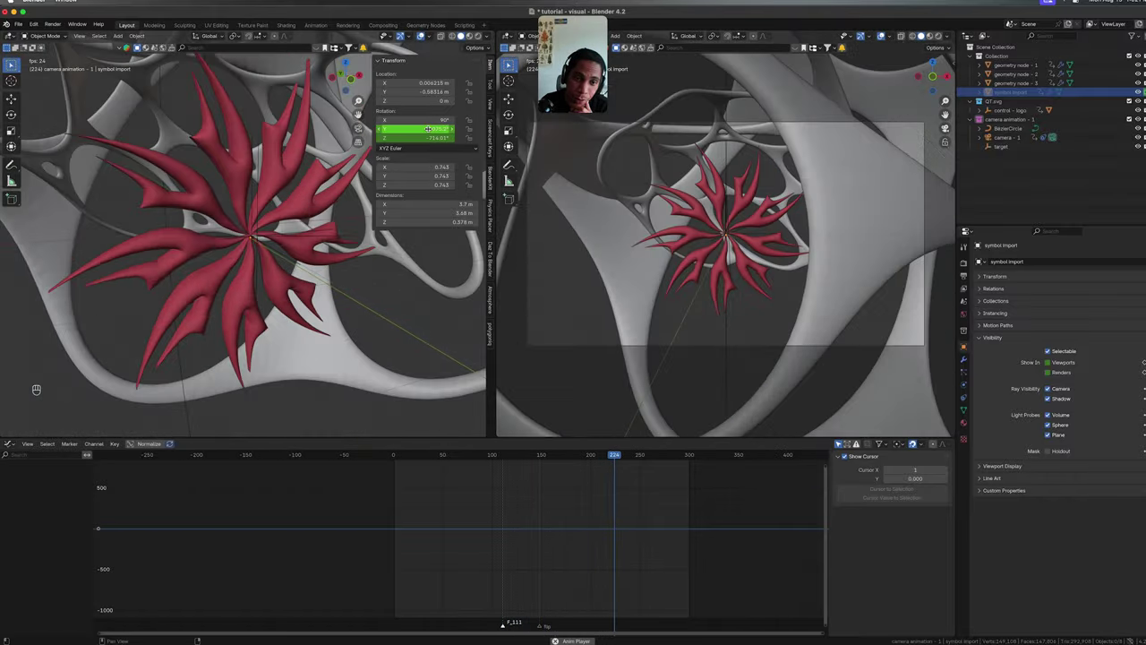
key(space)
key(shift+Left)
key(super+s)
Scrub the timeline, jump back to the start and play to preview the steady spin.
key(shift+Right)
key(Left)
key(Right)
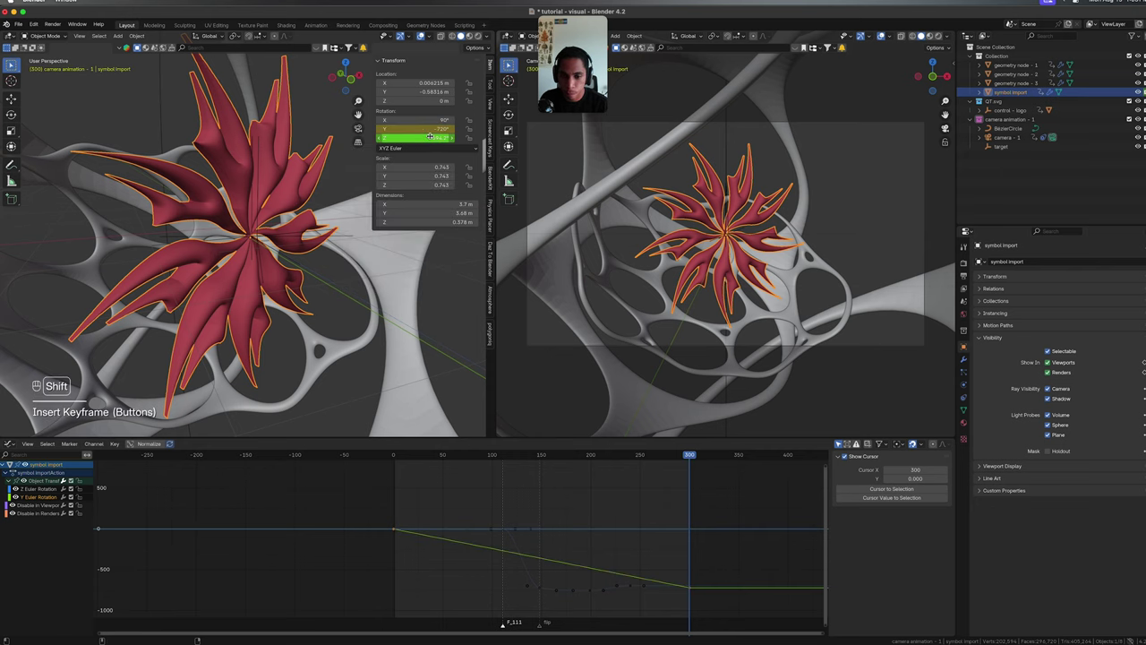
key(shift+Left)
key(space)
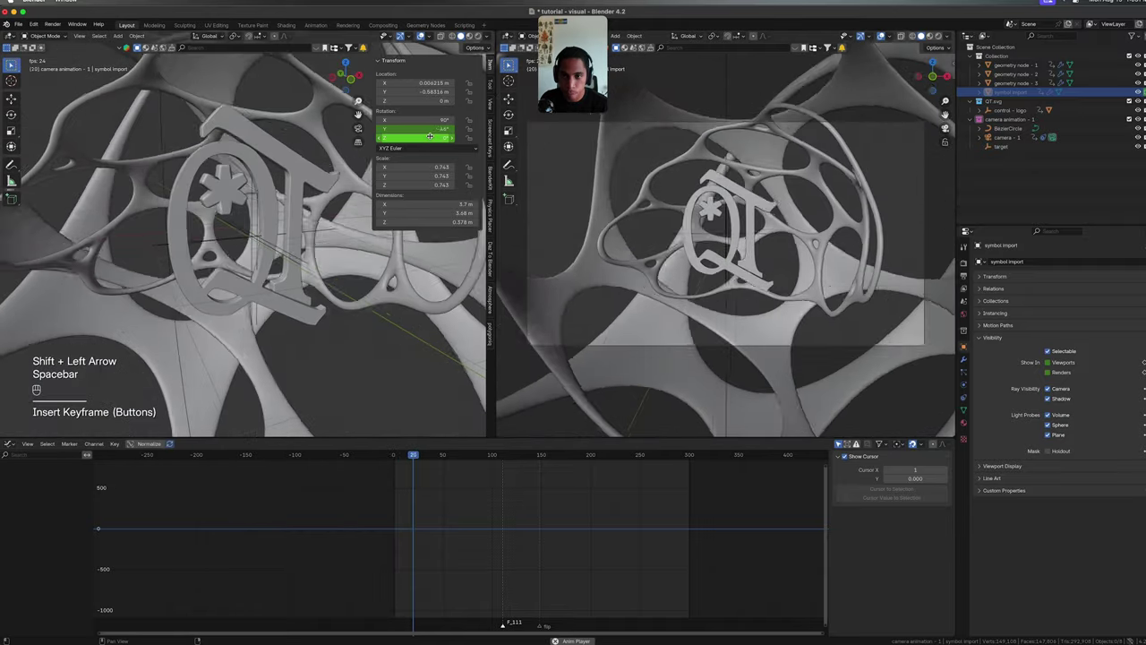
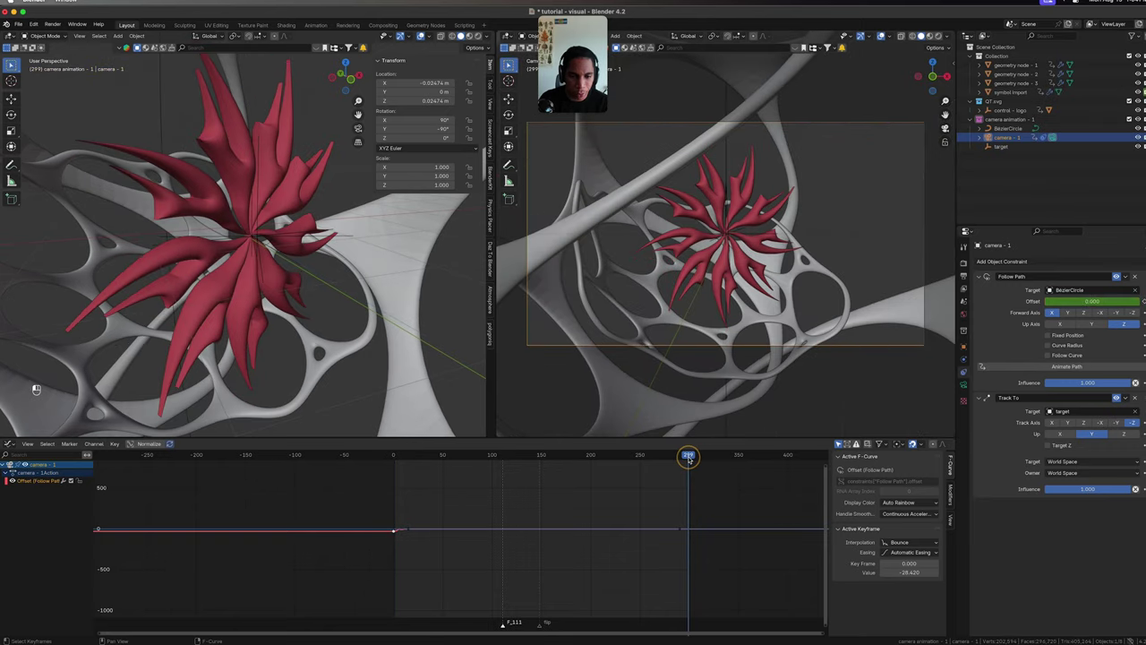
Keyframe the camera's Follow Path Offset at frame 300 (-28.420) and stop the fly-through playback.
key(shift+Right)
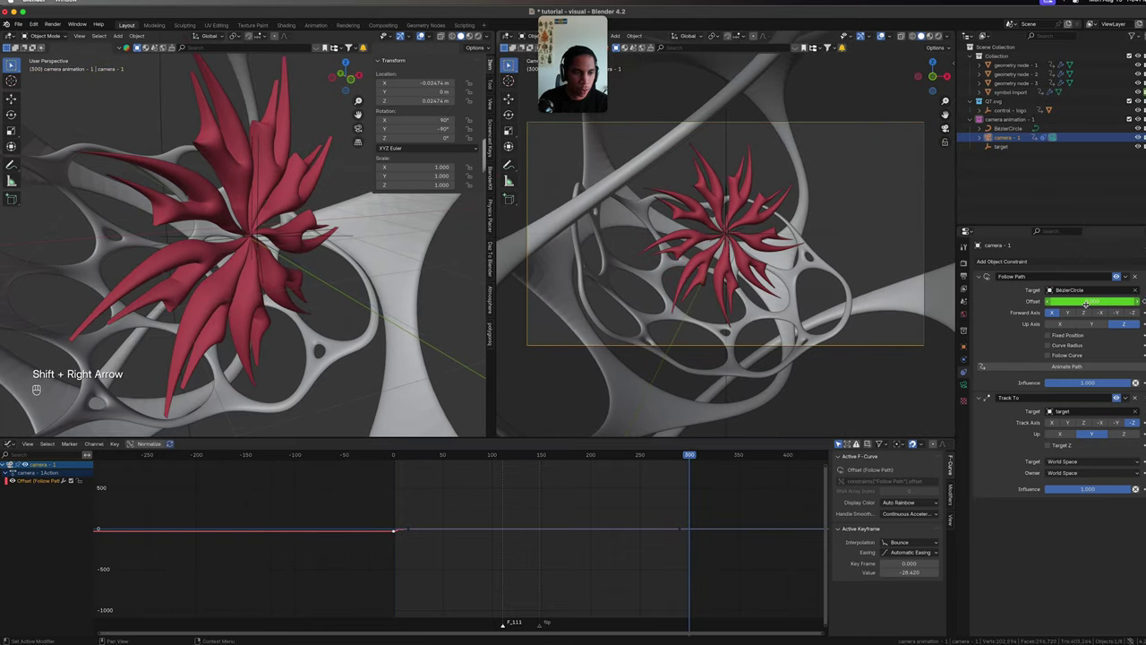
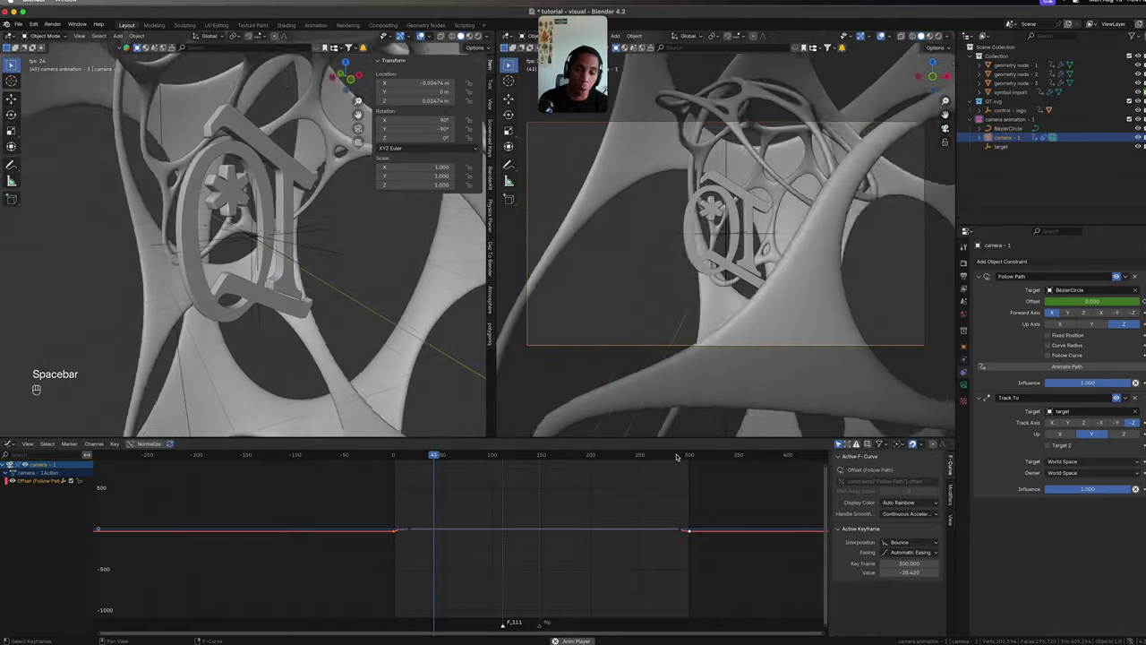
click(677, 453)
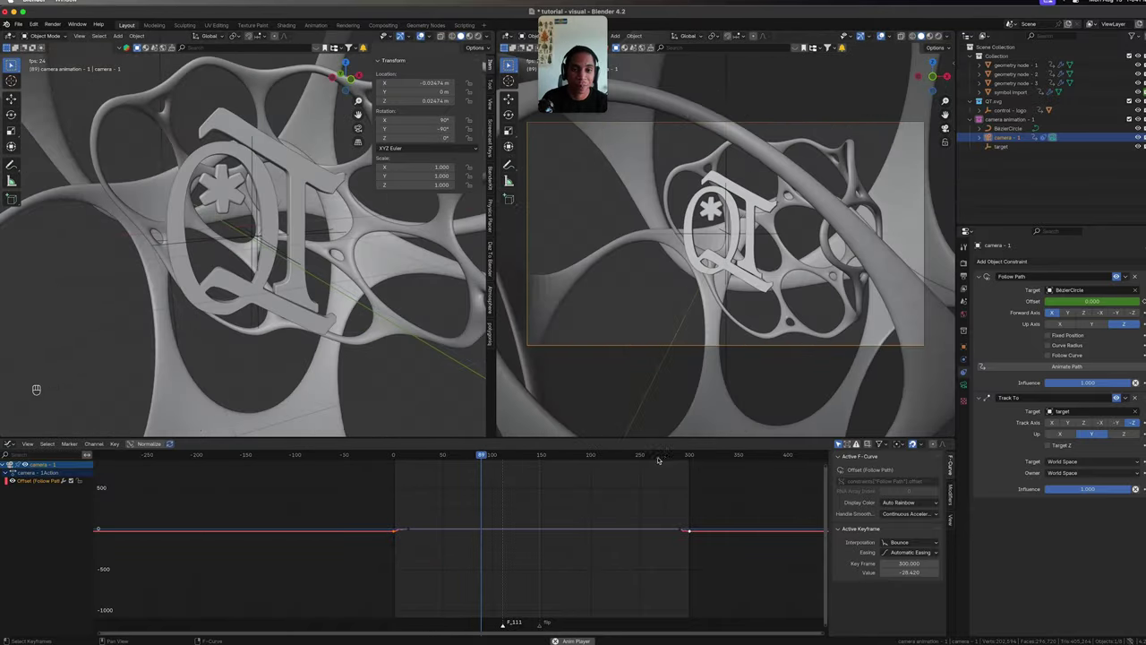
key(space)
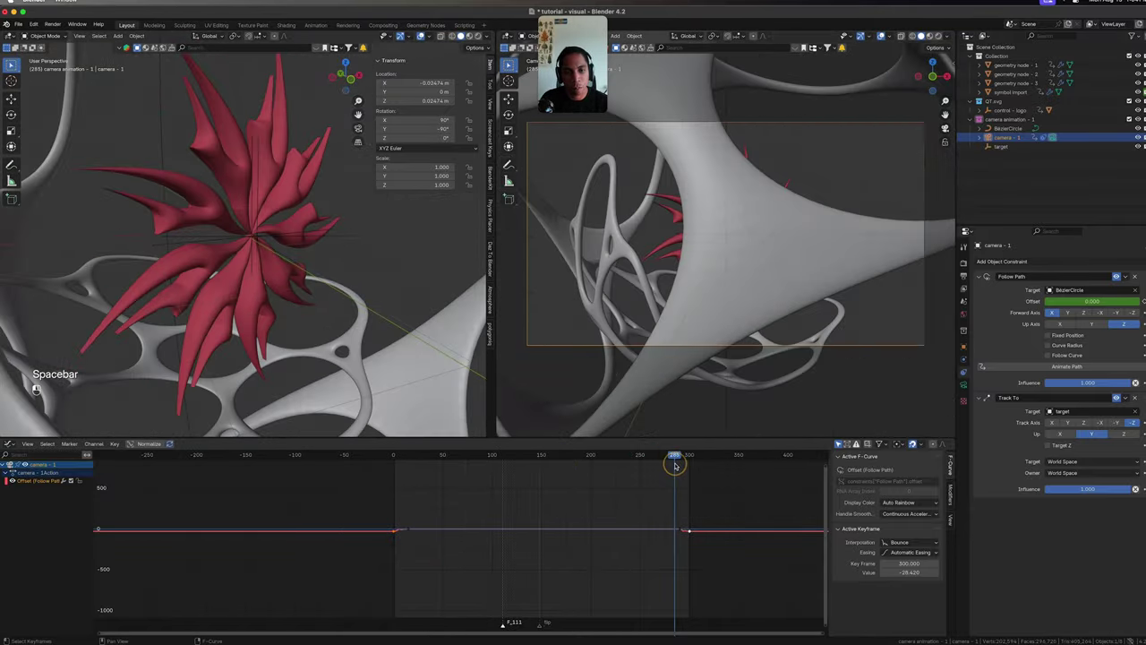
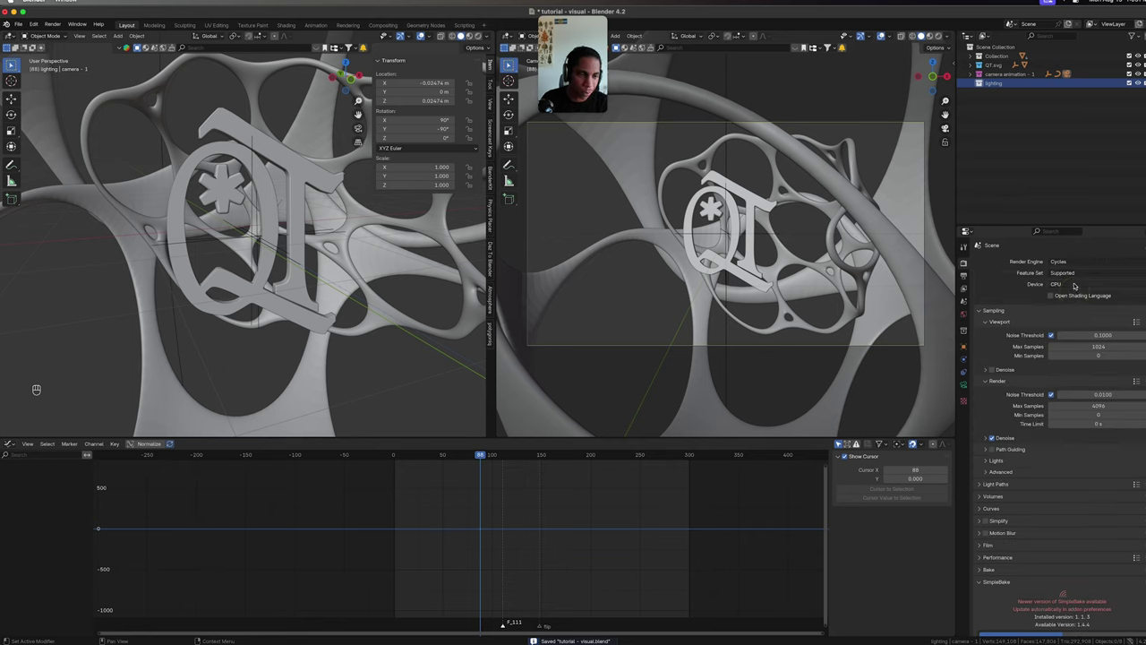
Switch Cycles to GPU Compute with 150 max samples, save, and show a rendered preview in the camera view.
click(1083, 276)
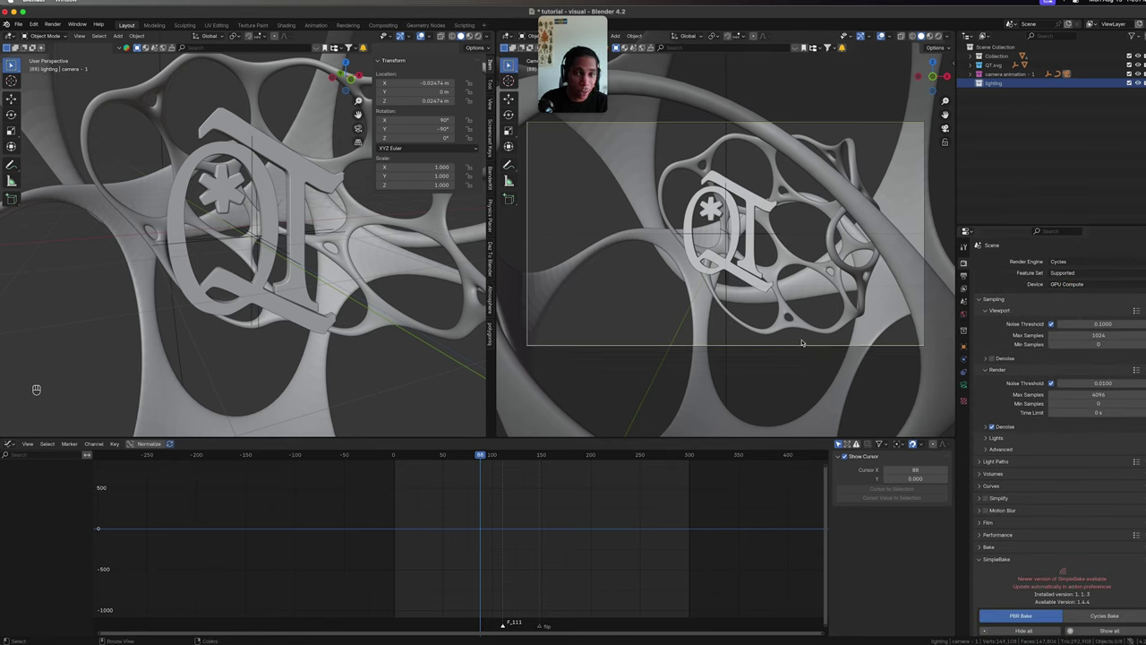
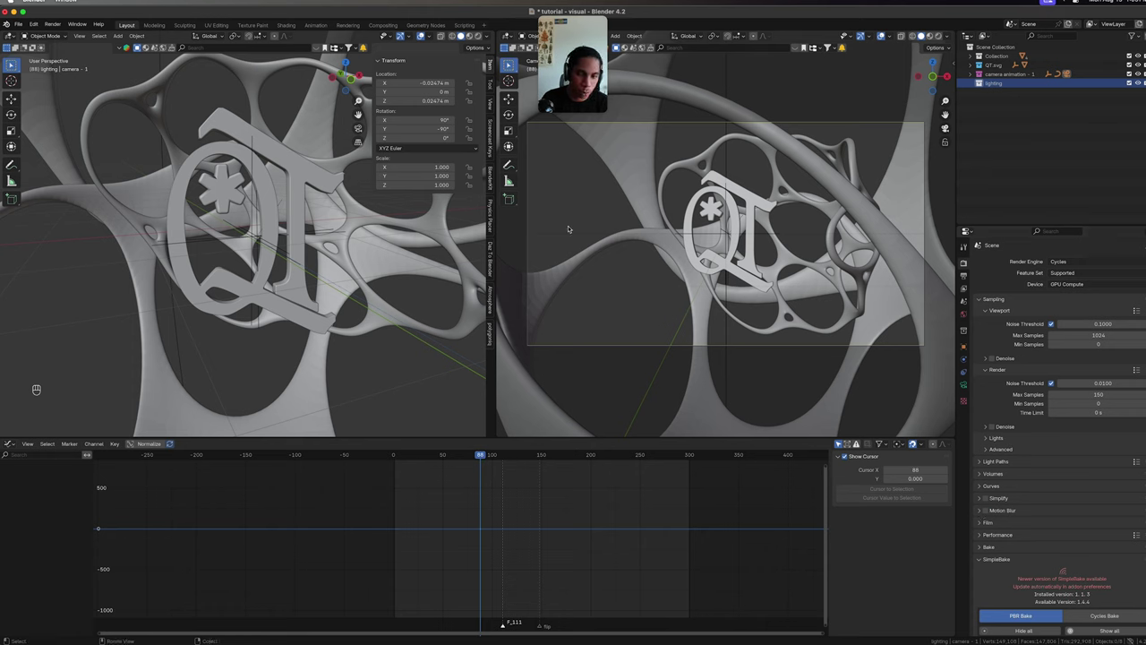
key(super+s)
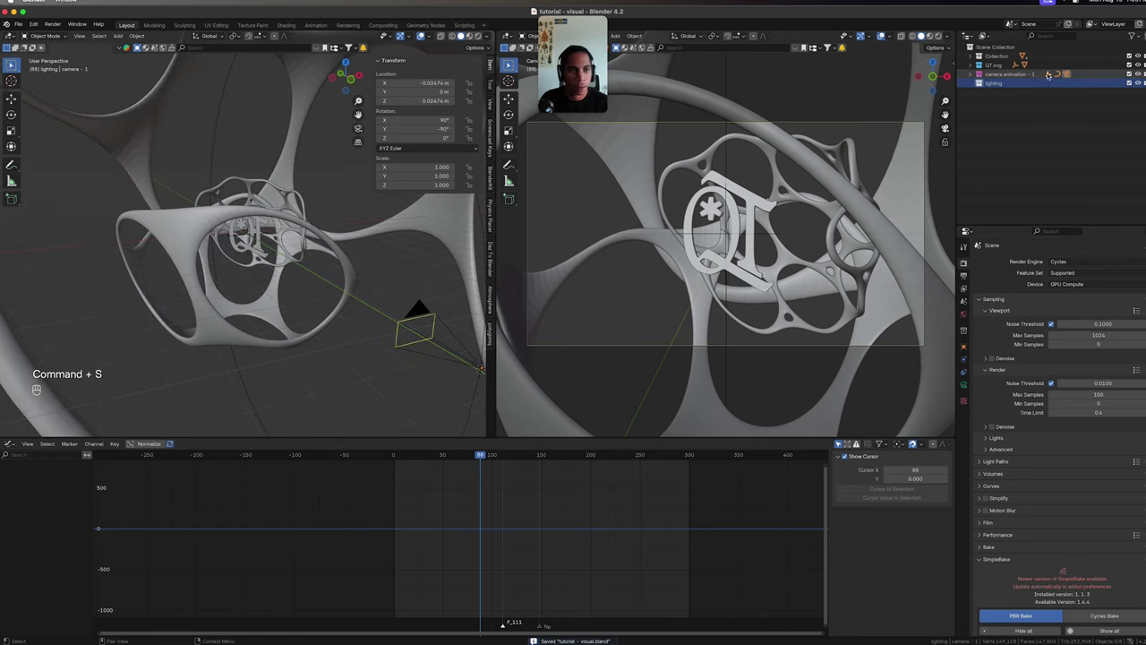
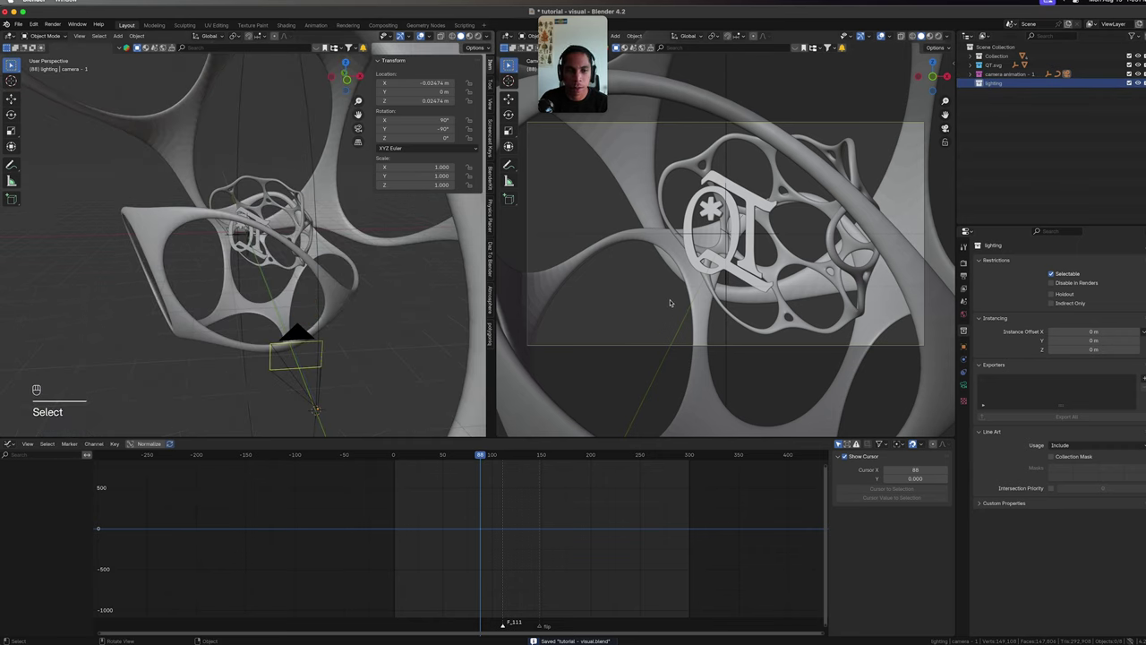
key(z)
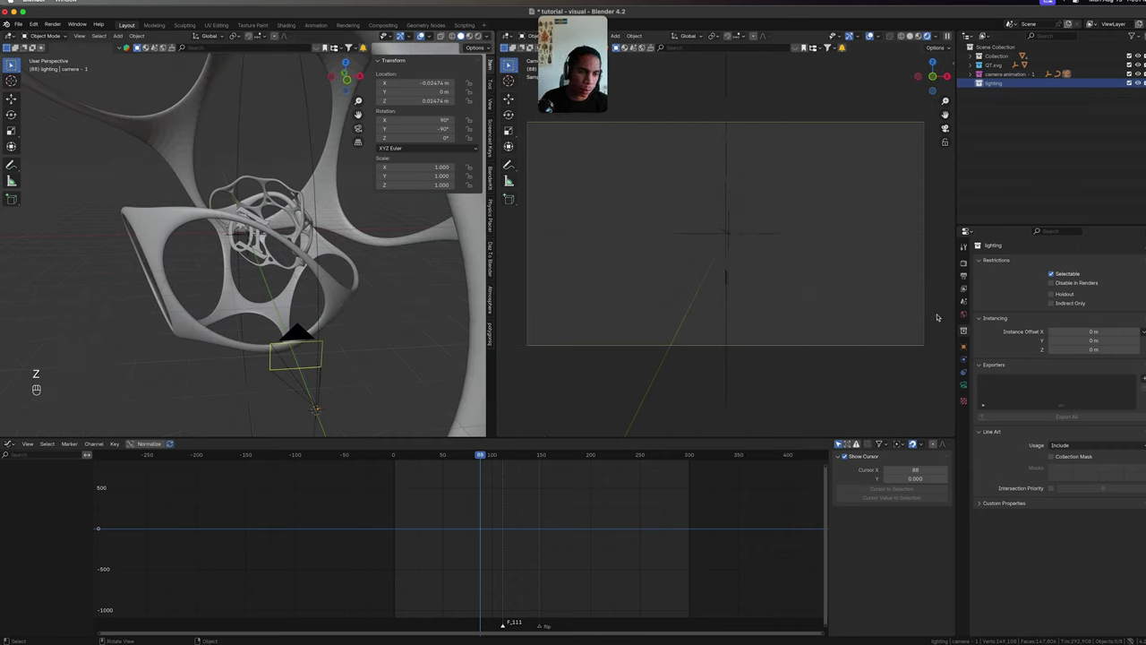
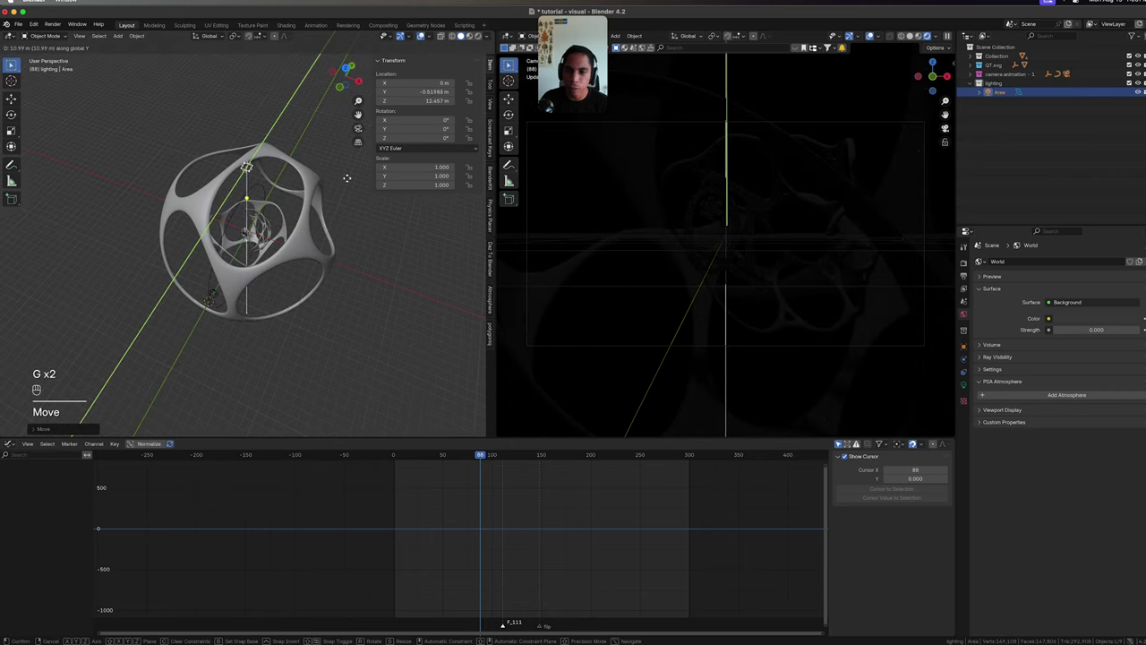
Place the 400 W area light above the shell, frame the shell in view and save the file.
key(g)
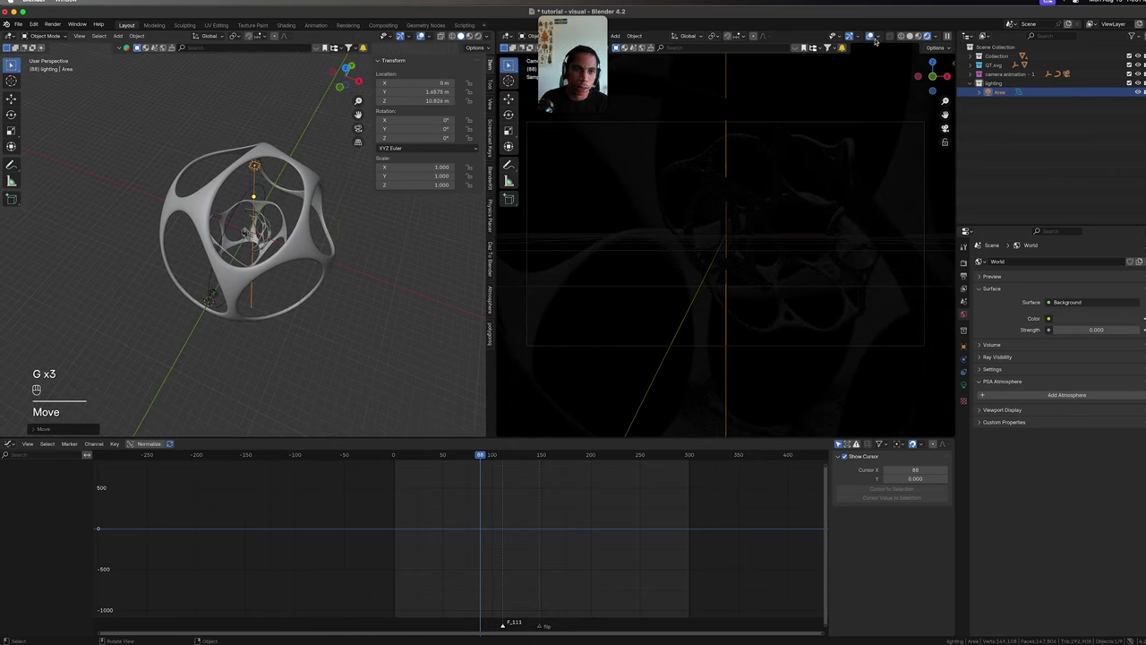
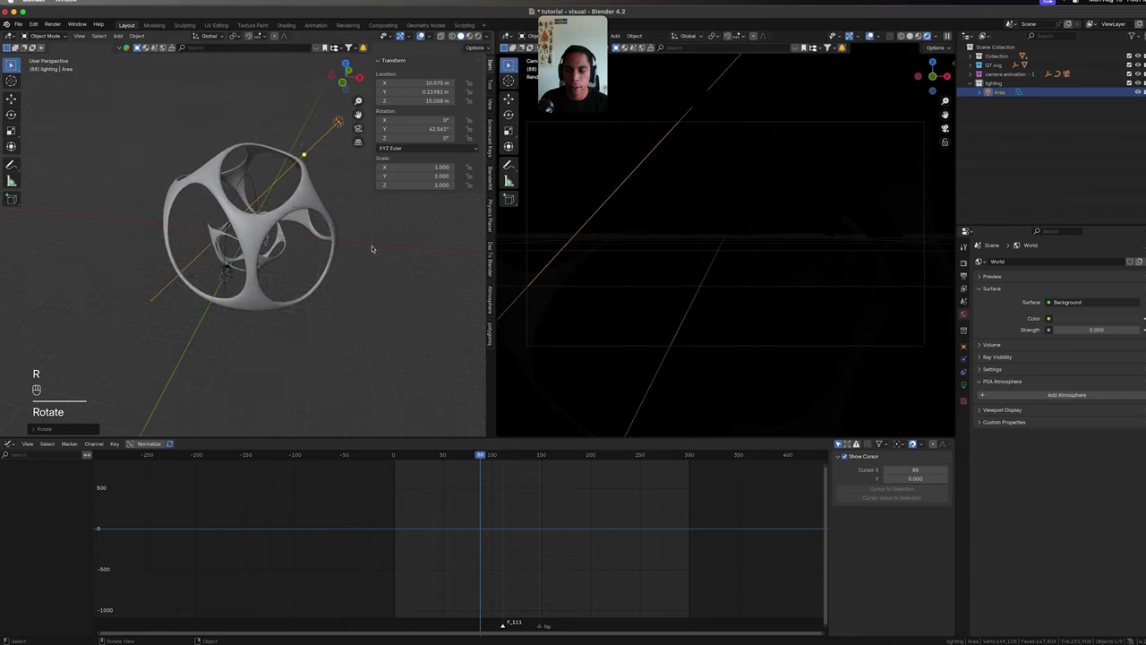
key(g)
drag(362, 291, 365, 307)
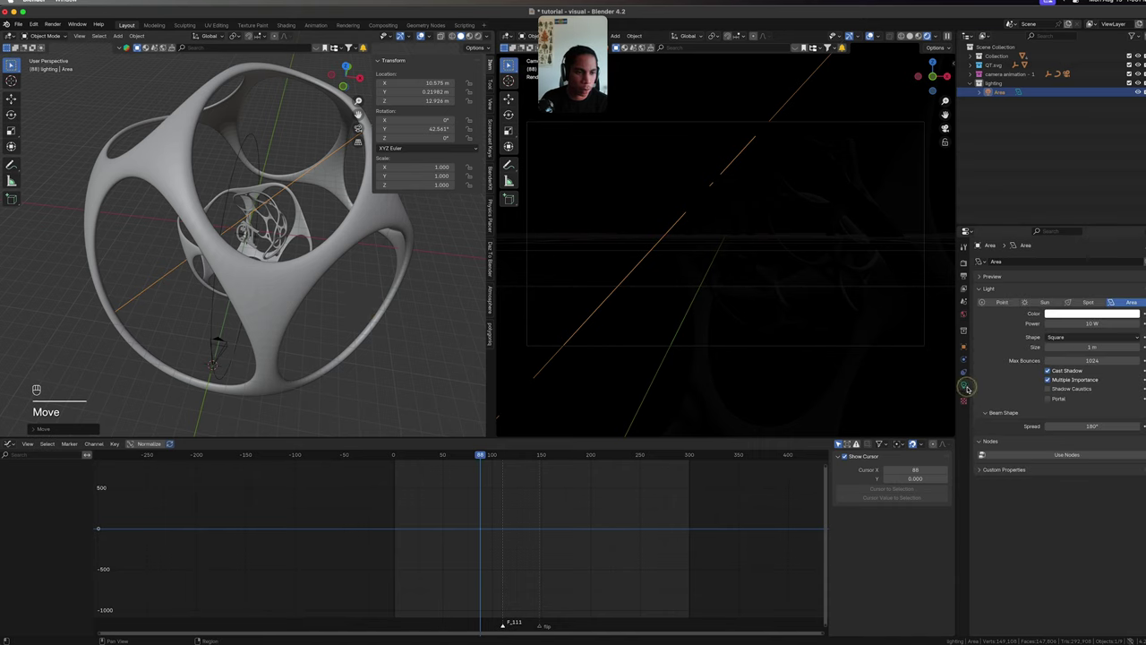
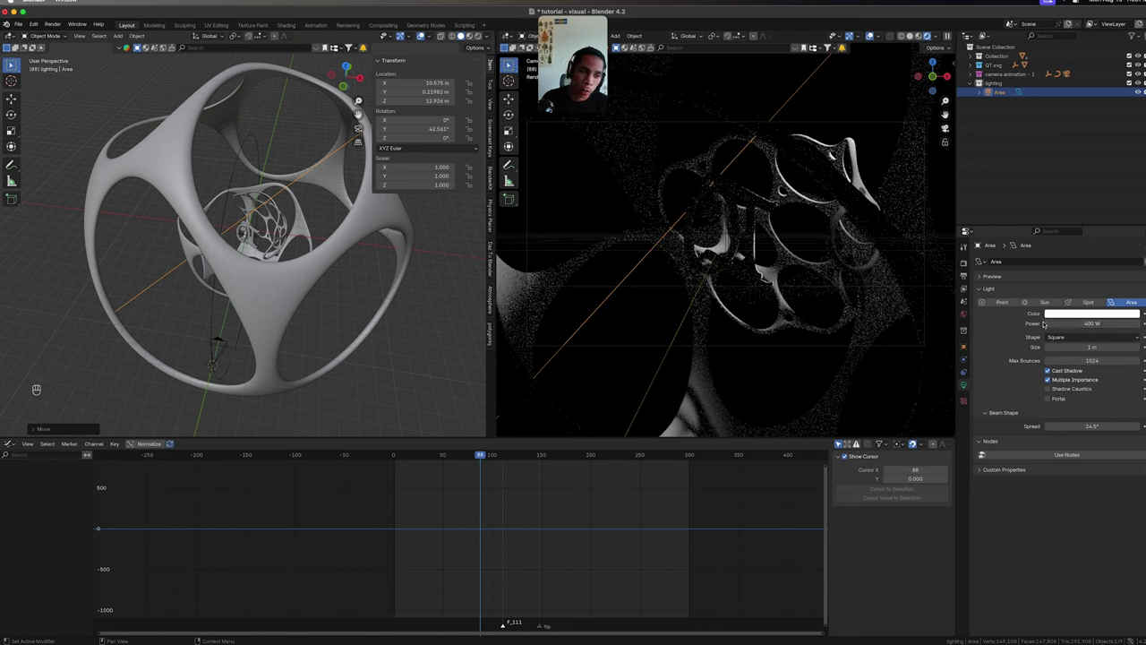
key(super+s)
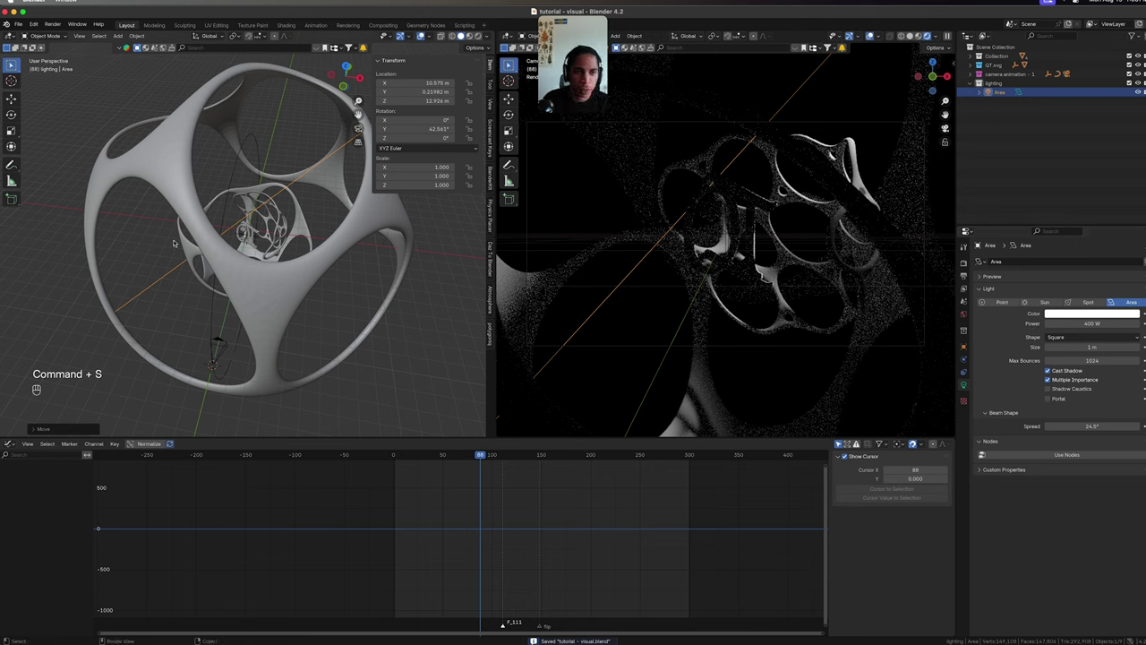
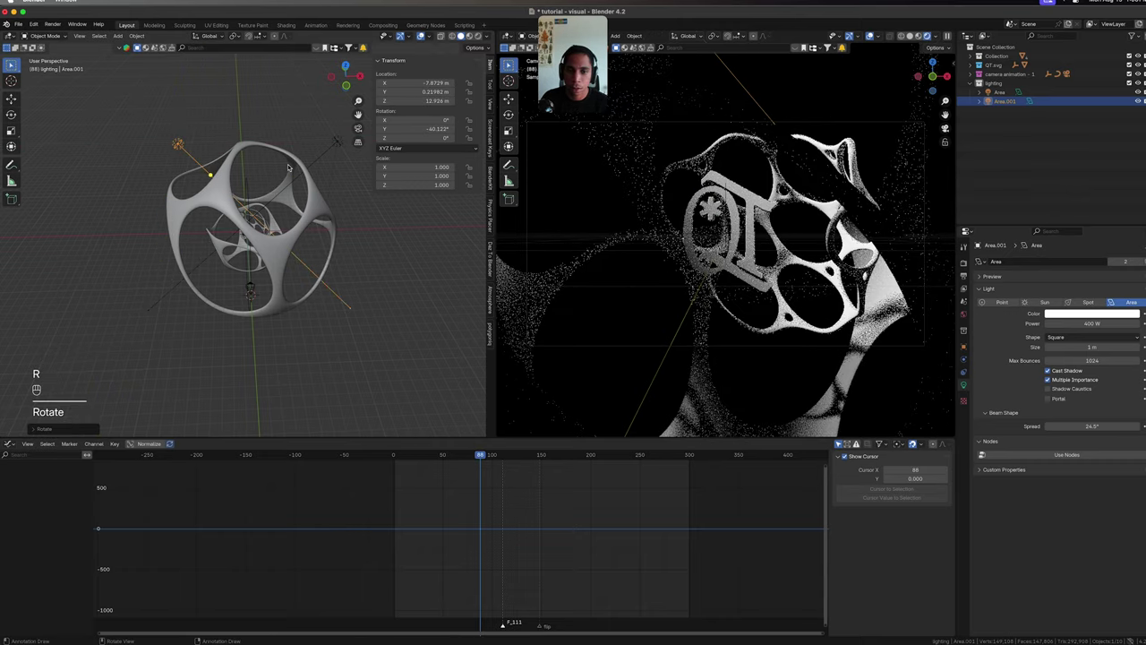
Move and turn Area.002 so its beam crosses the symbol from a new angle.
key(g)
key(r)
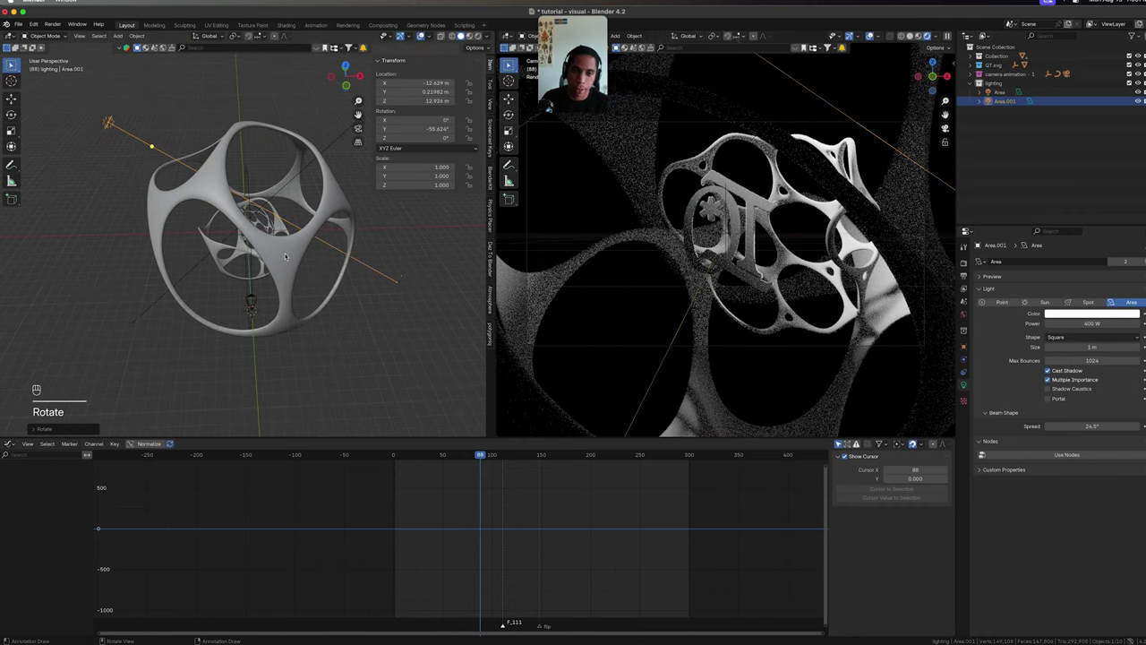
middle_click(286, 223)
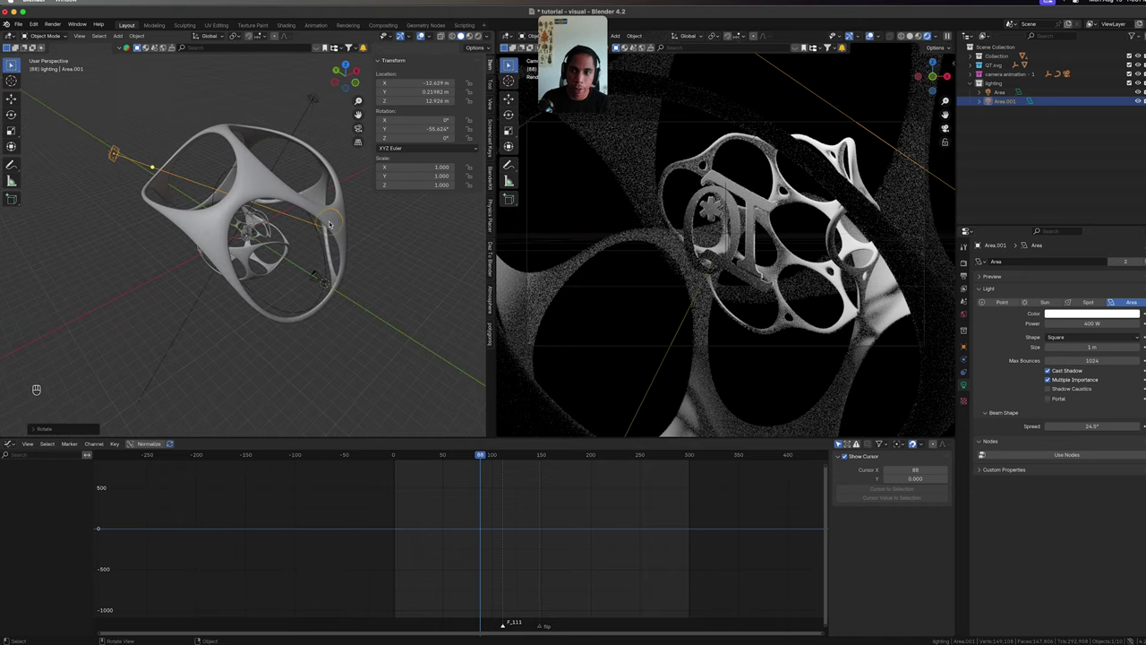
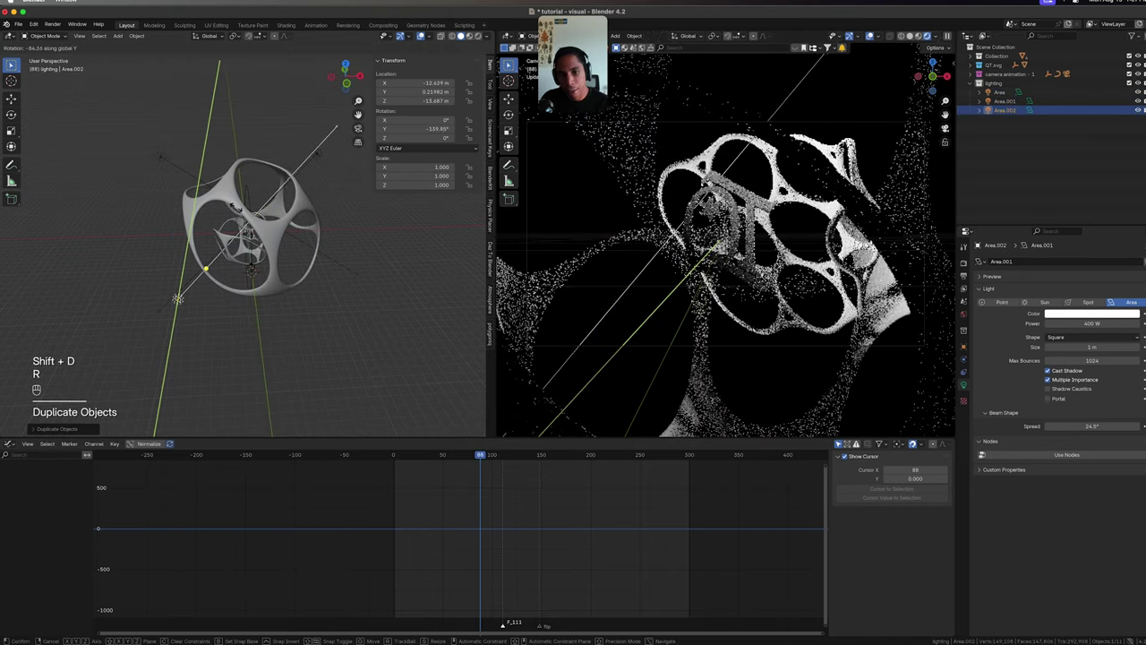
key(x)
click(161, 156)
Duplicate the light as a third area light, rotate it about Y and Z, and save.
key(alt+d)
key(r)
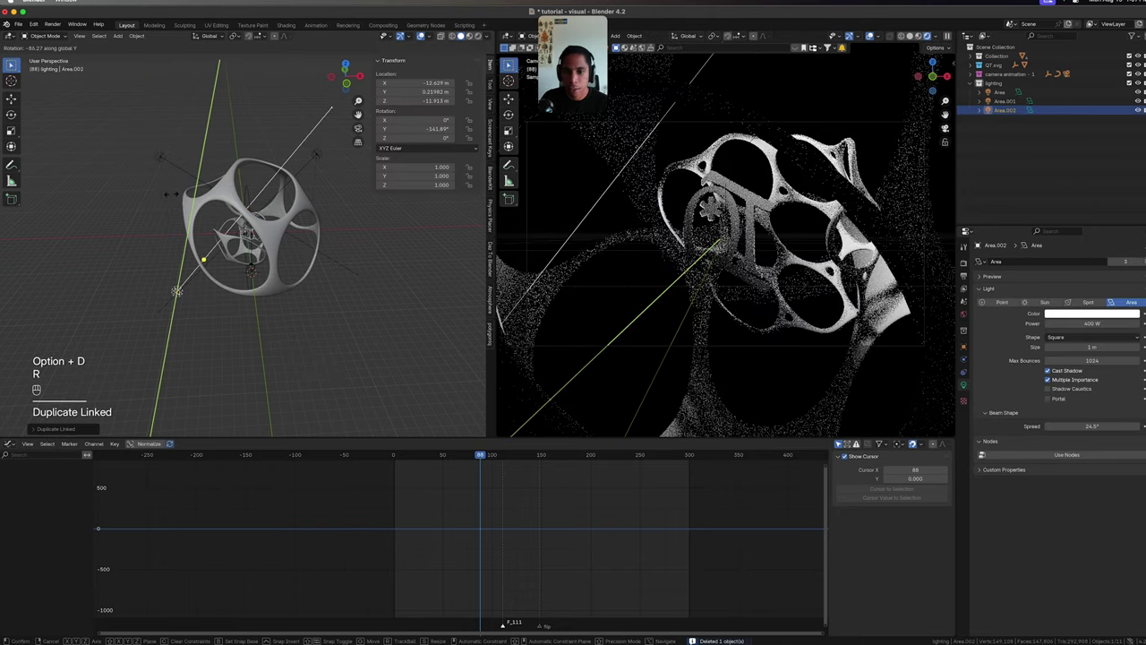
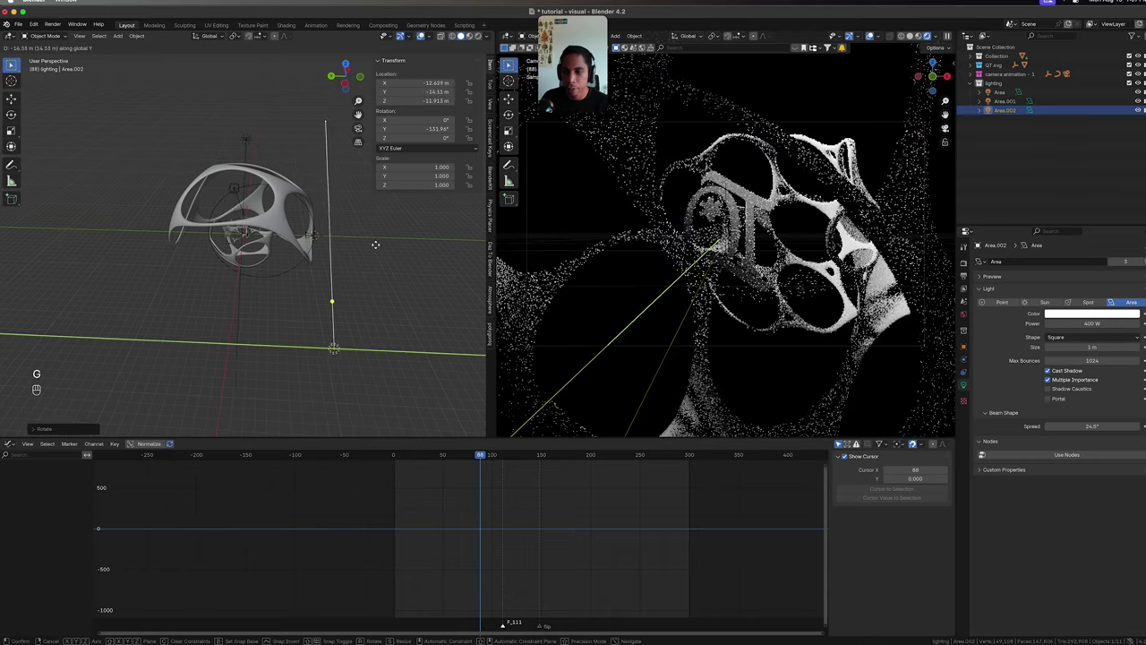
key(r)
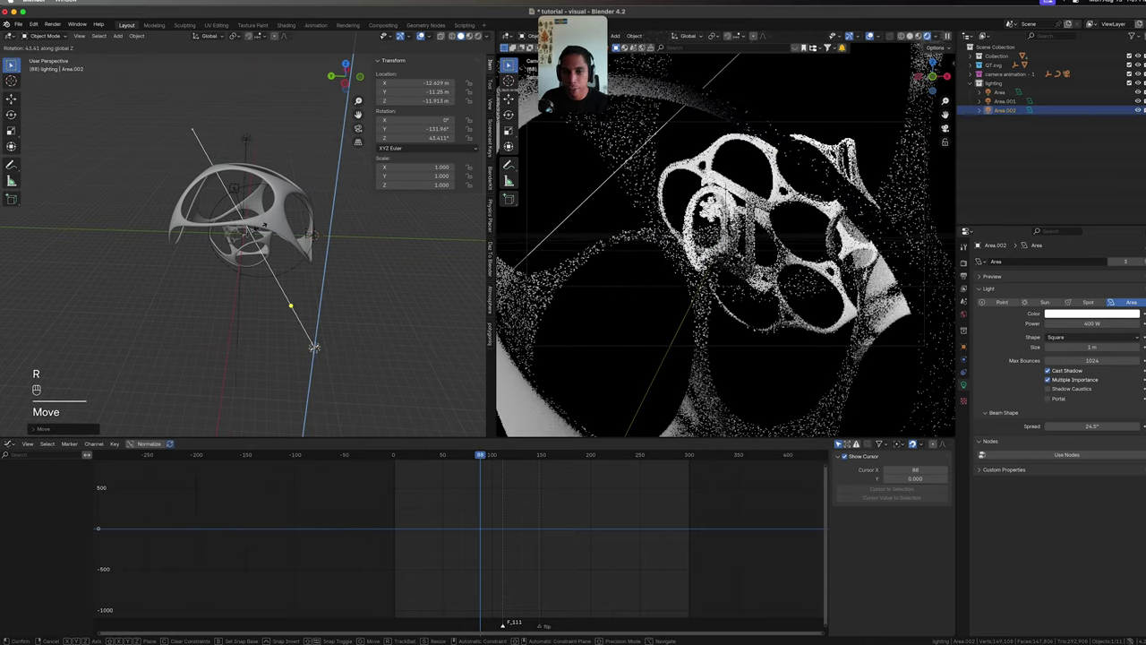
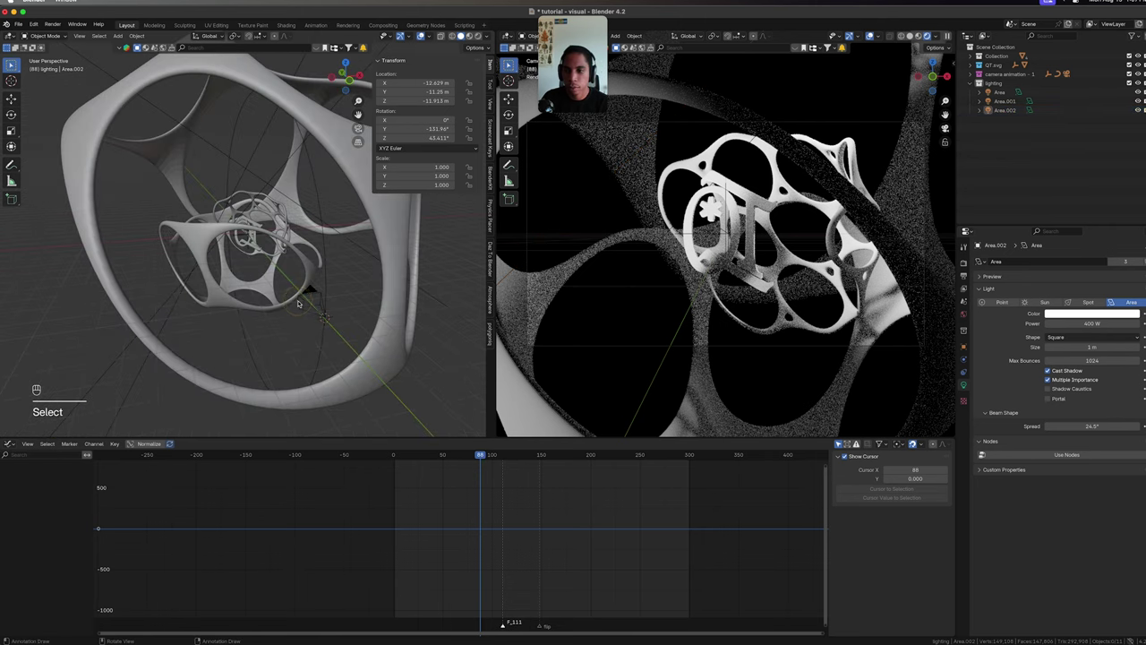
key(super+s)
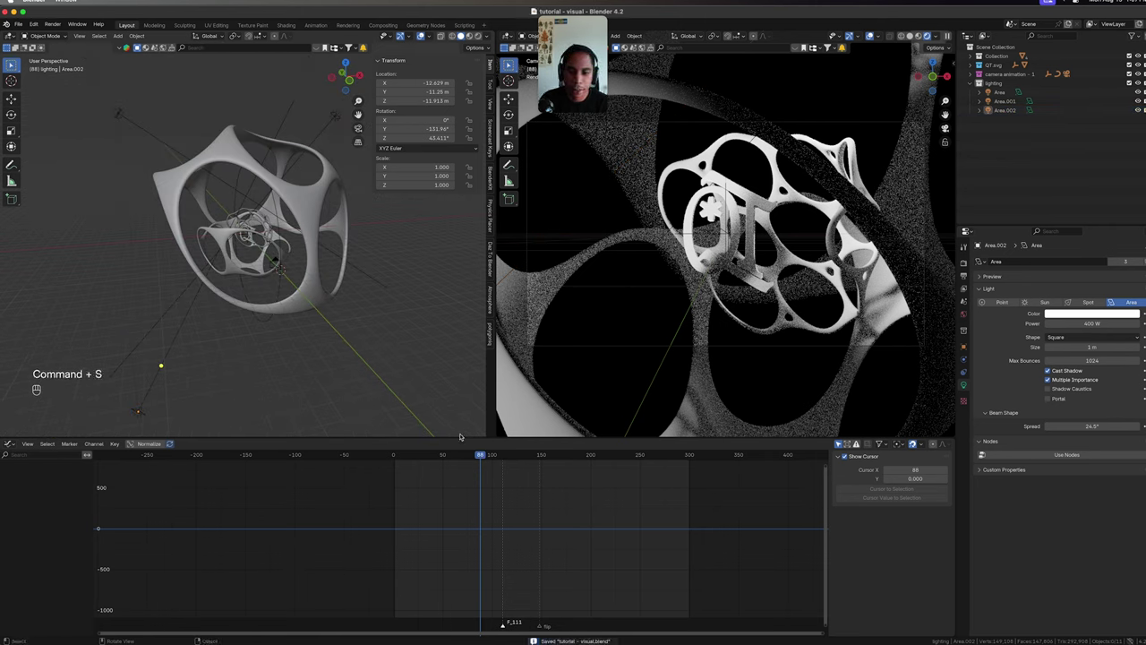
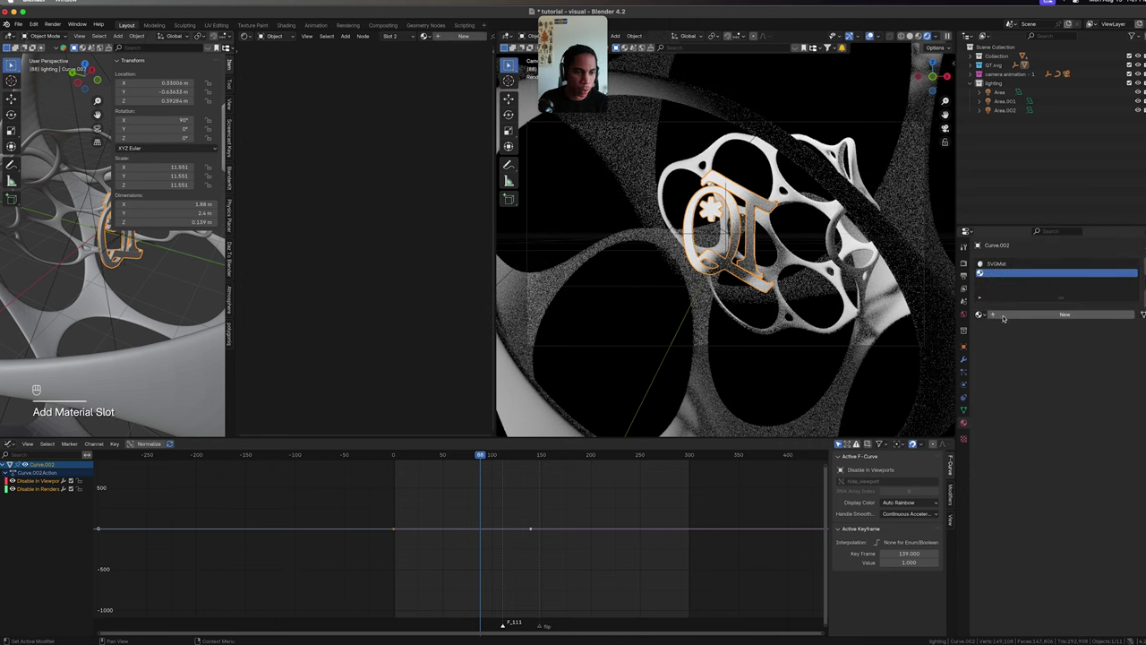
Give the symbol a second fully metallic material slot, smooth-shade the shell and save.
key(Tab)
key(a)
key(Tab)
key(Tab)
key(super+s)
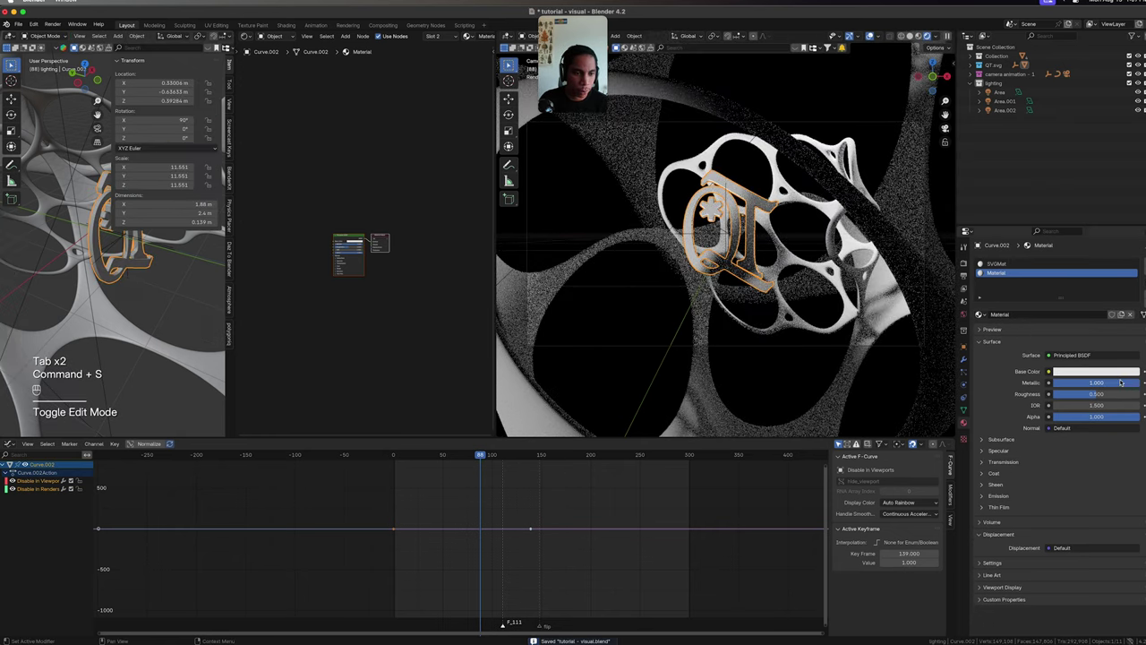
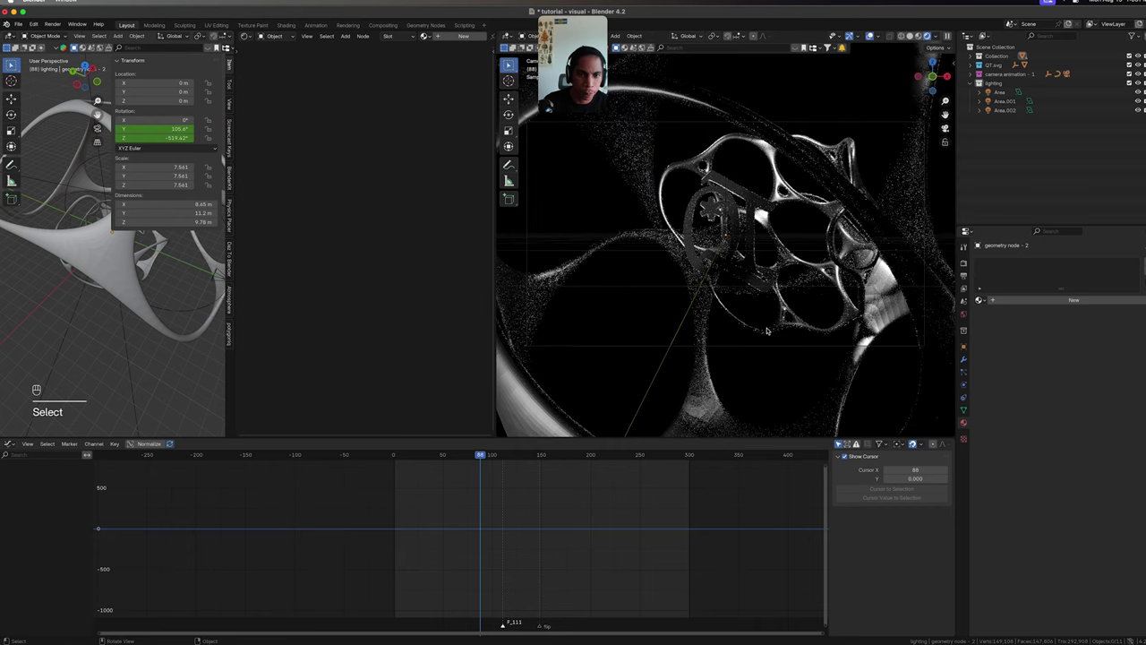
key(n)
key(n)
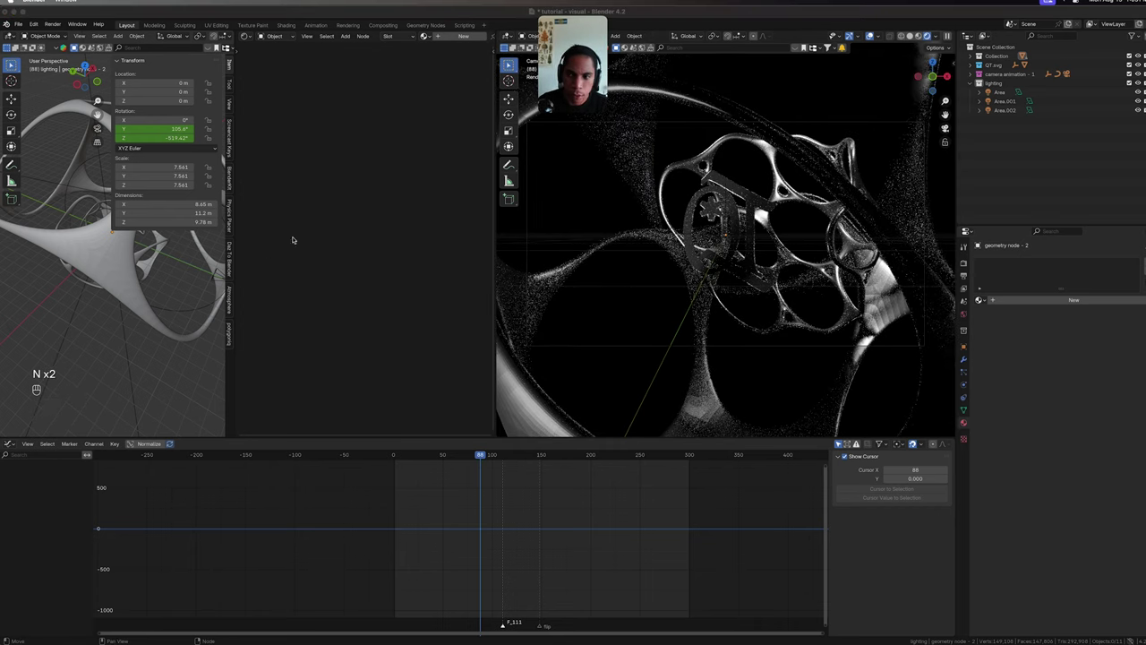
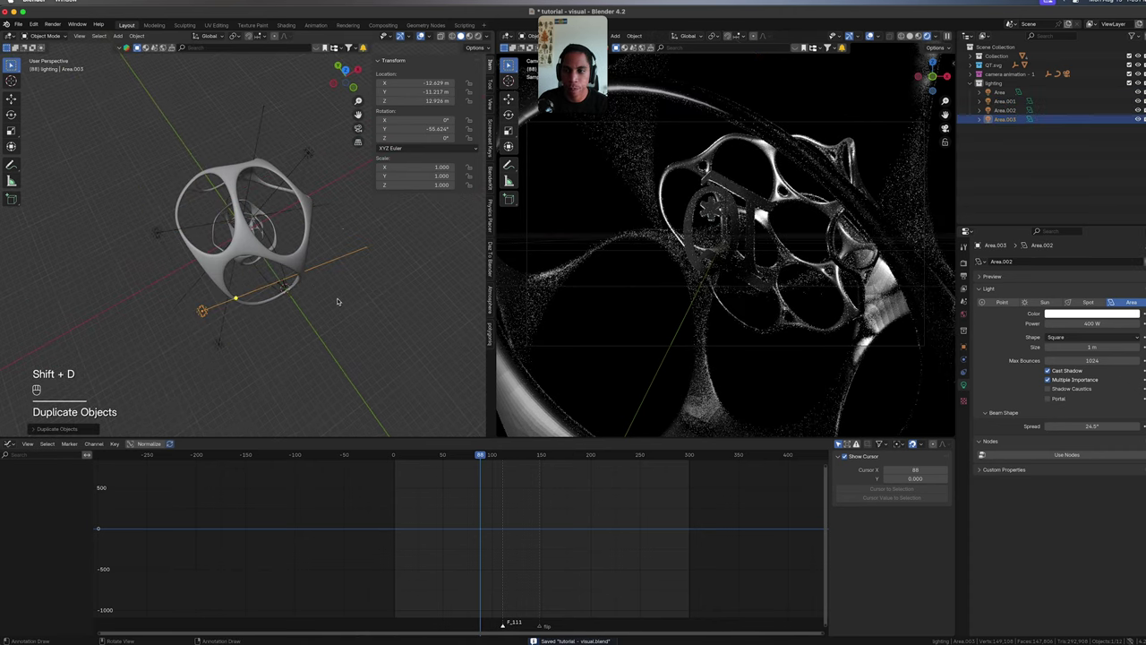
Duplicate a fourth area light Area.003 to the opposite side along Y, rotated on Z toward the symbol.
key(x)
key(alt+d)
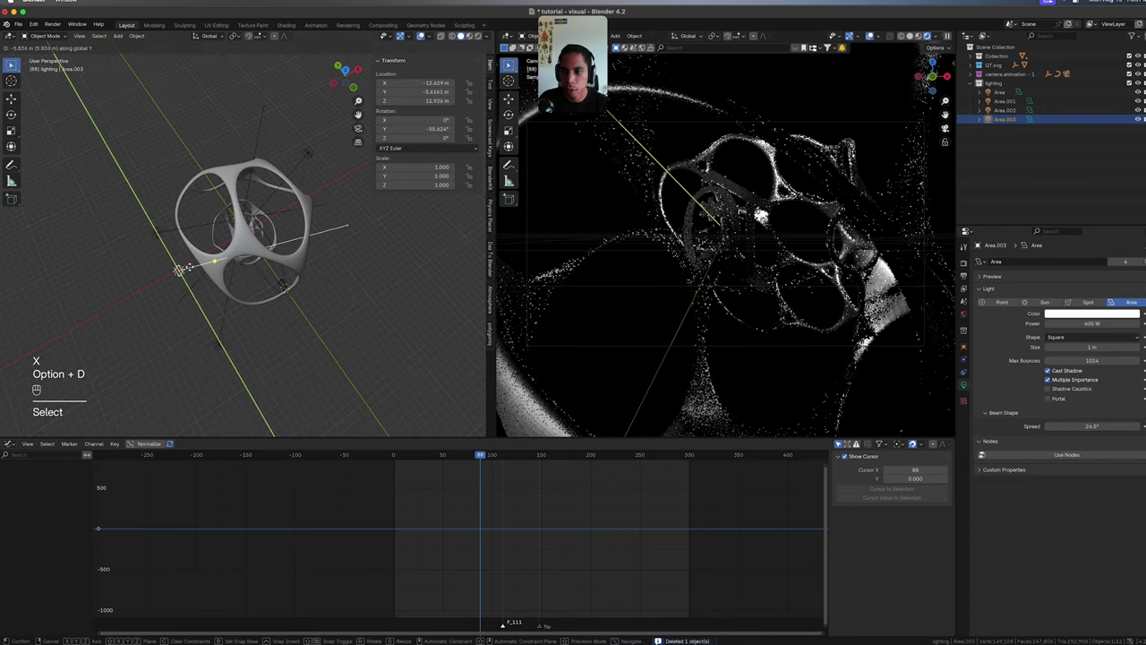
key(r)
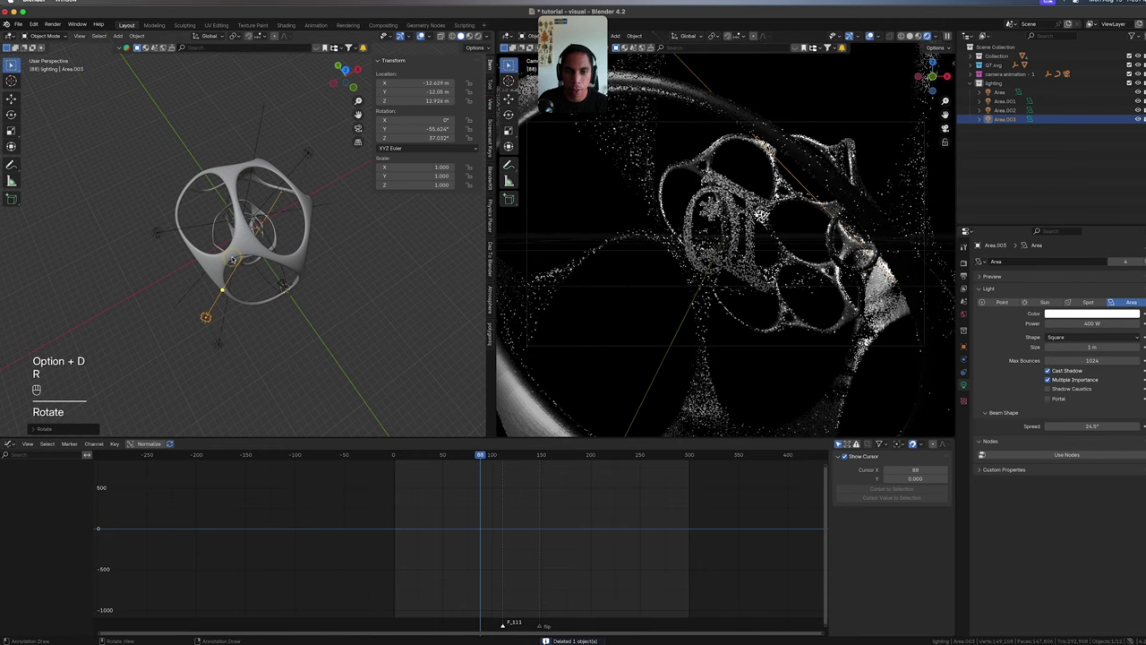
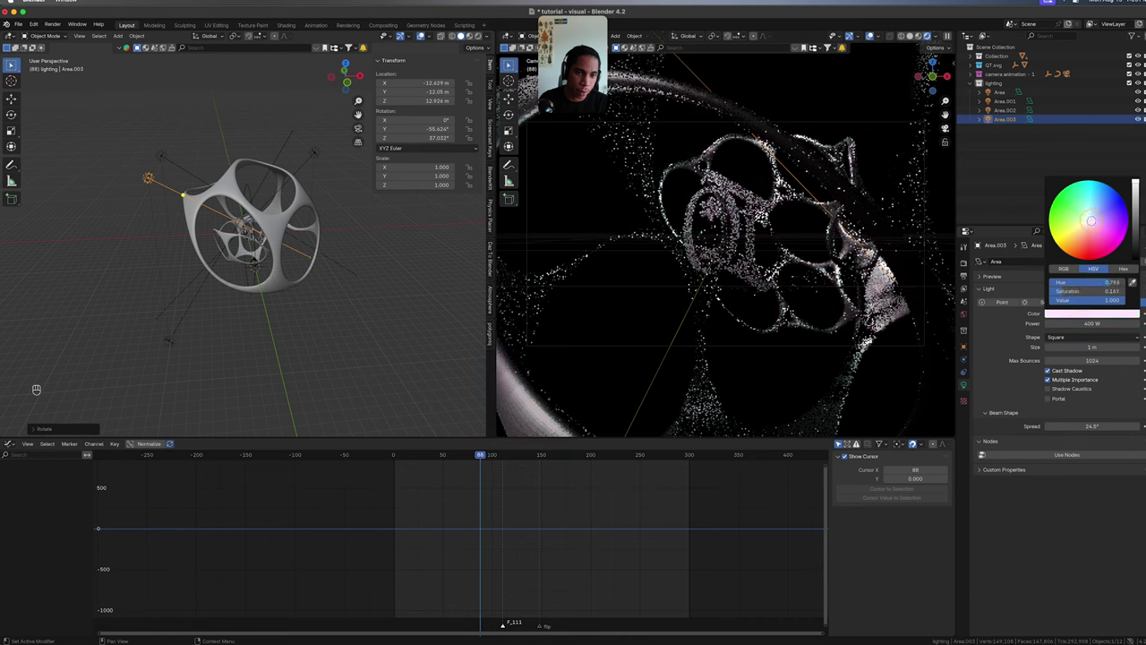
key(super+z)
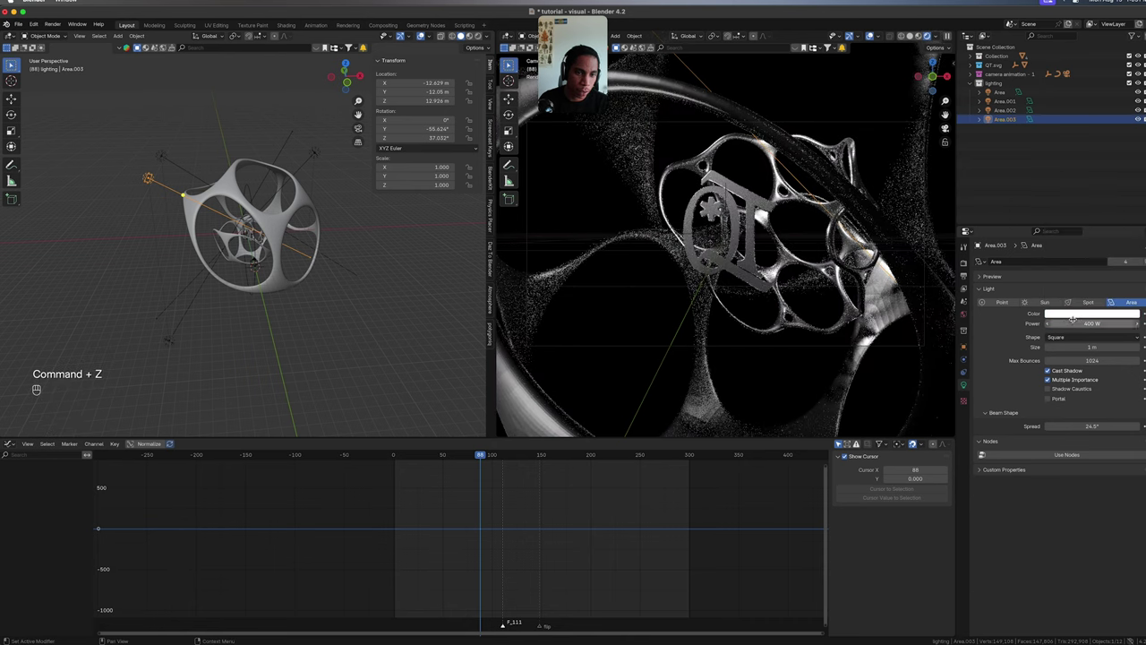
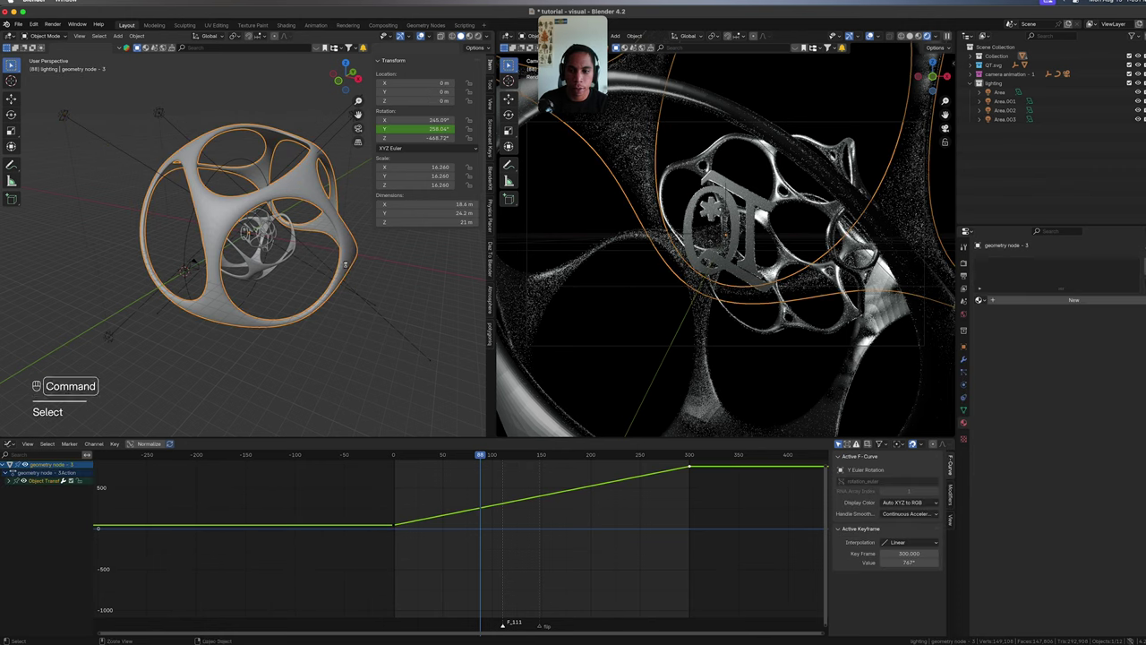
Save the file and look through the scene camera in the right viewport.
key(super+s)
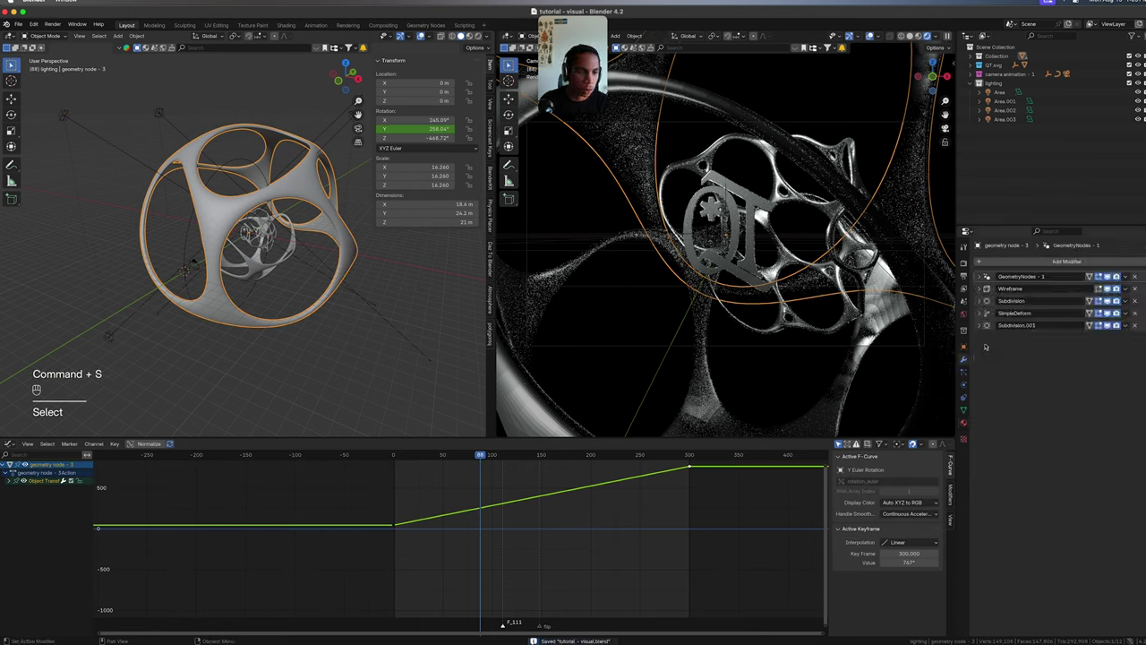
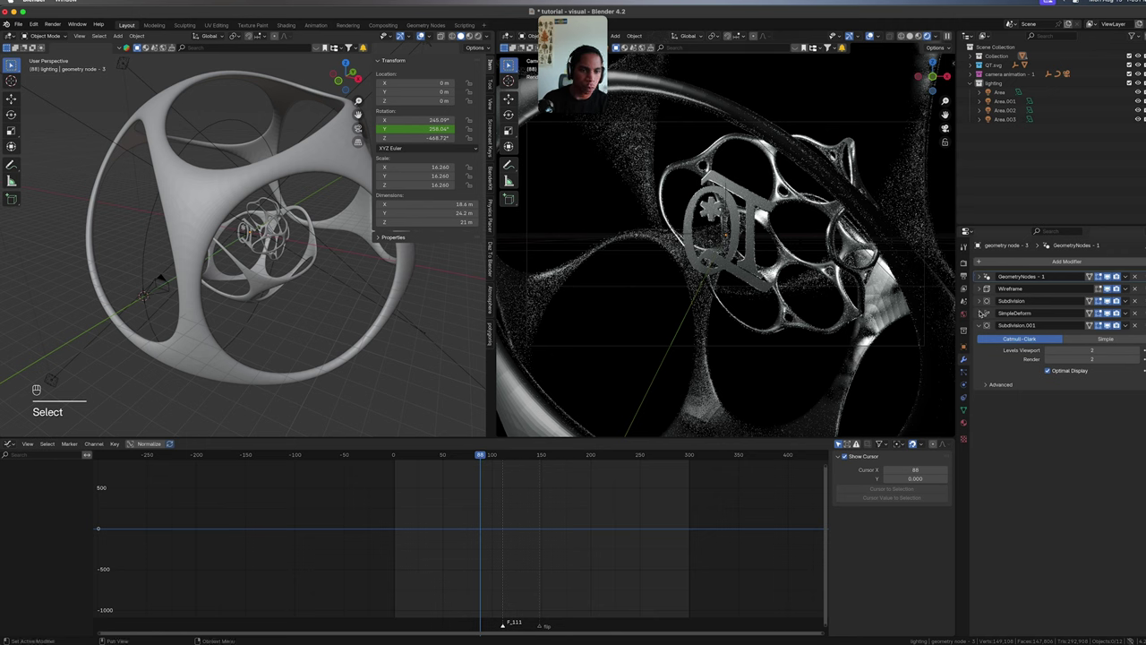
key(ctrl+b)
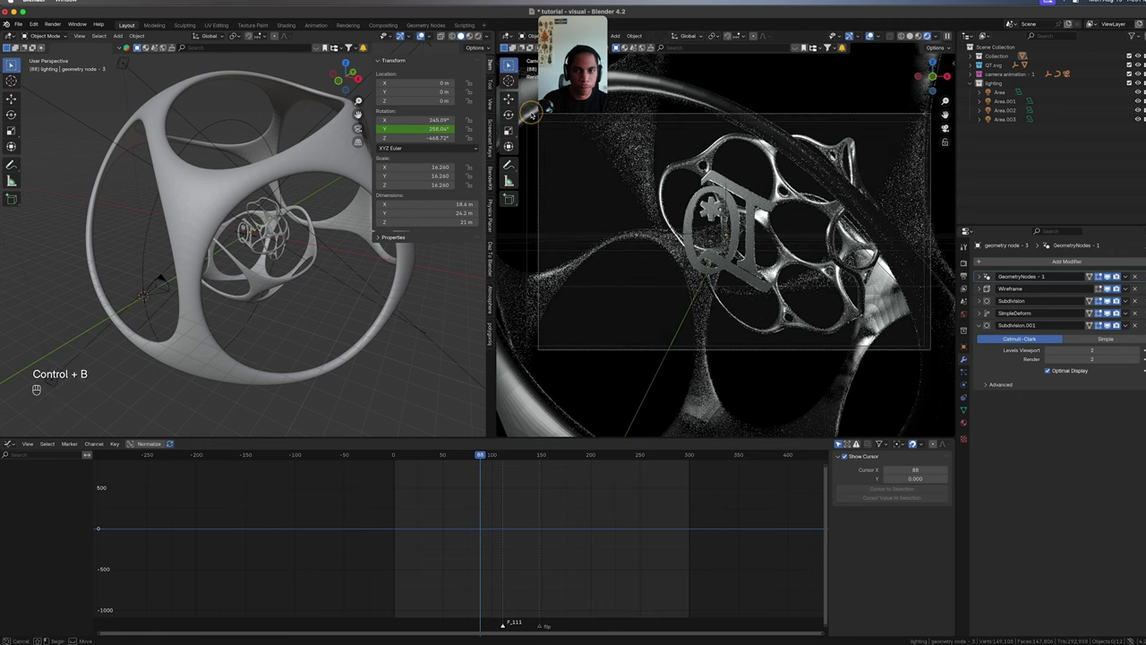
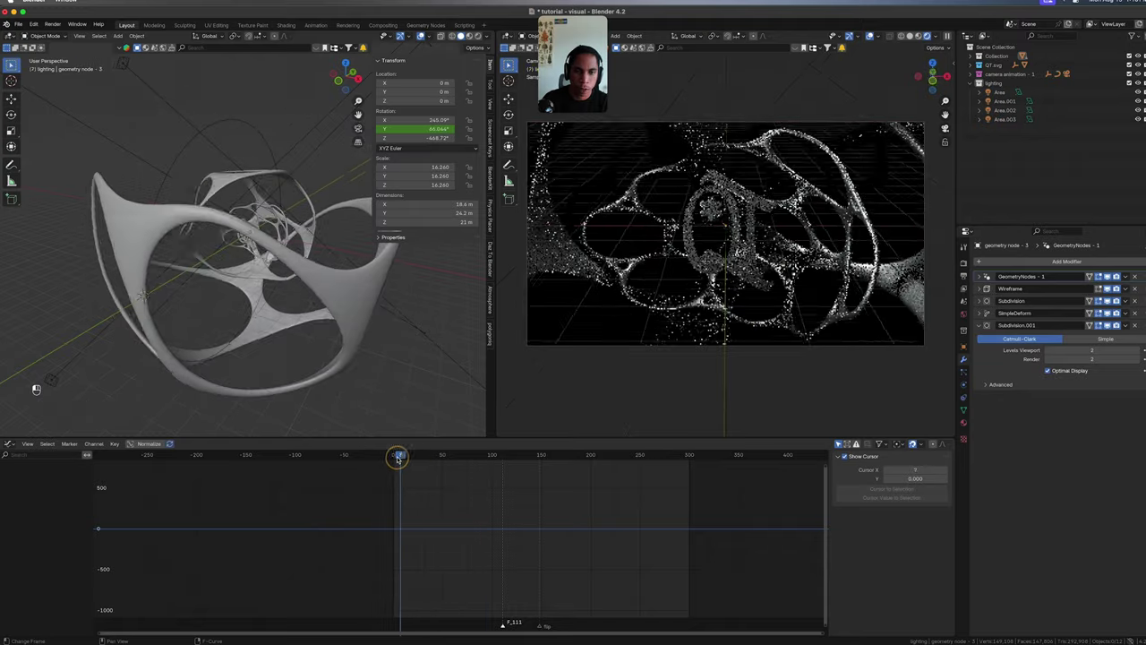
Play and stop the camera animation to check the silver metal symbol, then save.
key(space)
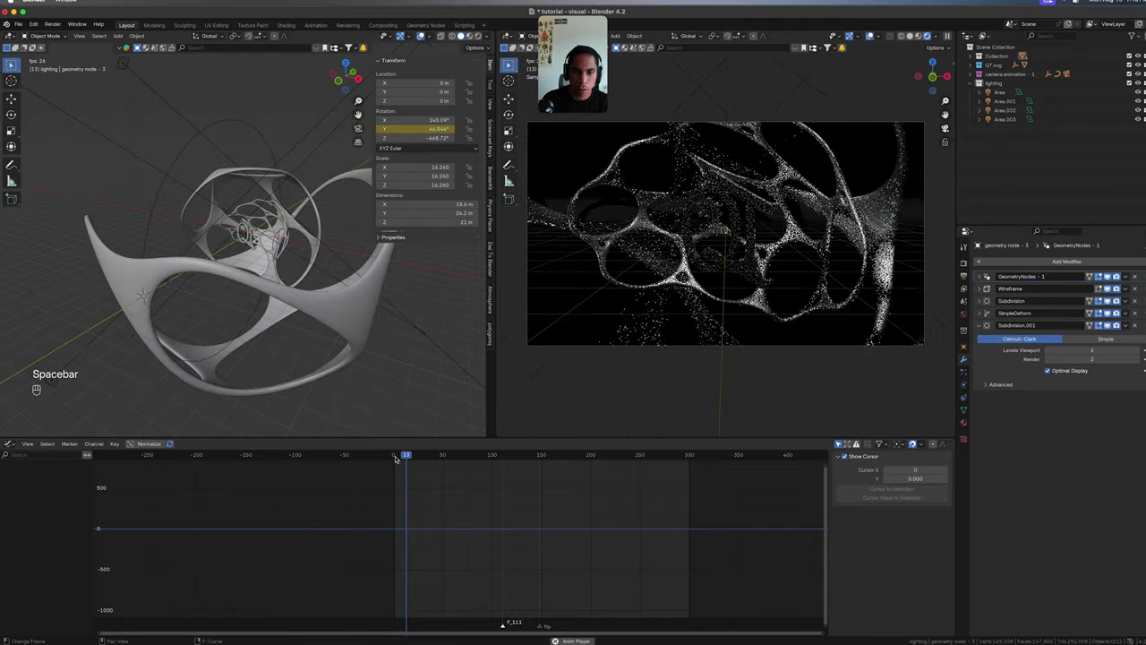
key(space)
key(space)
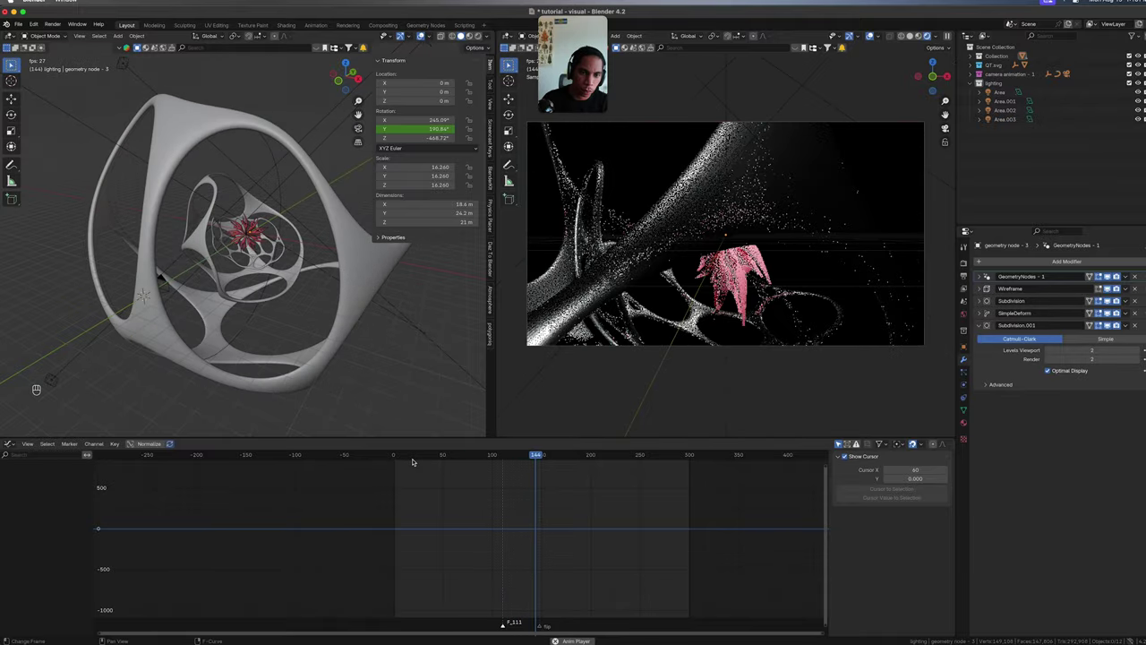
key(space)
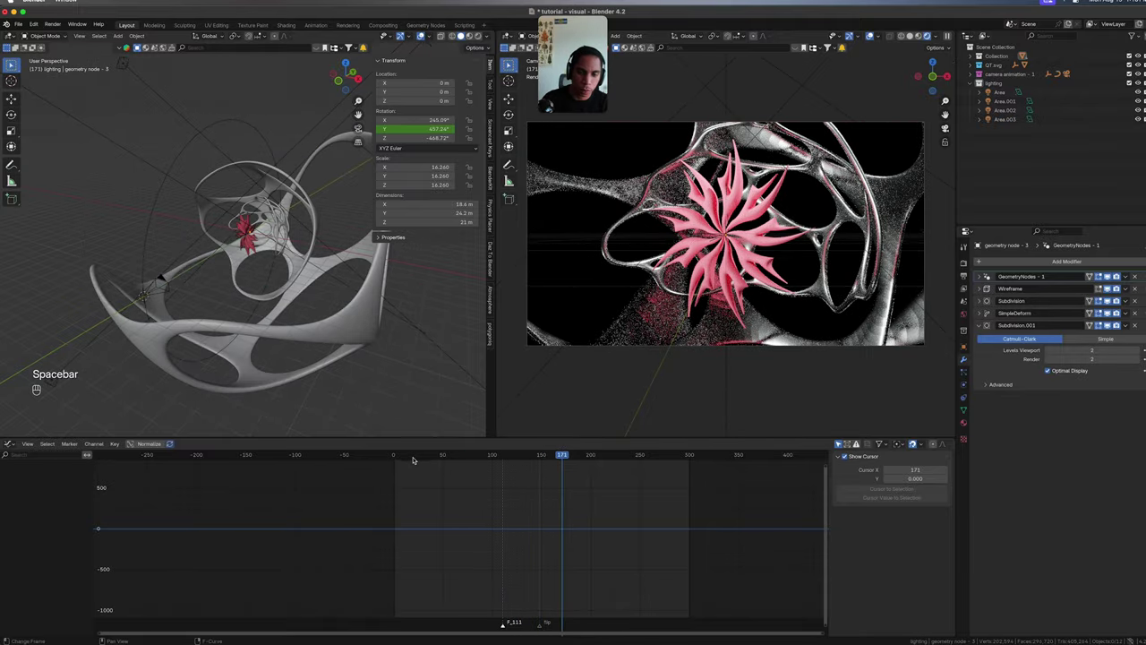
key(super+s)
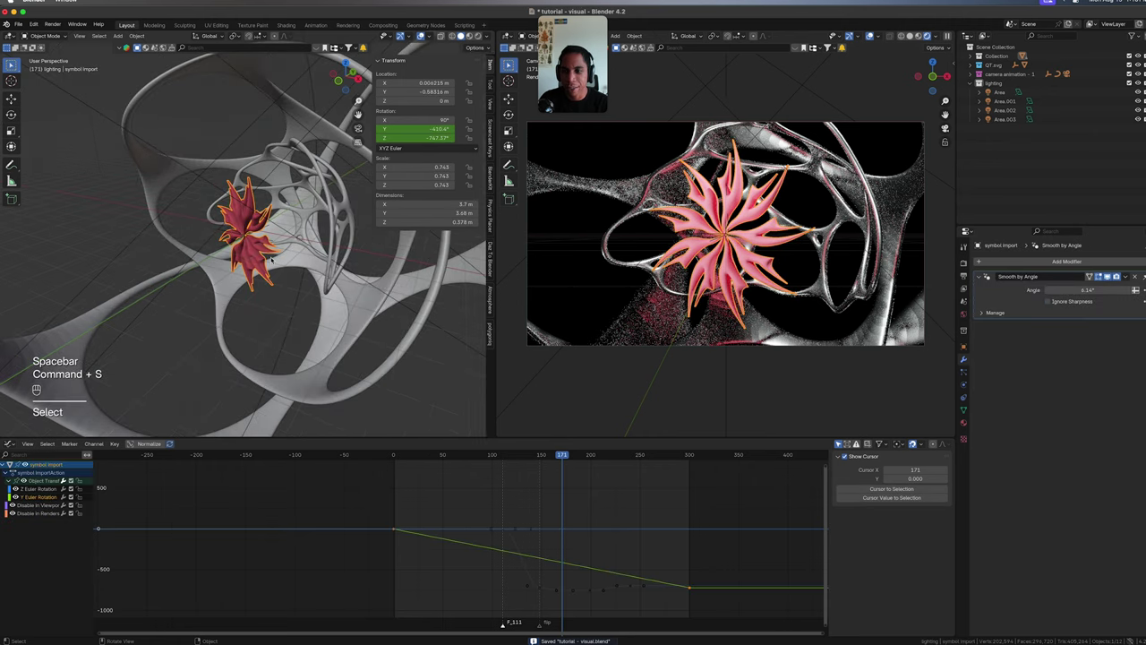
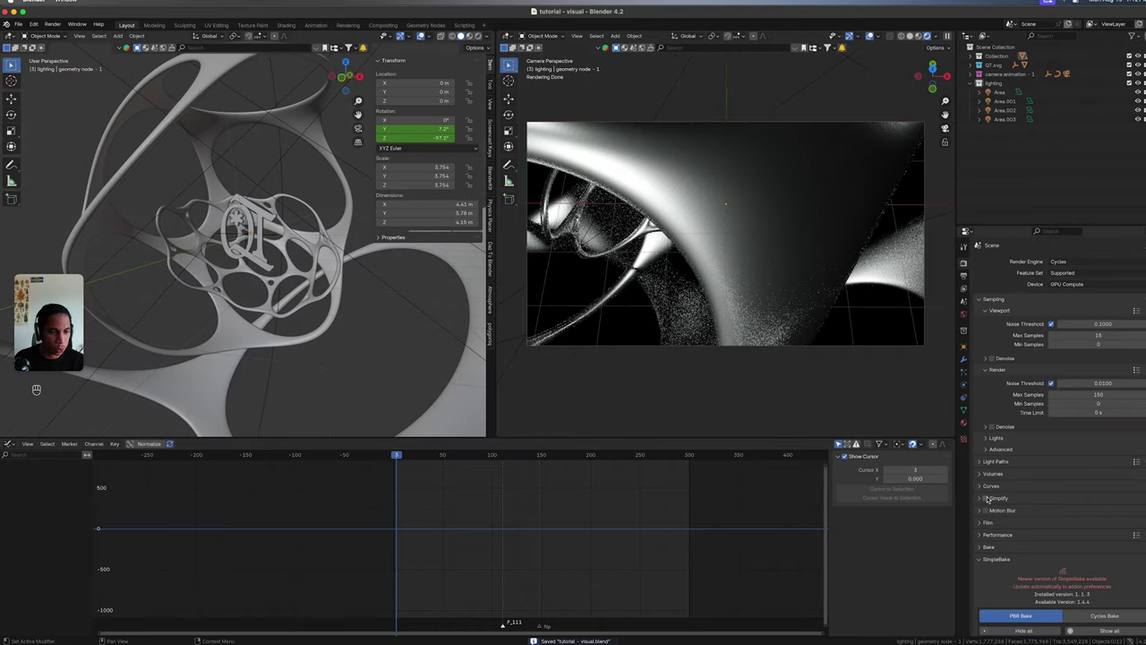
Enable Cycles motion blur with a 0.50 shutter centred on the frame.
click(987, 512)
click(980, 512)
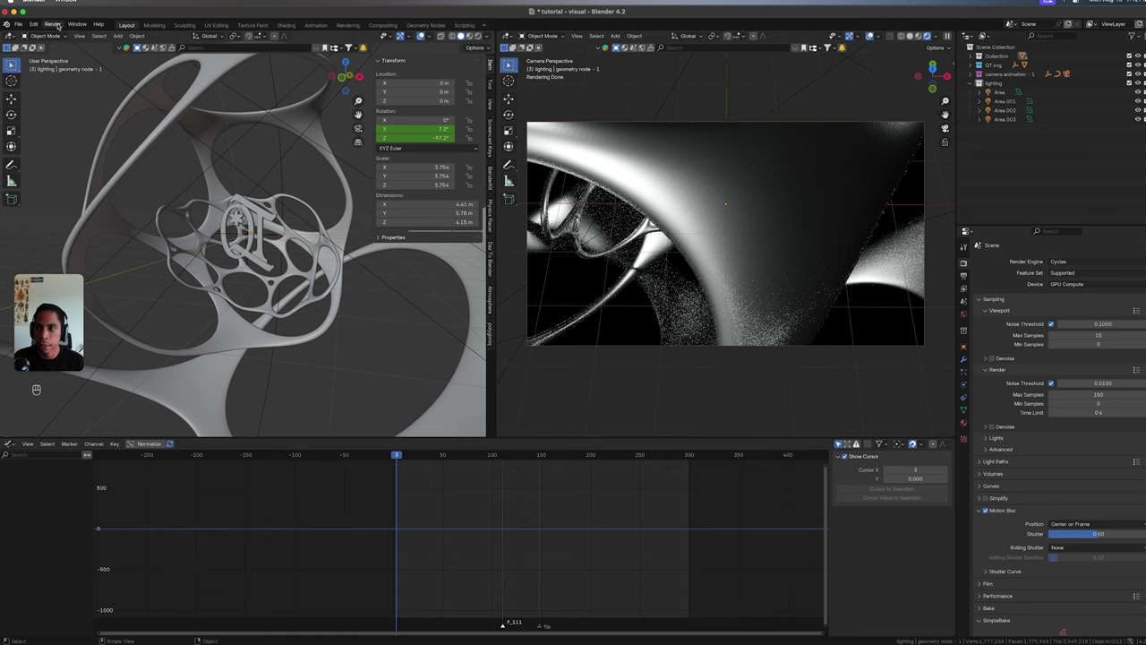
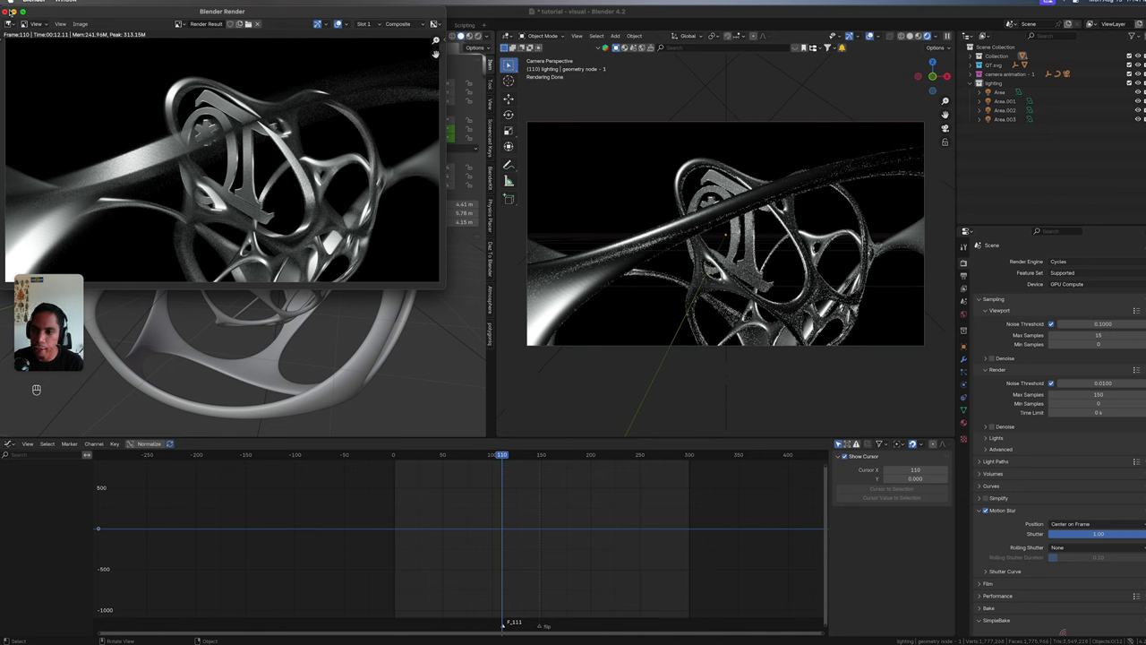
Close the finished test render of frame 110 after setting shutter to 1.00.
key(super+s)
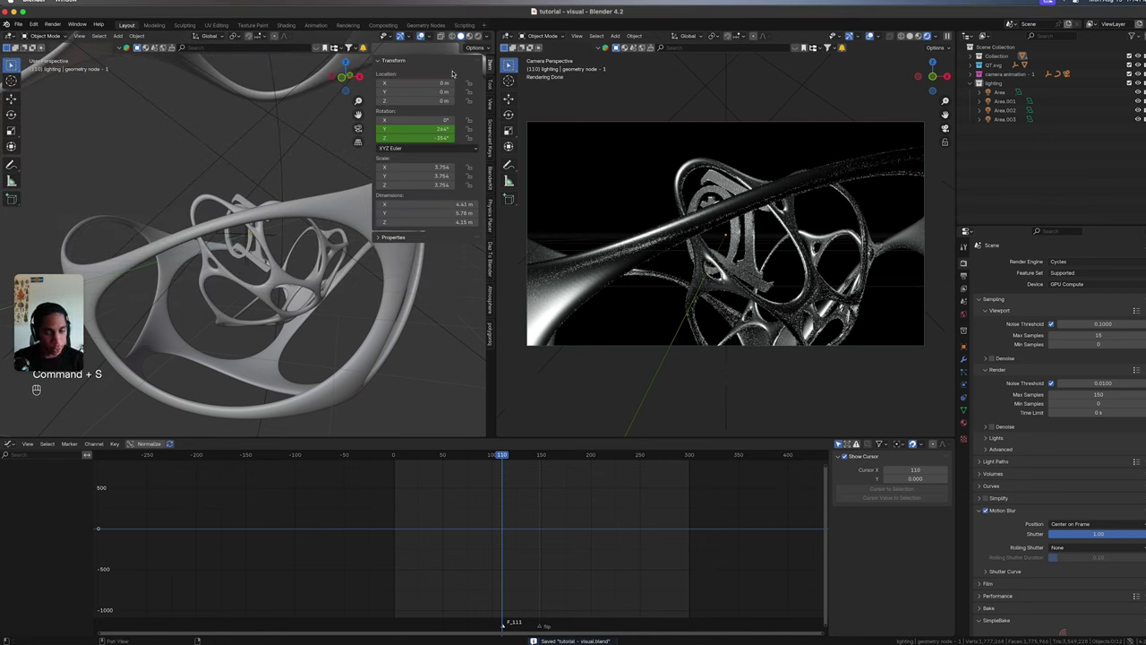